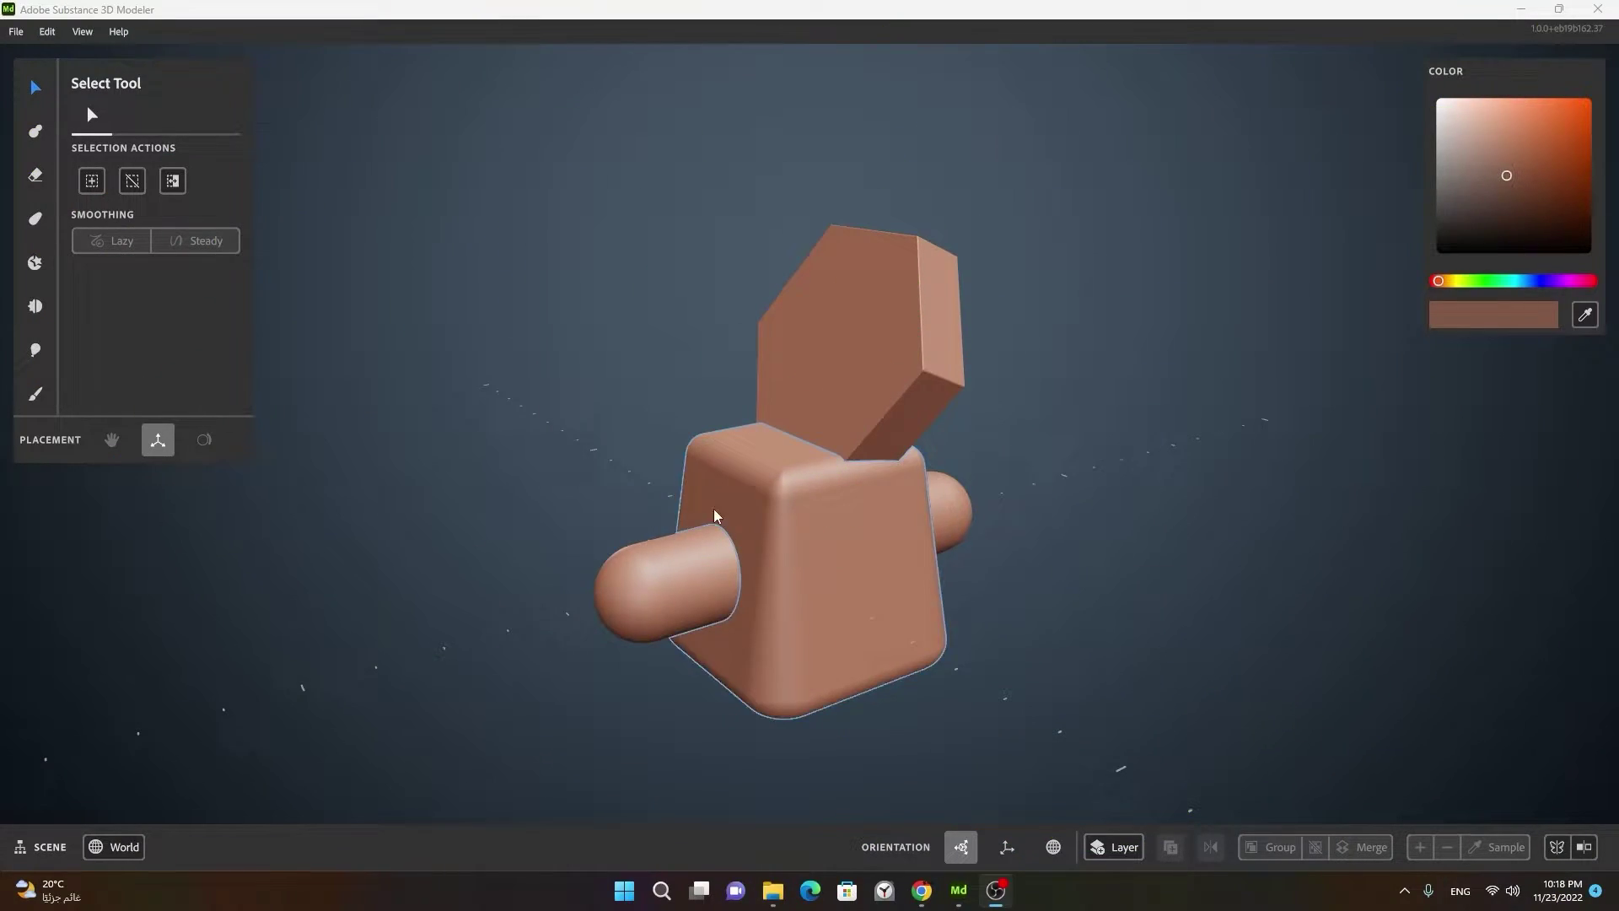
Step: Select the hexagonal slab sitting on the rounded block
click(625, 498)
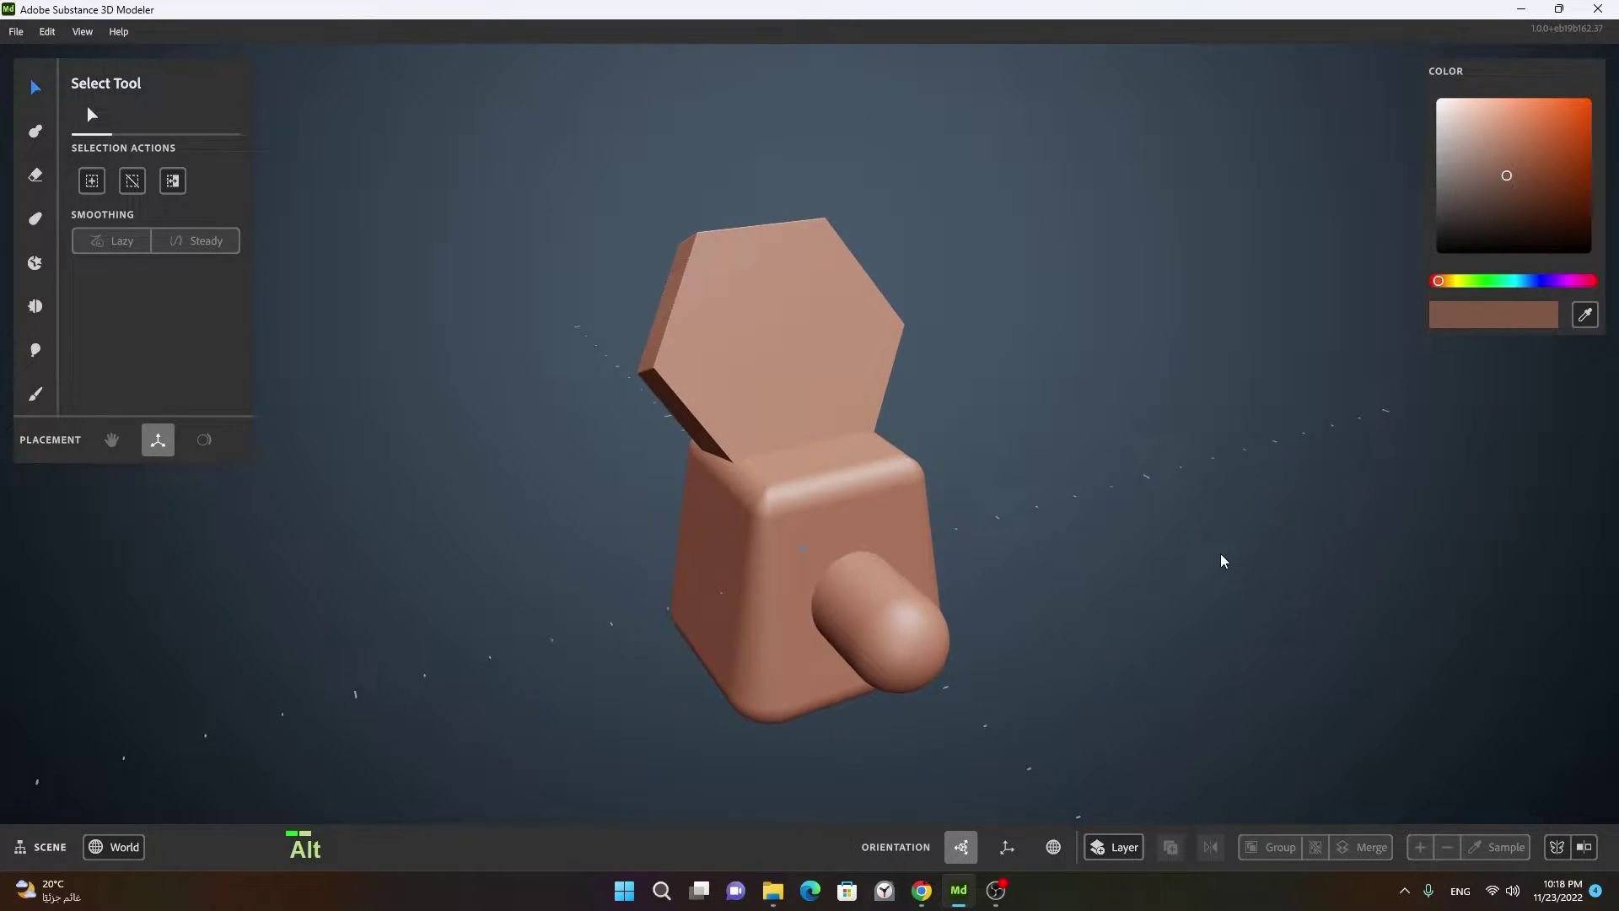
click(1220, 578)
Step: Make the hexagonal slab a union boolean operand over the block and select the green slab
right_click(1032, 602)
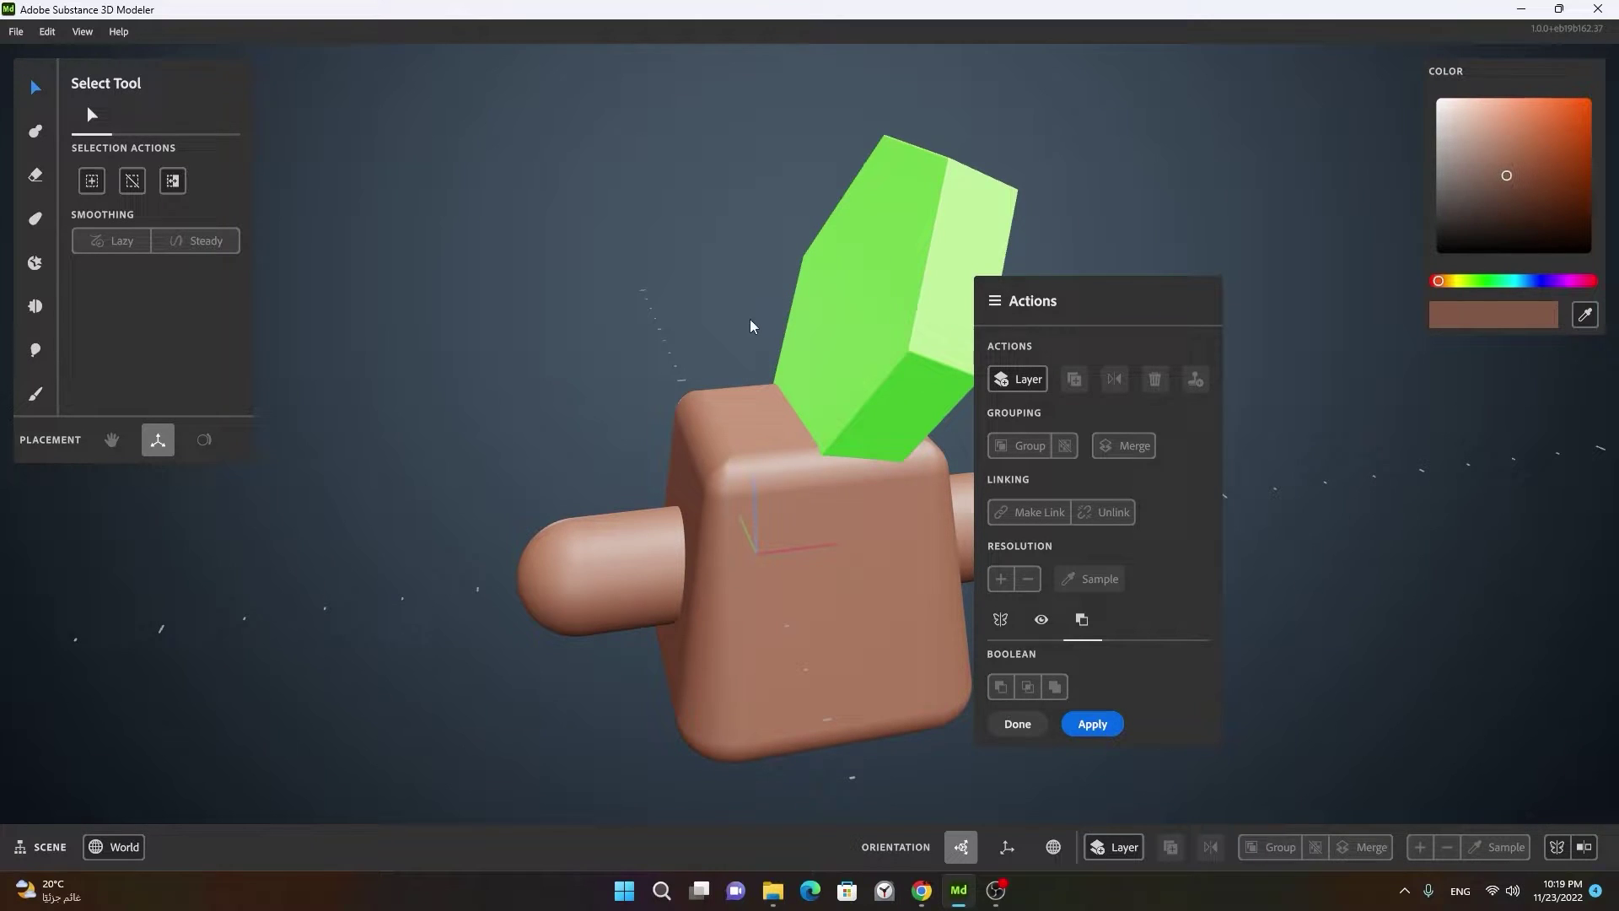
right_click(900, 362)
middle_click(895, 389)
right_click(774, 376)
click(750, 396)
right_click(801, 311)
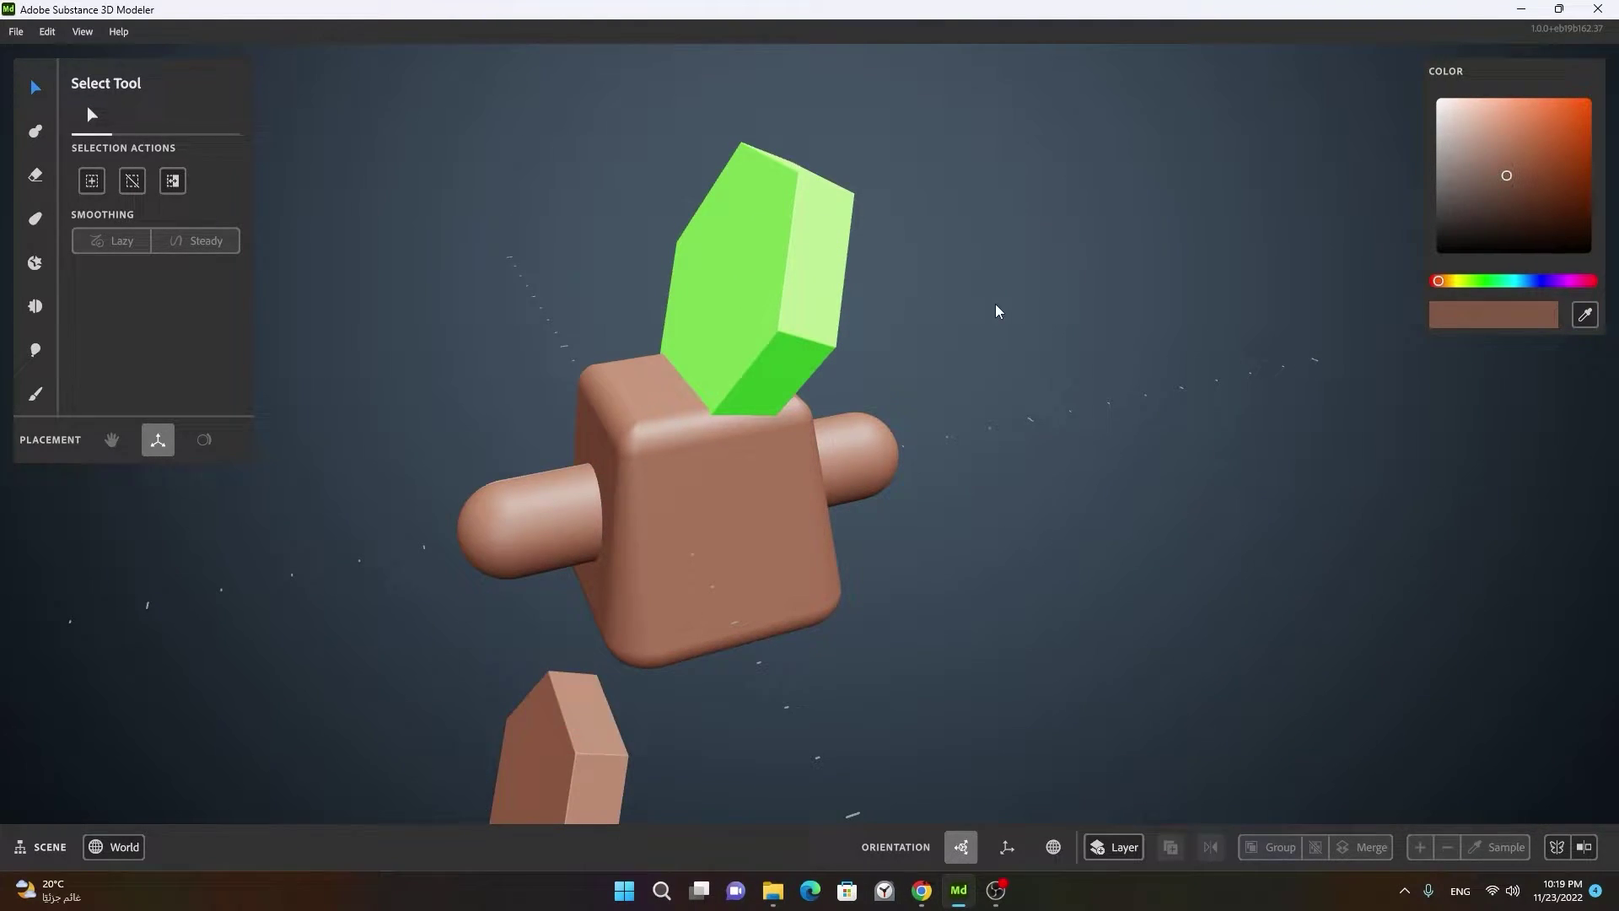
double_click(1002, 309)
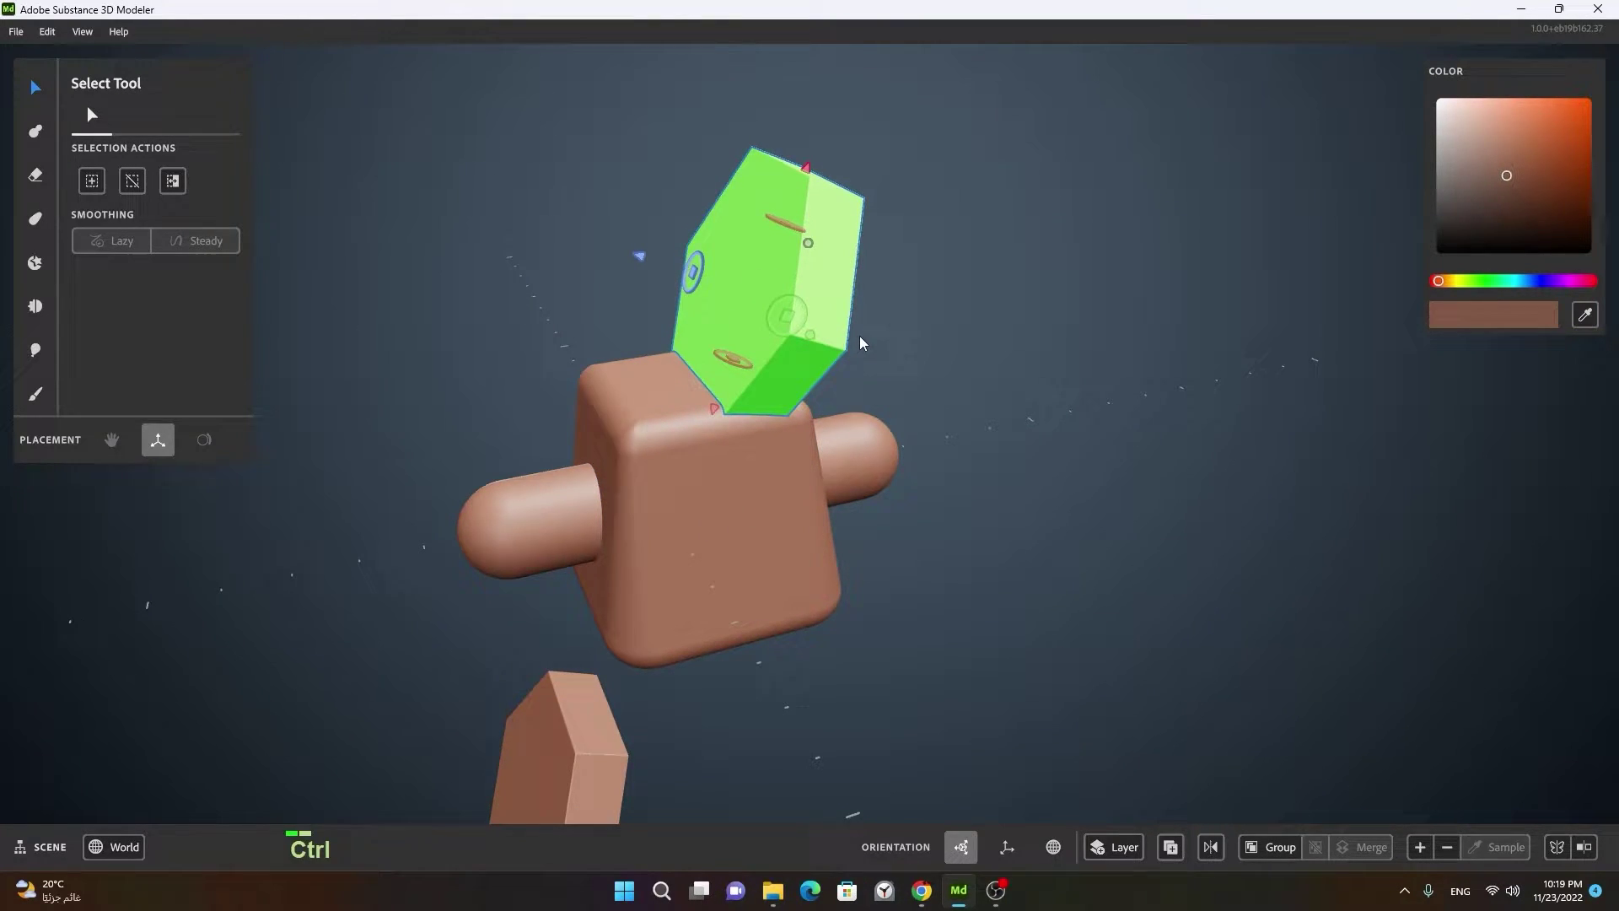
Step: Undo and delete stray edits, then reselect the hexagonal slab
key(ctrl+z)
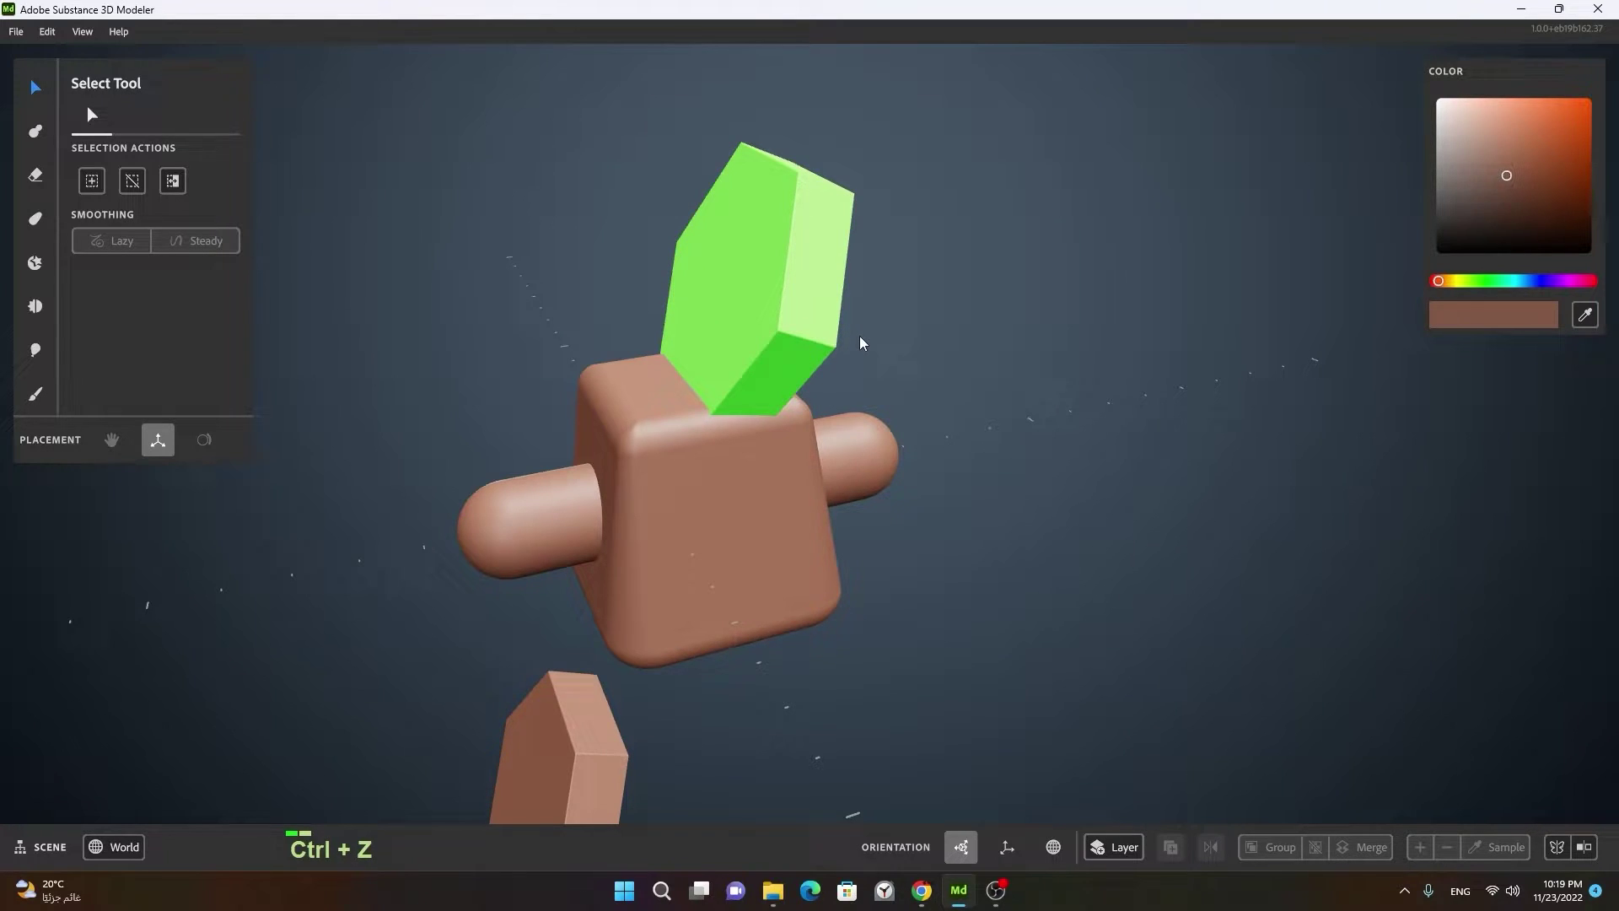
key(Delete)
key(Delete)
key(ctrl+z)
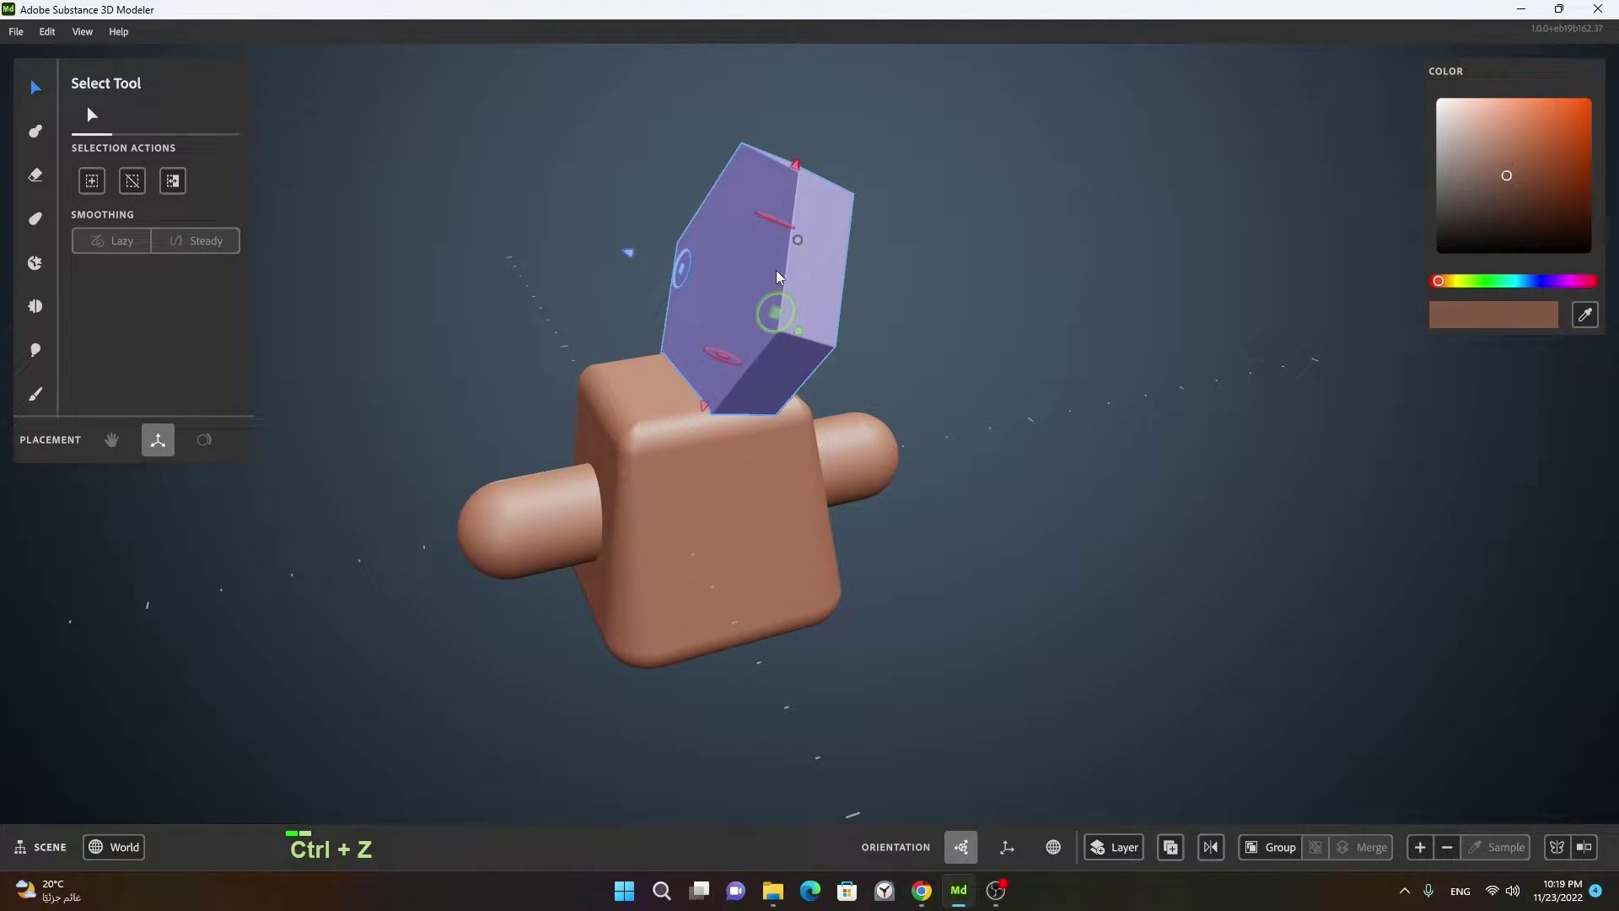
click(925, 299)
double_click(797, 303)
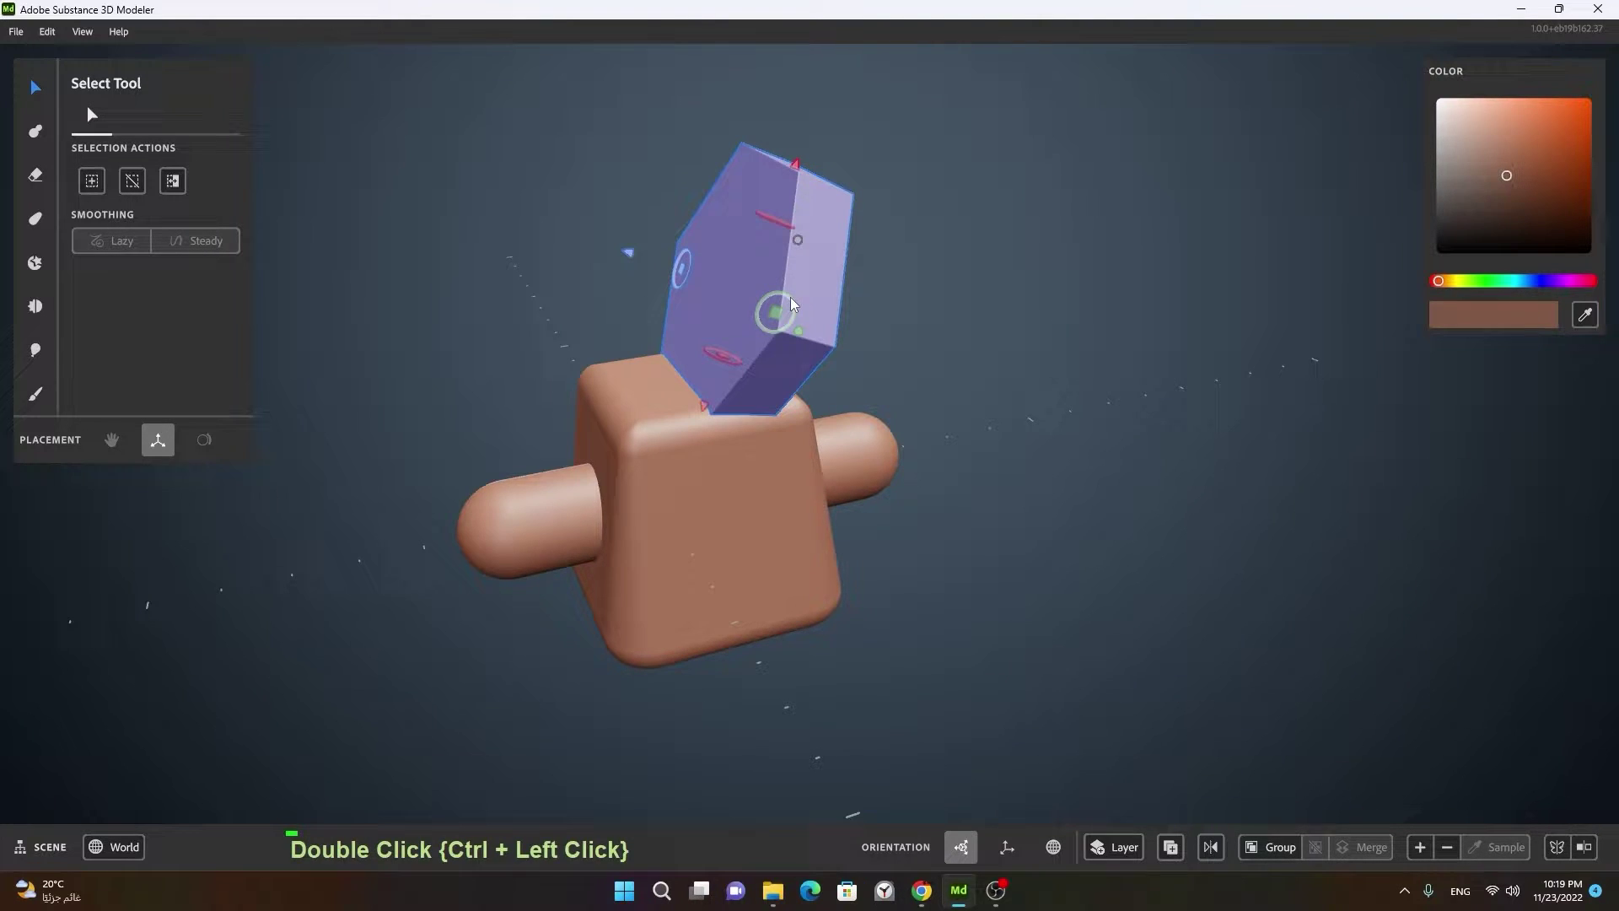
Step: Run the union, producing a separate merged hexagon-and-block shape beside the original
click(967, 620)
right_click(819, 530)
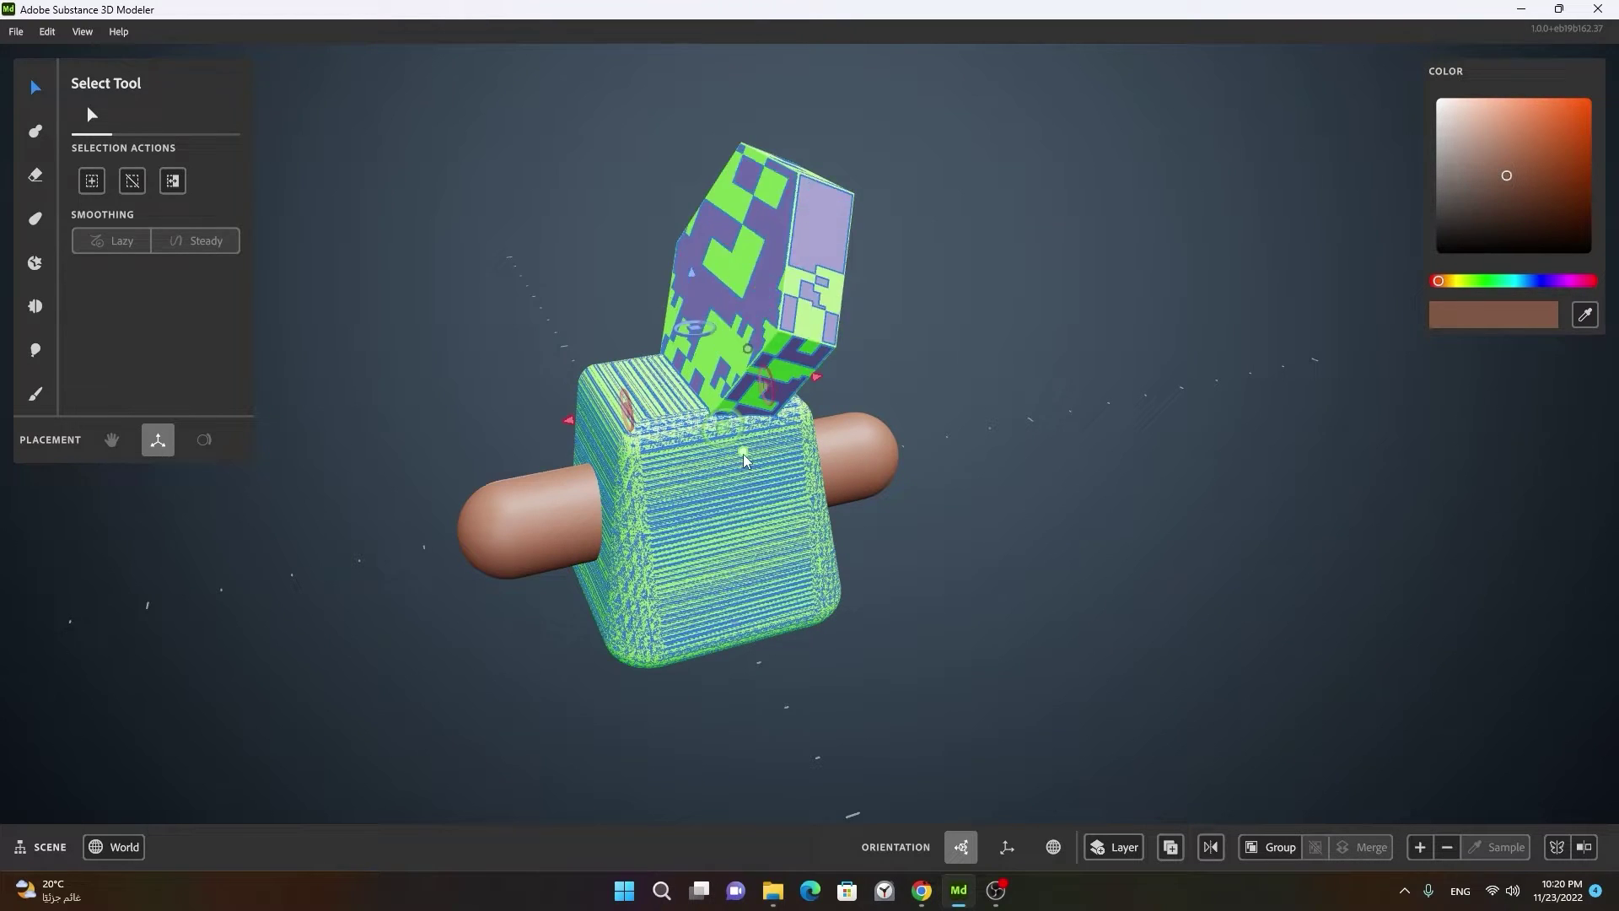
right_click(968, 504)
Step: Inspect the seam of the merged block copy up close
click(866, 539)
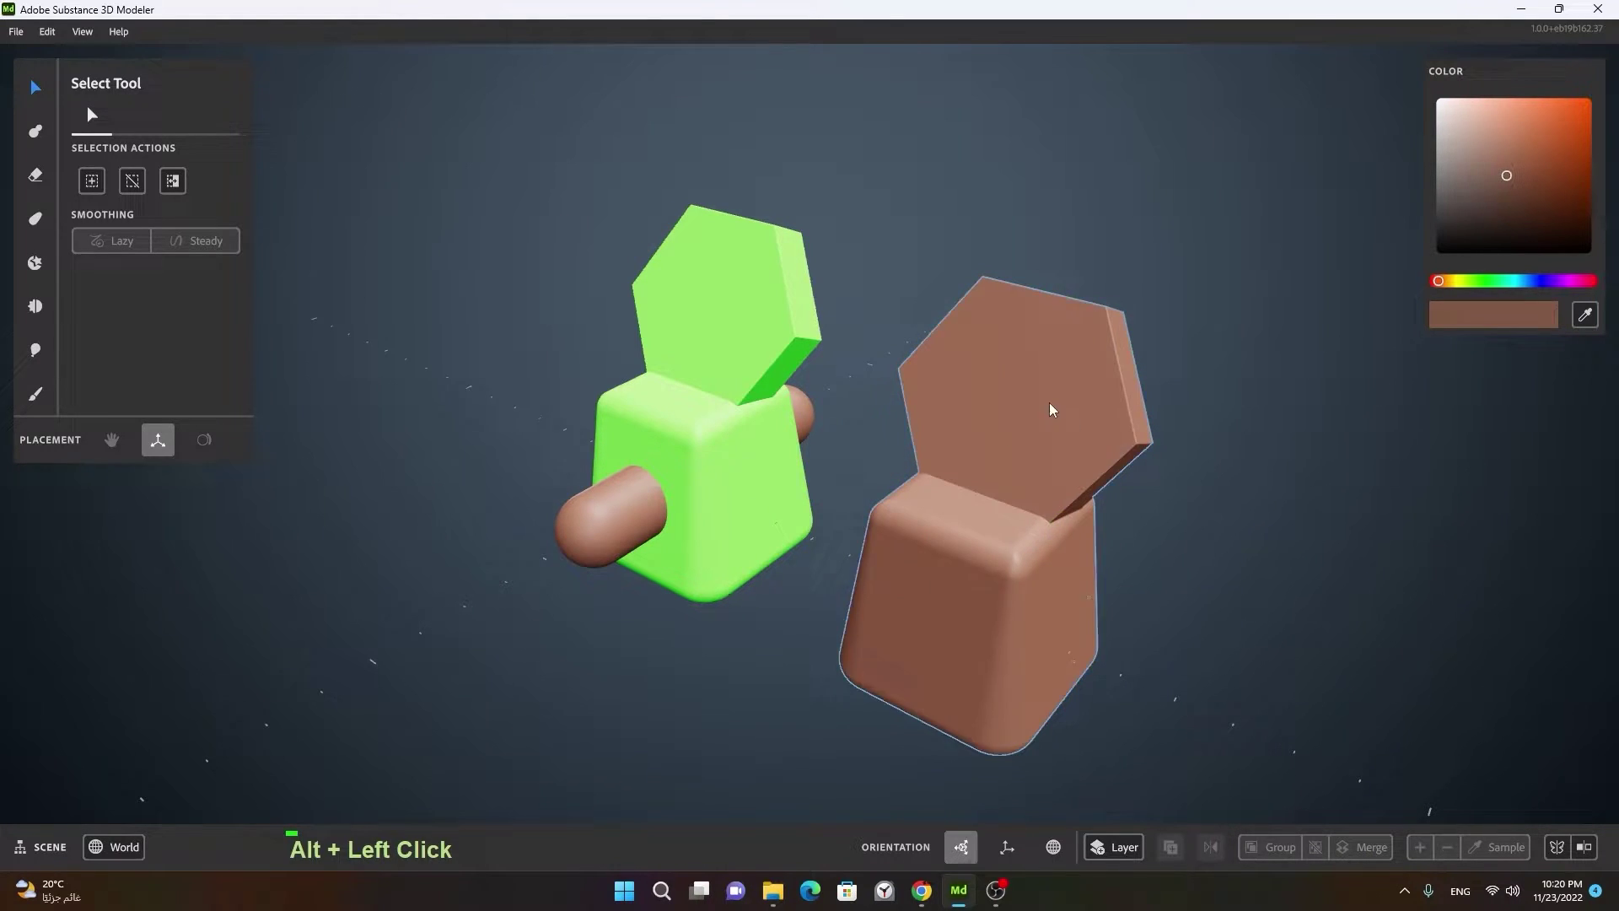
right_click(1041, 512)
click(1344, 531)
right_click(988, 489)
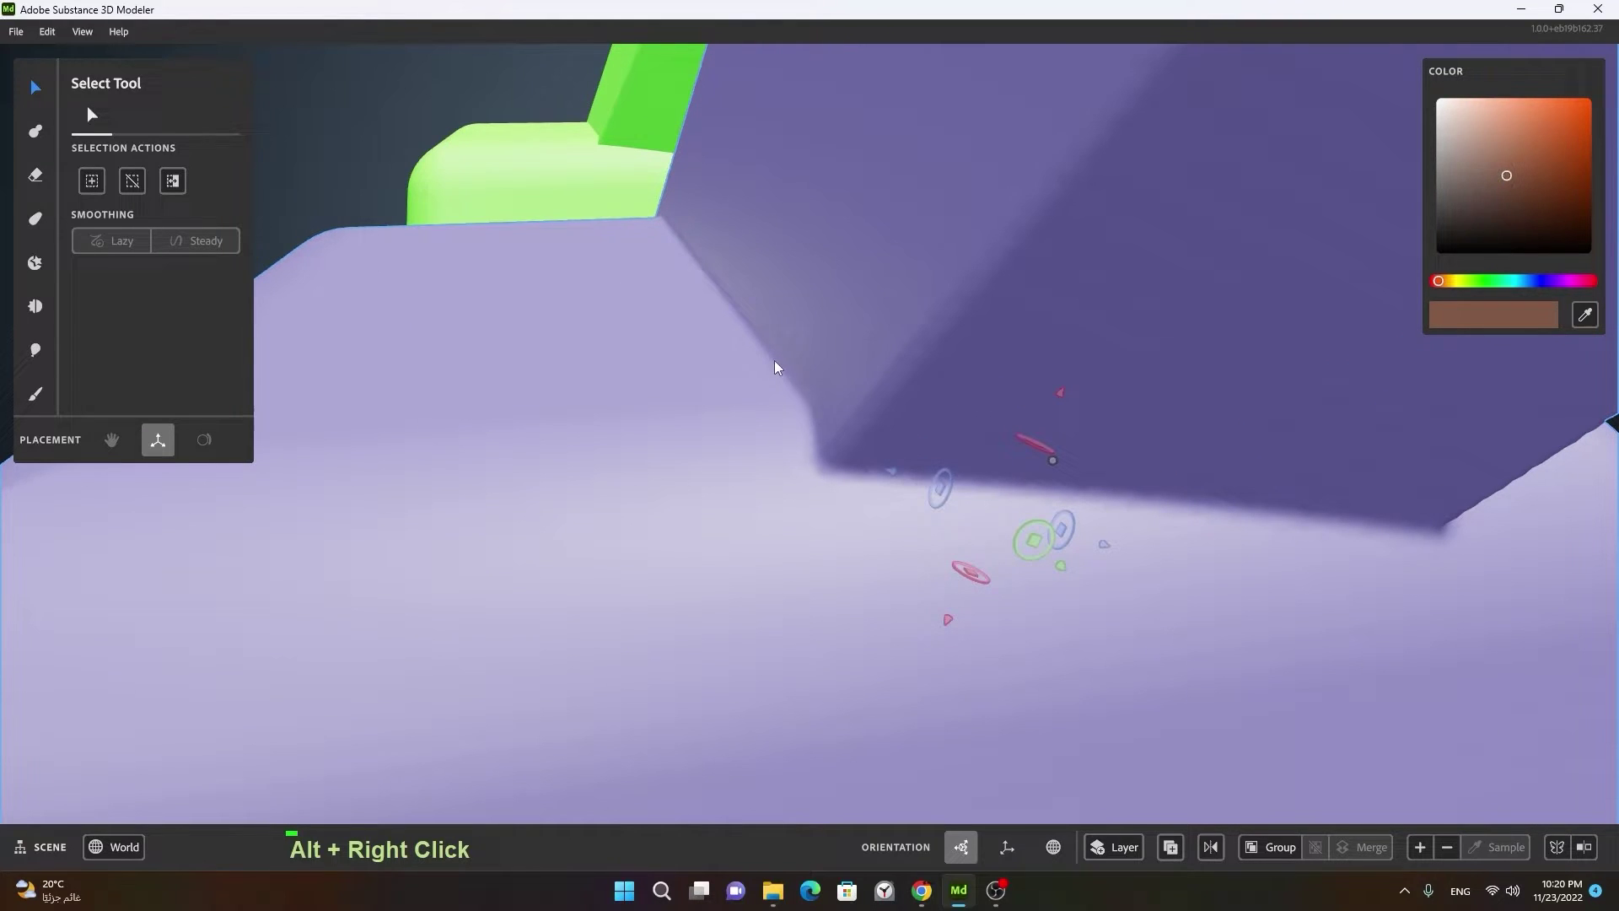
right_click(1409, 535)
click(1240, 536)
right_click(854, 465)
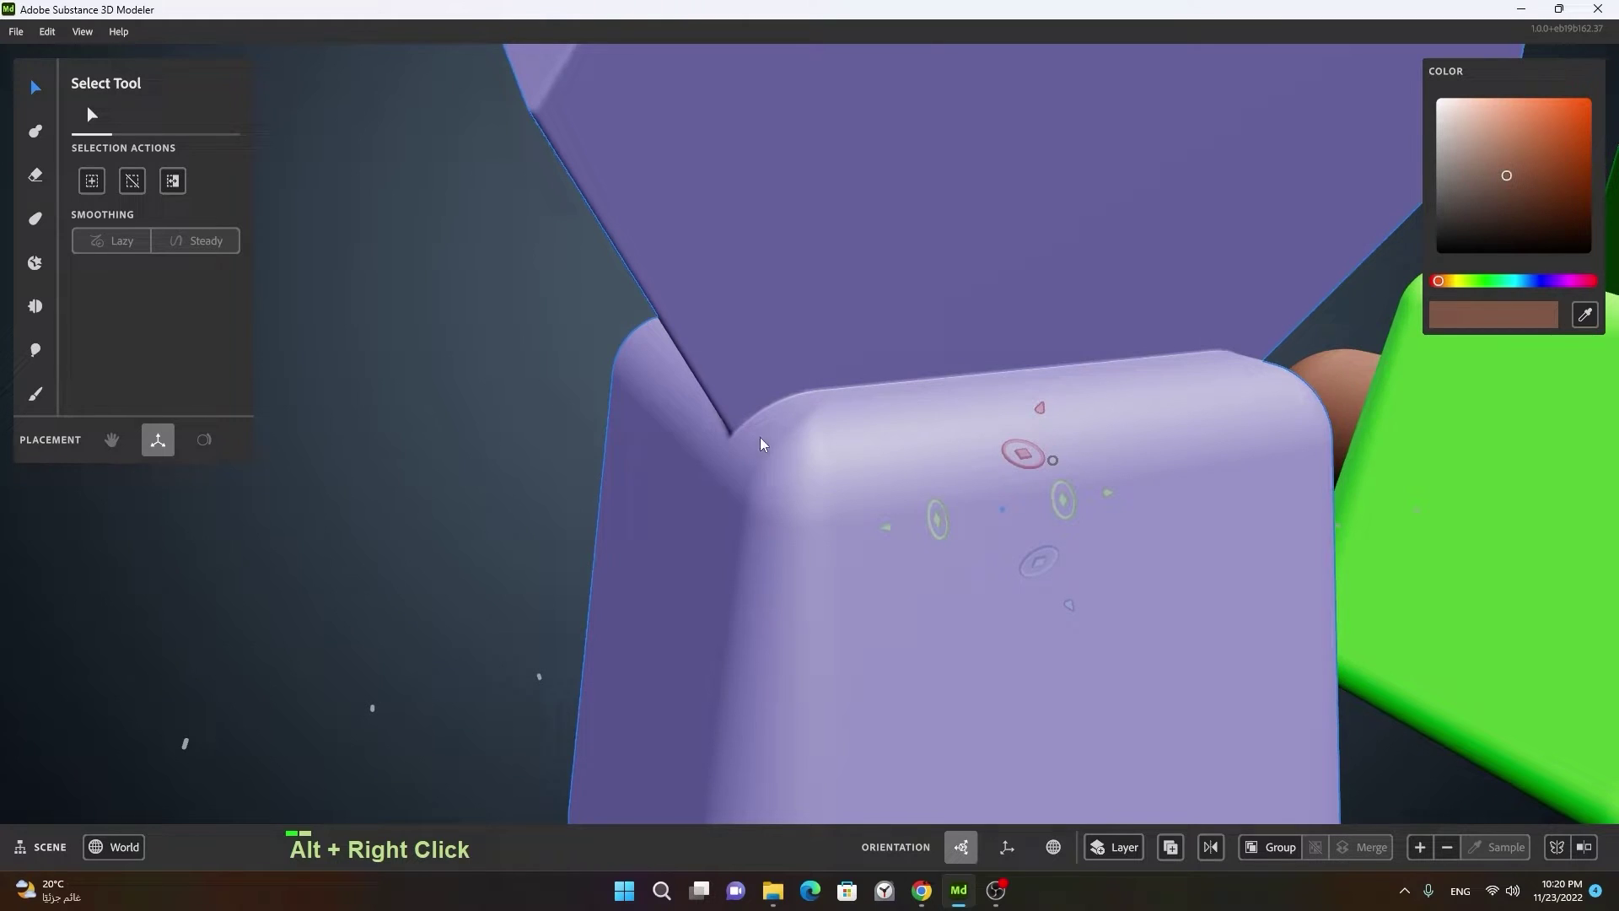
click(1270, 409)
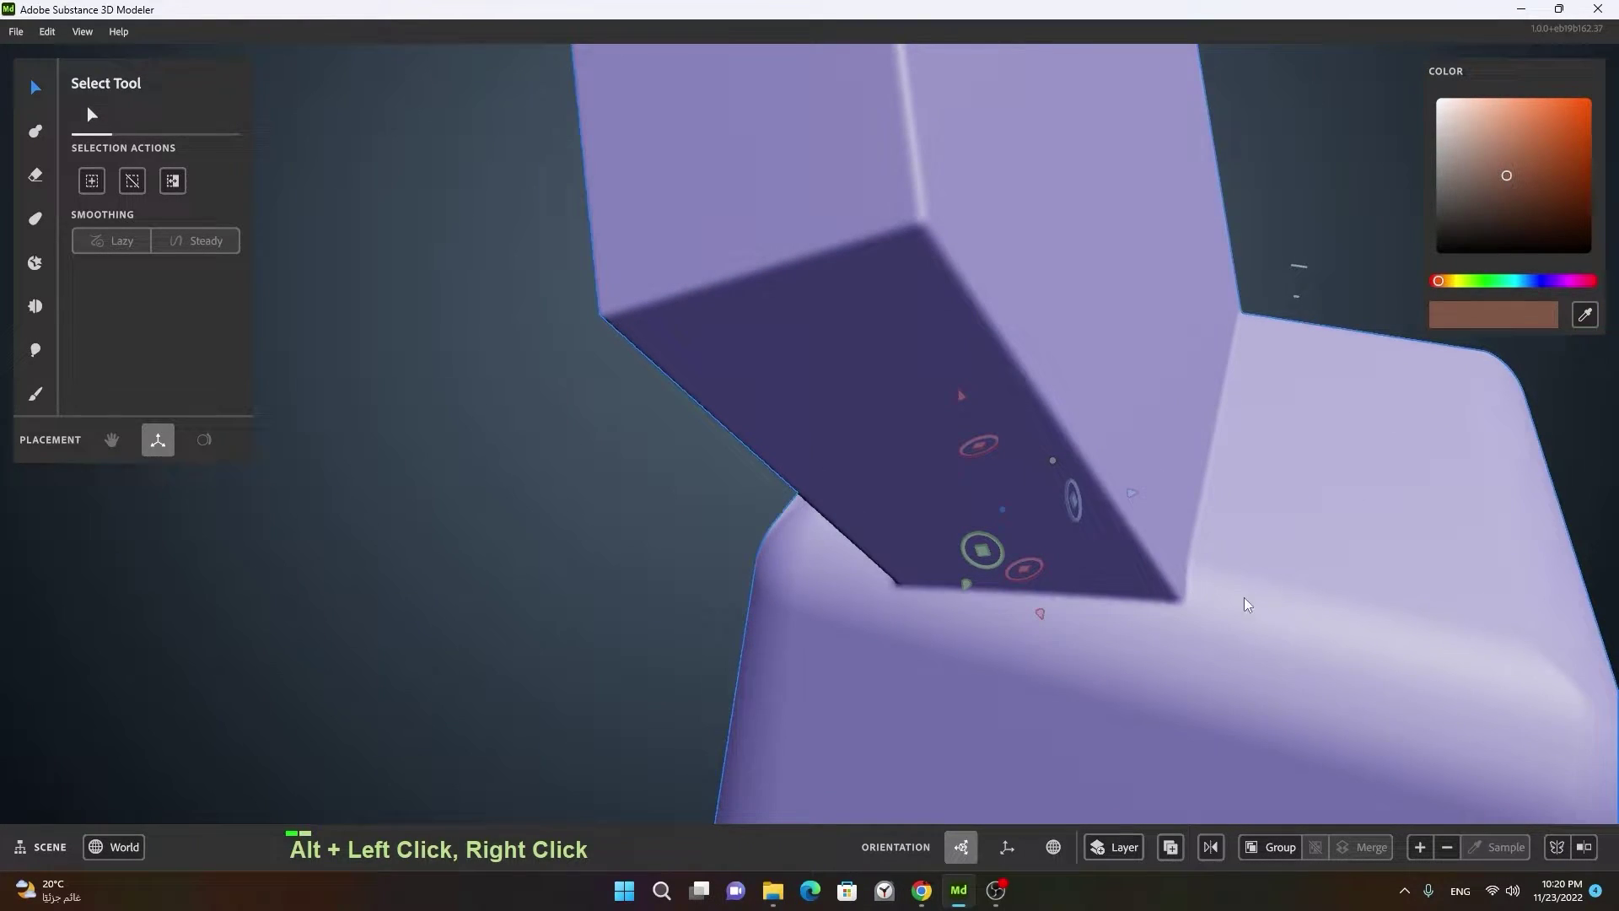
click(1177, 616)
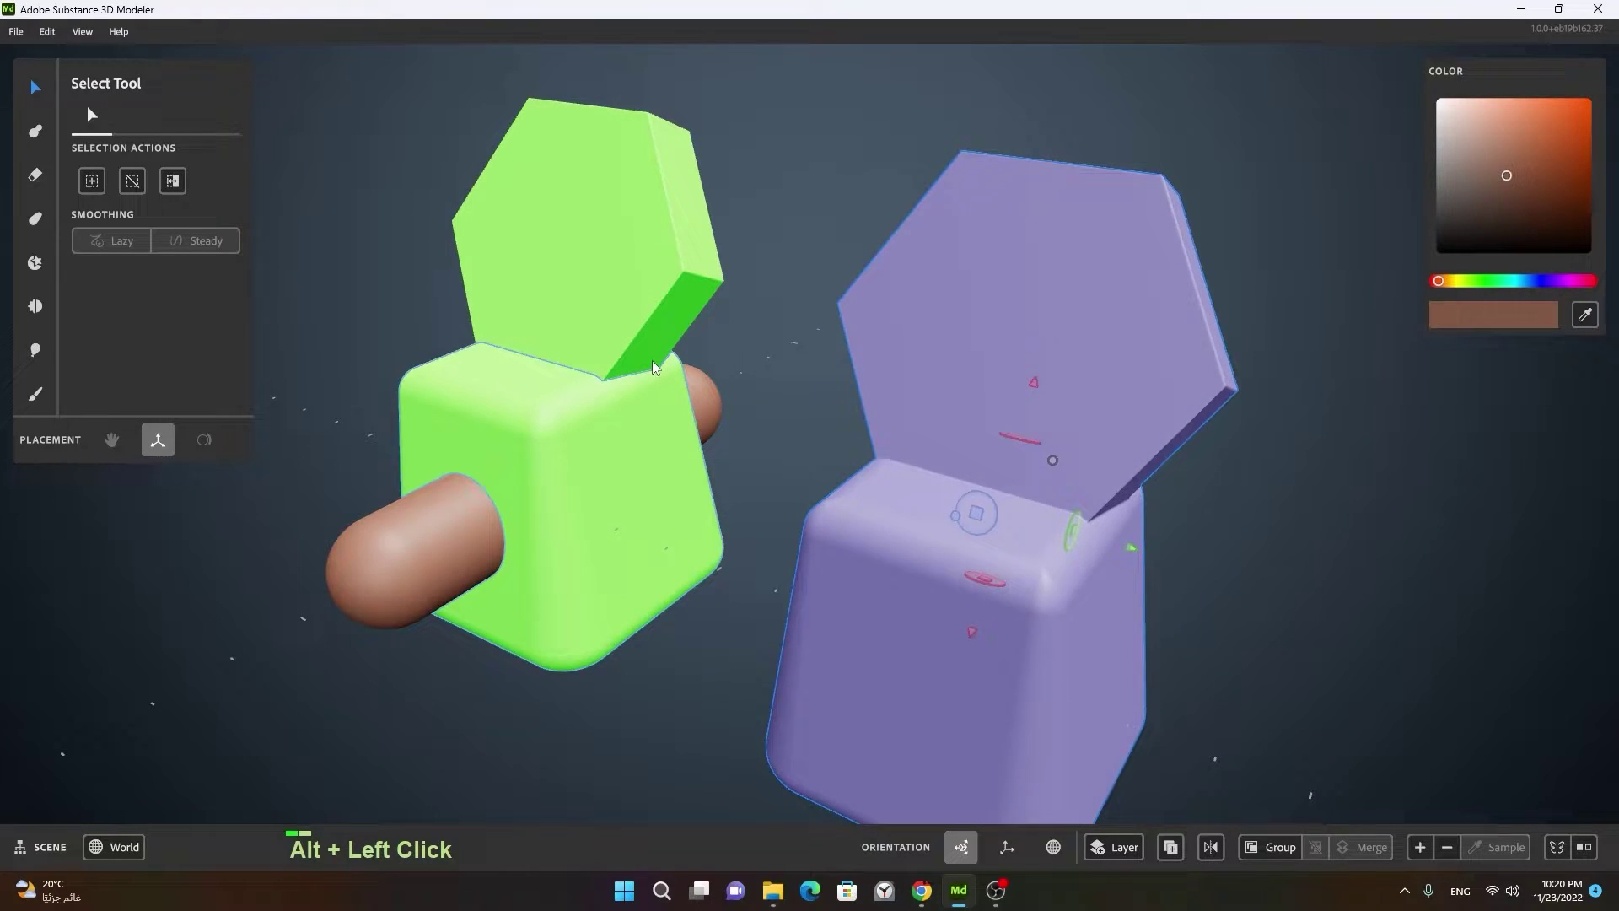
Step: Select the original's hexagonal slab and show its actions
double_click(580, 258)
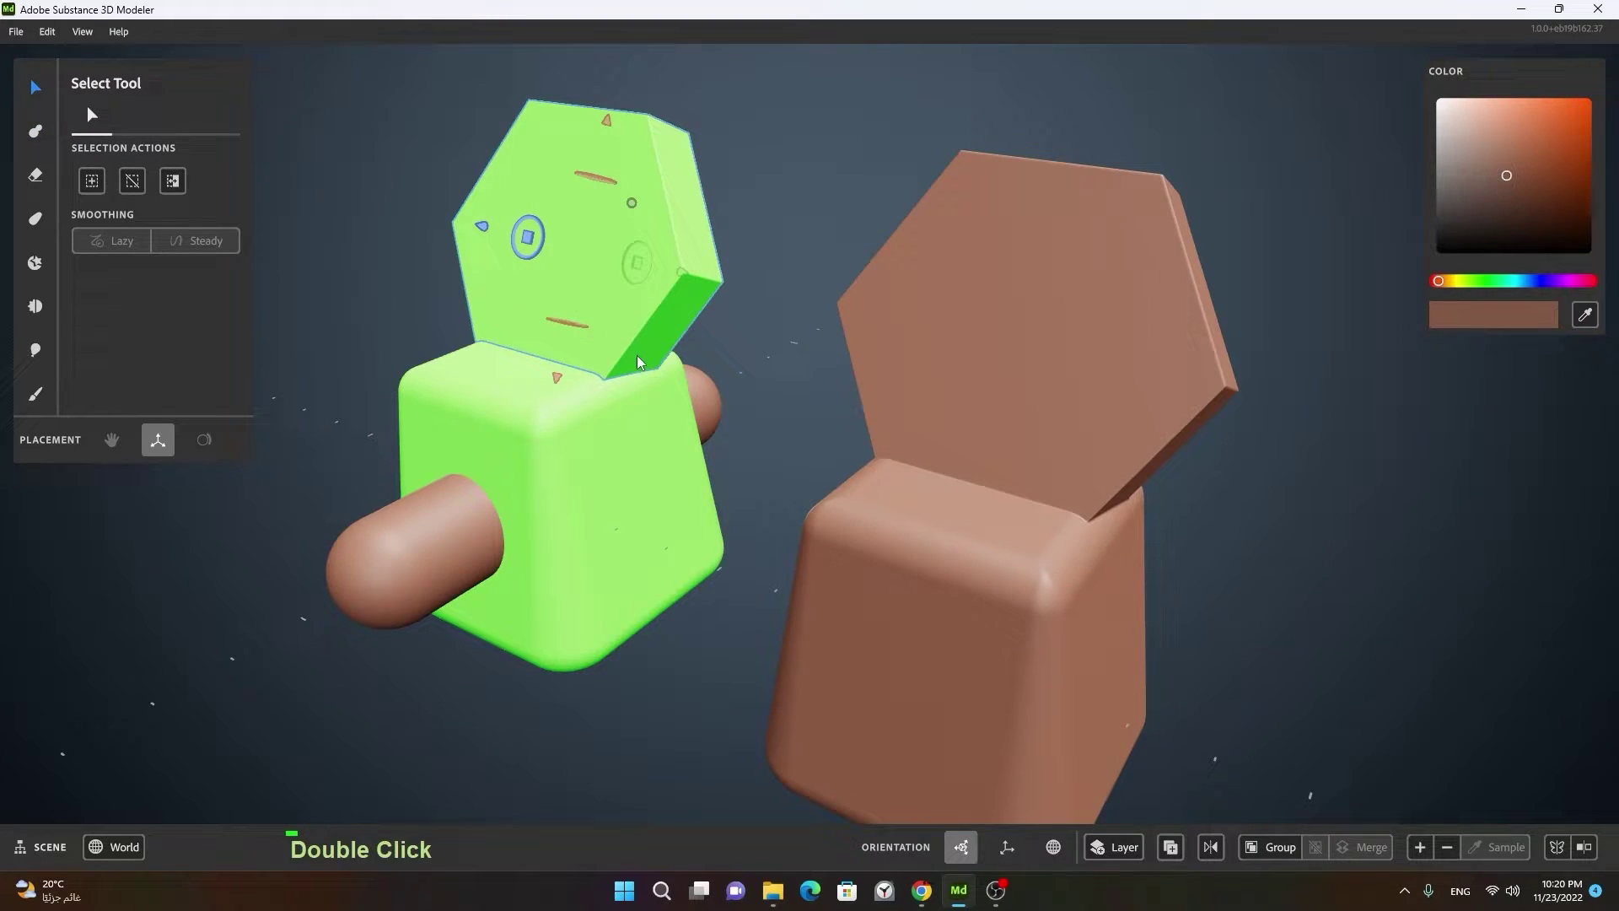
right_click(642, 312)
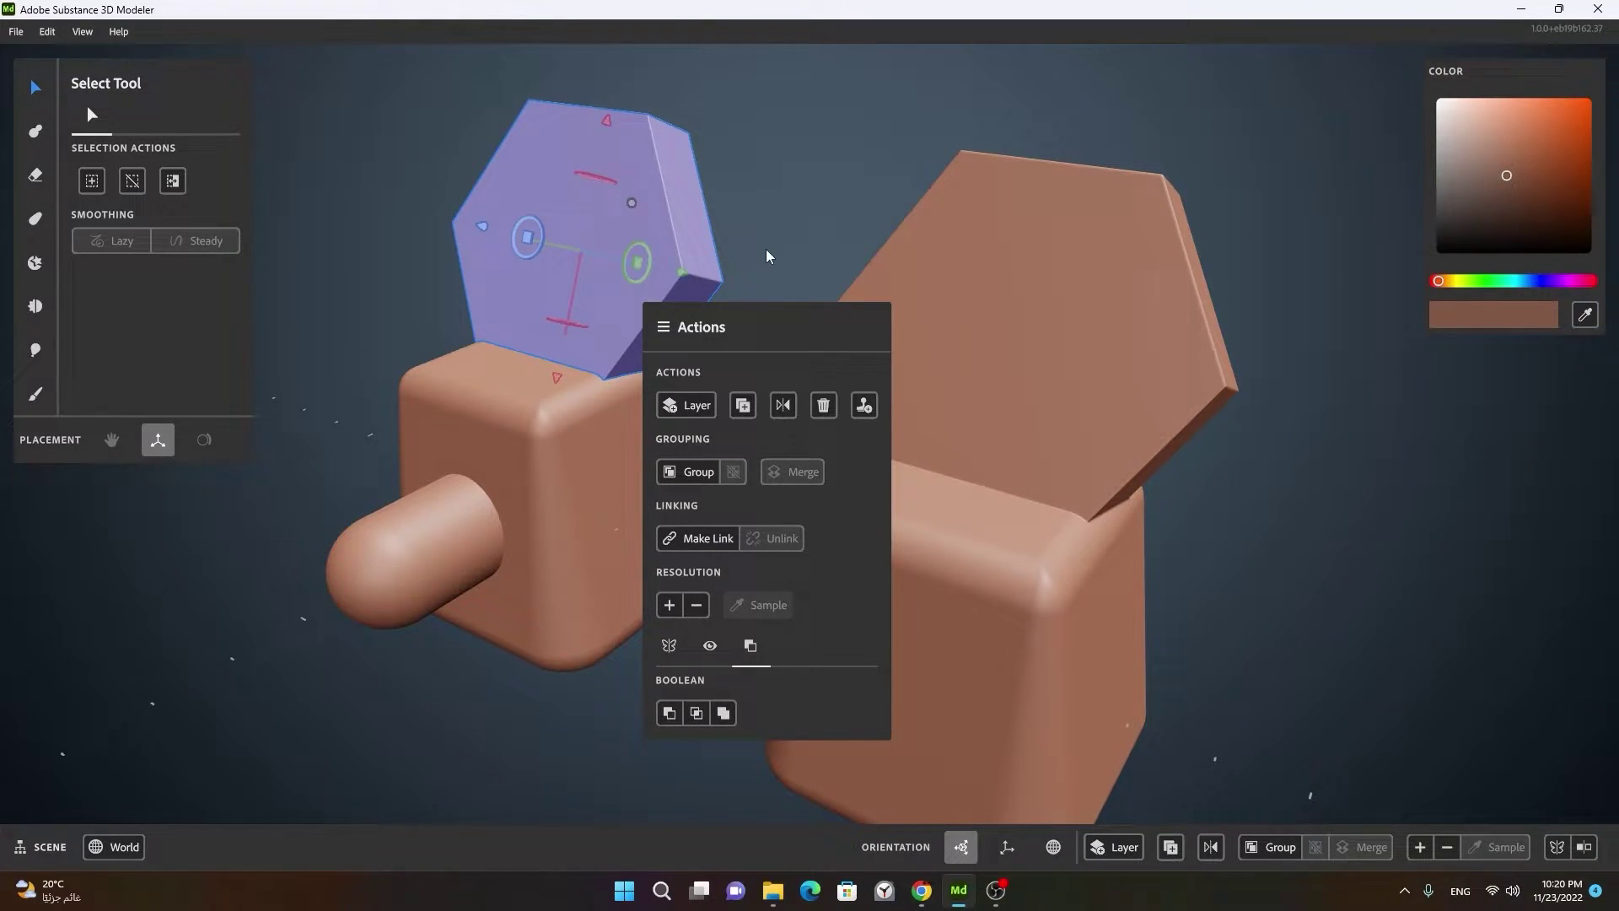
Step: Delete the separate merged block copy
right_click(741, 442)
click(675, 458)
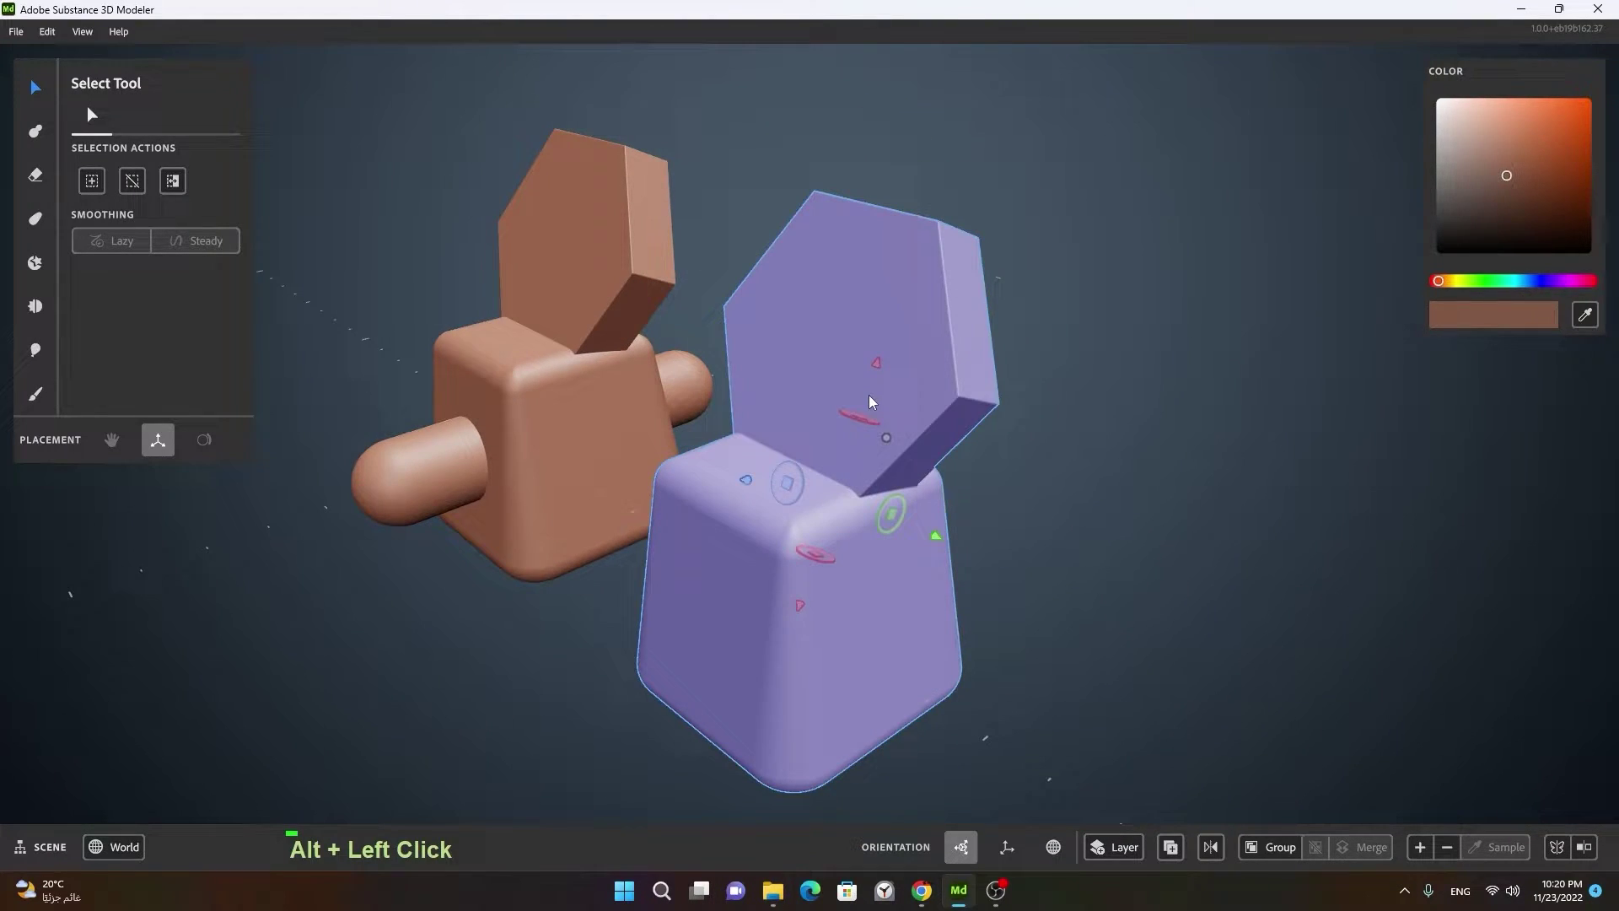
key(Delete)
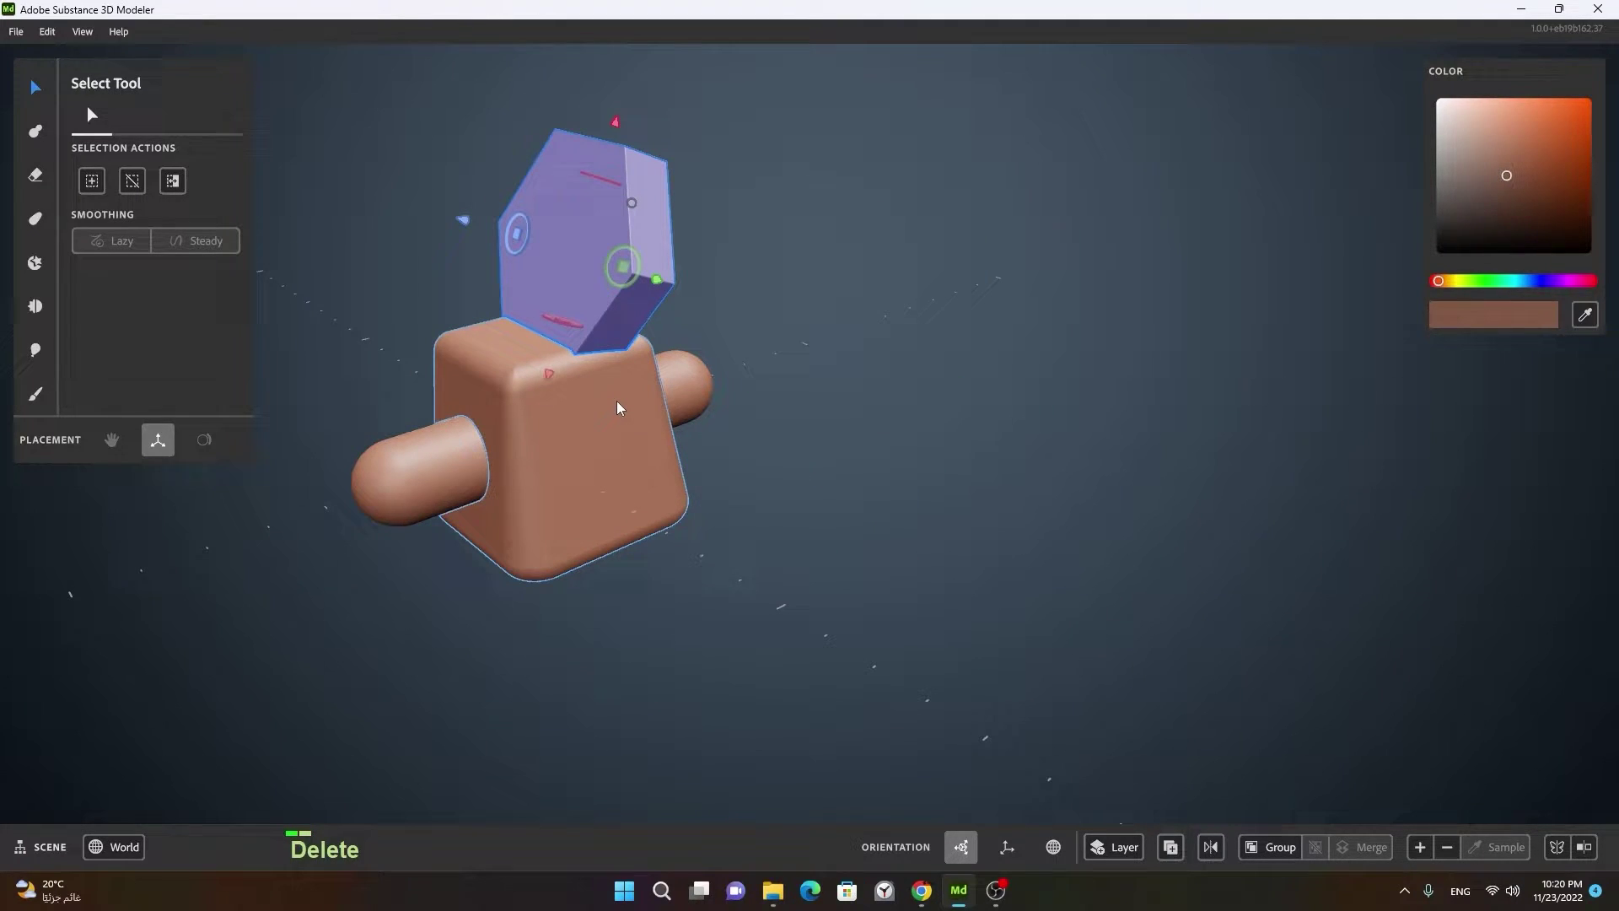
Step: Select the whole original assembly and apply a second union, creating a new merged copy
middle_click(728, 409)
right_click(848, 470)
click(756, 506)
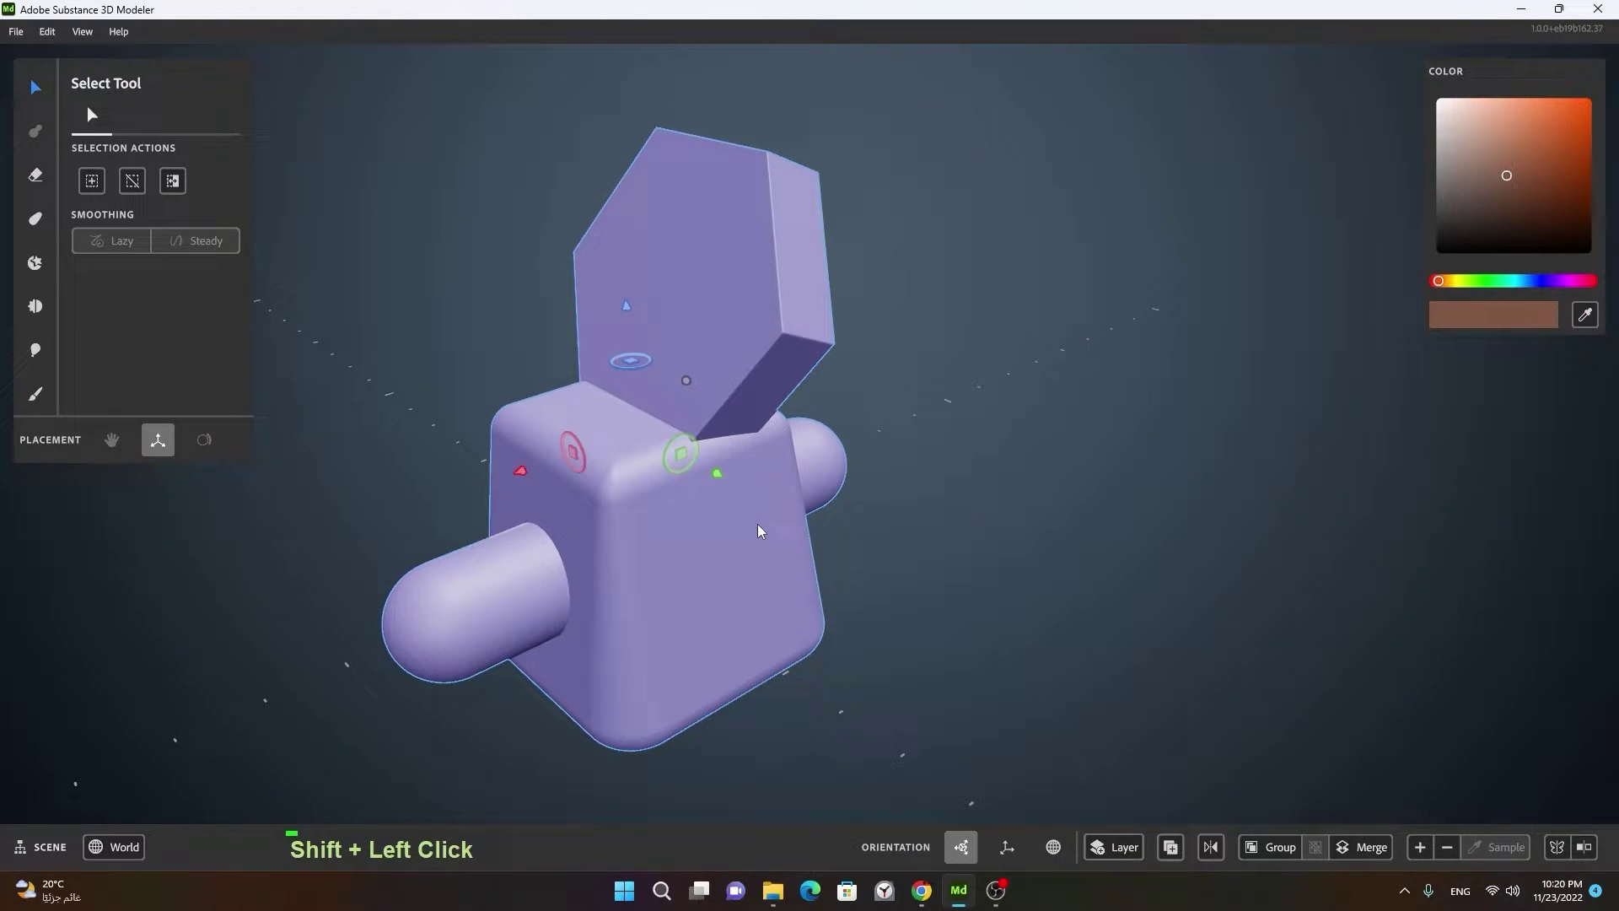
right_click(687, 531)
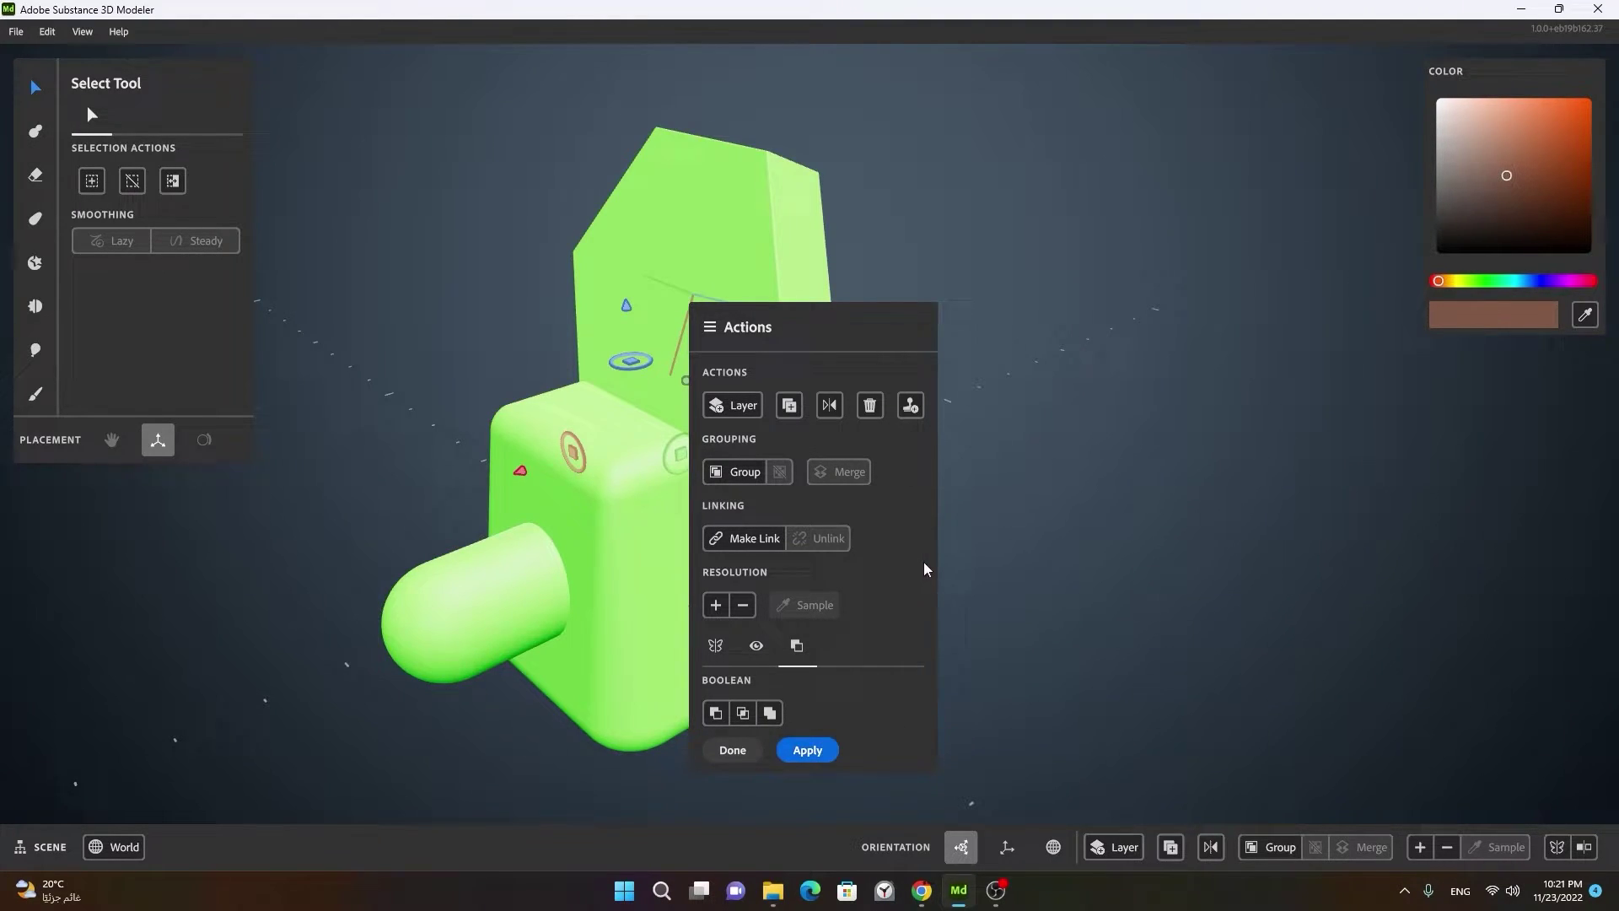
right_click(628, 546)
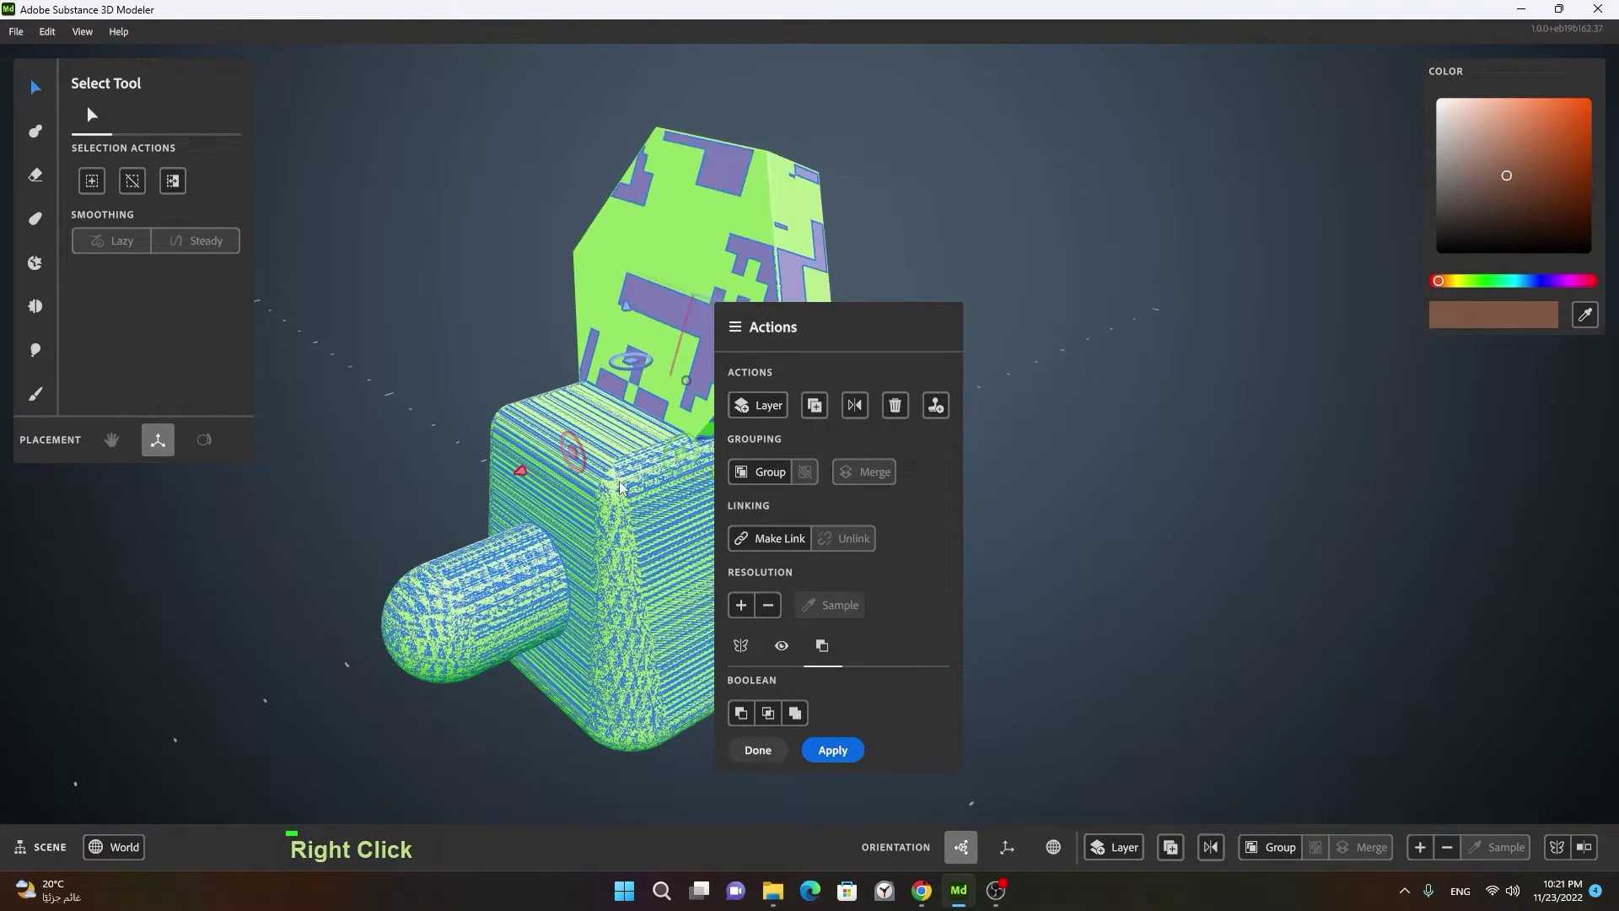
middle_click(629, 488)
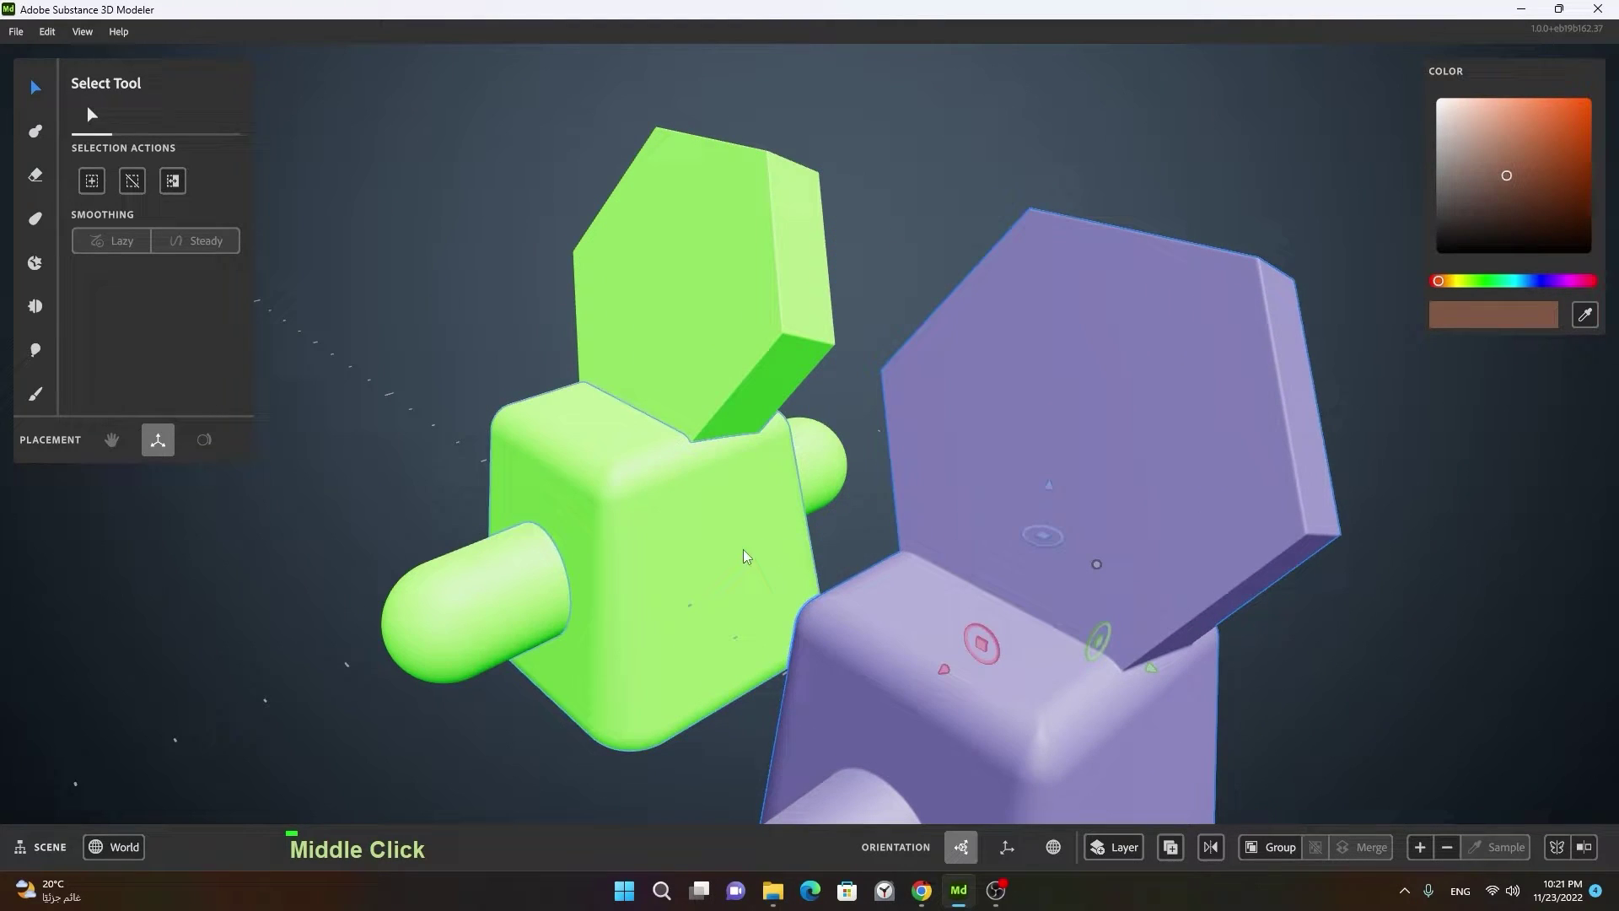
Step: Inspect the new merged copy from several angles
right_click(708, 568)
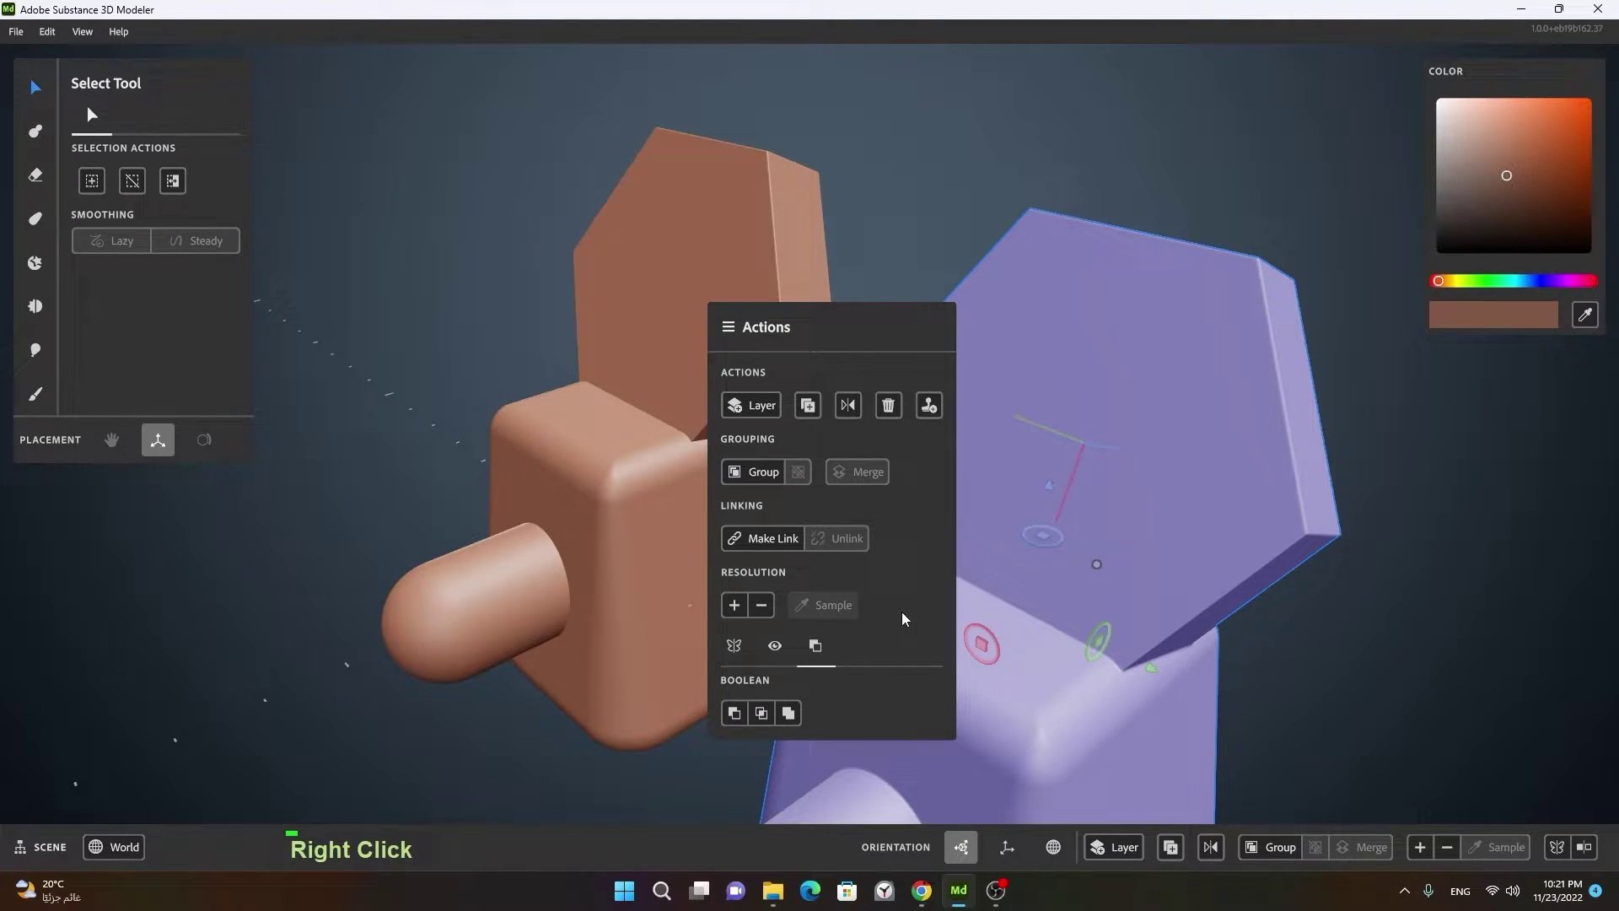
double_click(1374, 591)
click(1393, 650)
middle_click(1145, 663)
right_click(812, 621)
click(1118, 583)
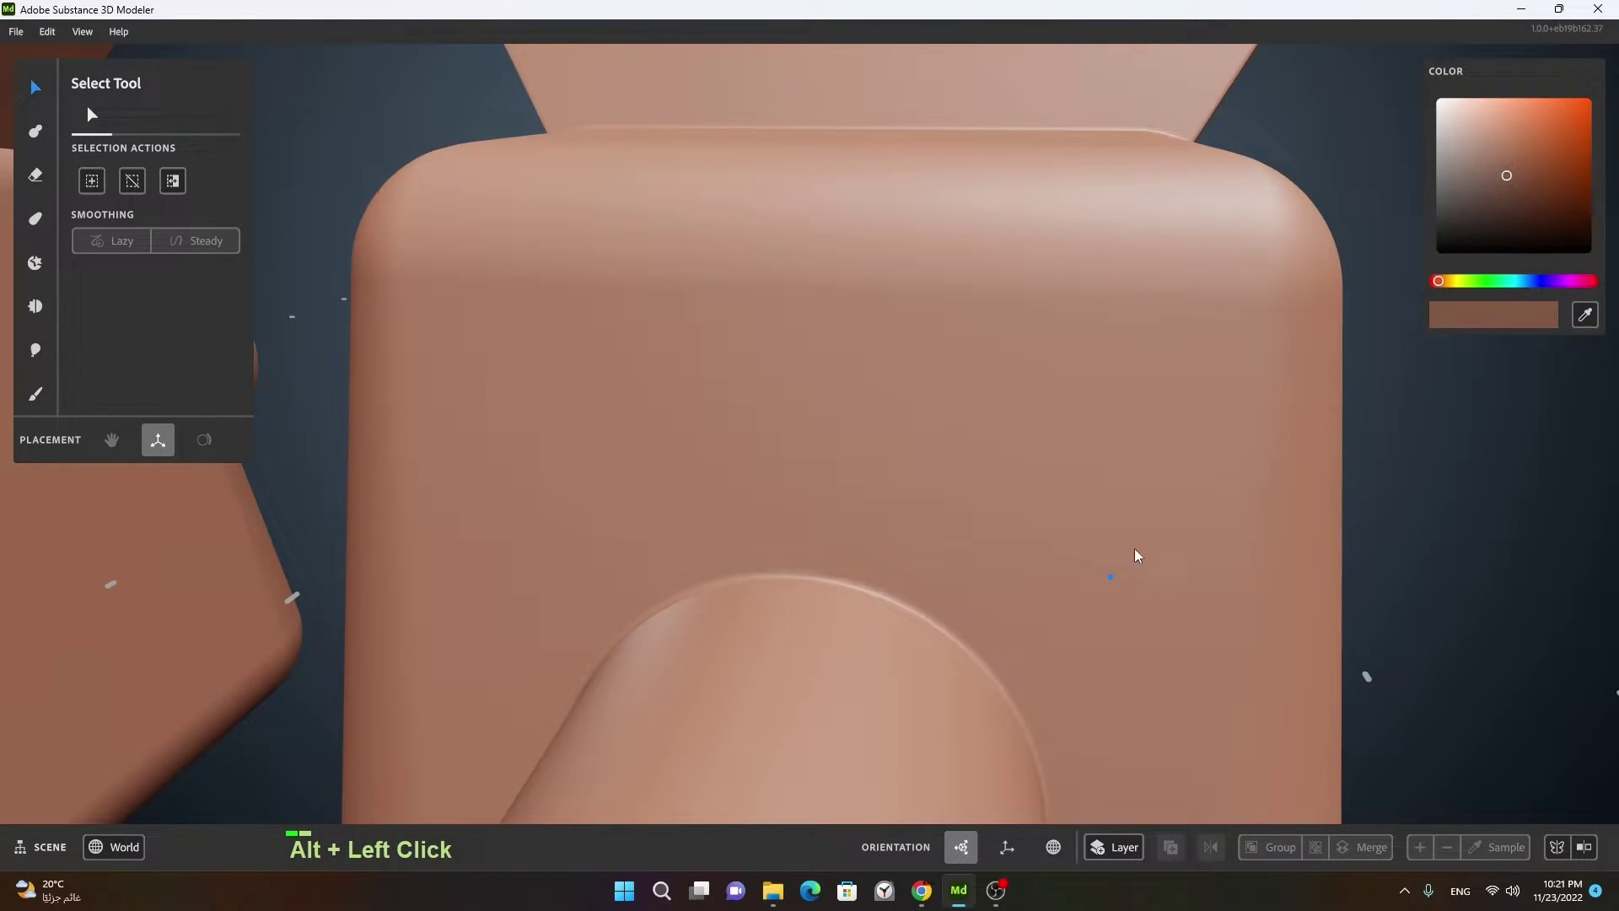
right_click(1038, 582)
click(991, 587)
middle_click(1062, 569)
click(931, 584)
right_click(596, 549)
click(594, 563)
right_click(512, 617)
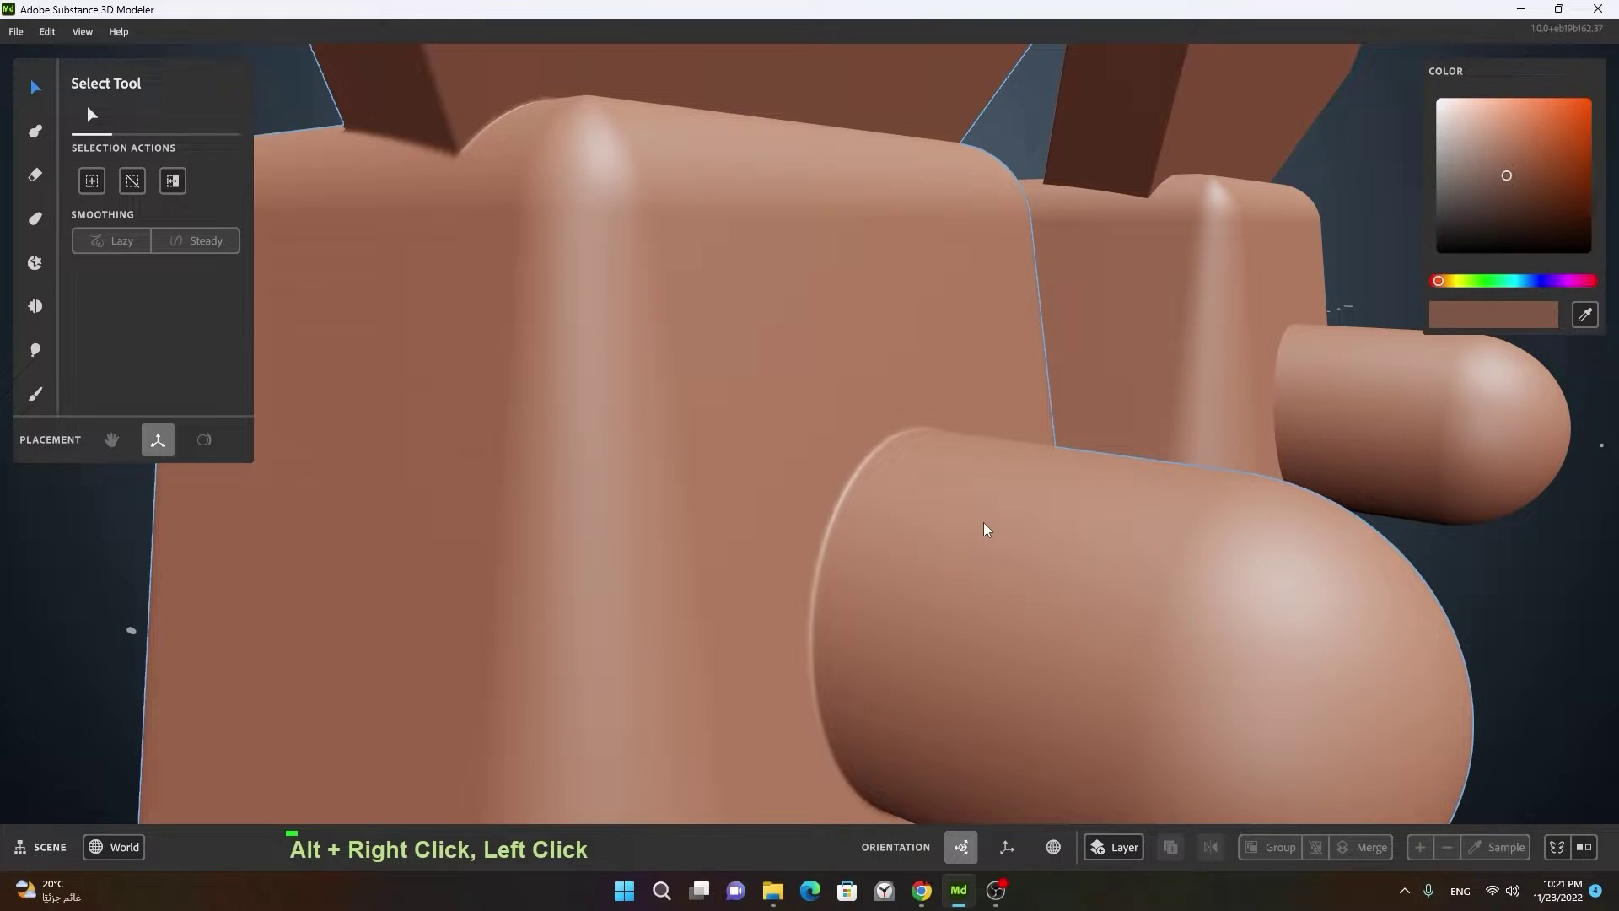
Step: Select the second merged copy and delete it
right_click(942, 529)
click(811, 487)
right_click(872, 494)
click(690, 504)
middle_click(782, 488)
right_click(905, 528)
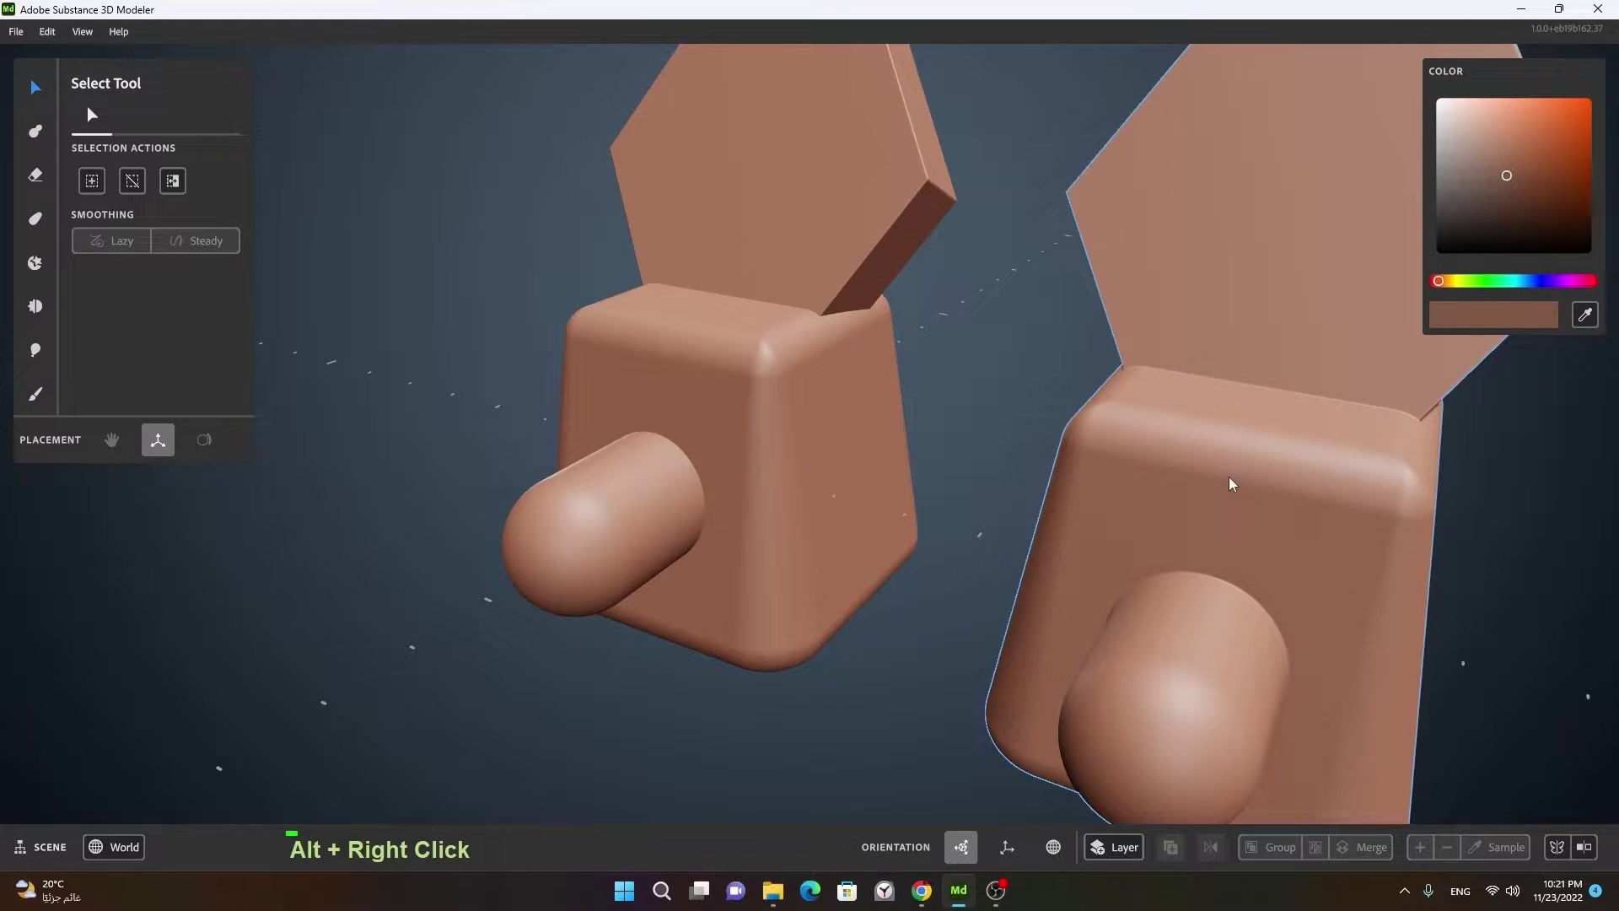
middle_click(1289, 561)
click(1064, 606)
right_click(1123, 596)
middle_click(1058, 596)
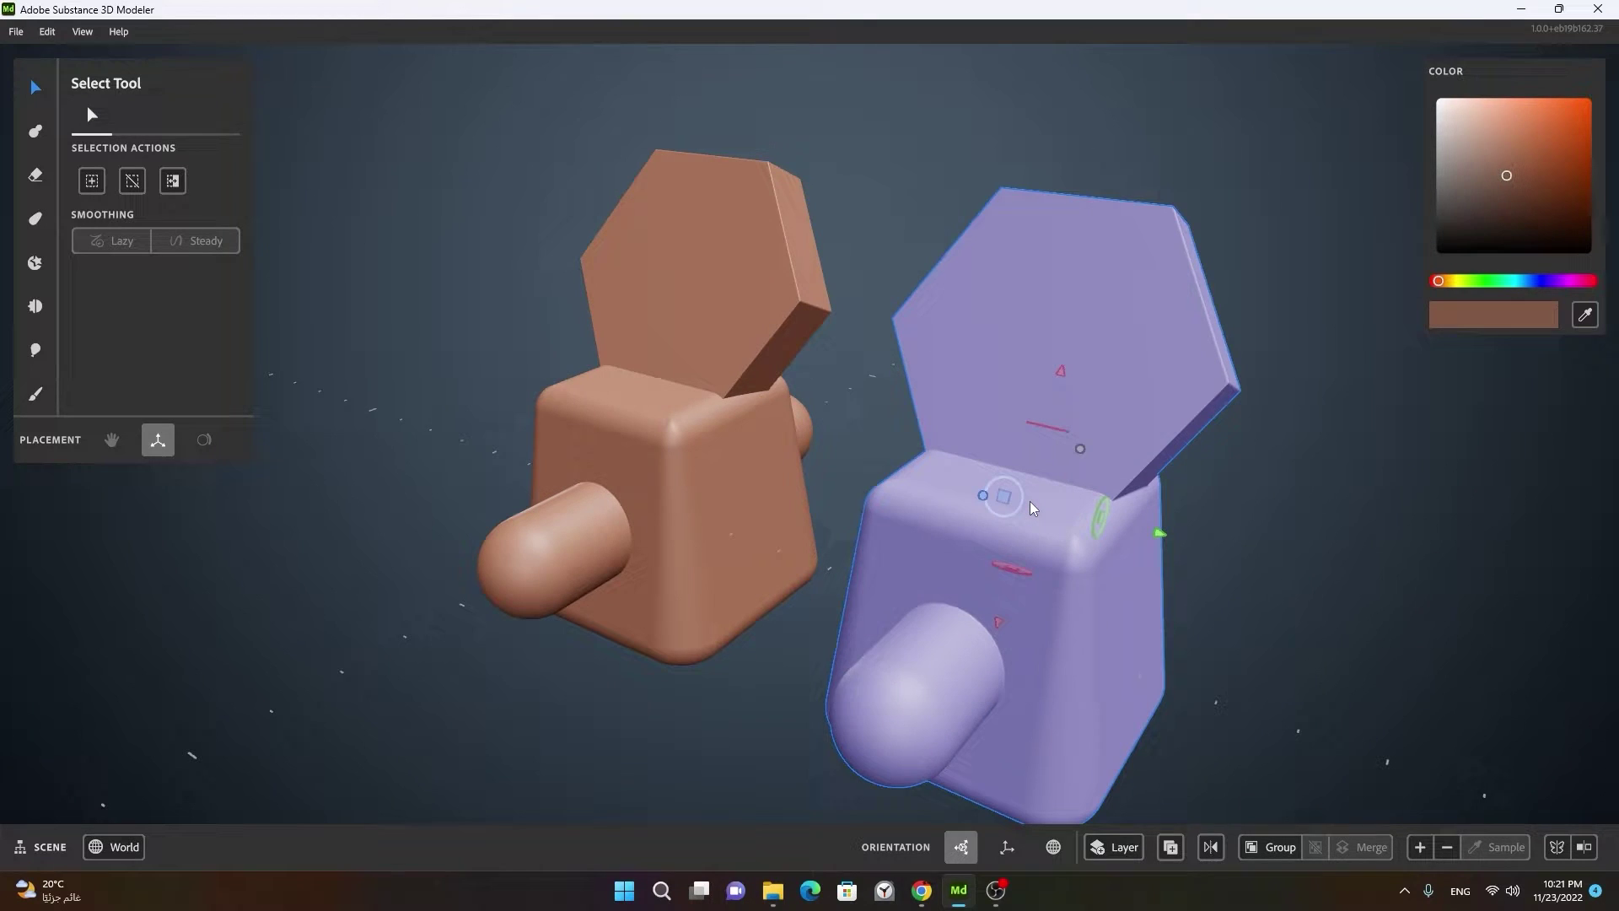
key(Delete)
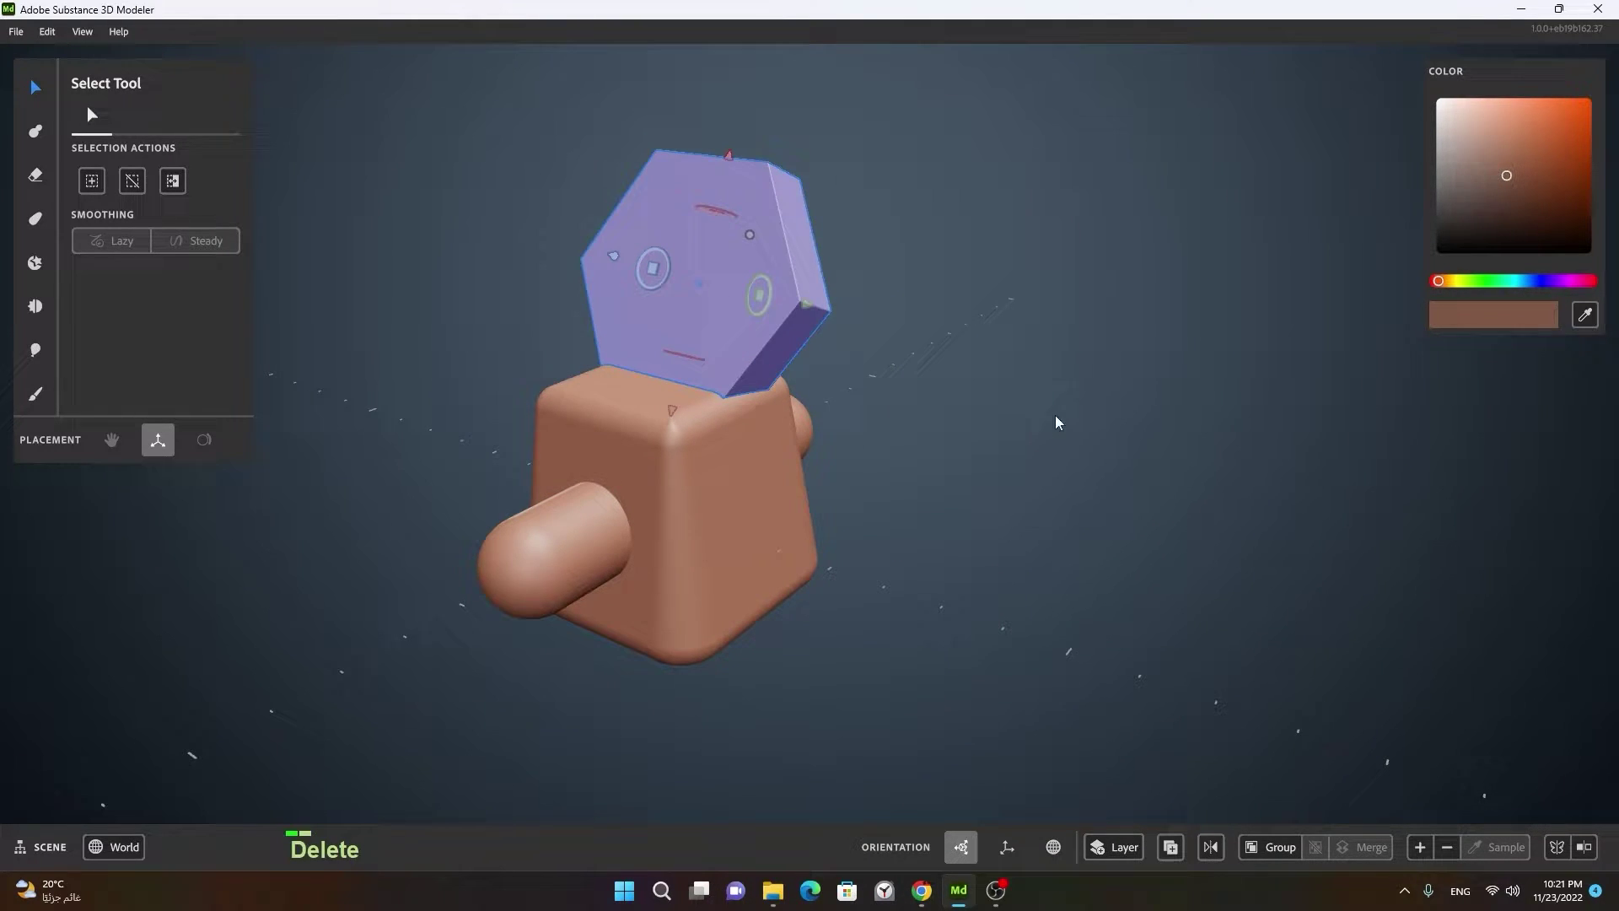
Step: Select the original's hexagonal slab and show its actions again
middle_click(1067, 432)
click(1188, 560)
right_click(1031, 540)
middle_click(1189, 591)
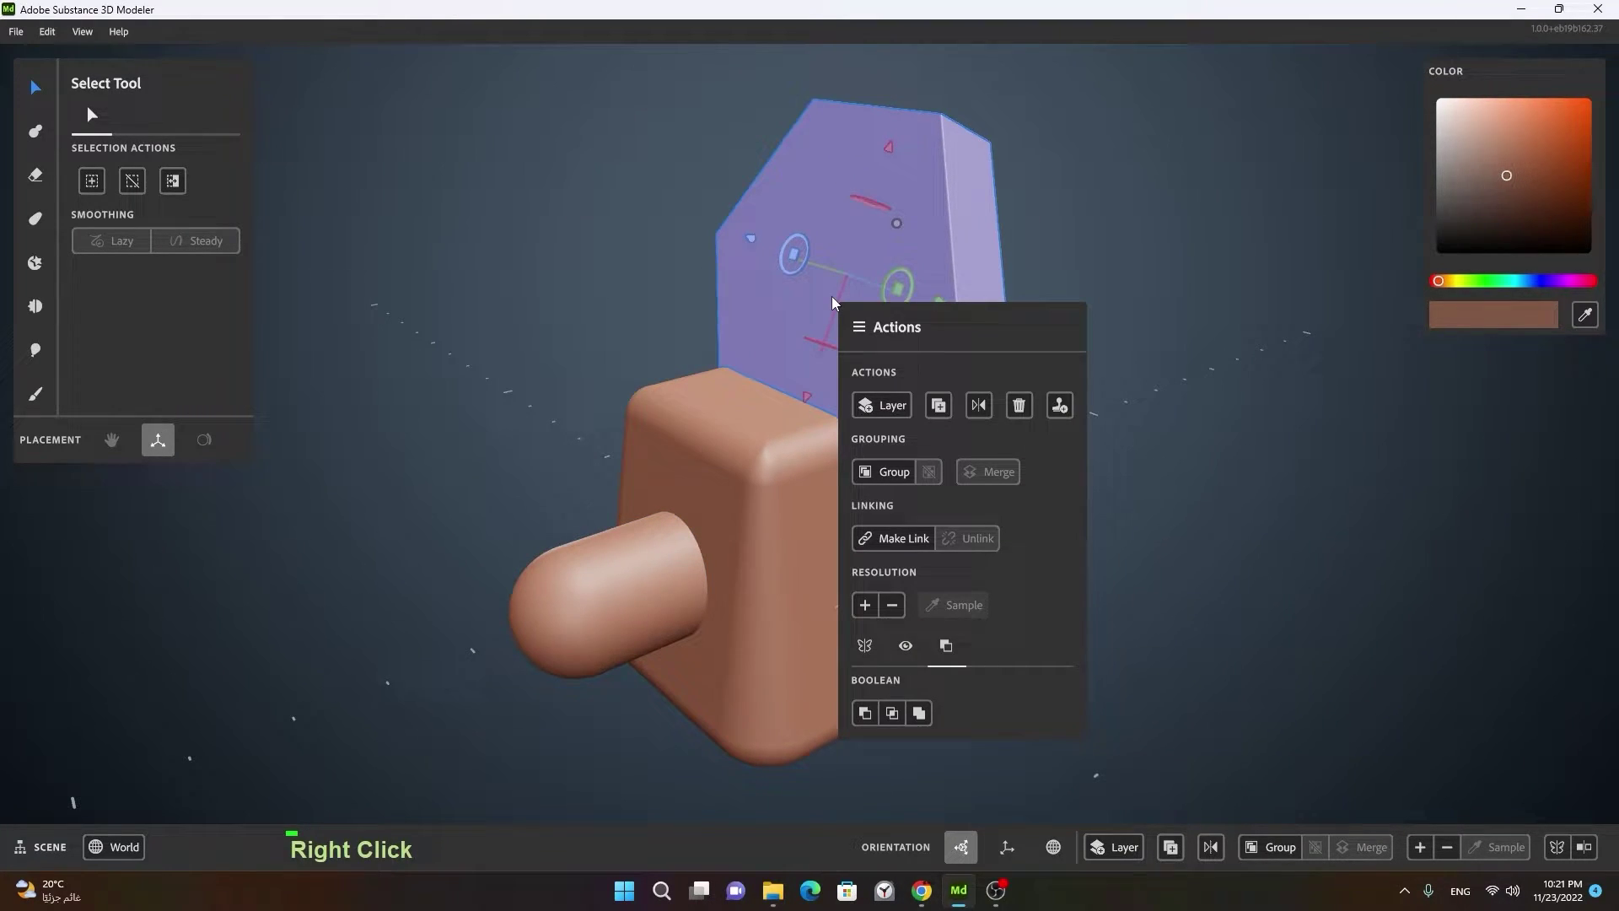
Step: Cancel boolean mode and select the flat bar below the hexagonal slab
right_click(960, 707)
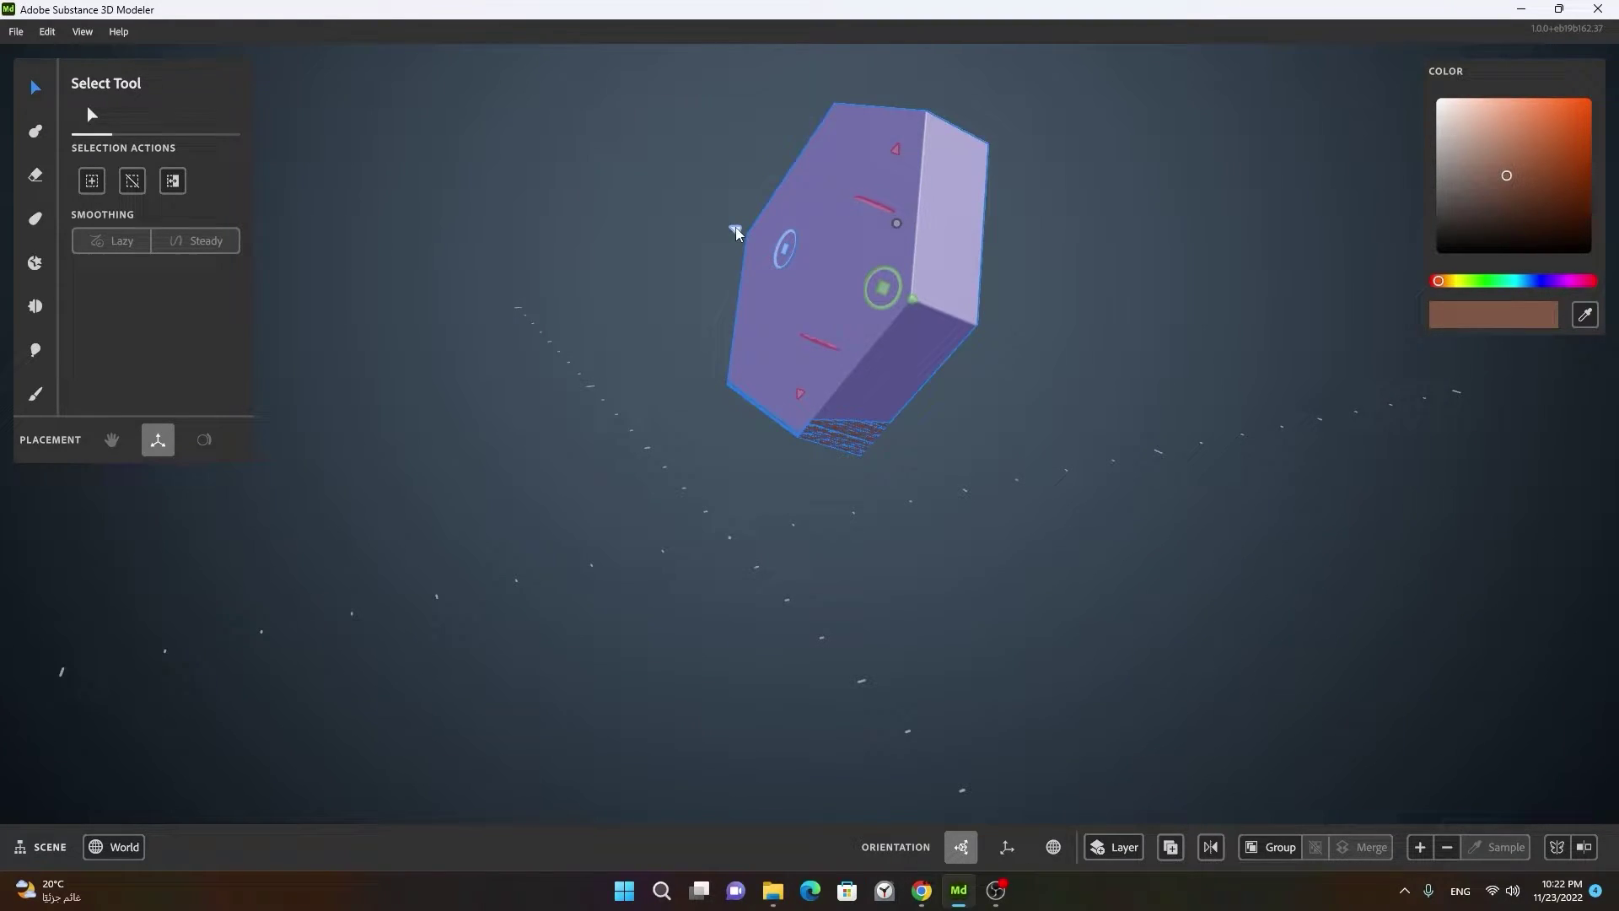
right_click(695, 407)
click(1013, 474)
right_click(1074, 459)
middle_click(1080, 505)
click(964, 510)
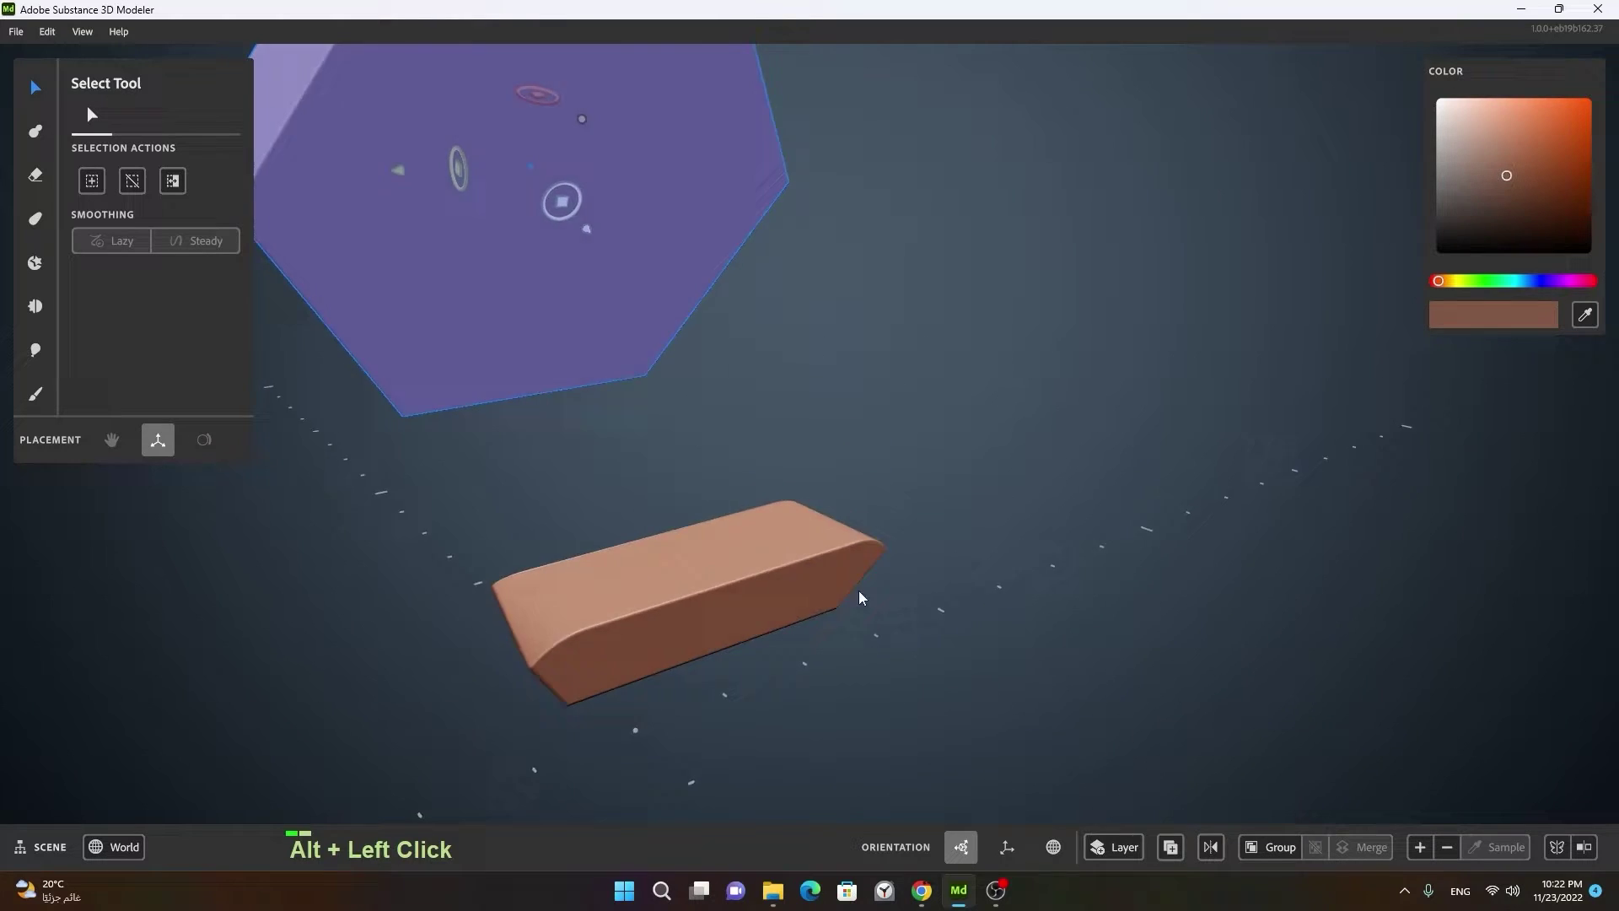
click(483, 647)
right_click(456, 648)
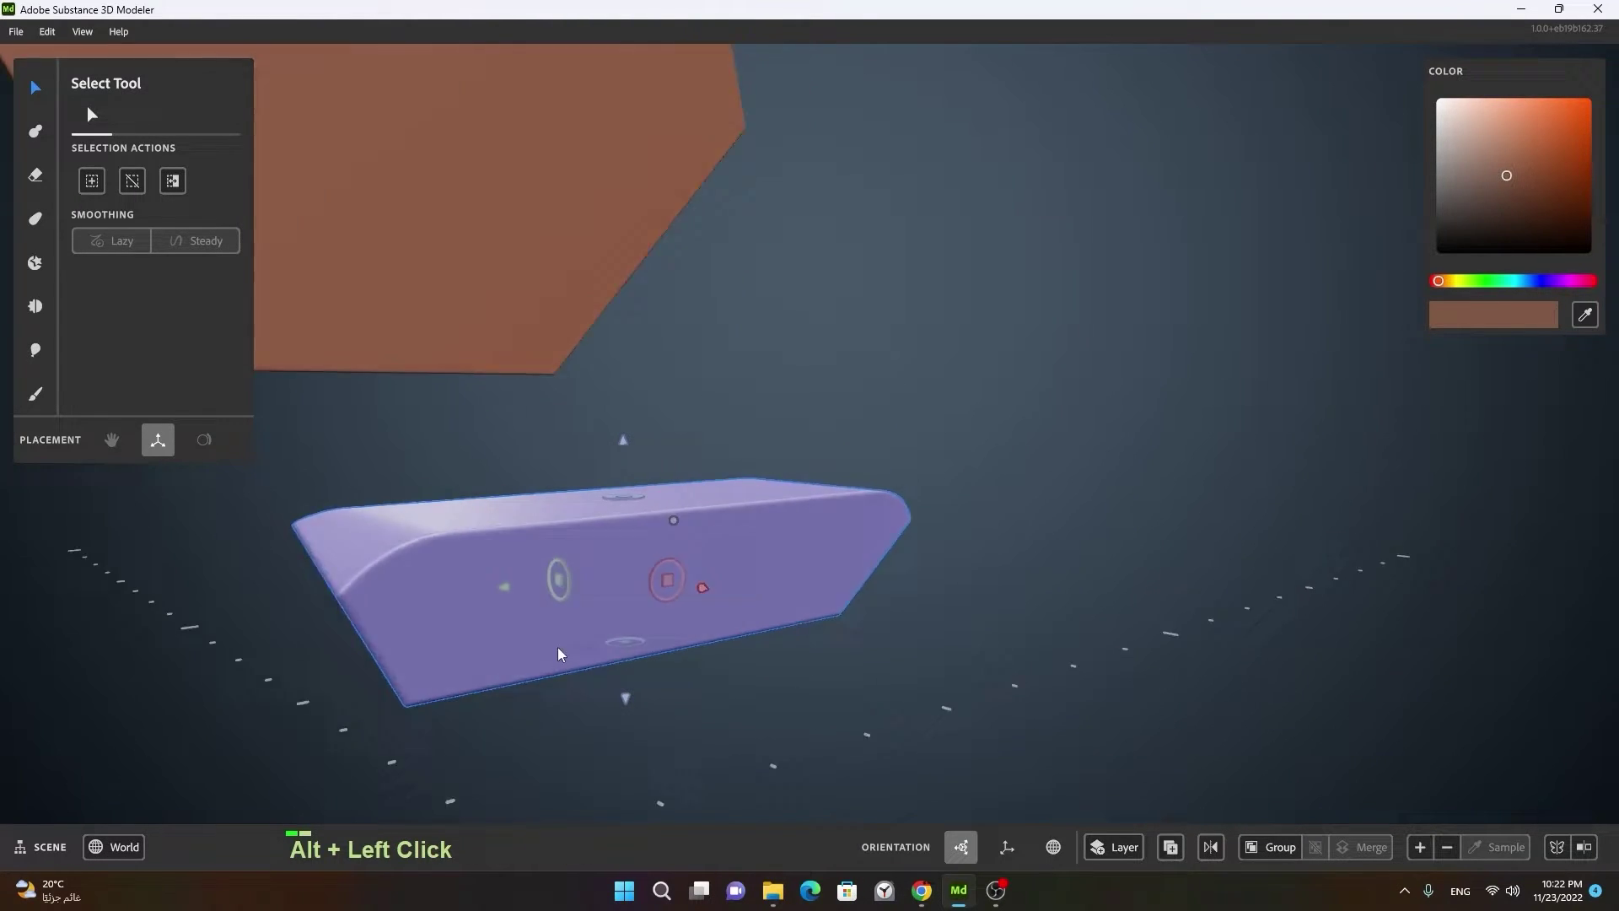
click(521, 608)
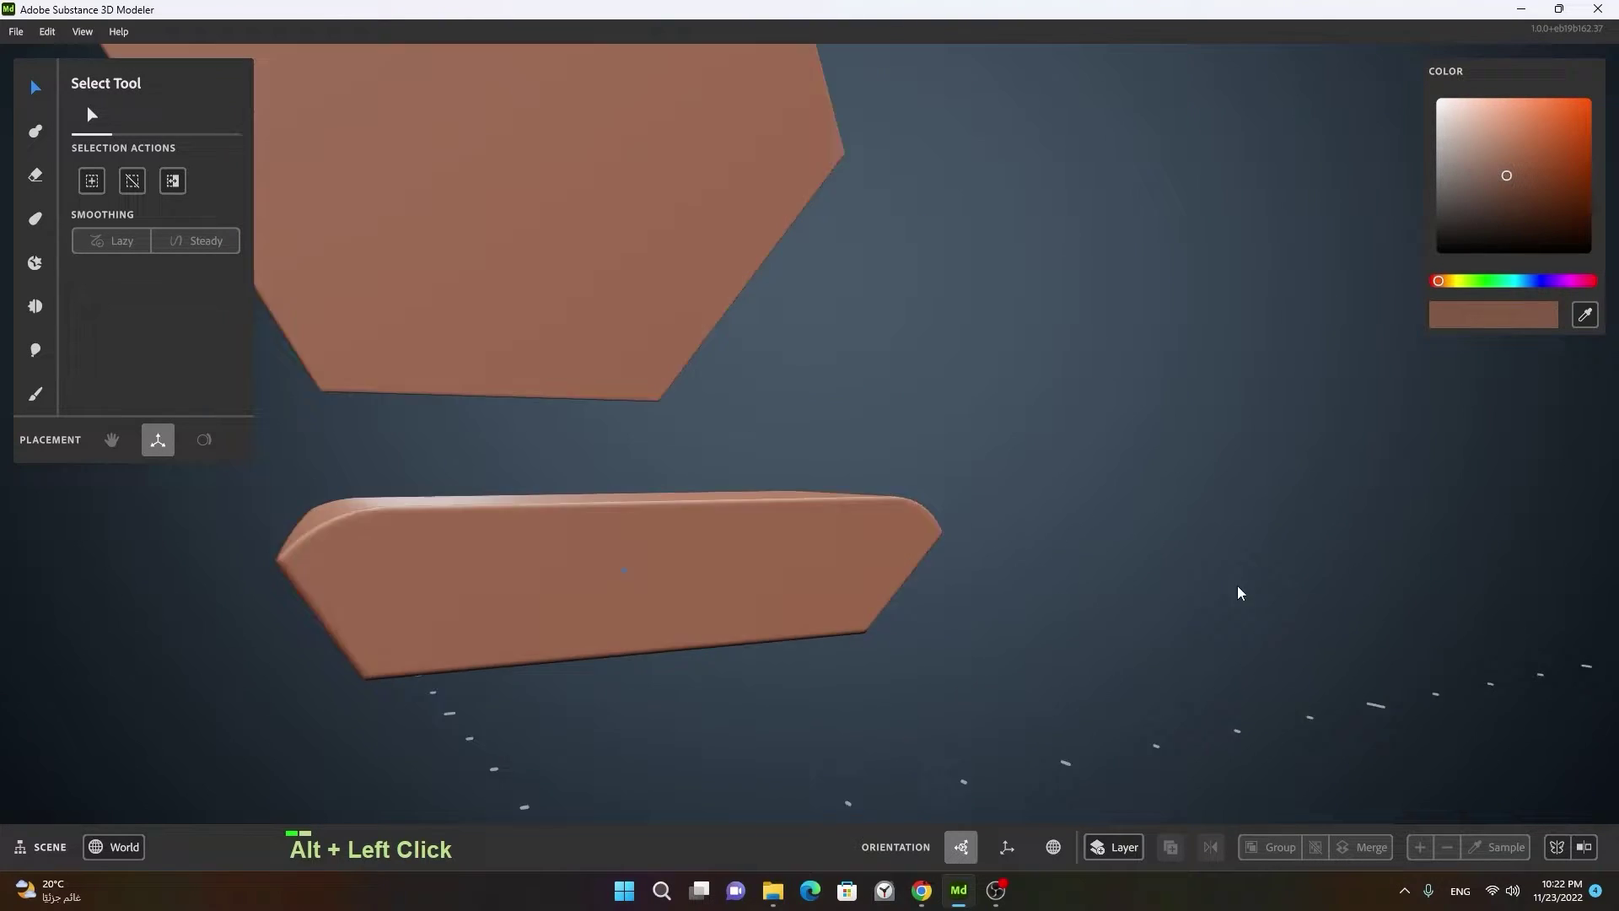
Step: Inspect the flat slab floating beneath the hexagonal prism, then deselect it
right_click(1033, 580)
click(778, 610)
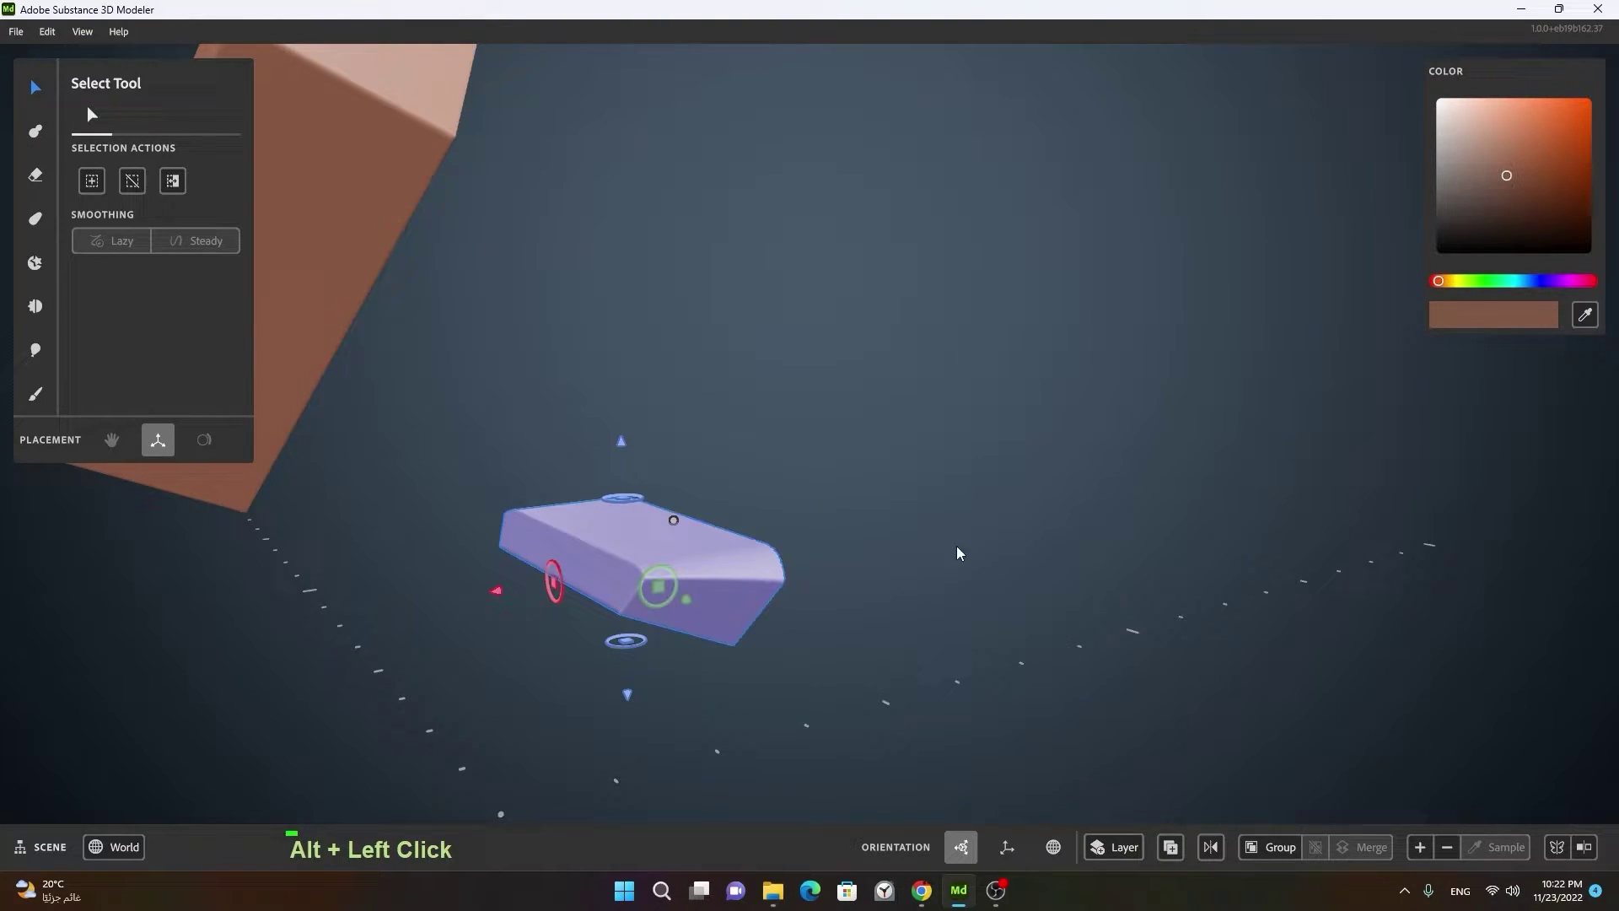
right_click(964, 557)
middle_click(837, 580)
click(853, 506)
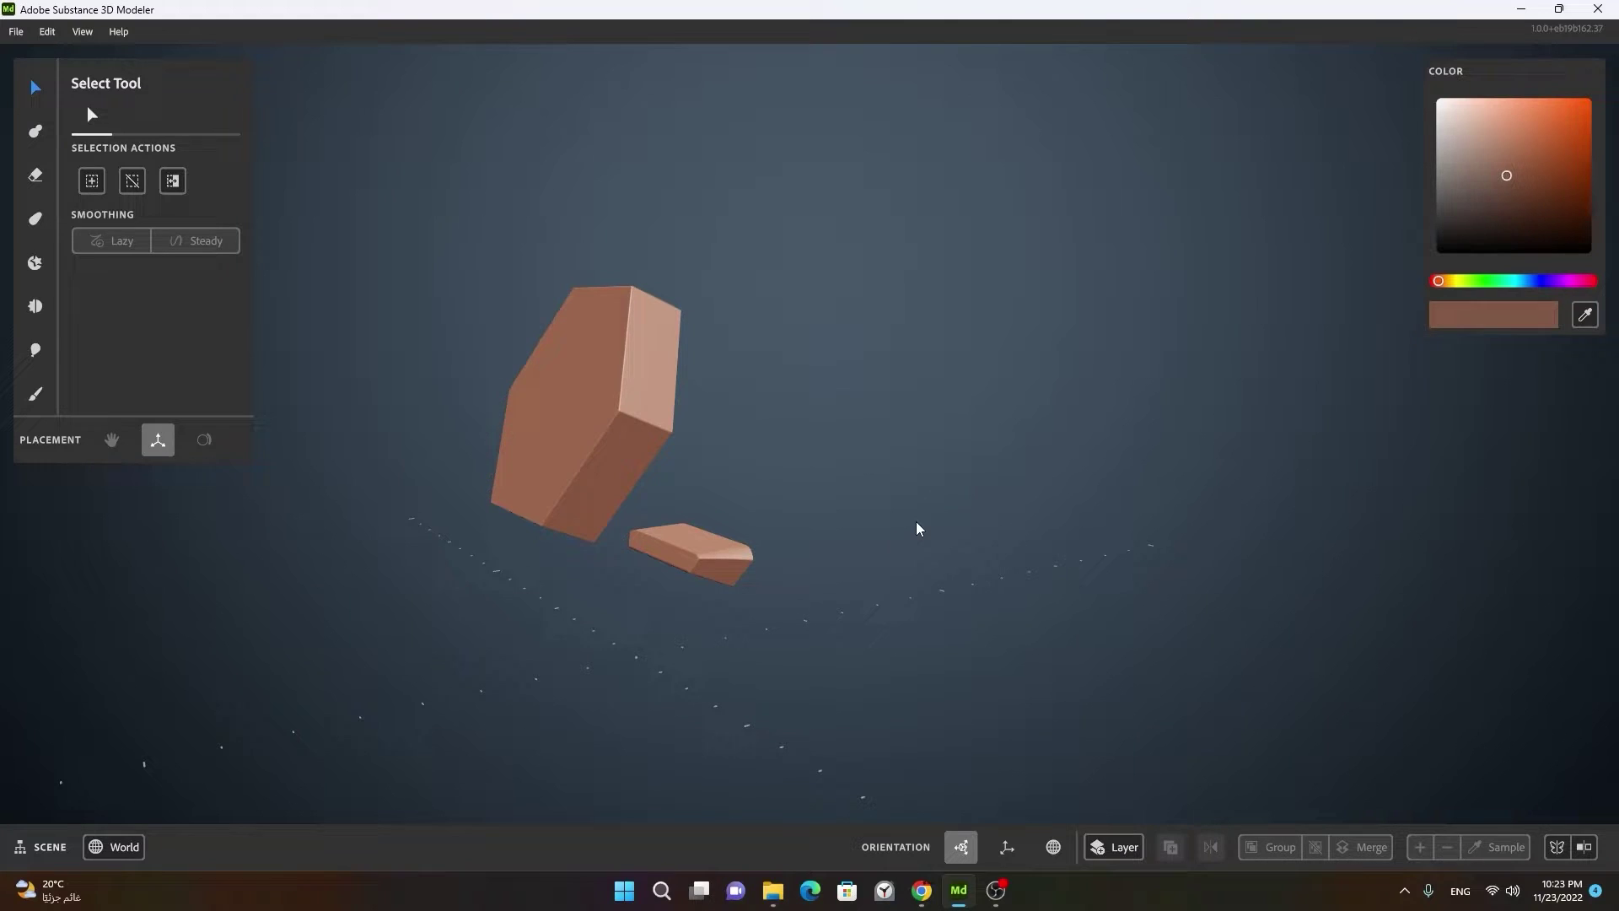
Step: Select the base block and capsule rod and show the boolean actions for them
key(ctrl+z)
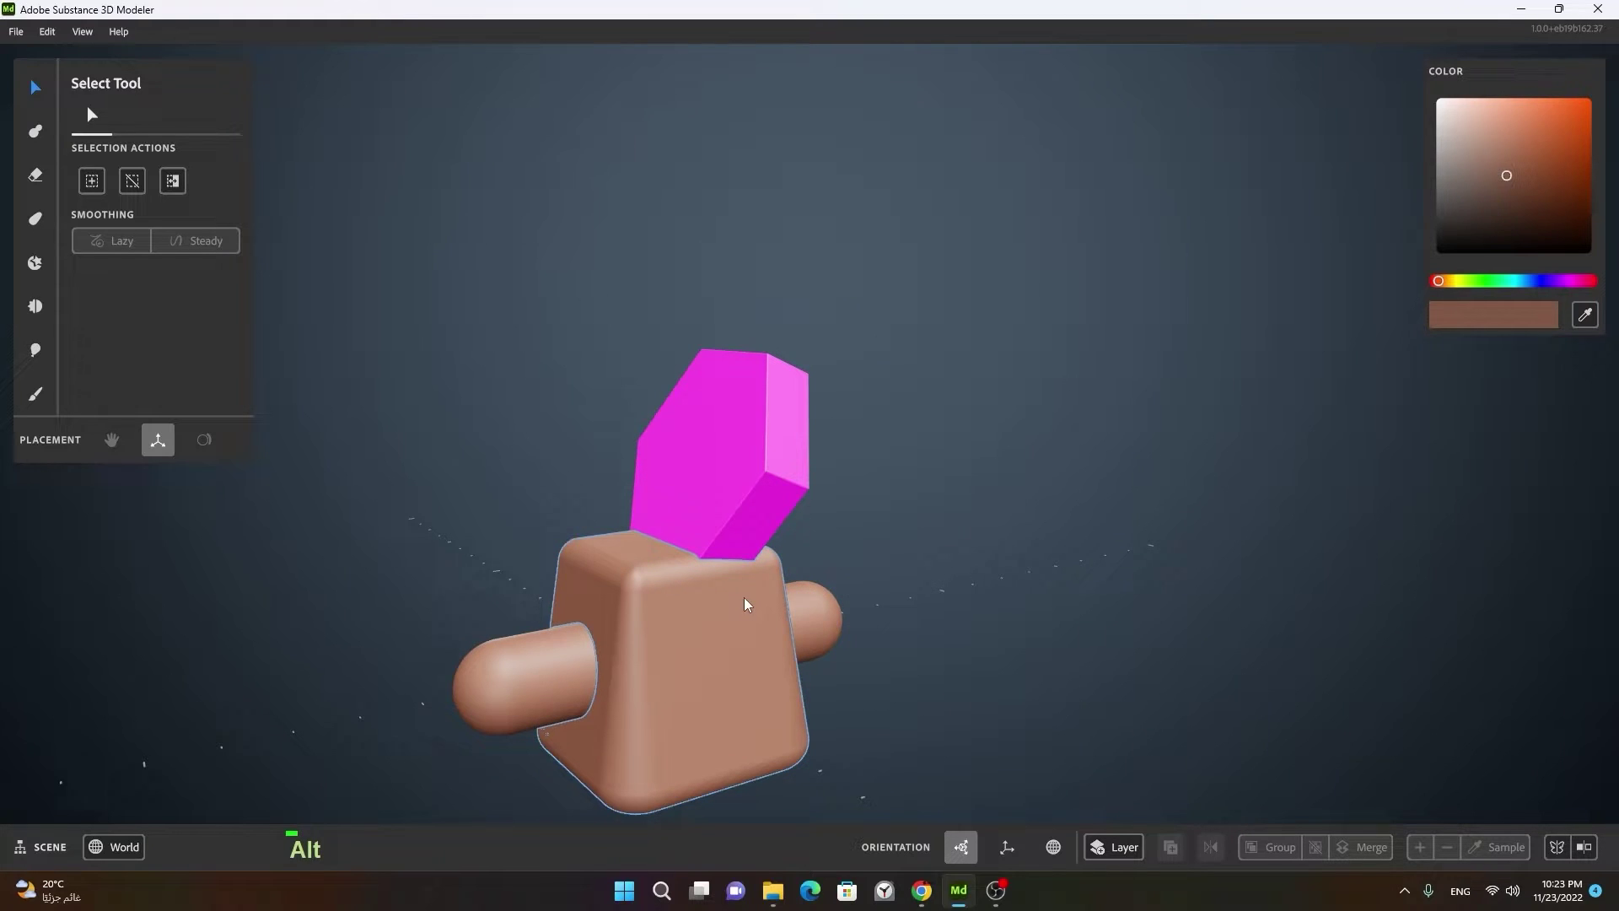
right_click(827, 566)
middle_click(1039, 595)
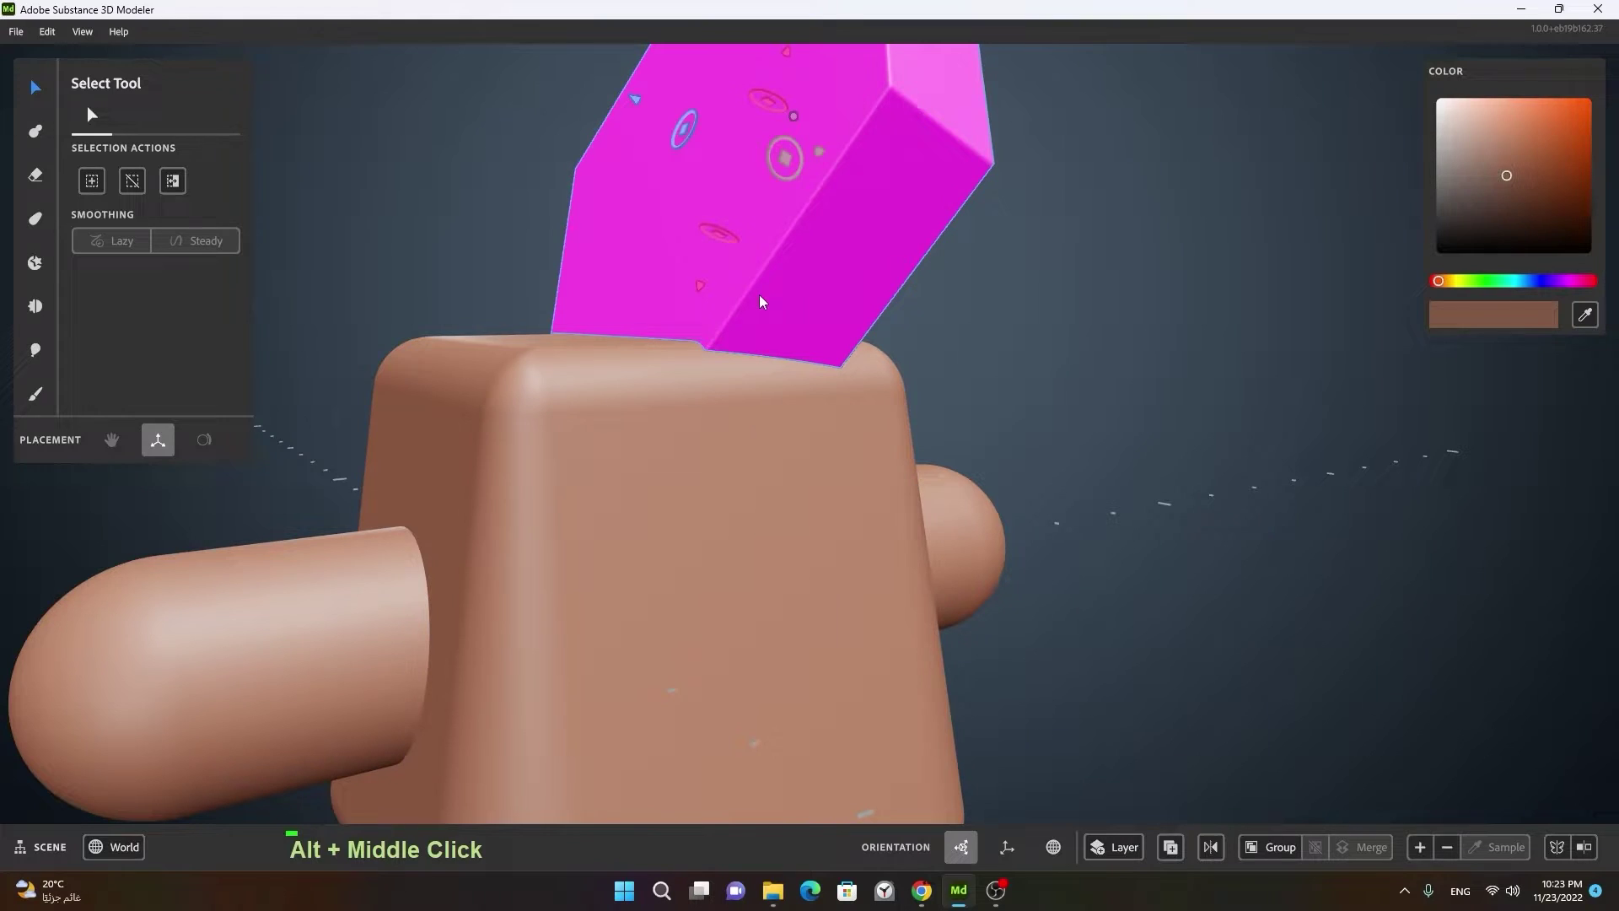
click(739, 431)
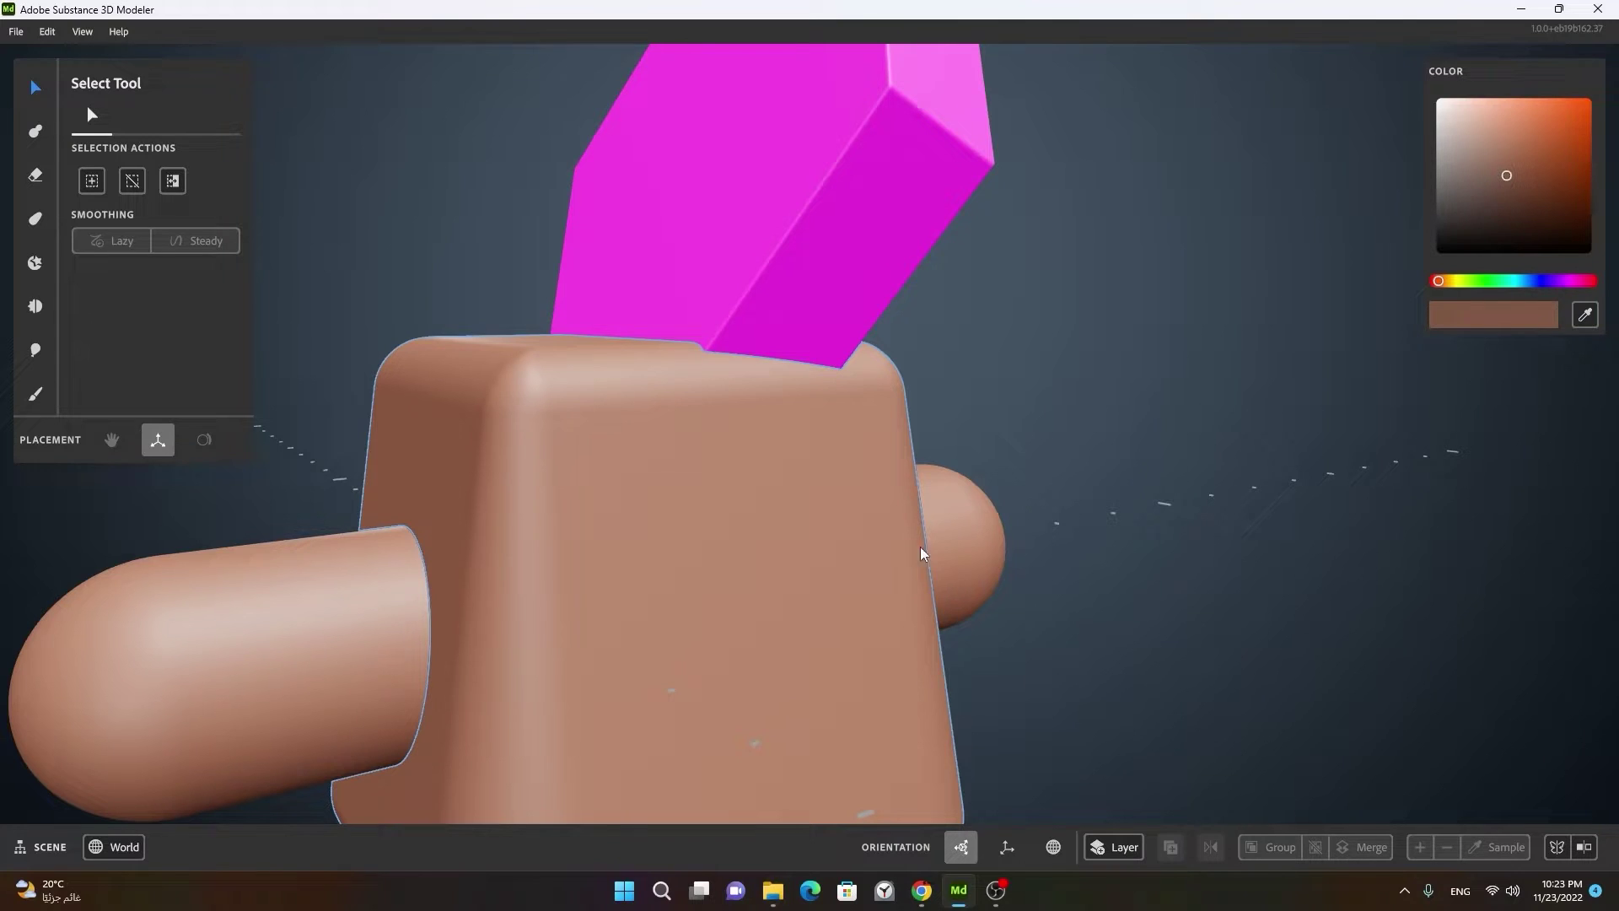
right_click(683, 555)
click(675, 584)
right_click(661, 569)
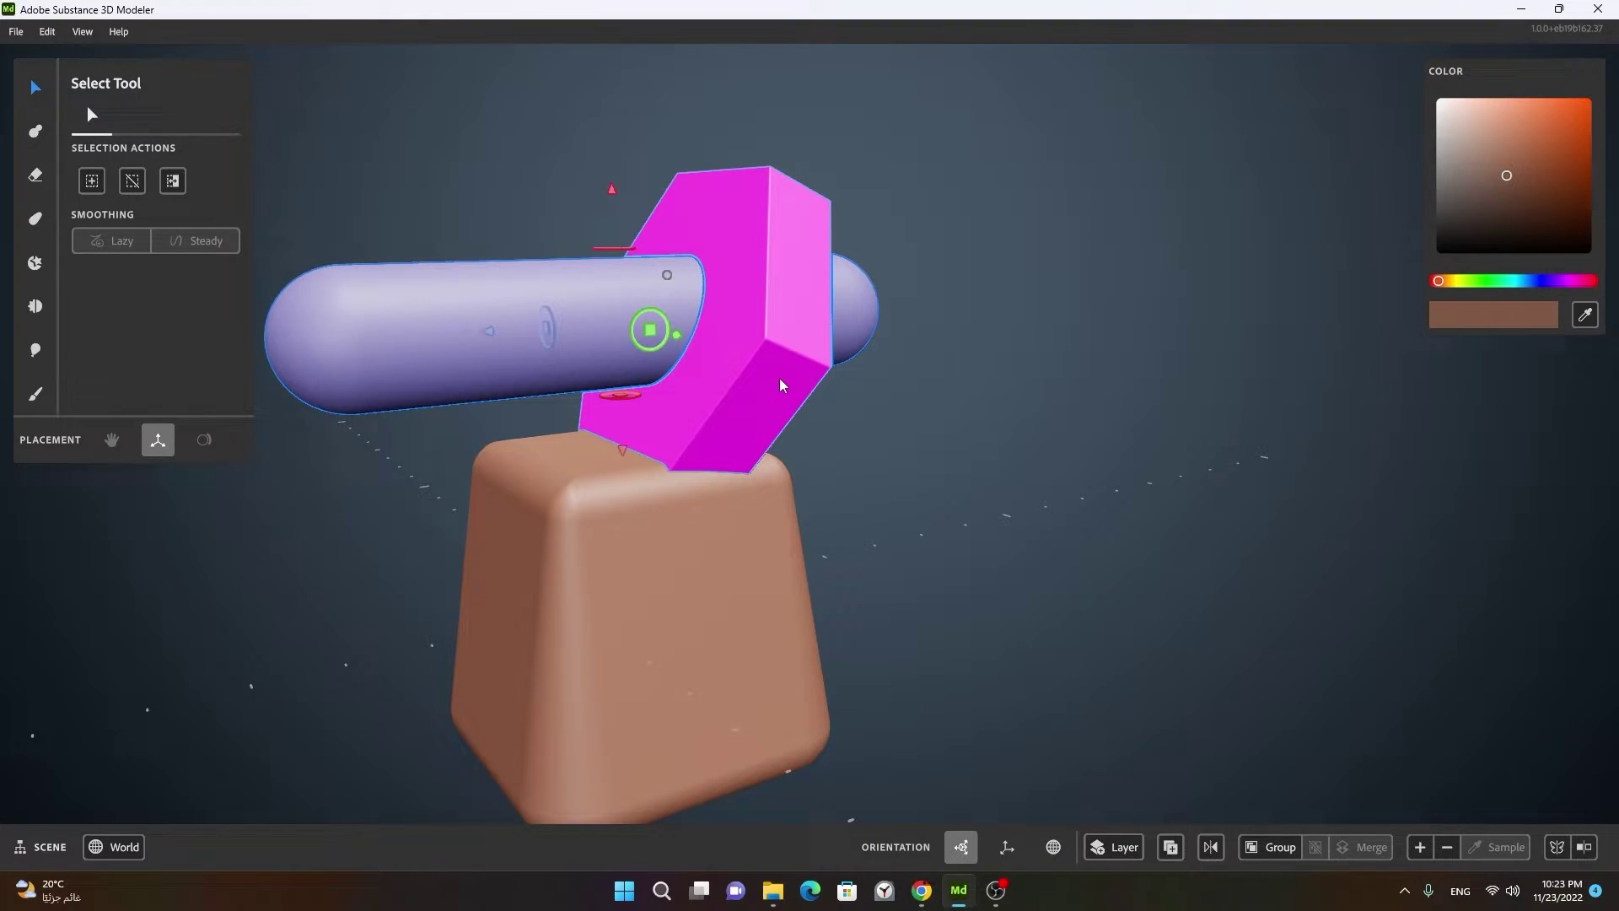
Step: Apply the intersect of rod and prism, leaving a rounded chunk, then select the flat slab
right_click(786, 384)
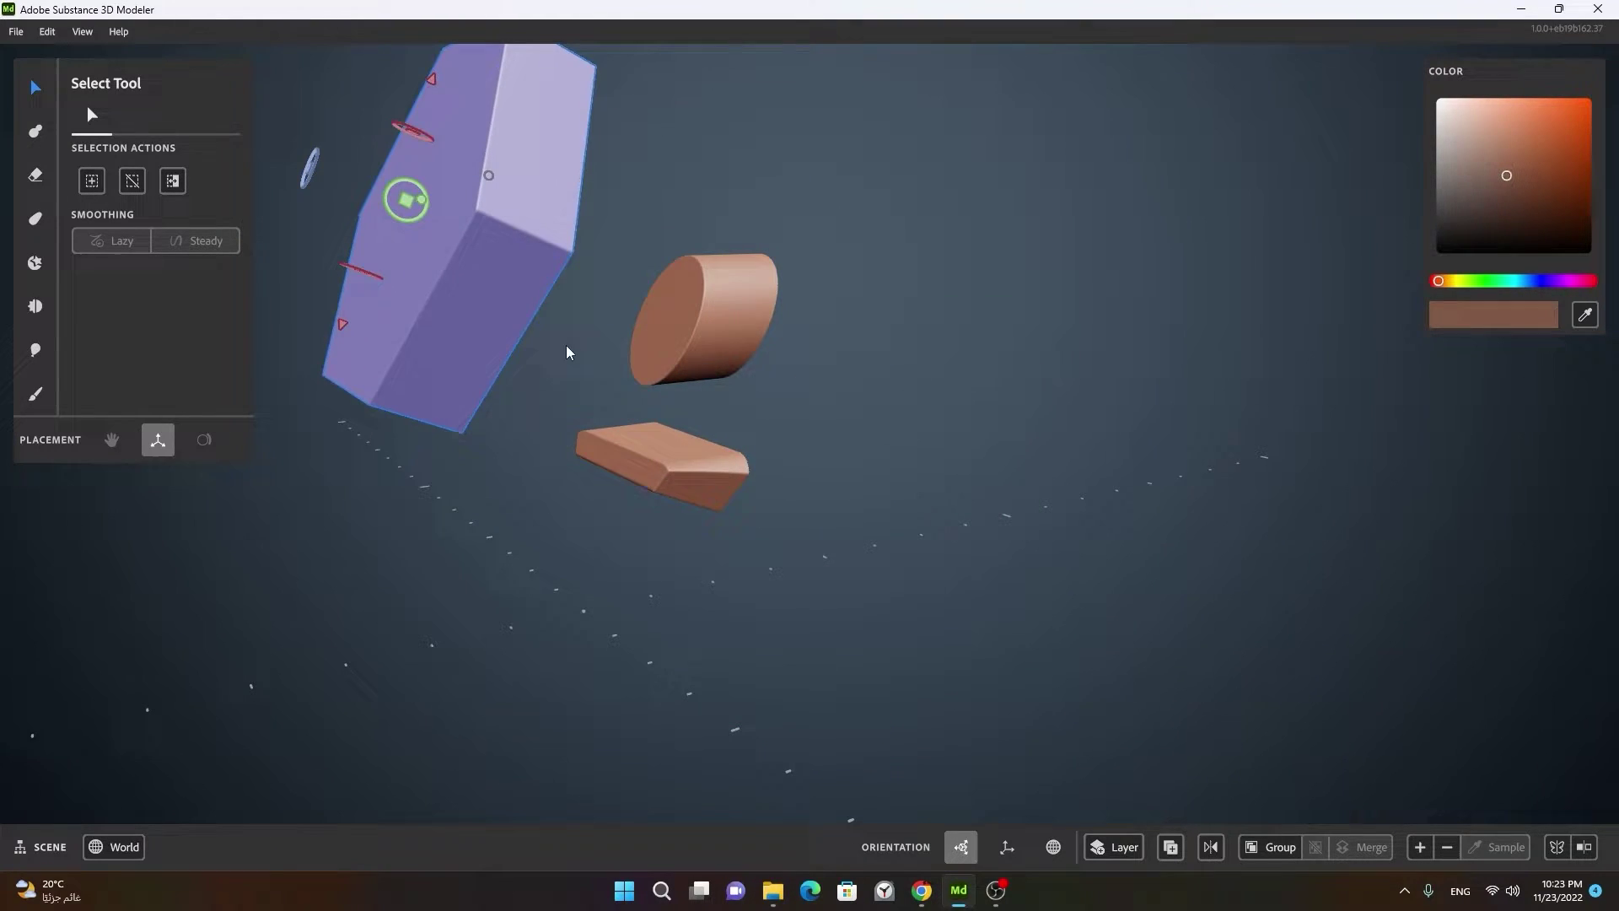
right_click(632, 353)
click(770, 402)
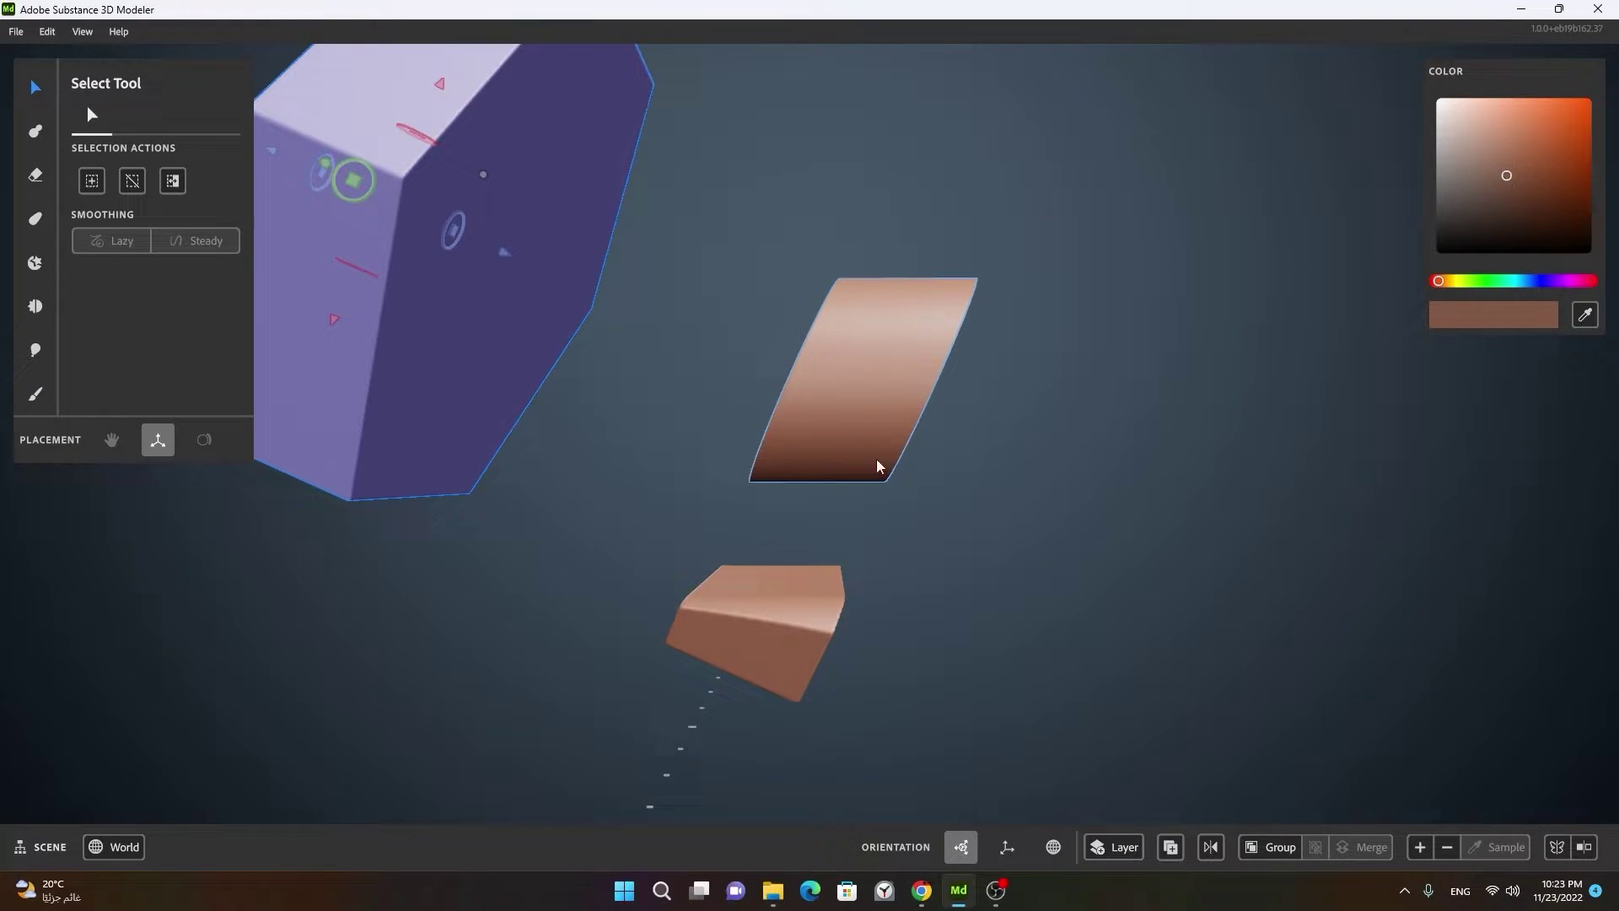
right_click(946, 532)
click(929, 515)
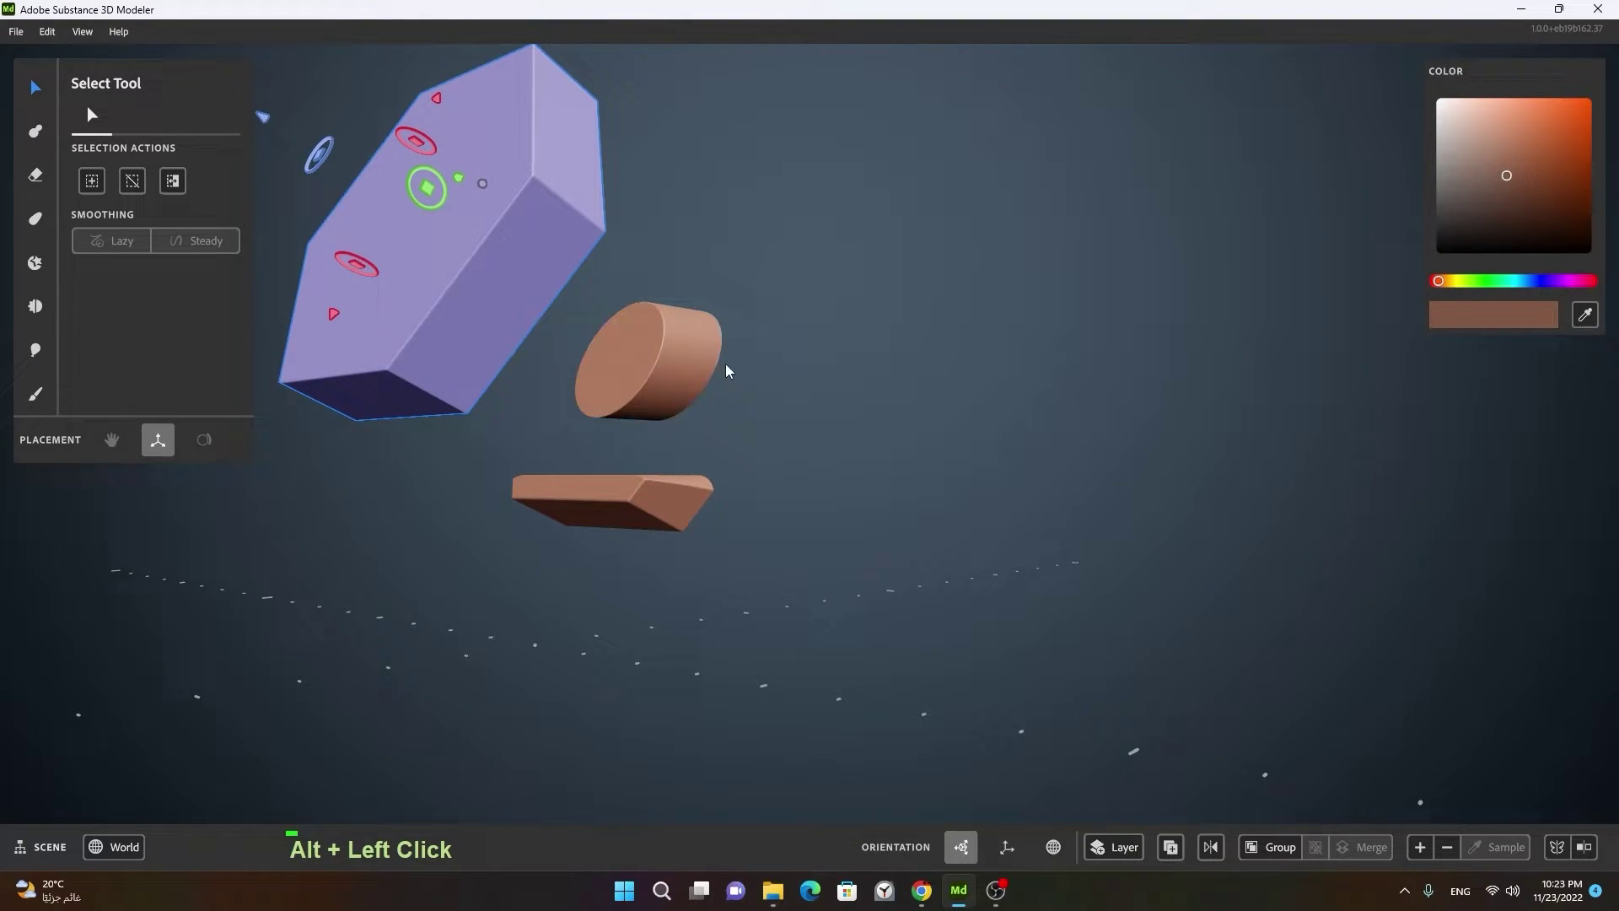
click(657, 473)
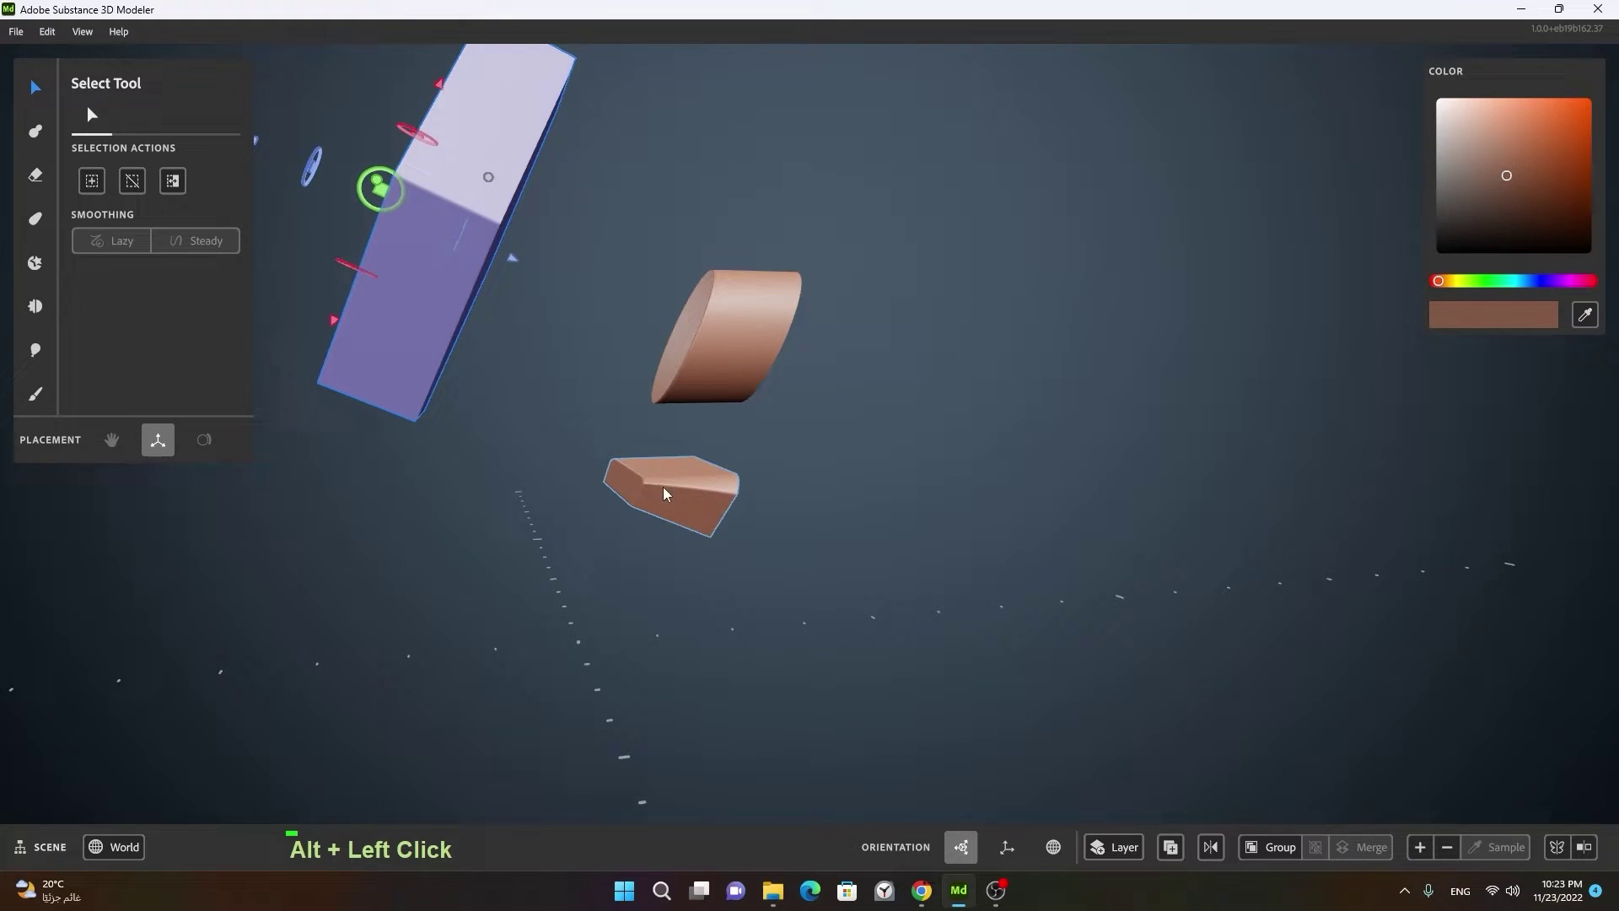
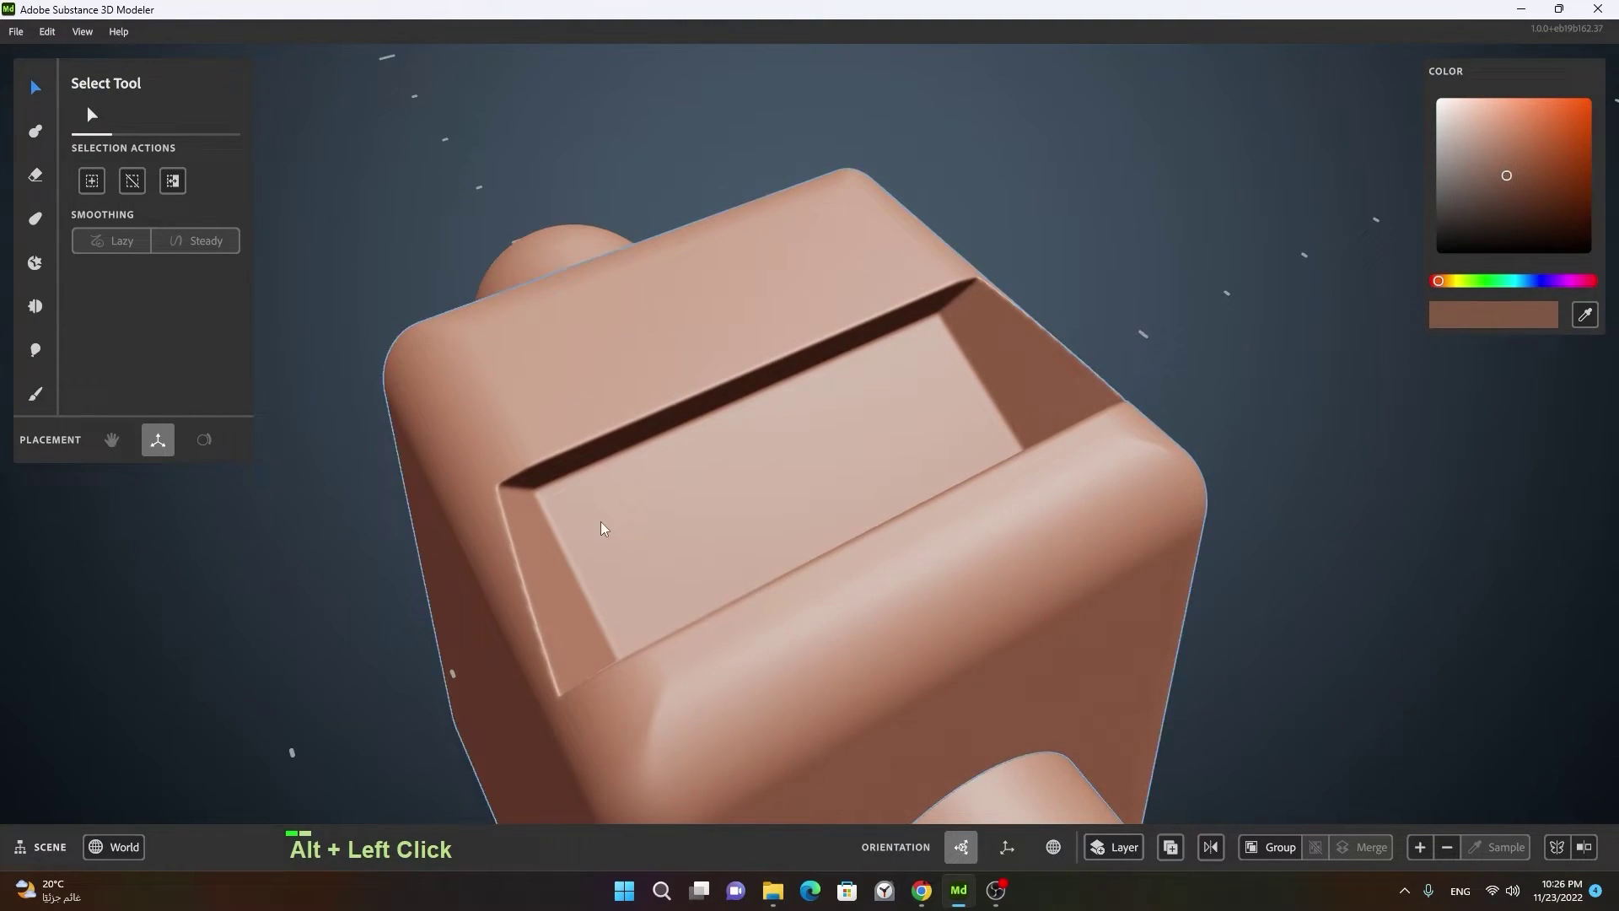
Step: Undo to reveal the slot-cutting bar and subtract it from the base block
click(673, 551)
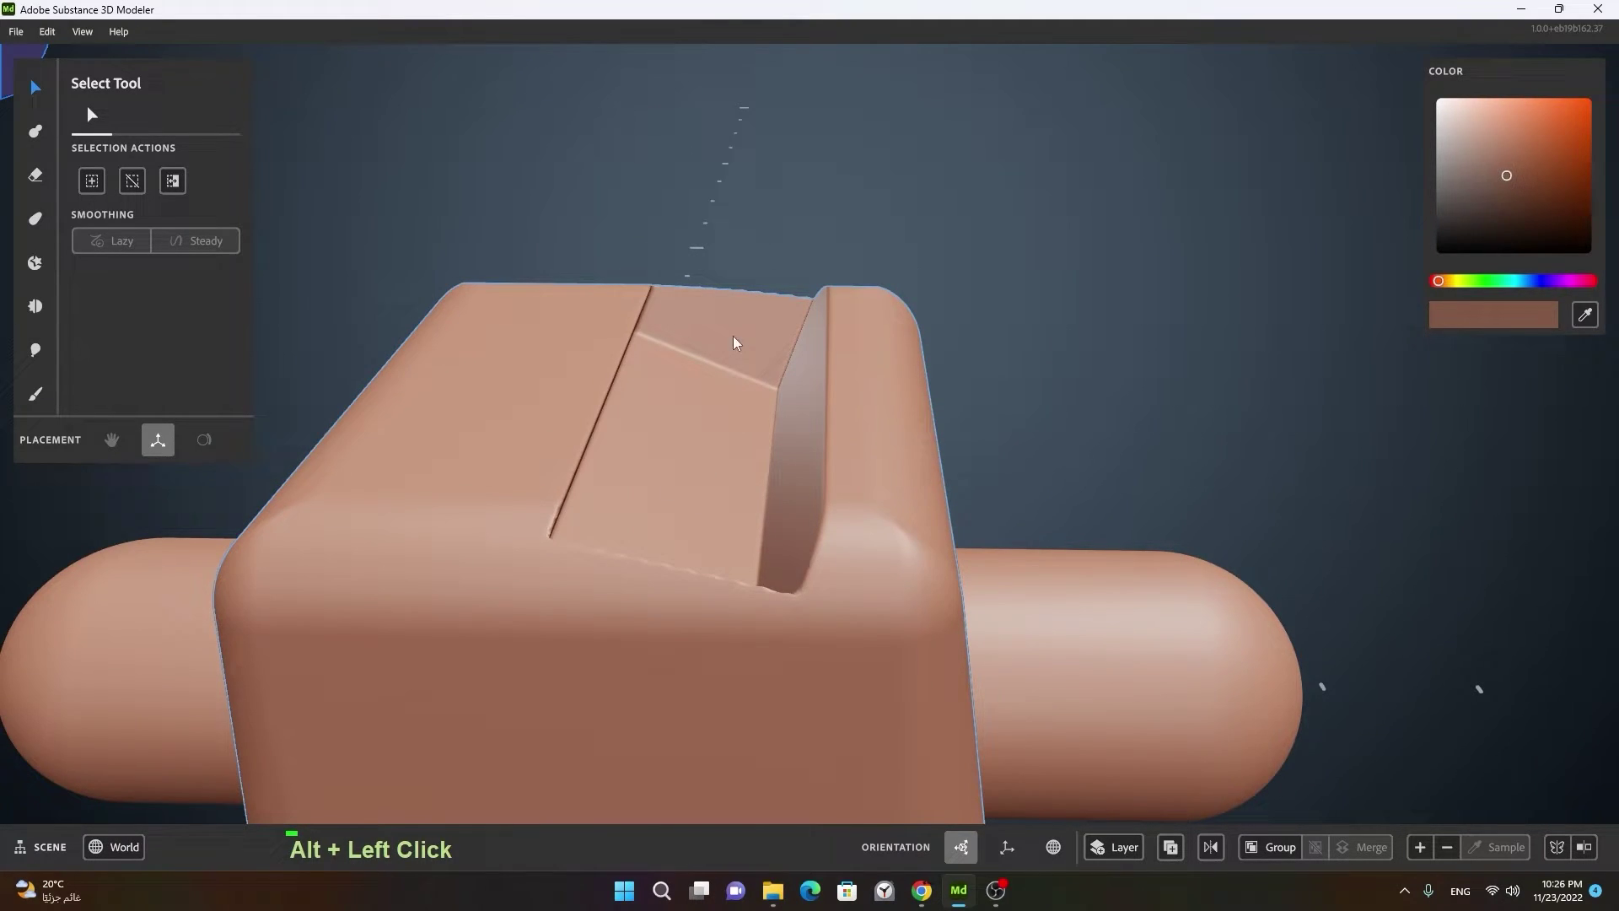
right_click(829, 449)
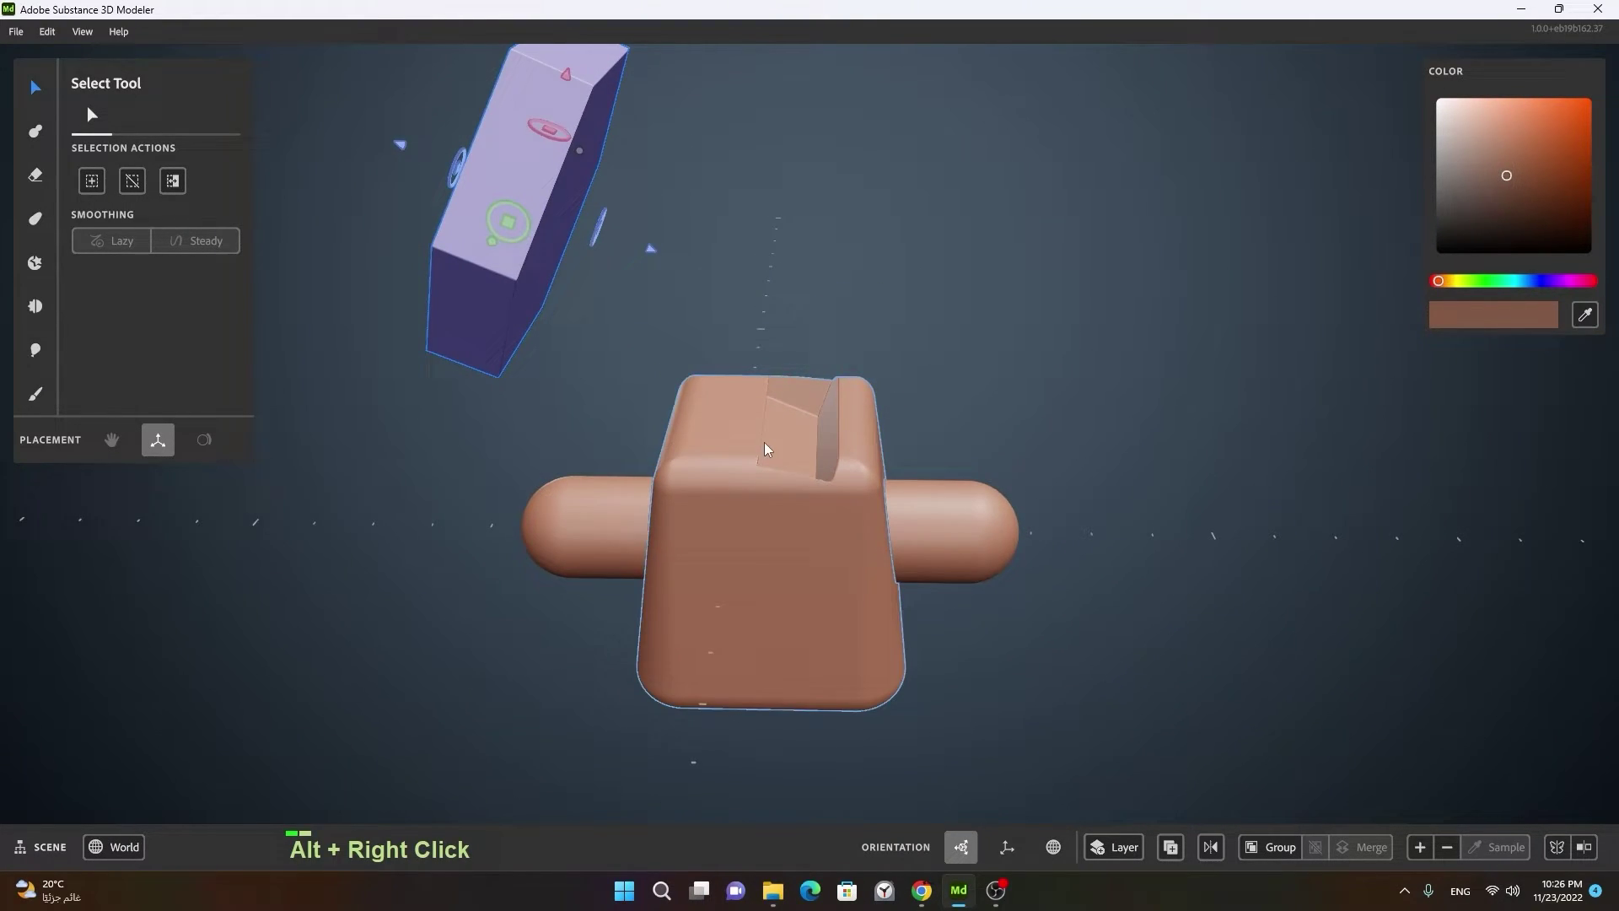
key(ctrl+z)
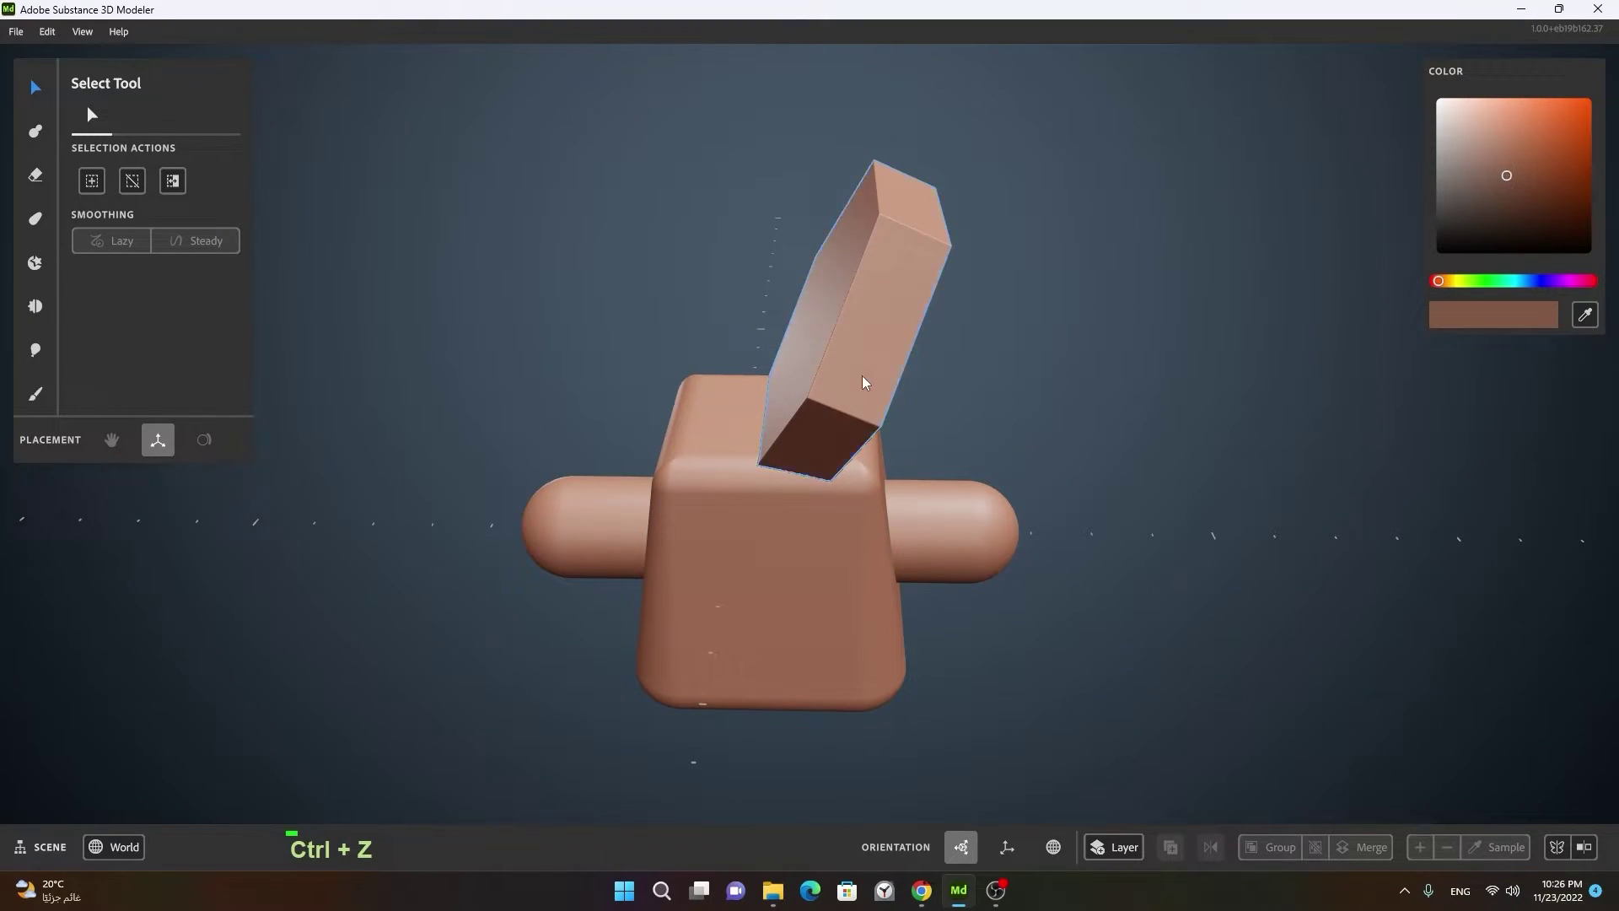
key(ctrl+z)
key(ctrl+z)
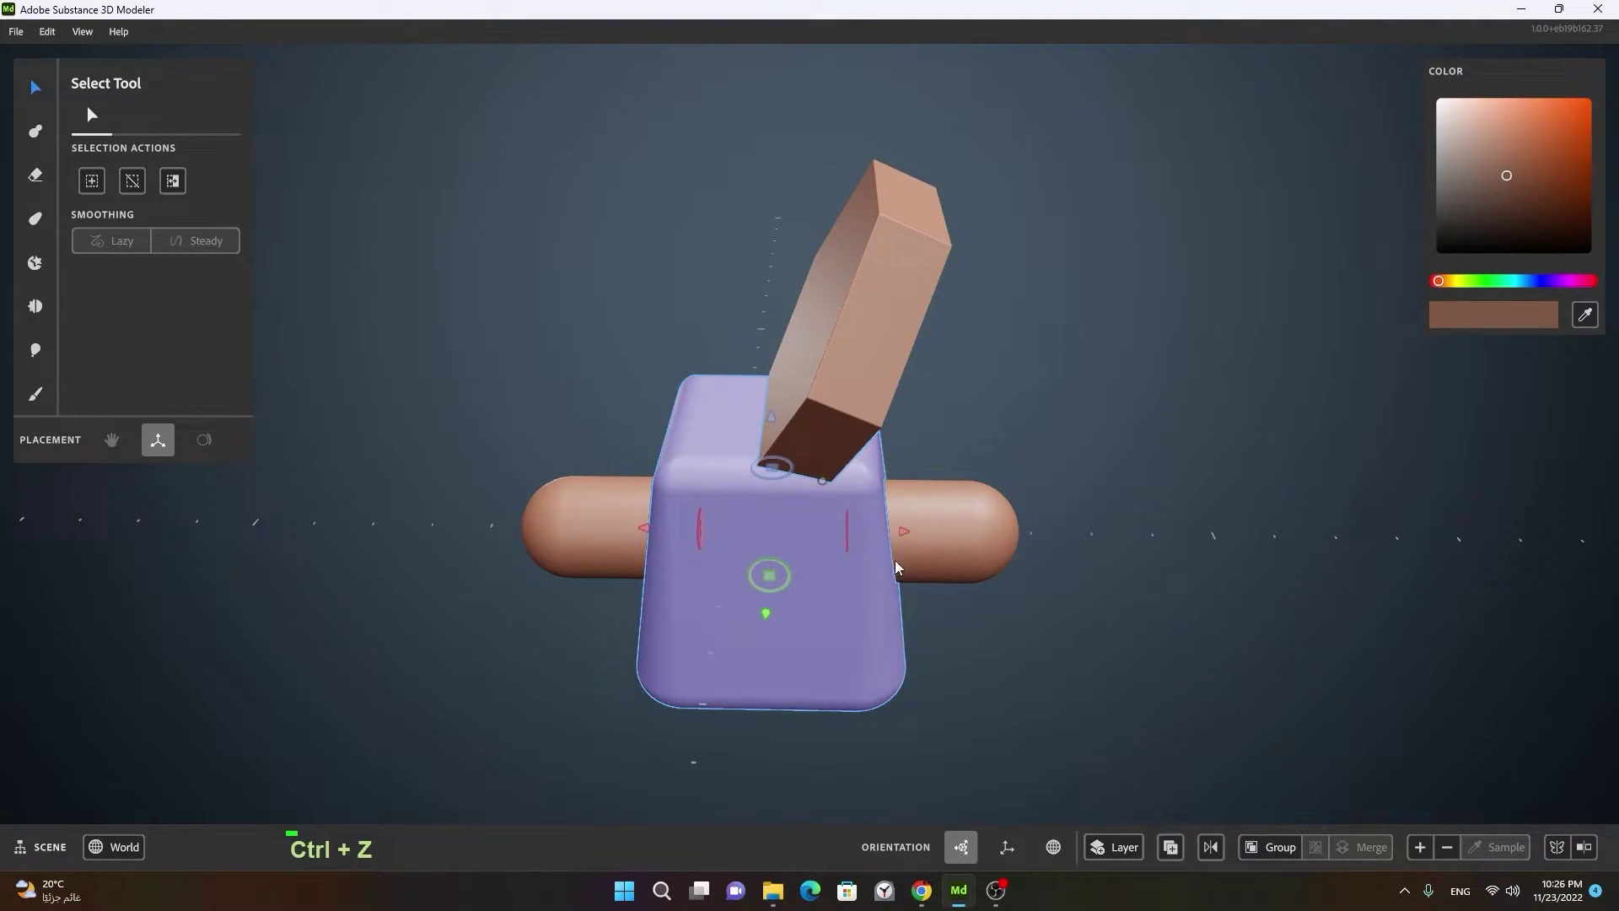
key(ctrl+z)
click(692, 588)
right_click(783, 501)
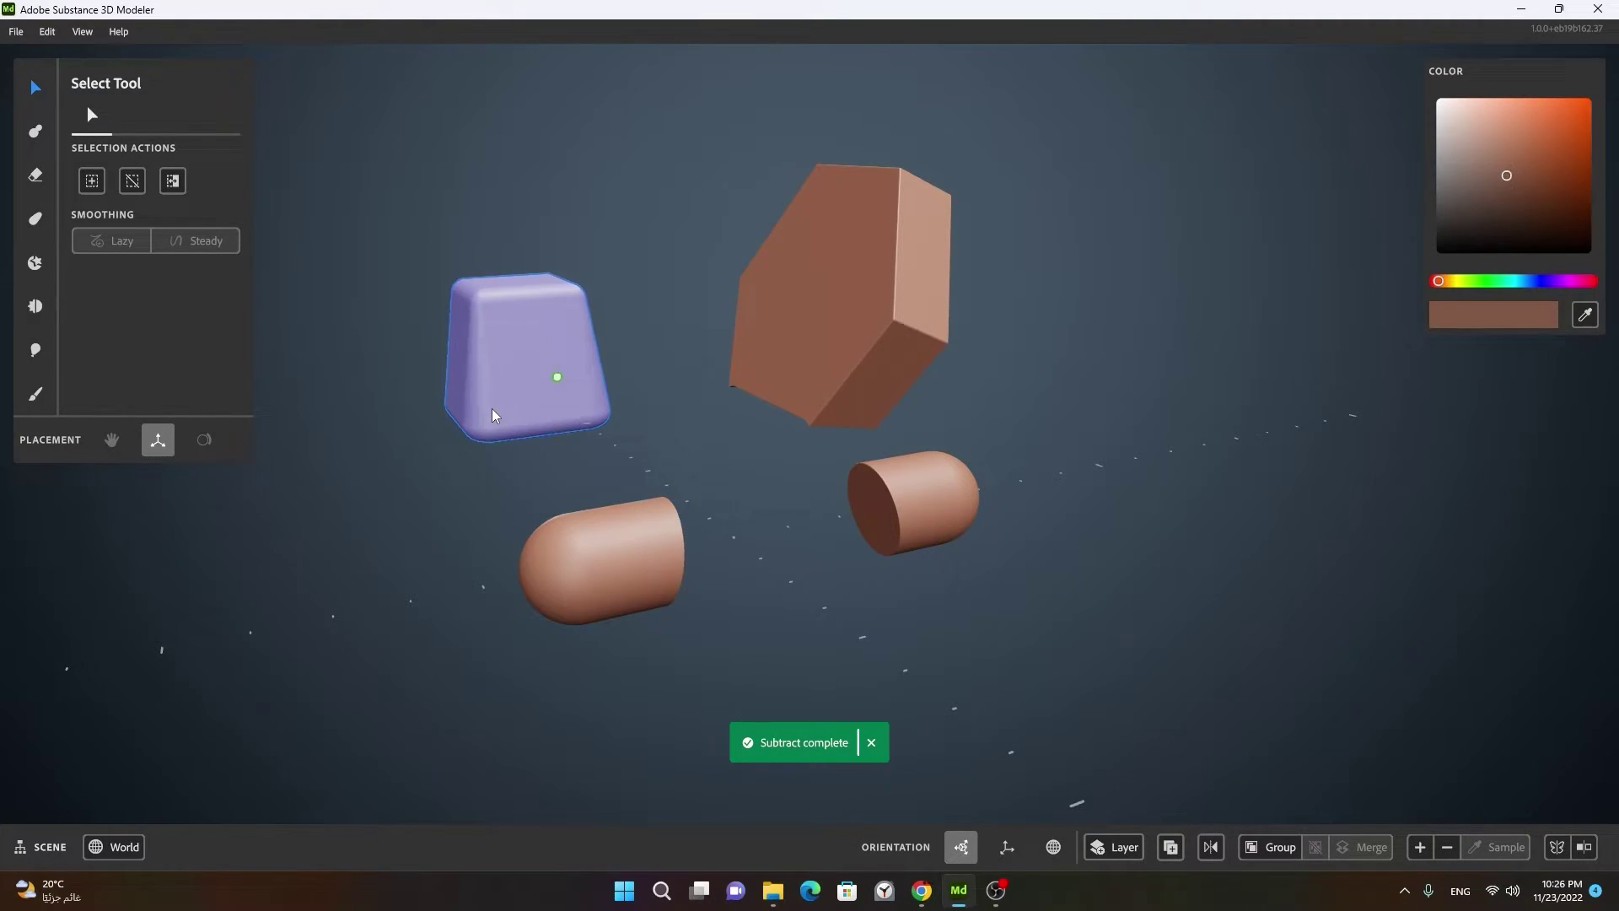
Step: Subtract both capsule halves from the base block via the Boolean actions, leaving block, capsules and prism apart
click(822, 596)
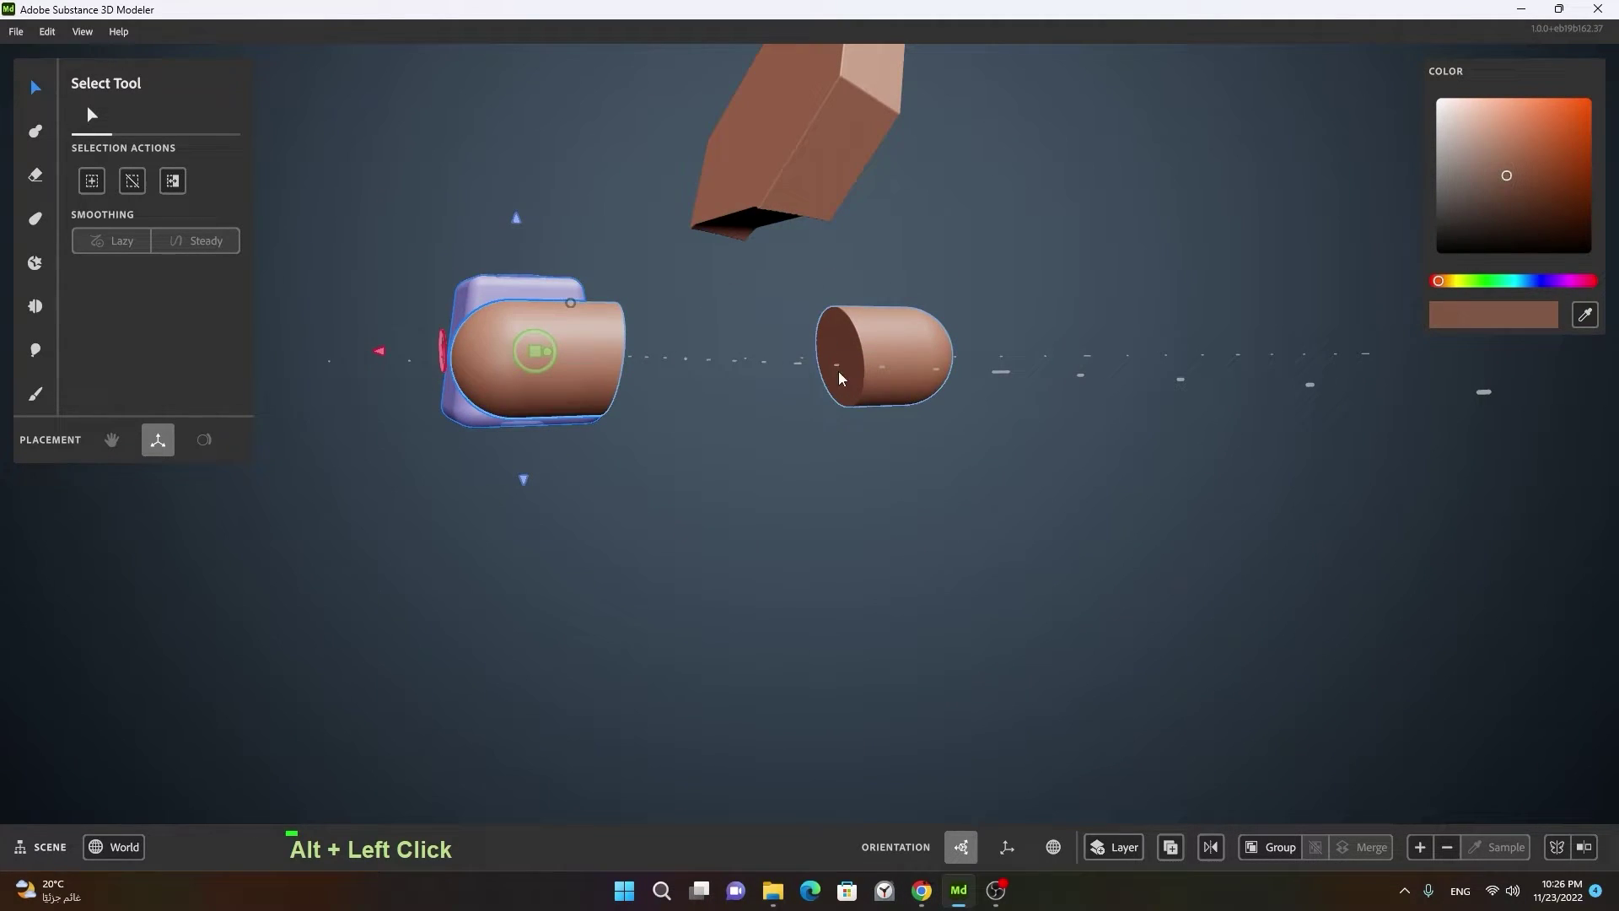
key(ctrl+z)
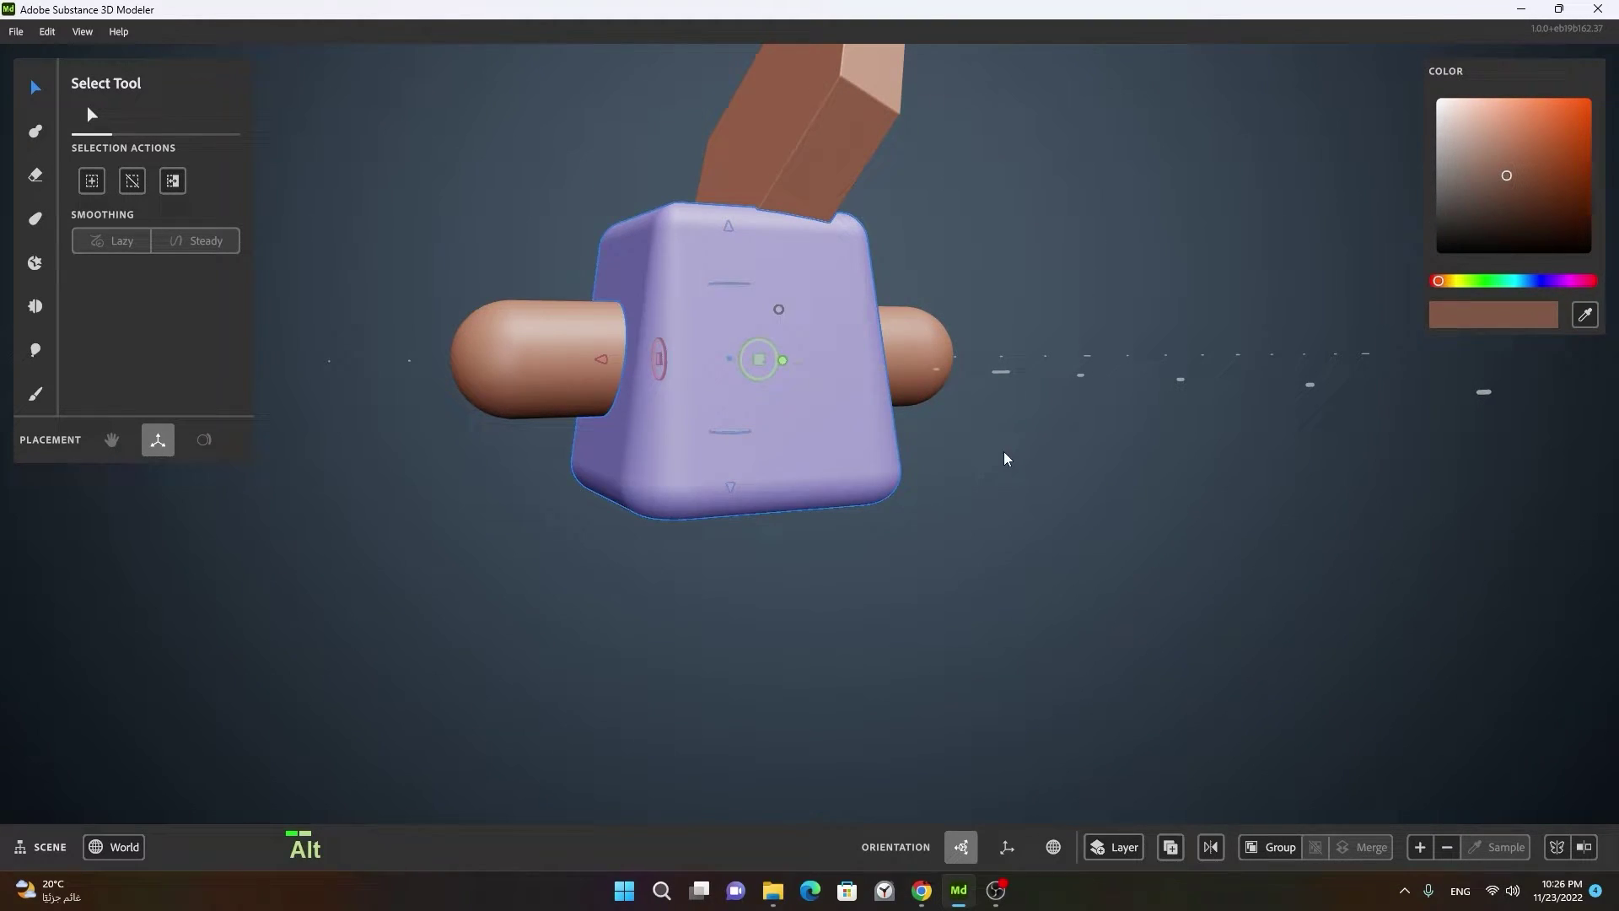
click(1003, 458)
middle_click(1074, 383)
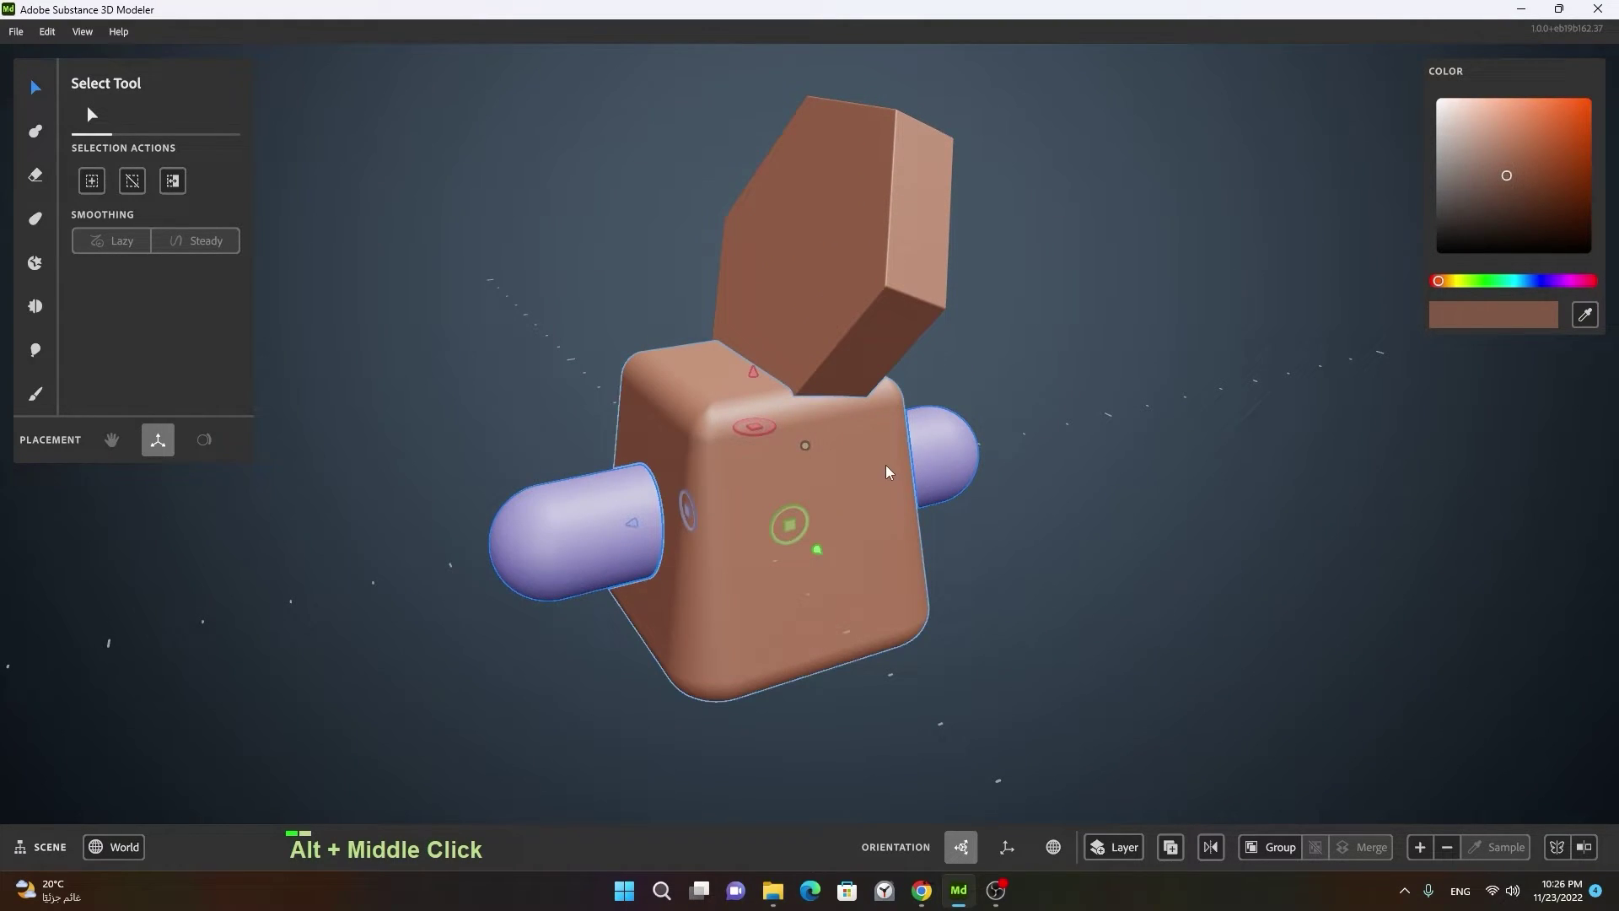
click(890, 469)
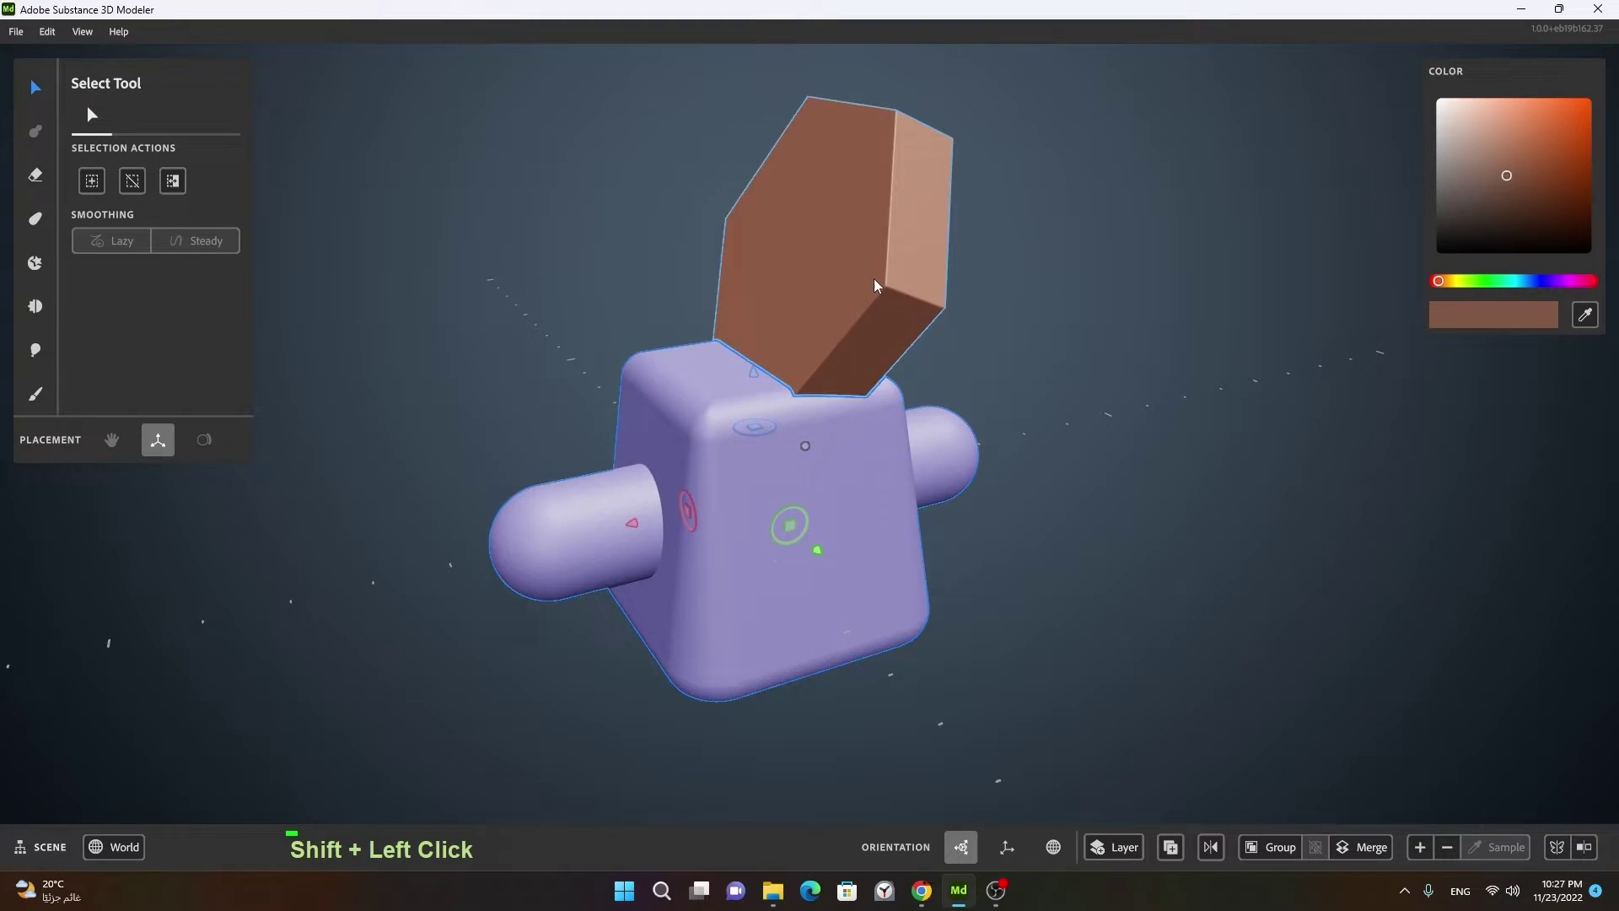
click(844, 477)
right_click(854, 517)
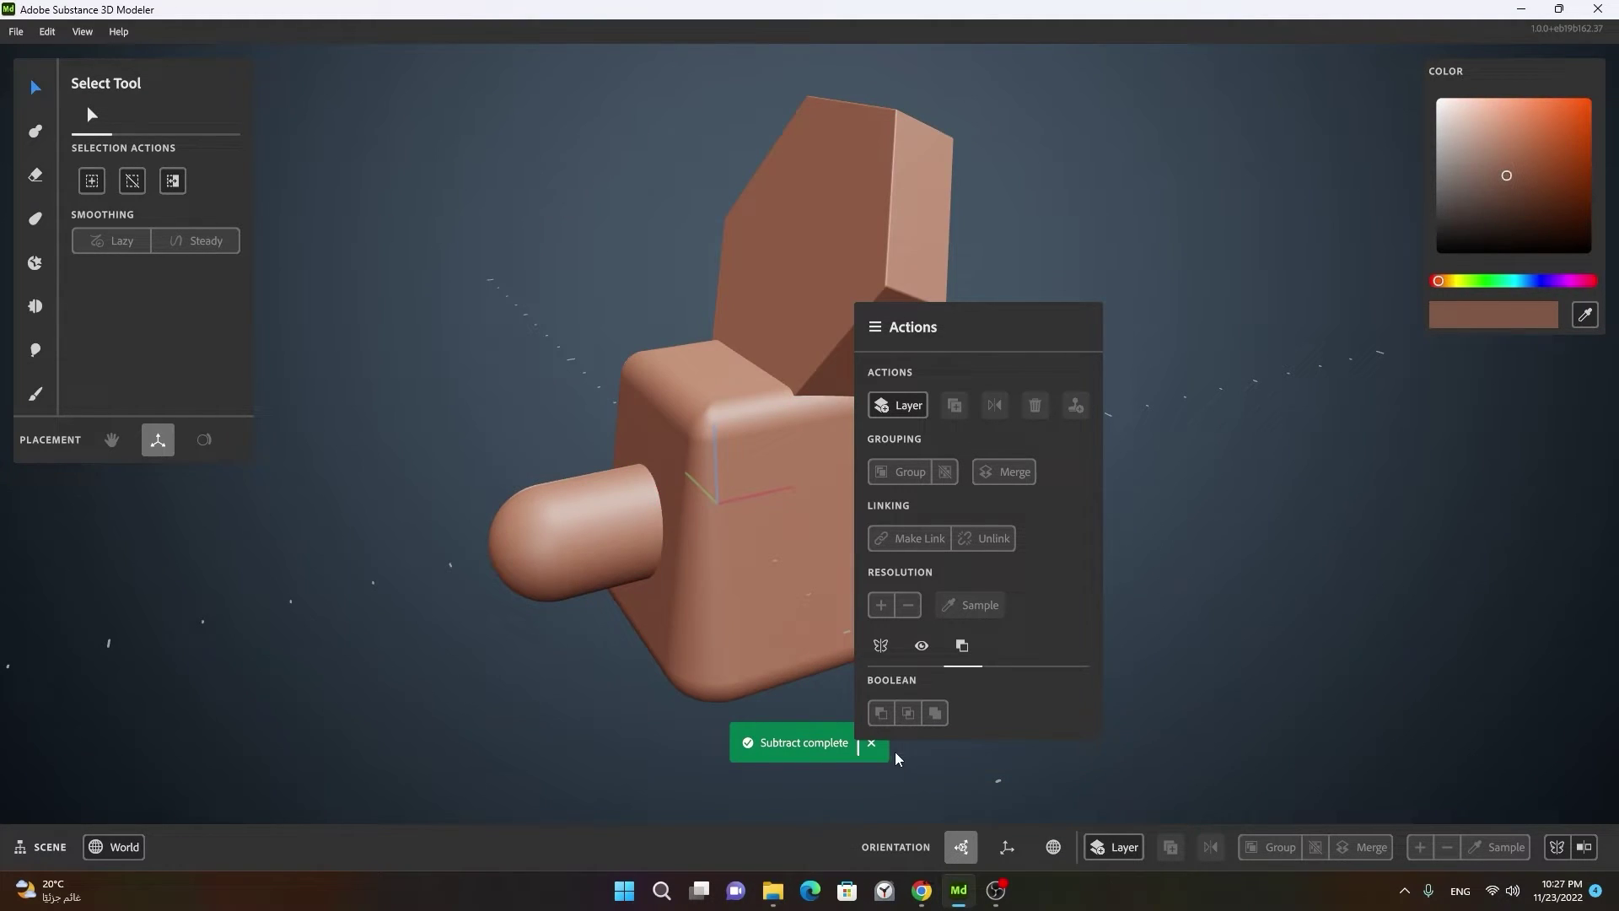
double_click(818, 556)
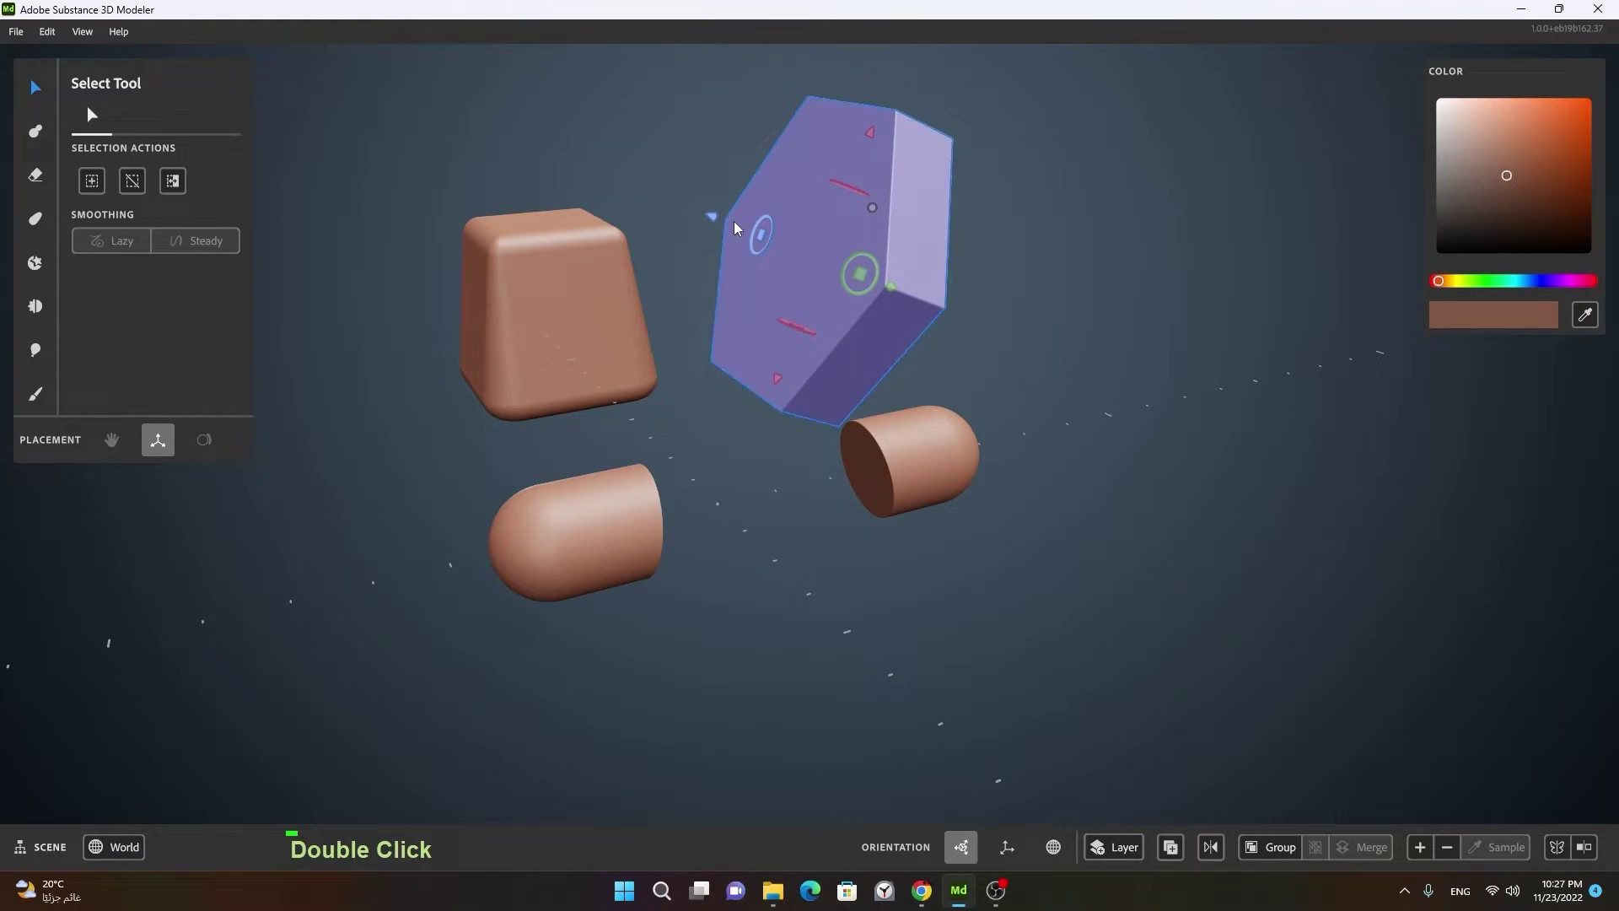
Step: Move the capsule halves back beside the block
click(754, 354)
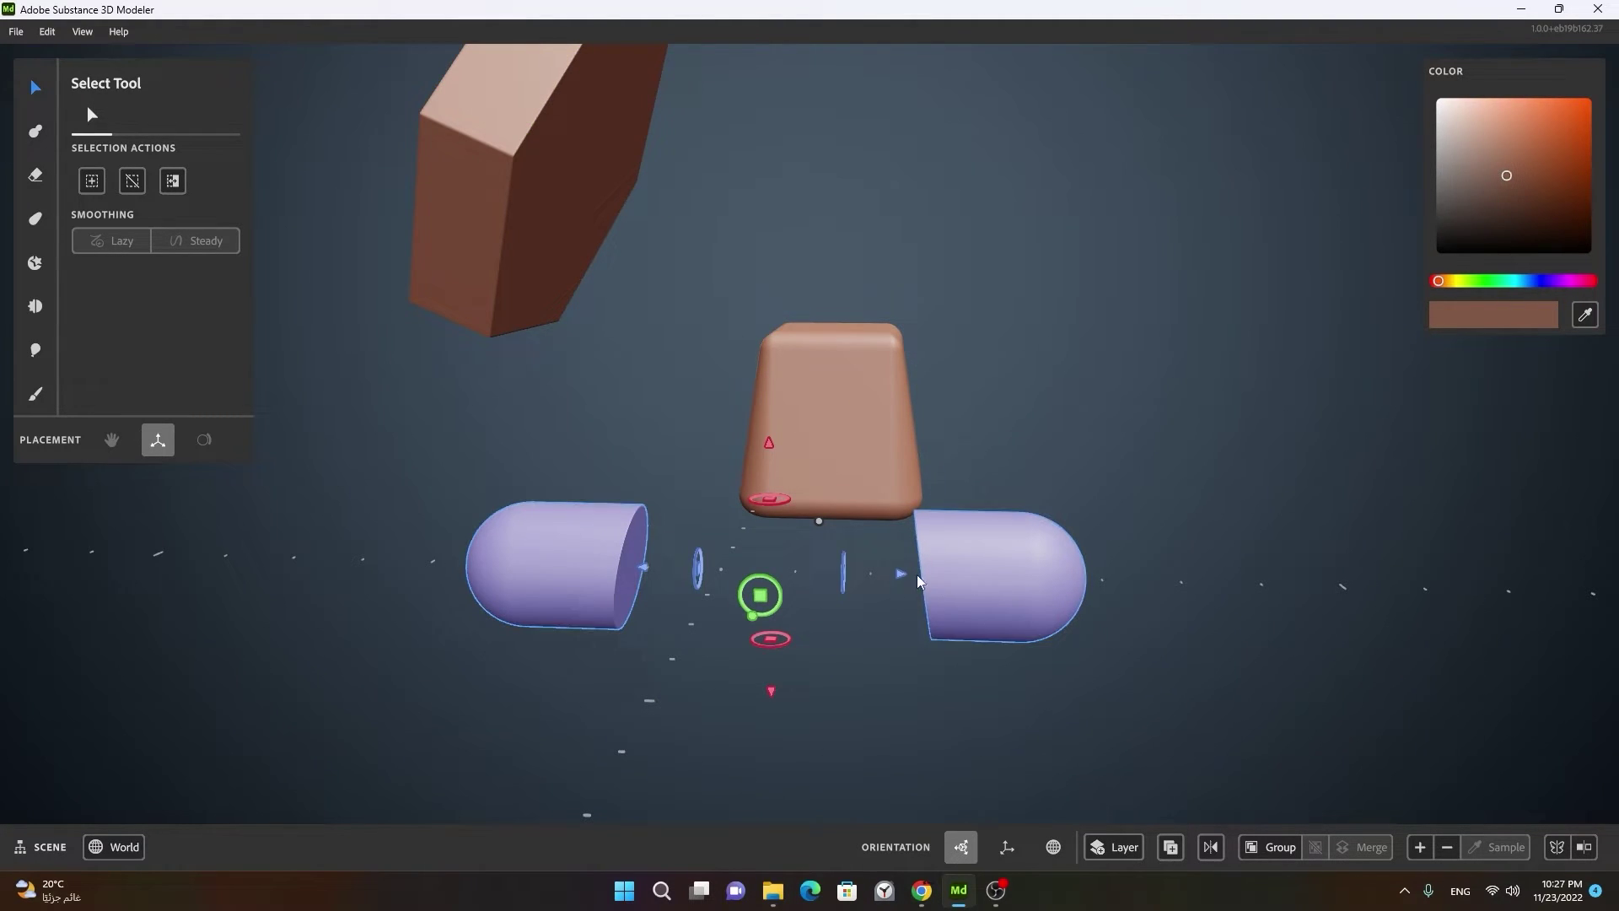
click(887, 629)
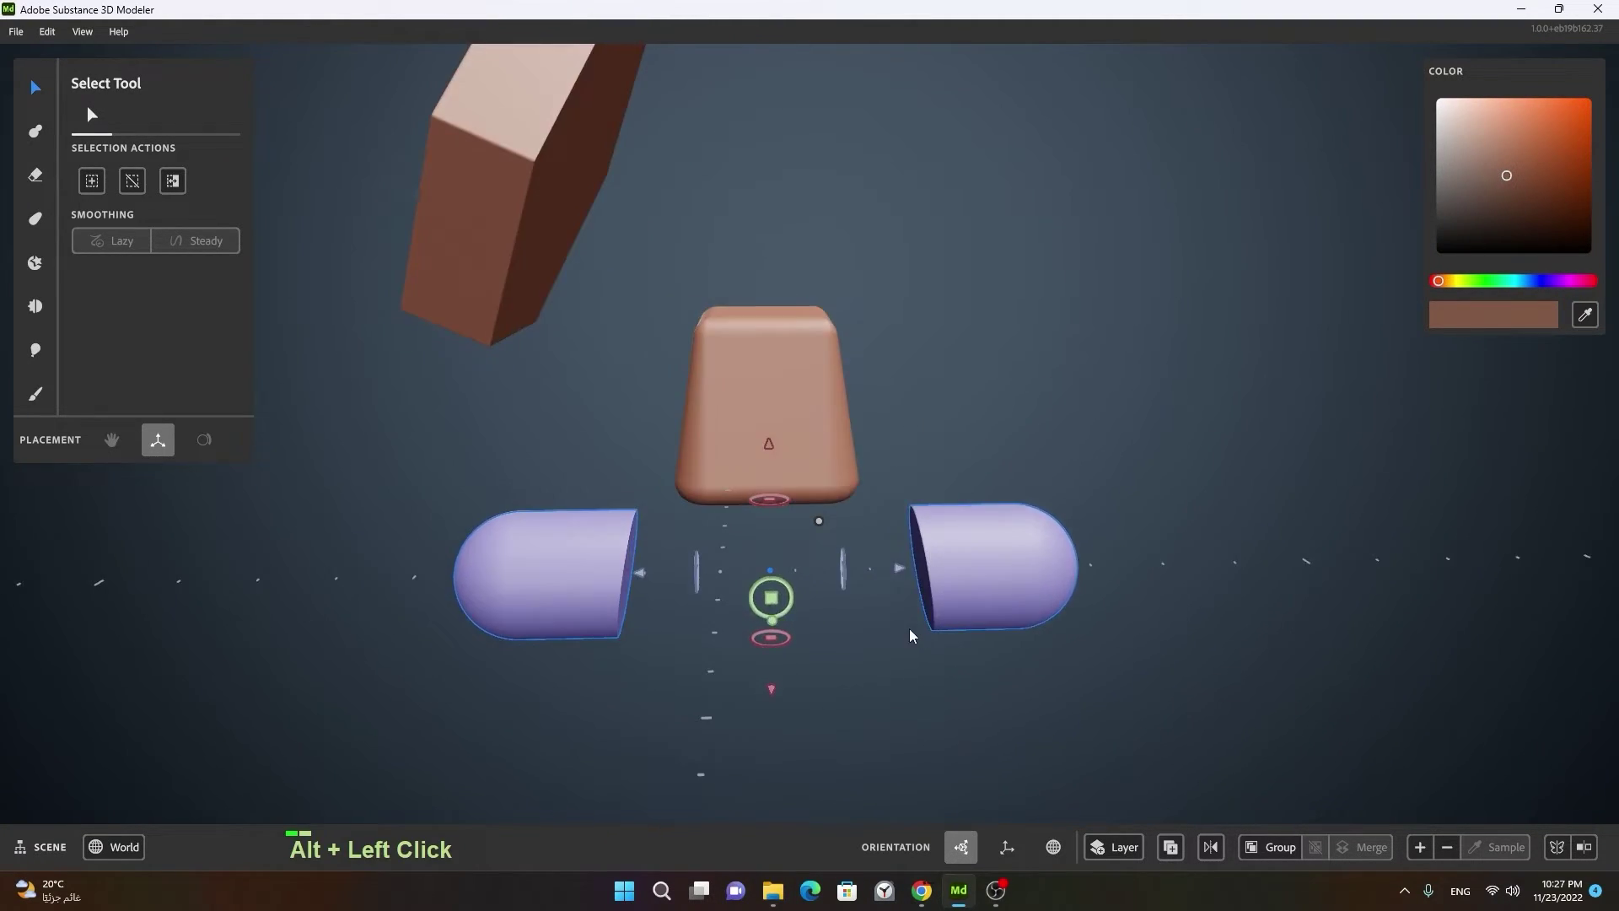
right_click(837, 614)
click(819, 621)
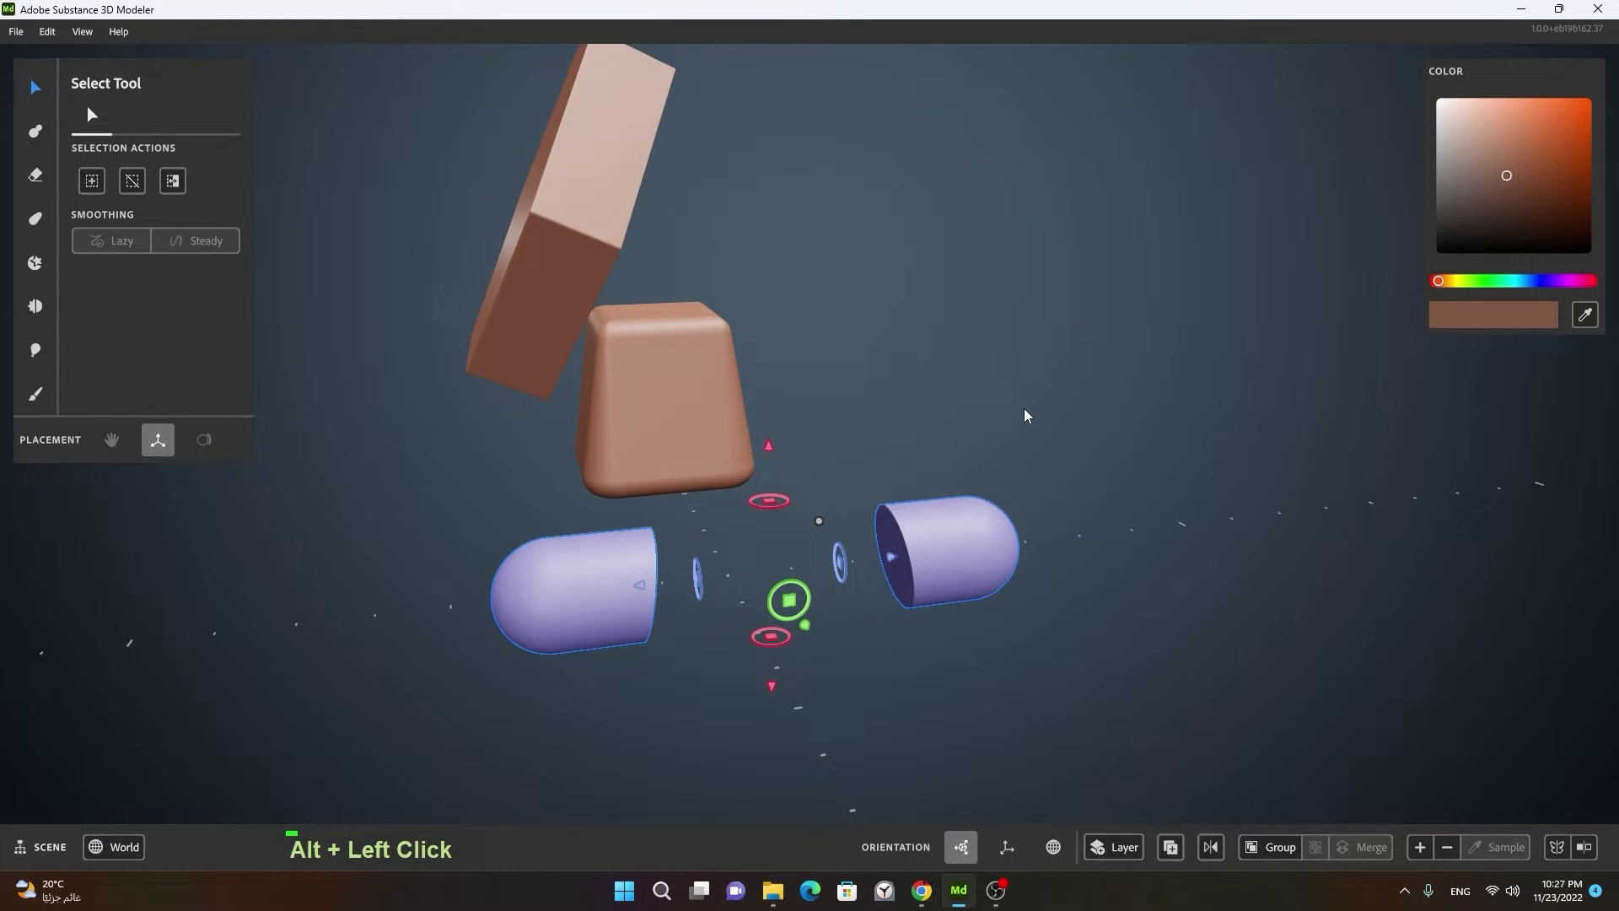
click(1031, 415)
key(alt+Left)
key(ctrl+z)
Step: Hide the capsule halves and hexagonal prism so only the base block shows
right_click(1039, 422)
click(963, 465)
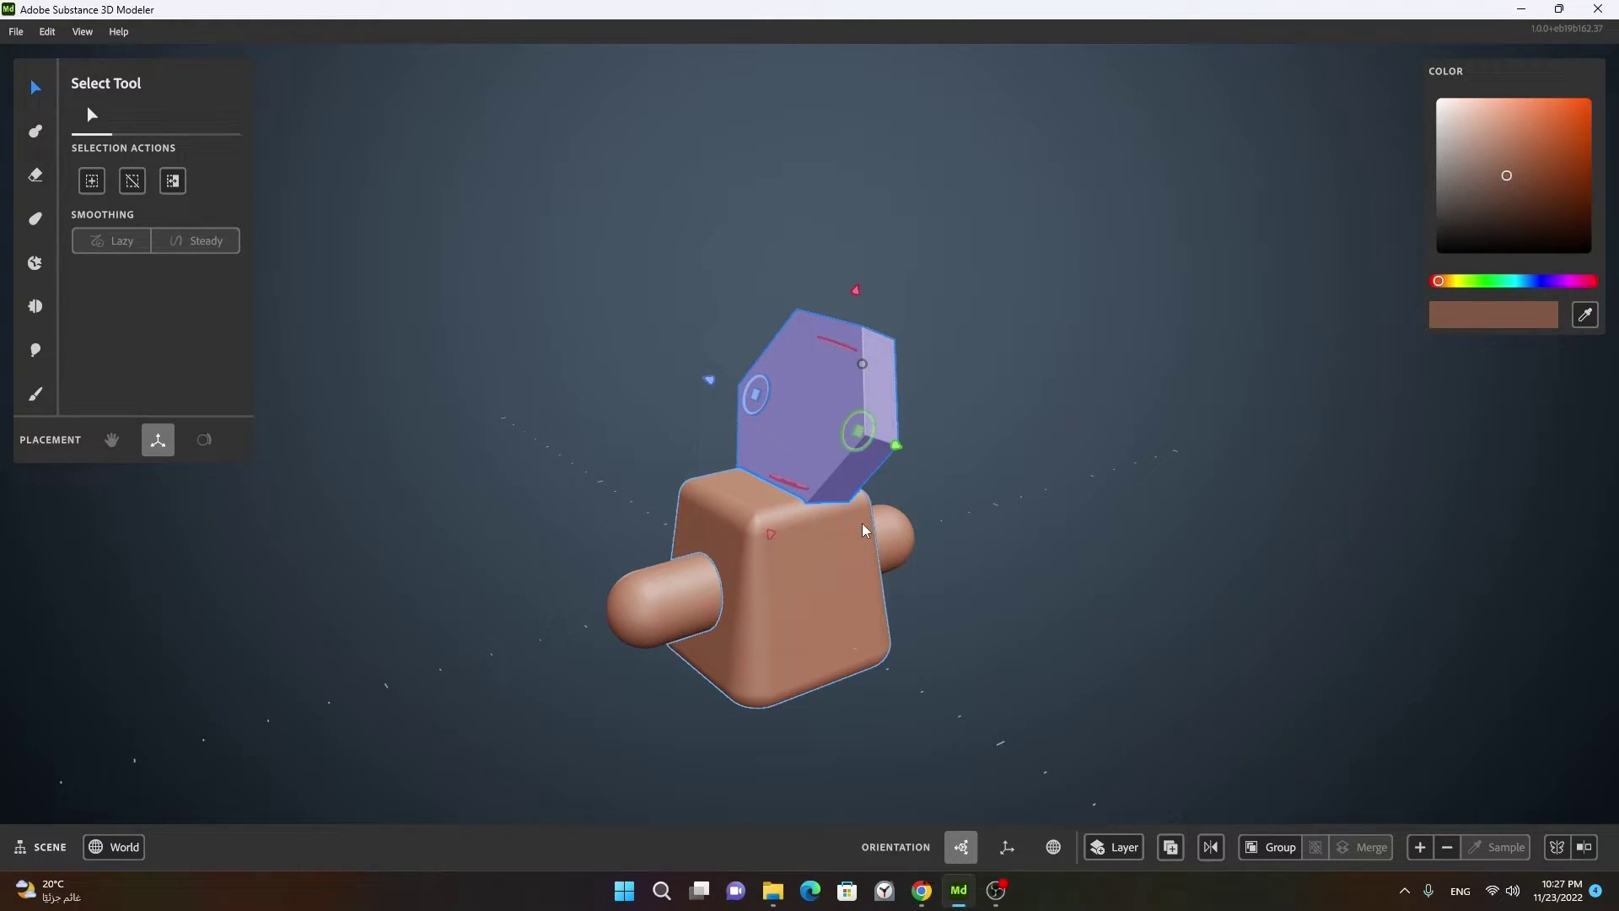
key(Delete)
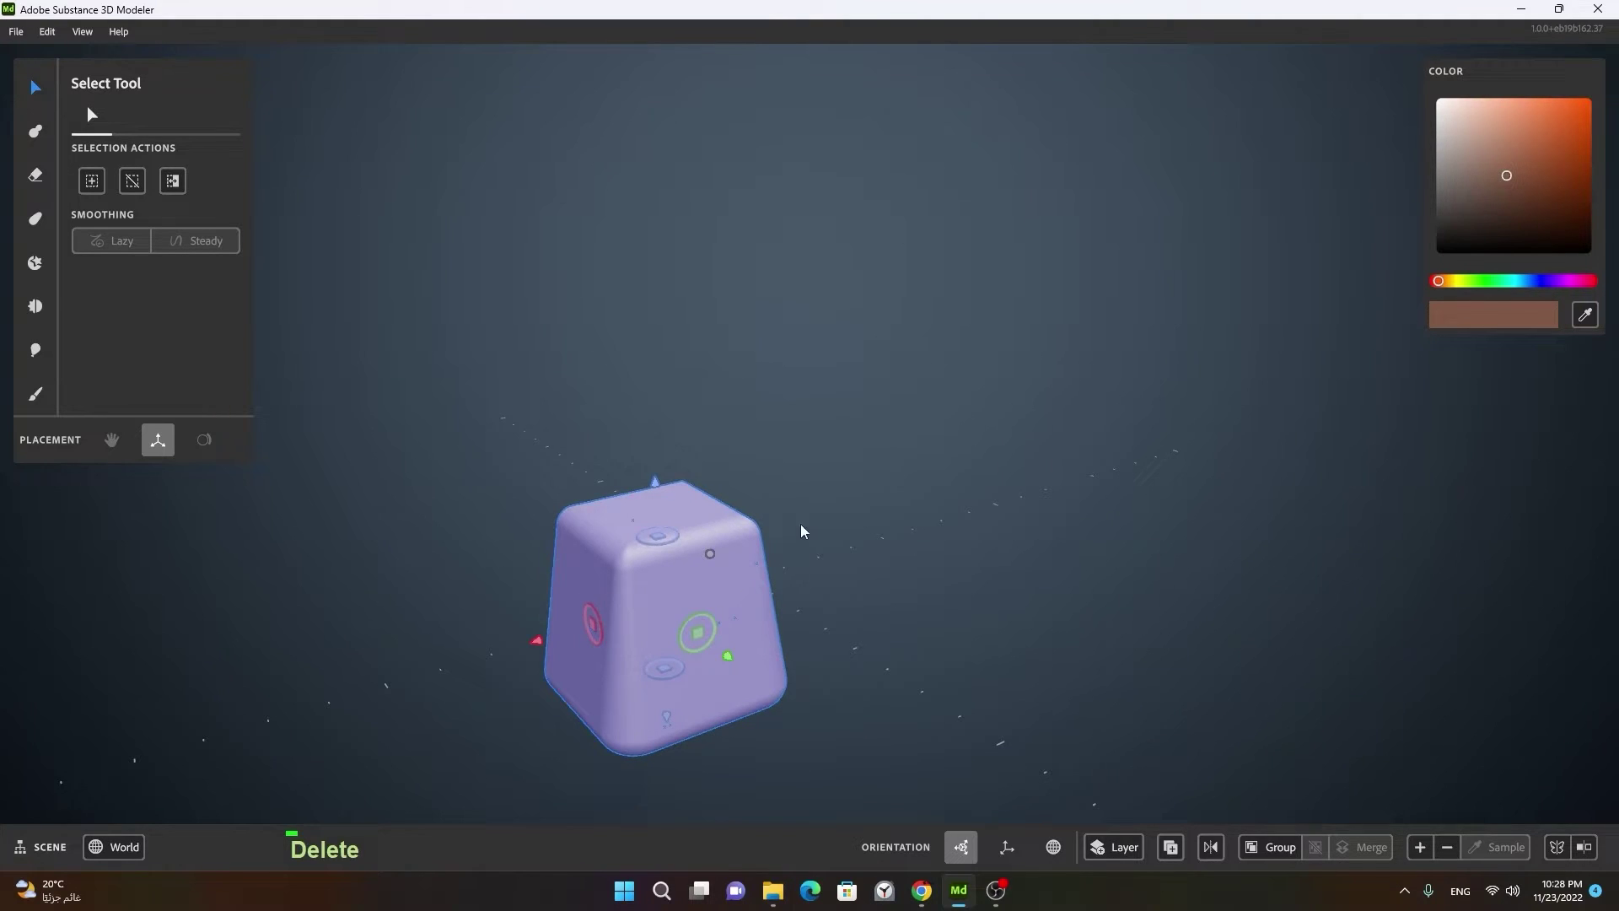
Step: Warp the block in box mode at 100% hardness into a long beveled bar and apply it
right_click(944, 591)
click(908, 628)
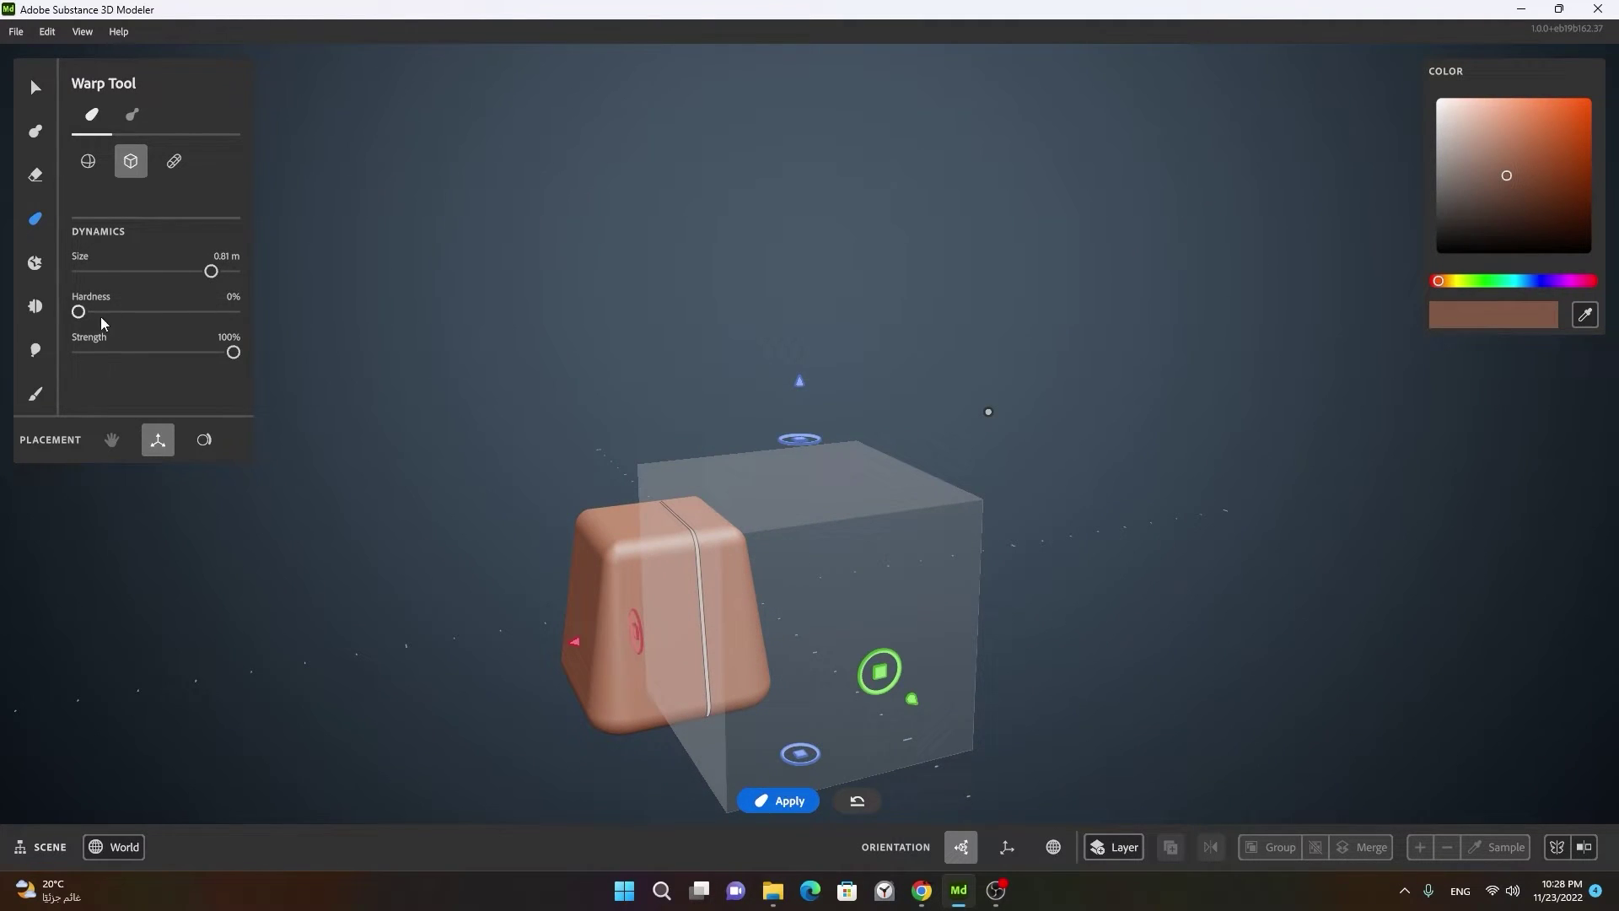
right_click(1011, 483)
click(874, 549)
key(space)
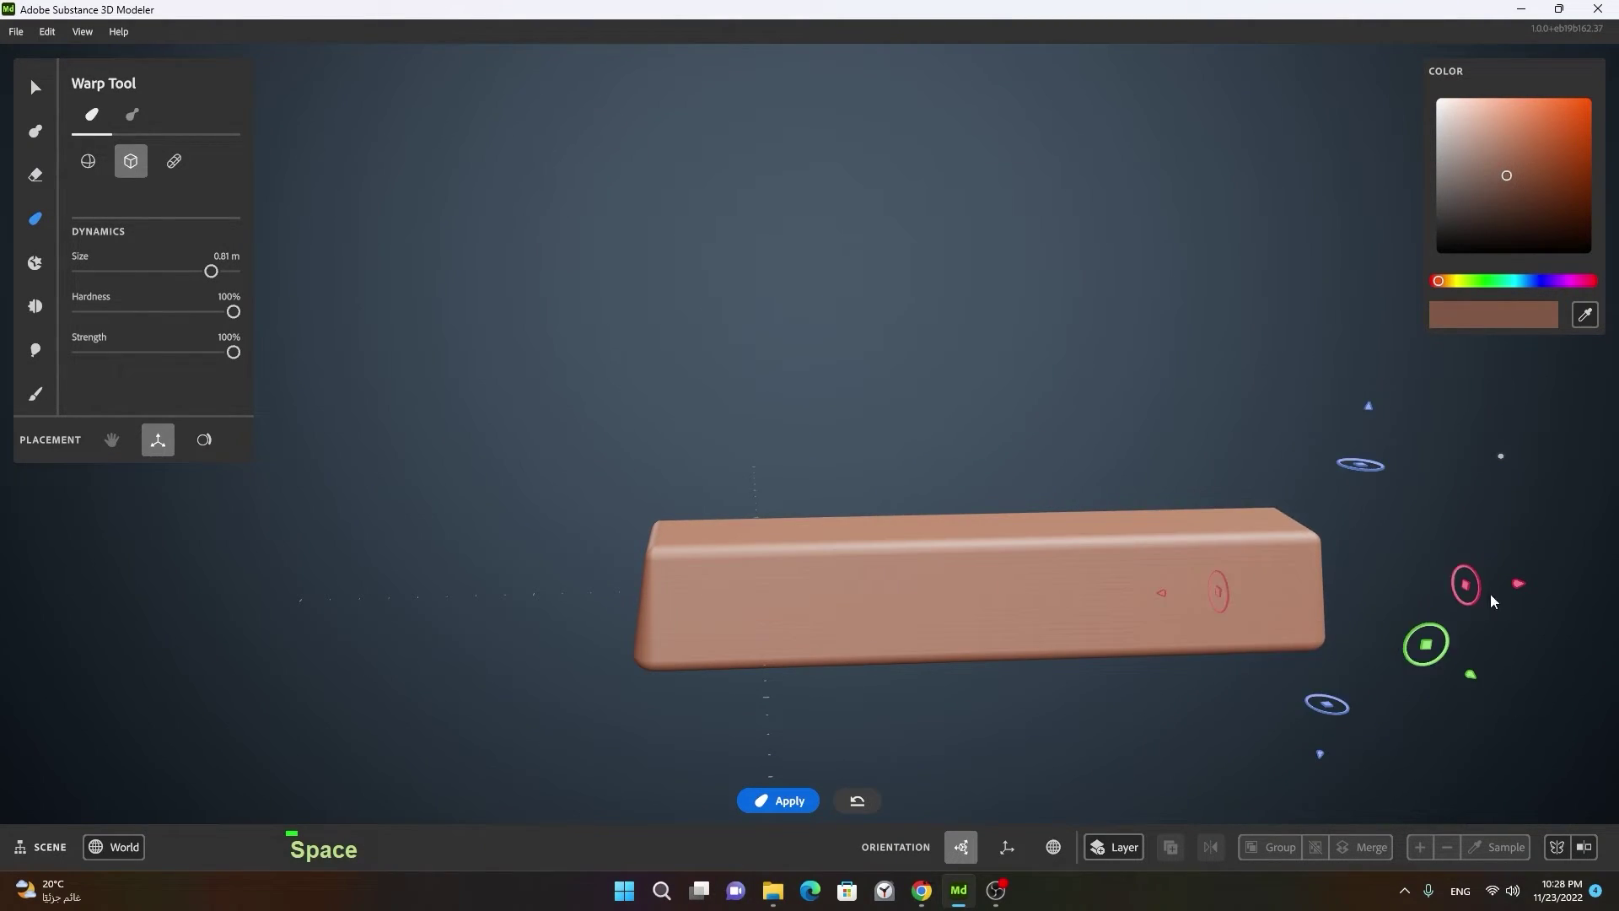
key(space)
double_click(749, 376)
click(934, 707)
middle_click(1206, 615)
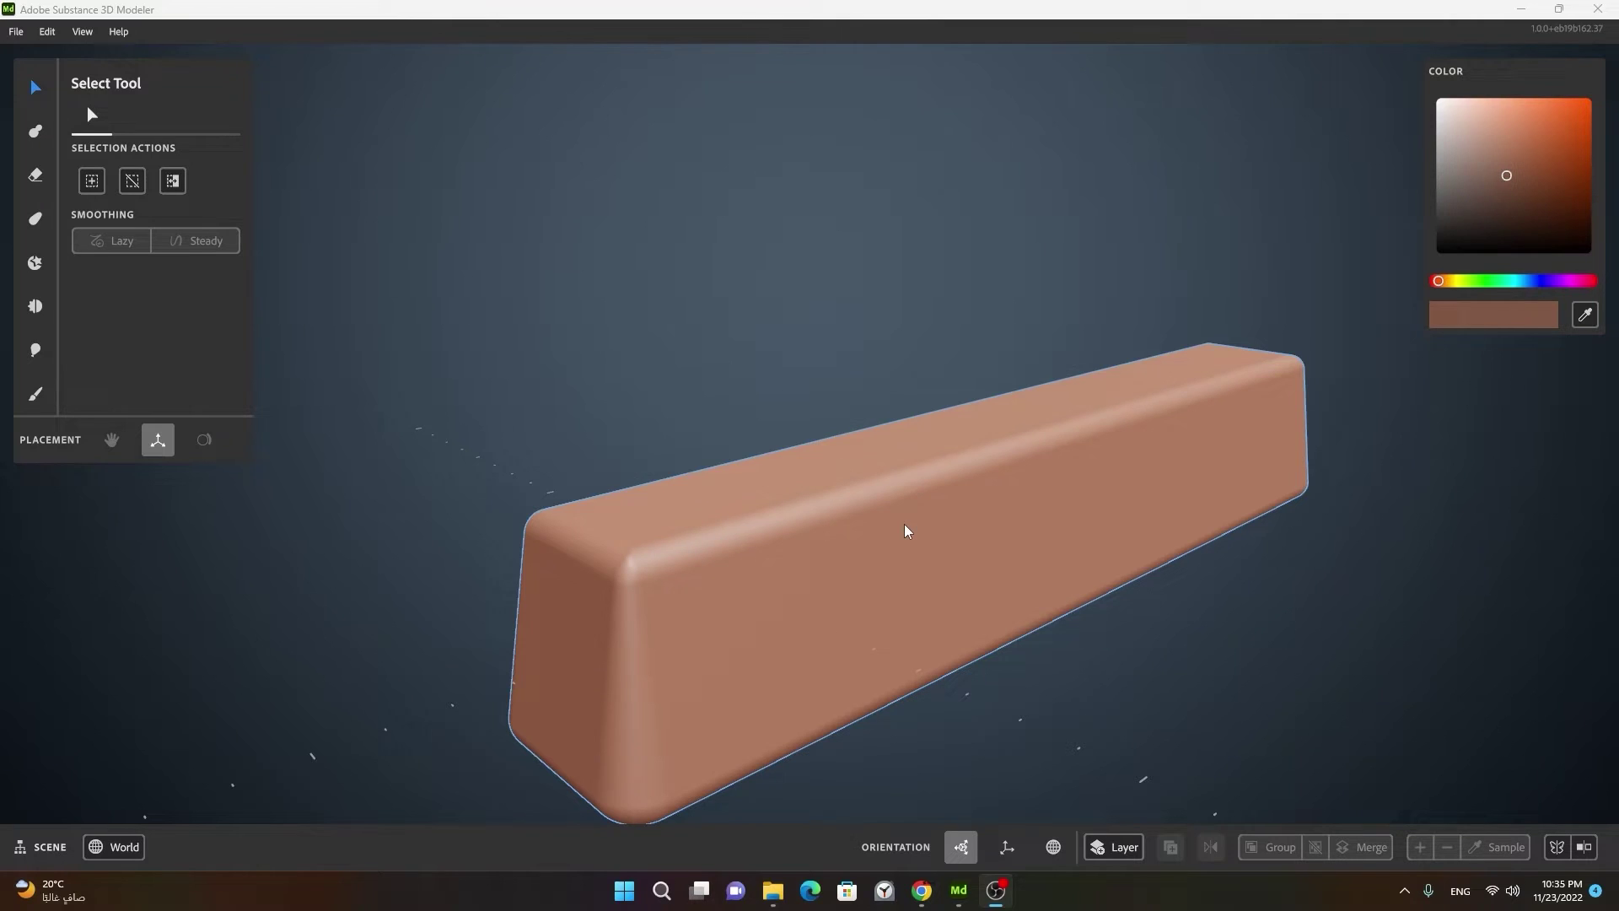
Step: Place a pill with 44% taper on its own layer against the bar's end and apply it
double_click(909, 534)
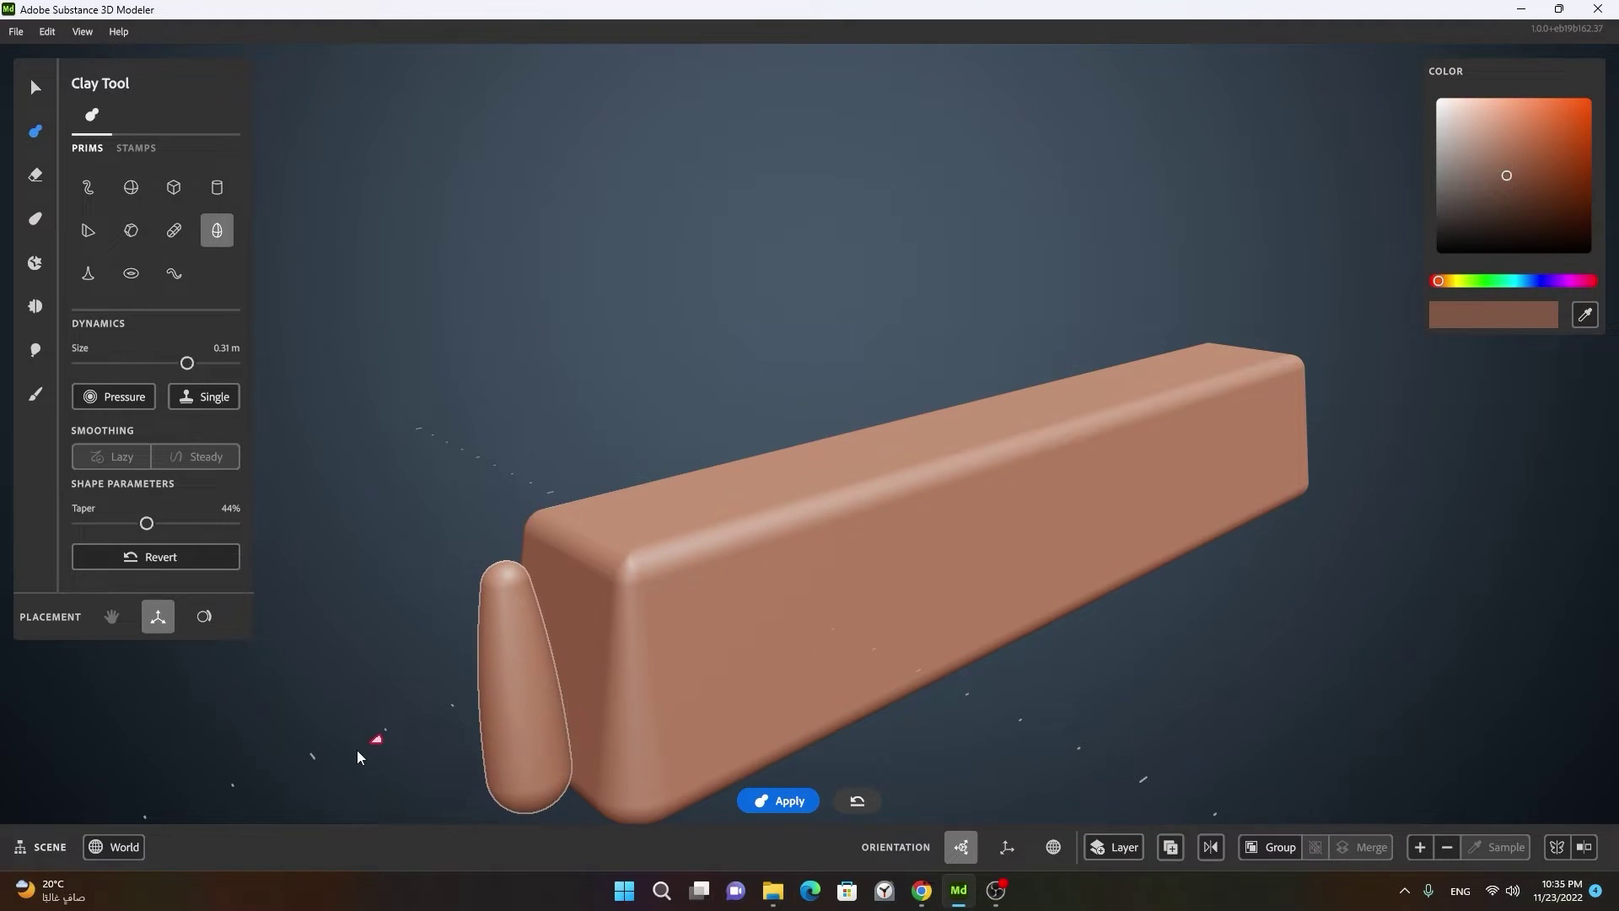
right_click(1120, 616)
middle_click(1070, 630)
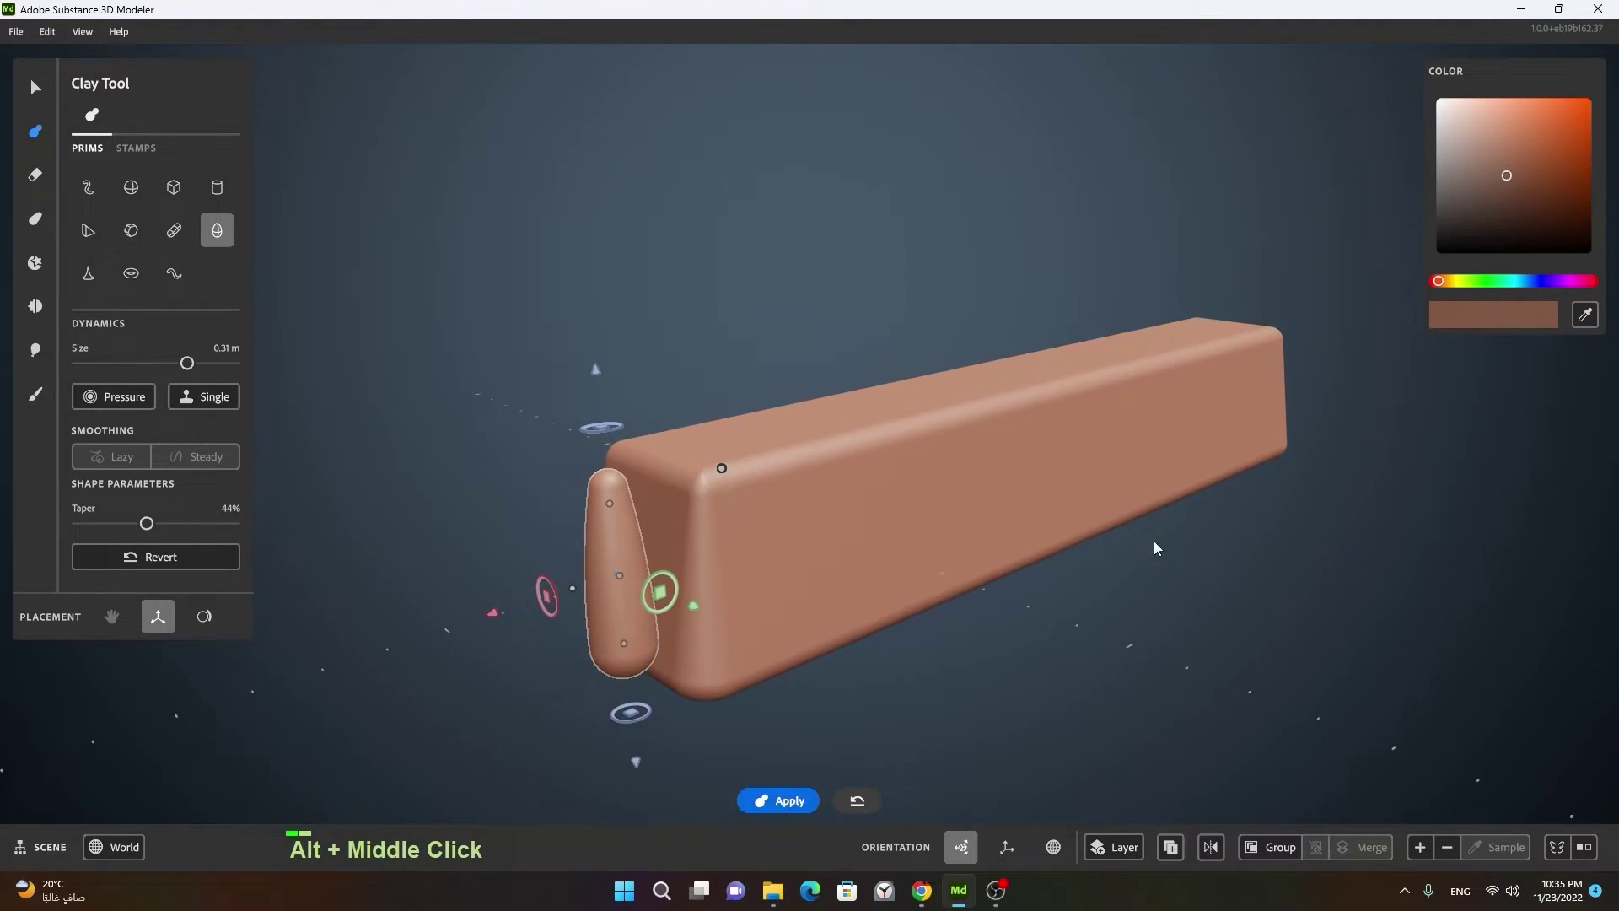
click(1118, 572)
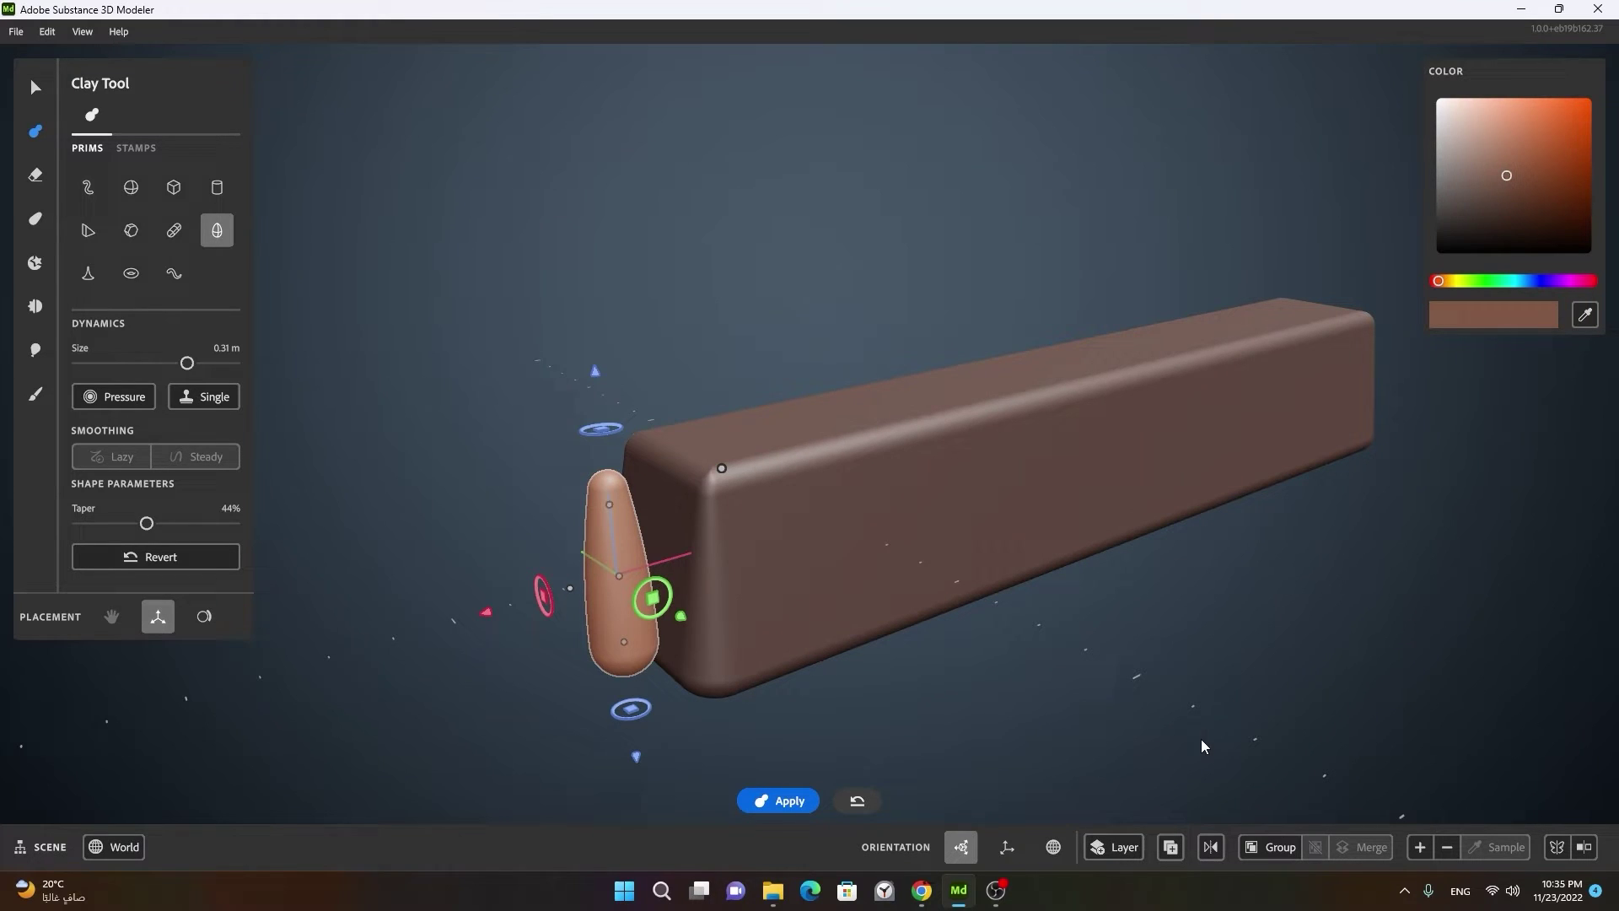
key(space)
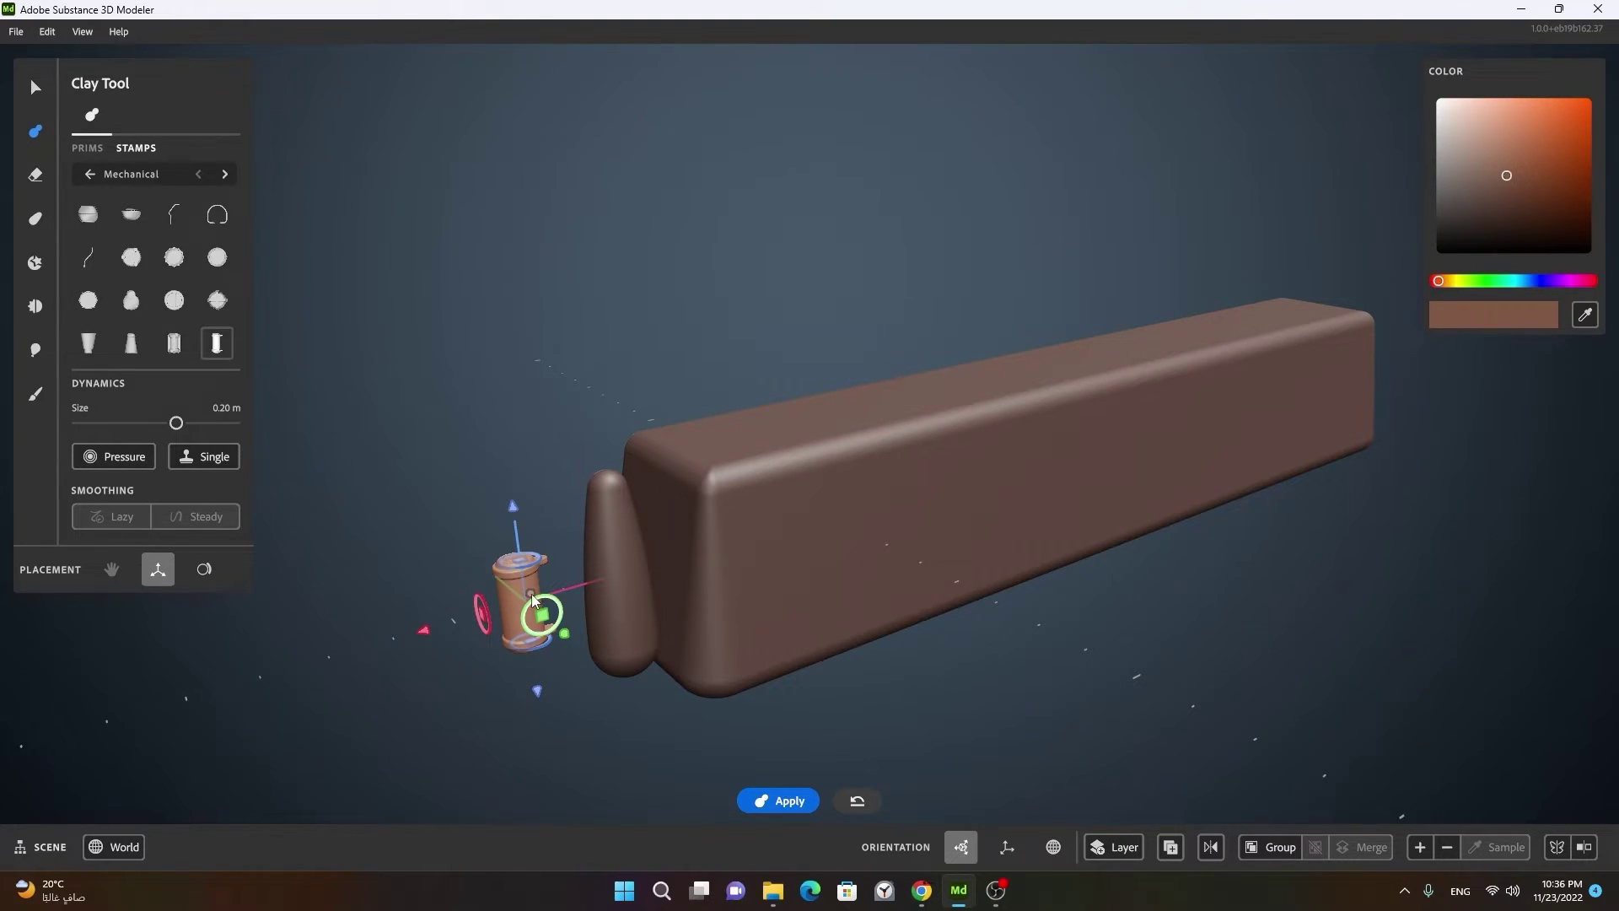
Step: Choose the mechanical cylinder stamp and place it near the pill
key(ctrl+z)
click(493, 701)
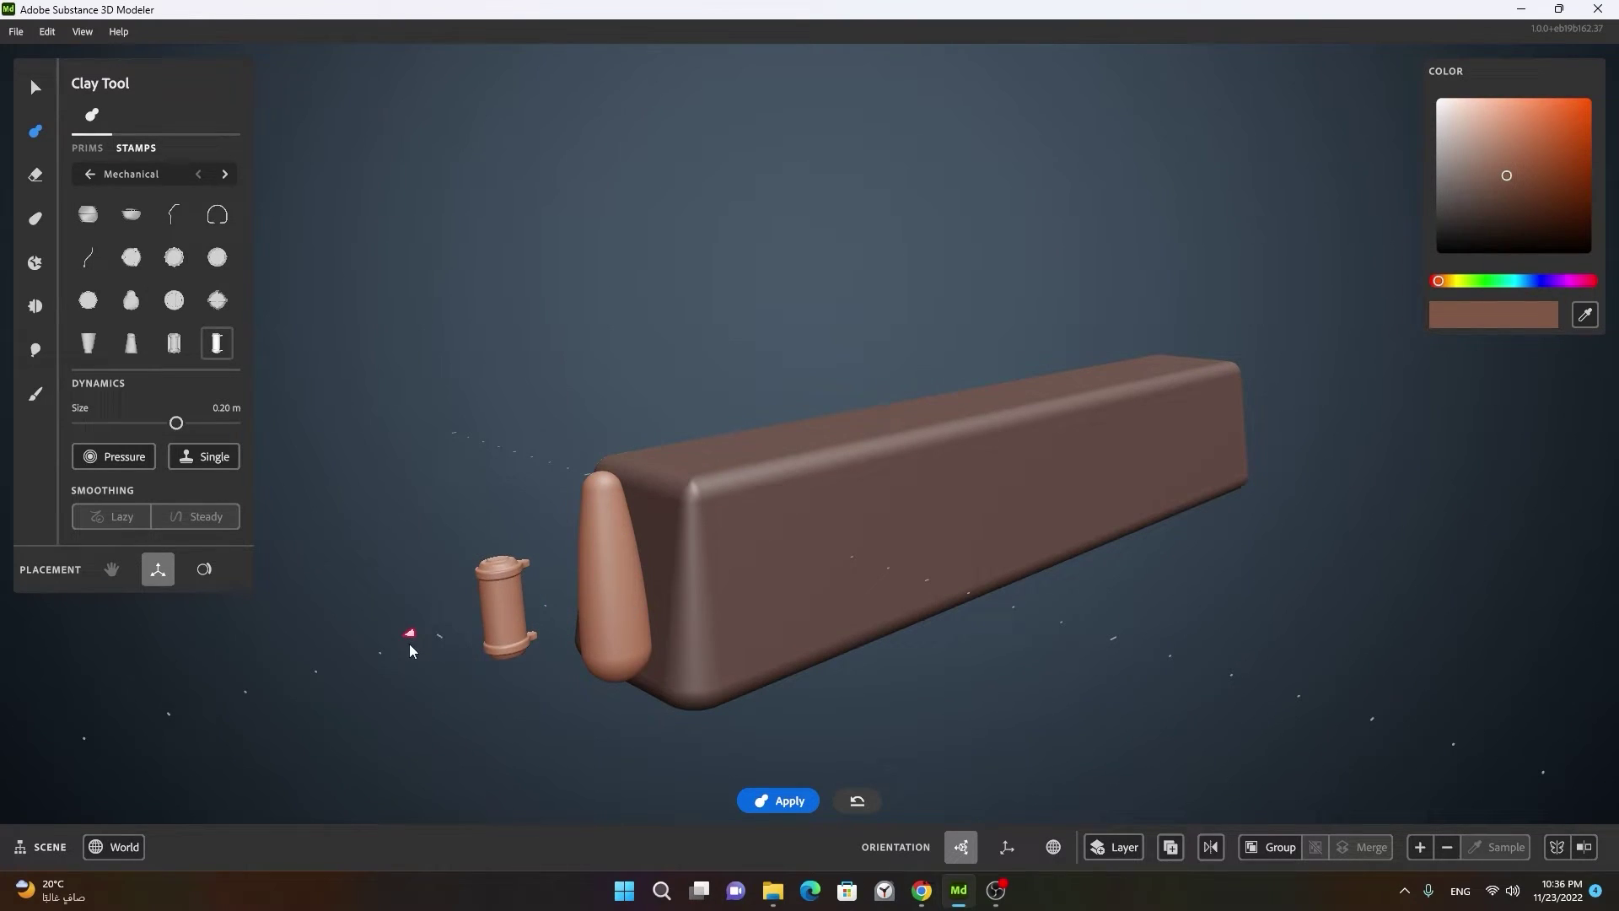
double_click(867, 803)
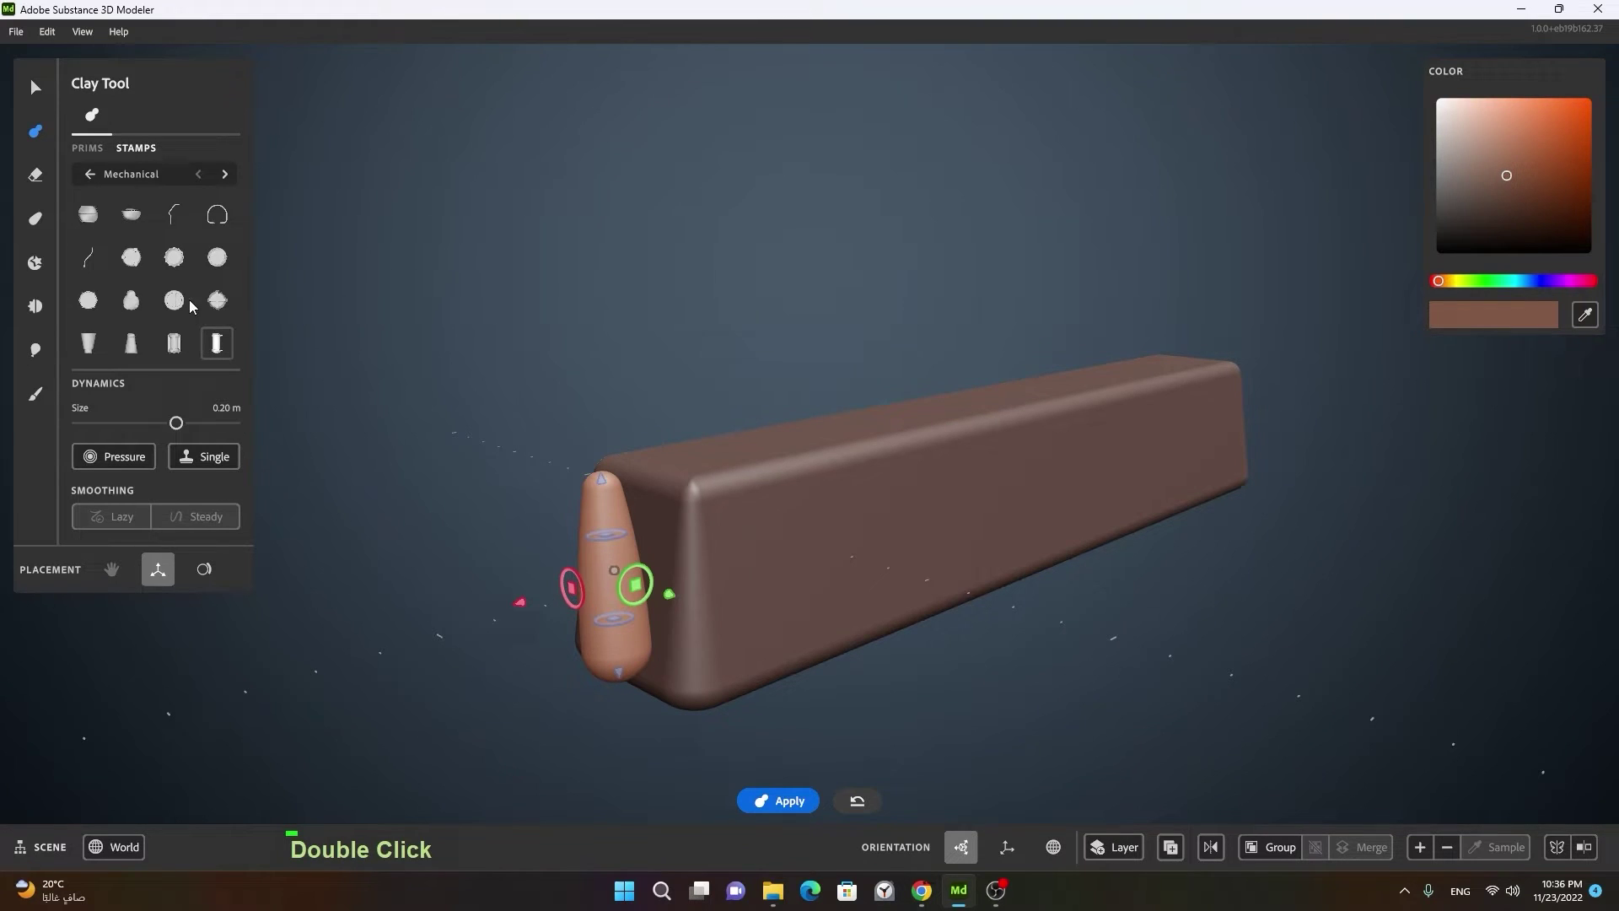
double_click(226, 347)
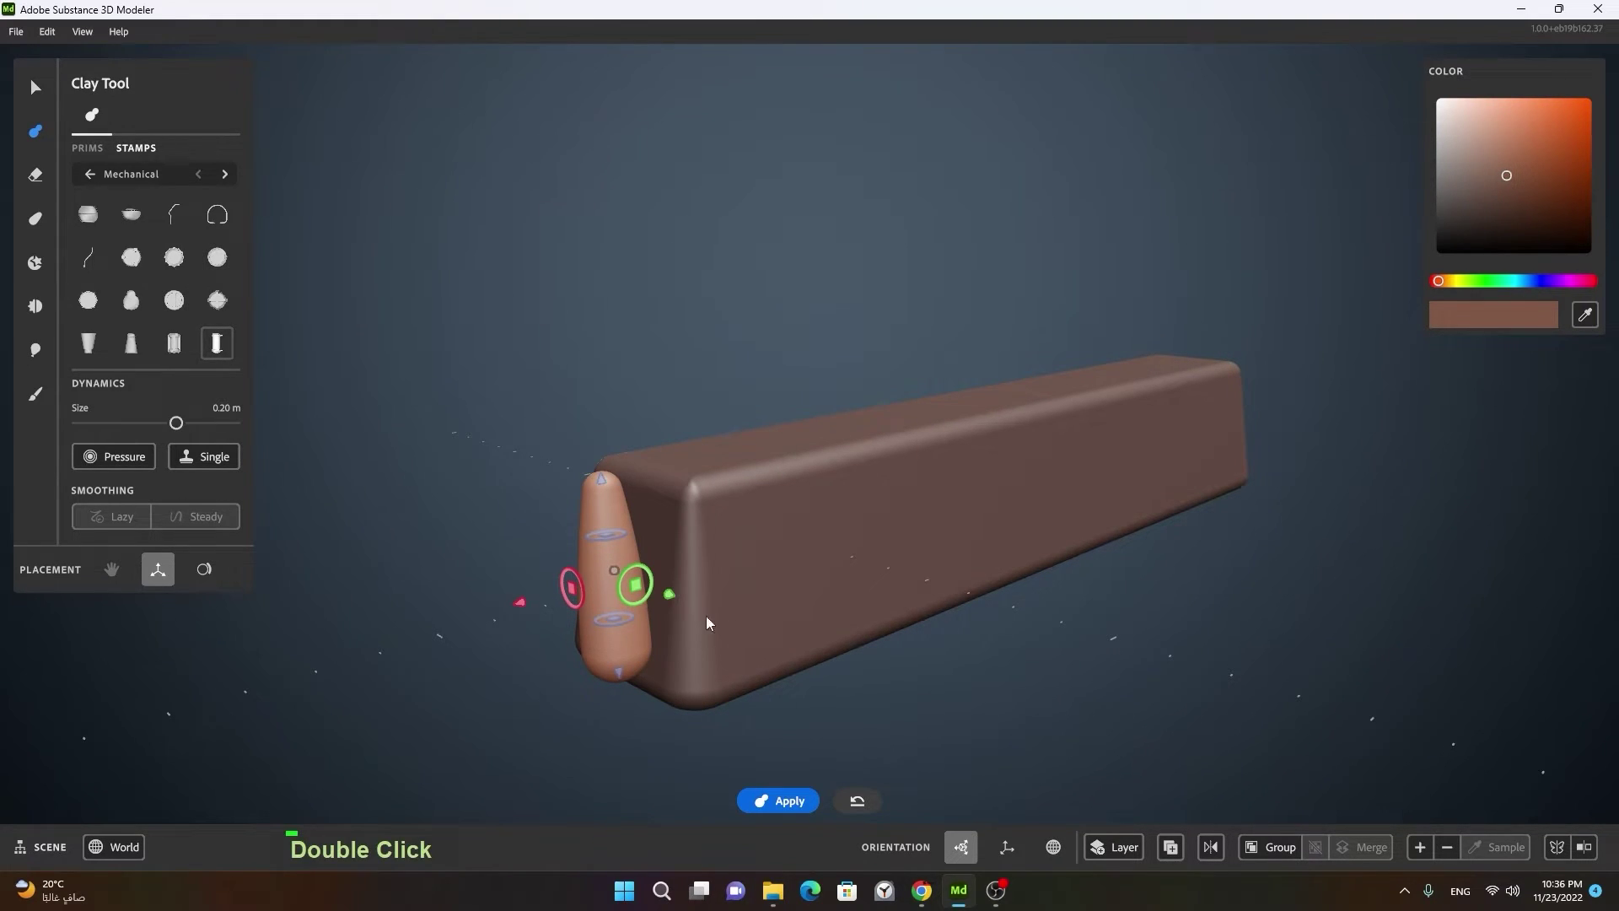
click(1015, 677)
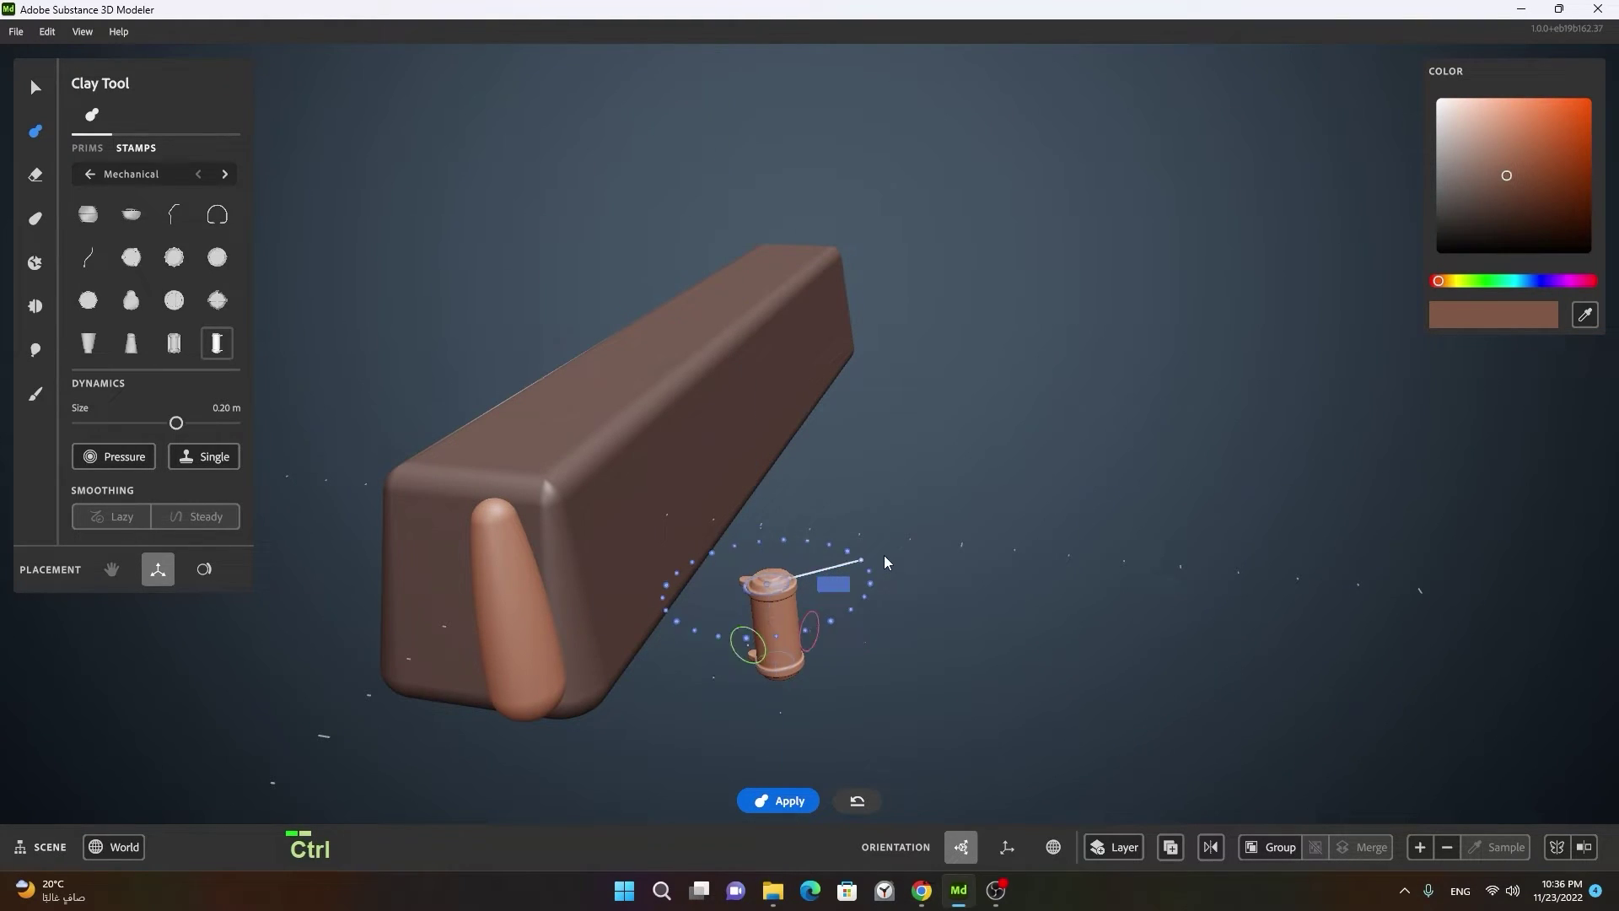
Step: Tilt the cylinder stamp about 22° with the gizmo, set it beside the pill and apply
click(1039, 624)
click(808, 649)
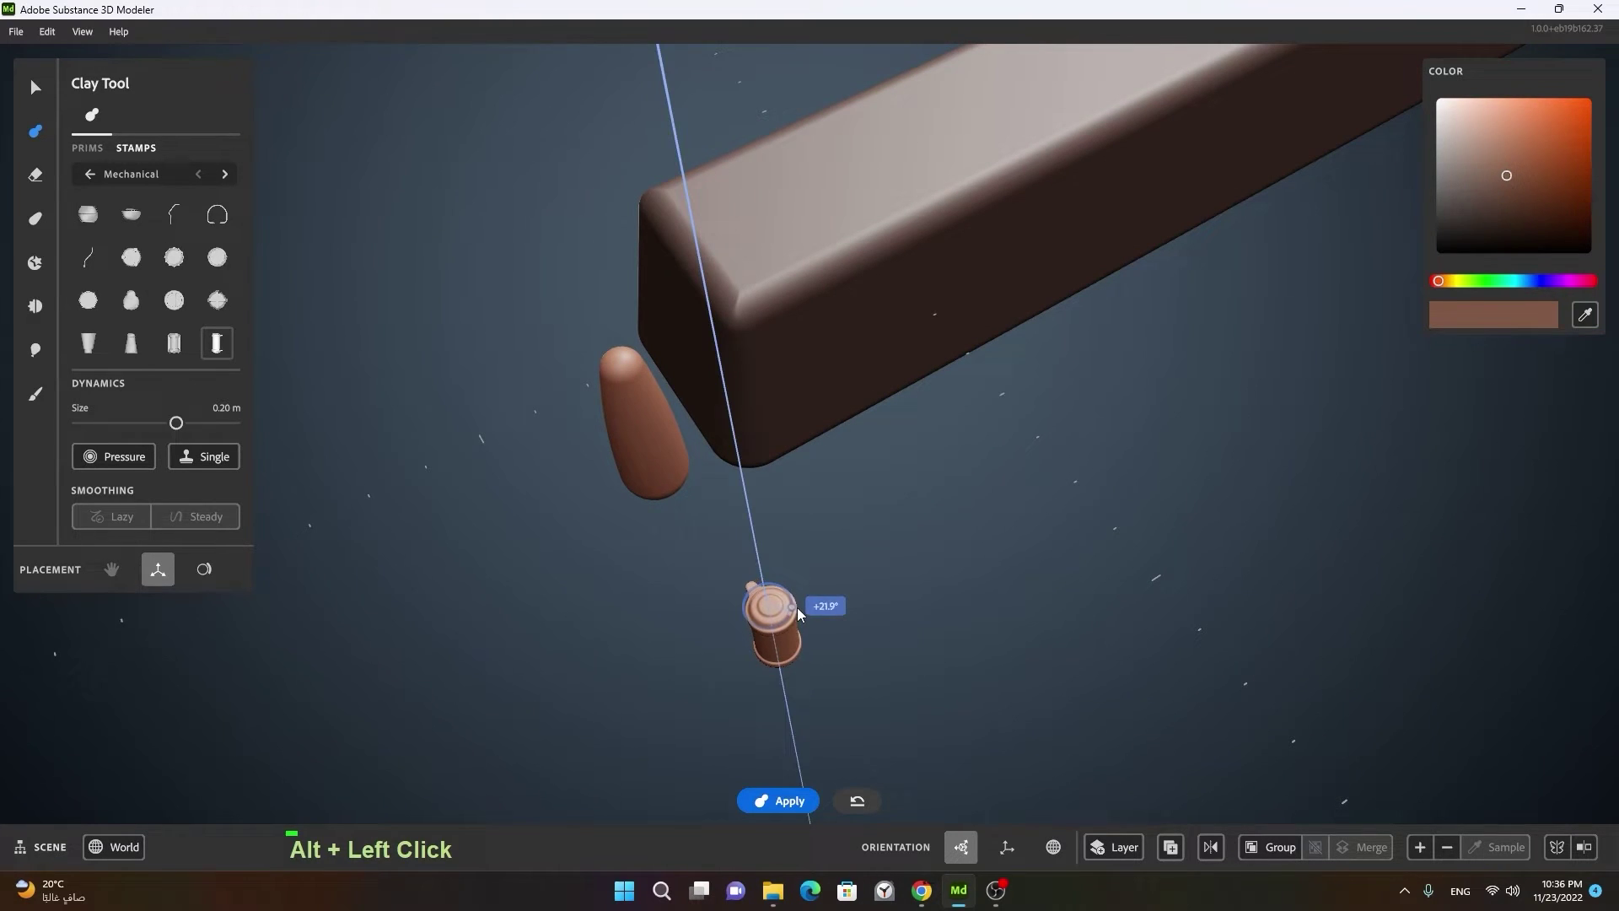
click(972, 669)
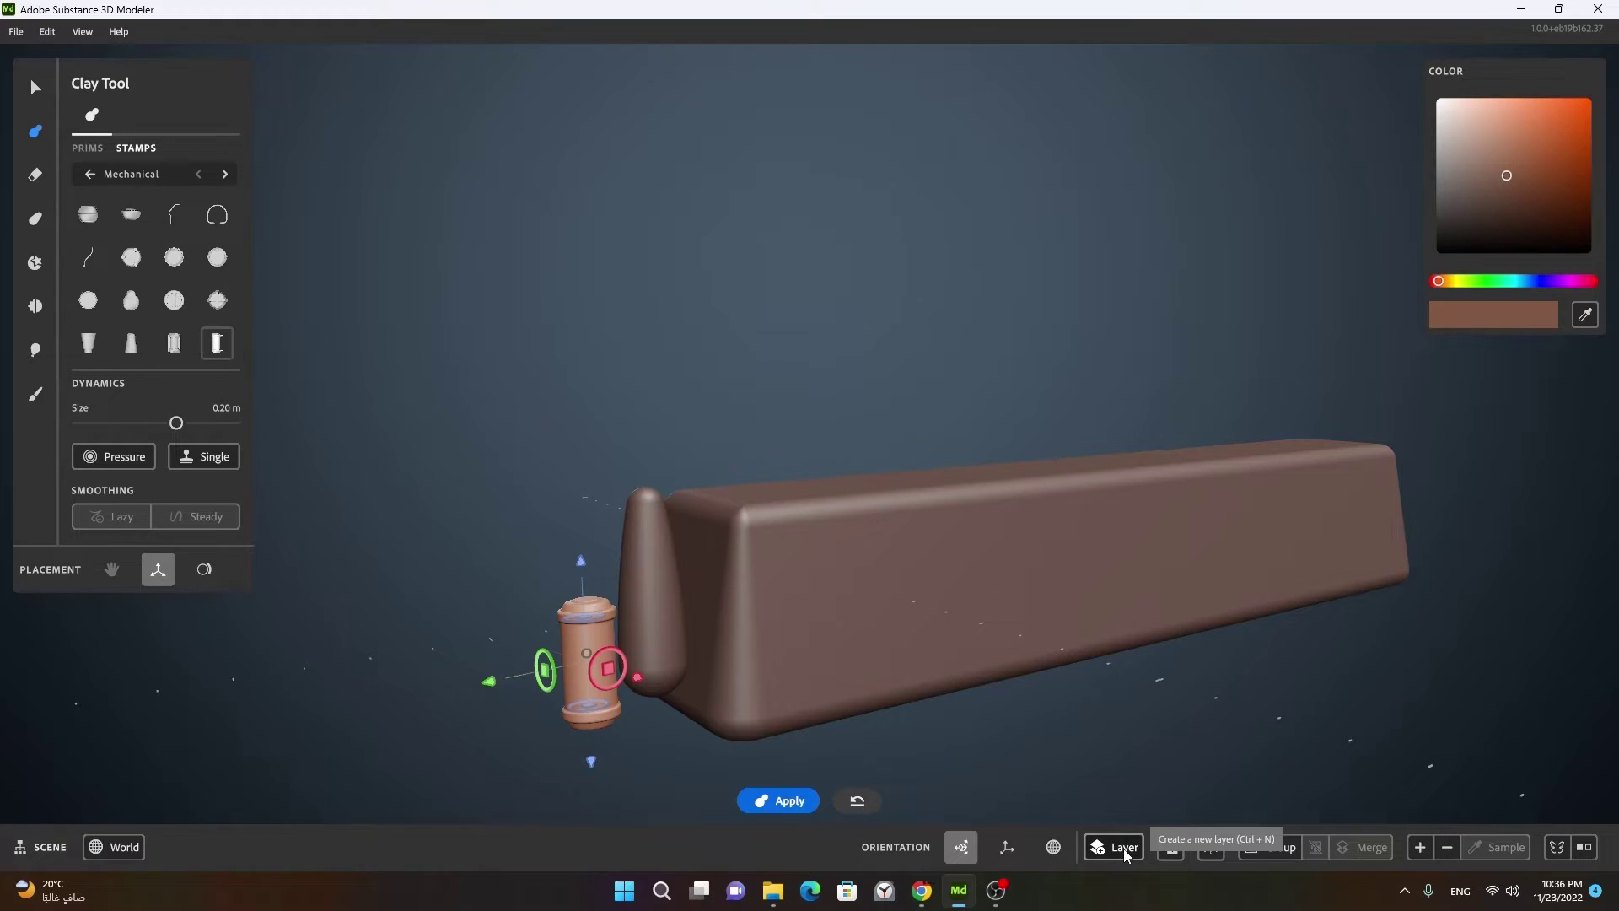
key(space)
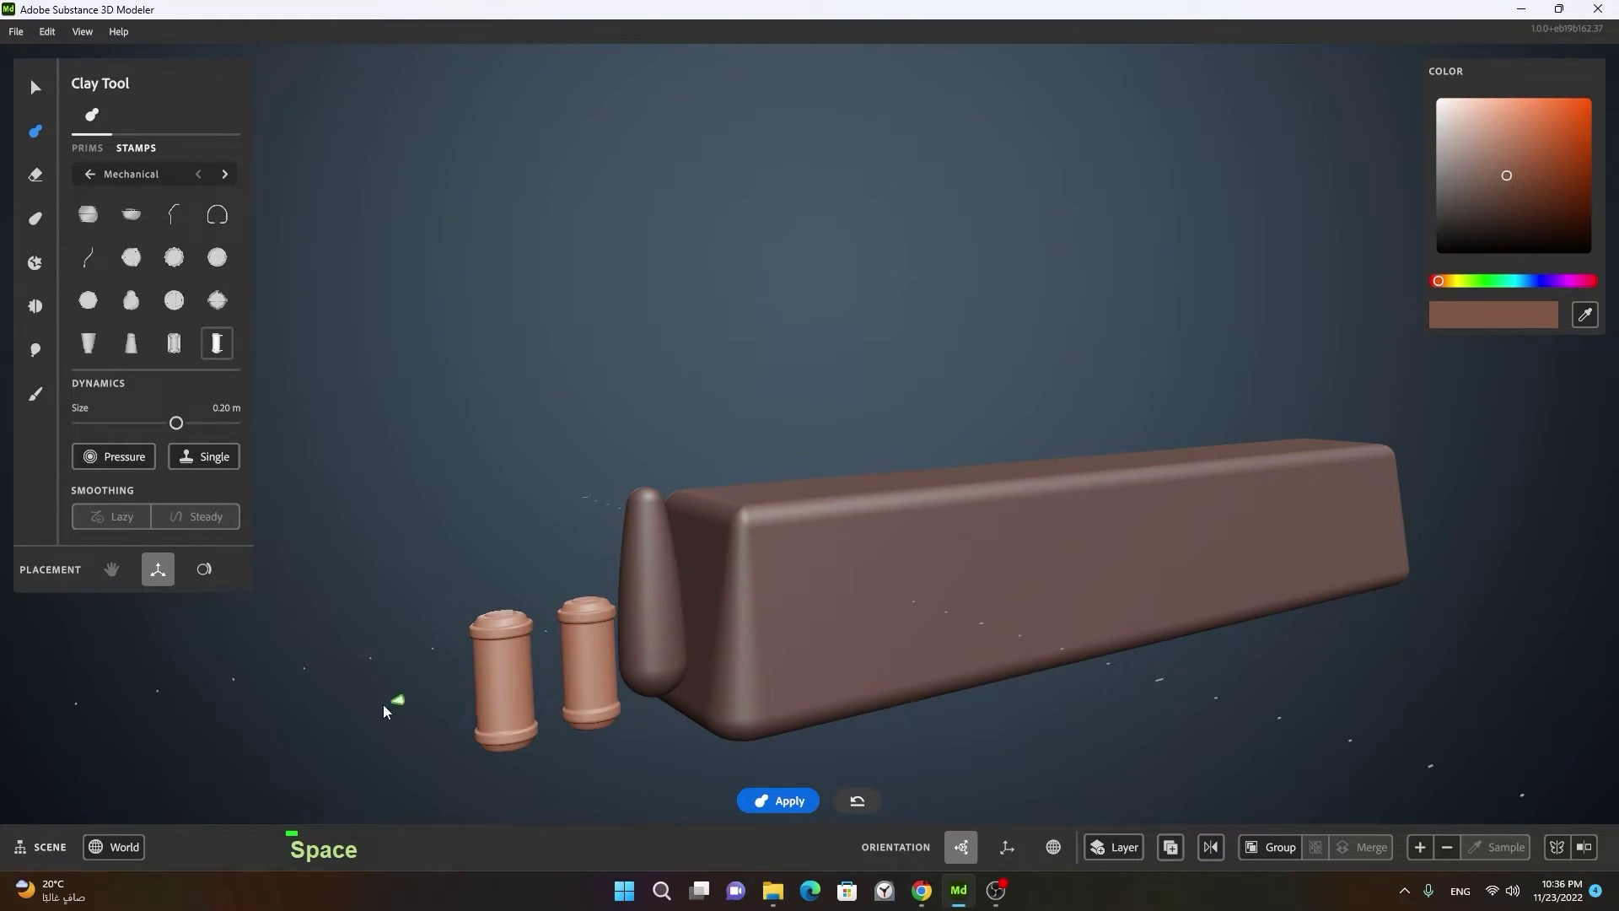
Step: Drop the pill and the cylinder onto the bar's front face with the transform gizmo
double_click(919, 585)
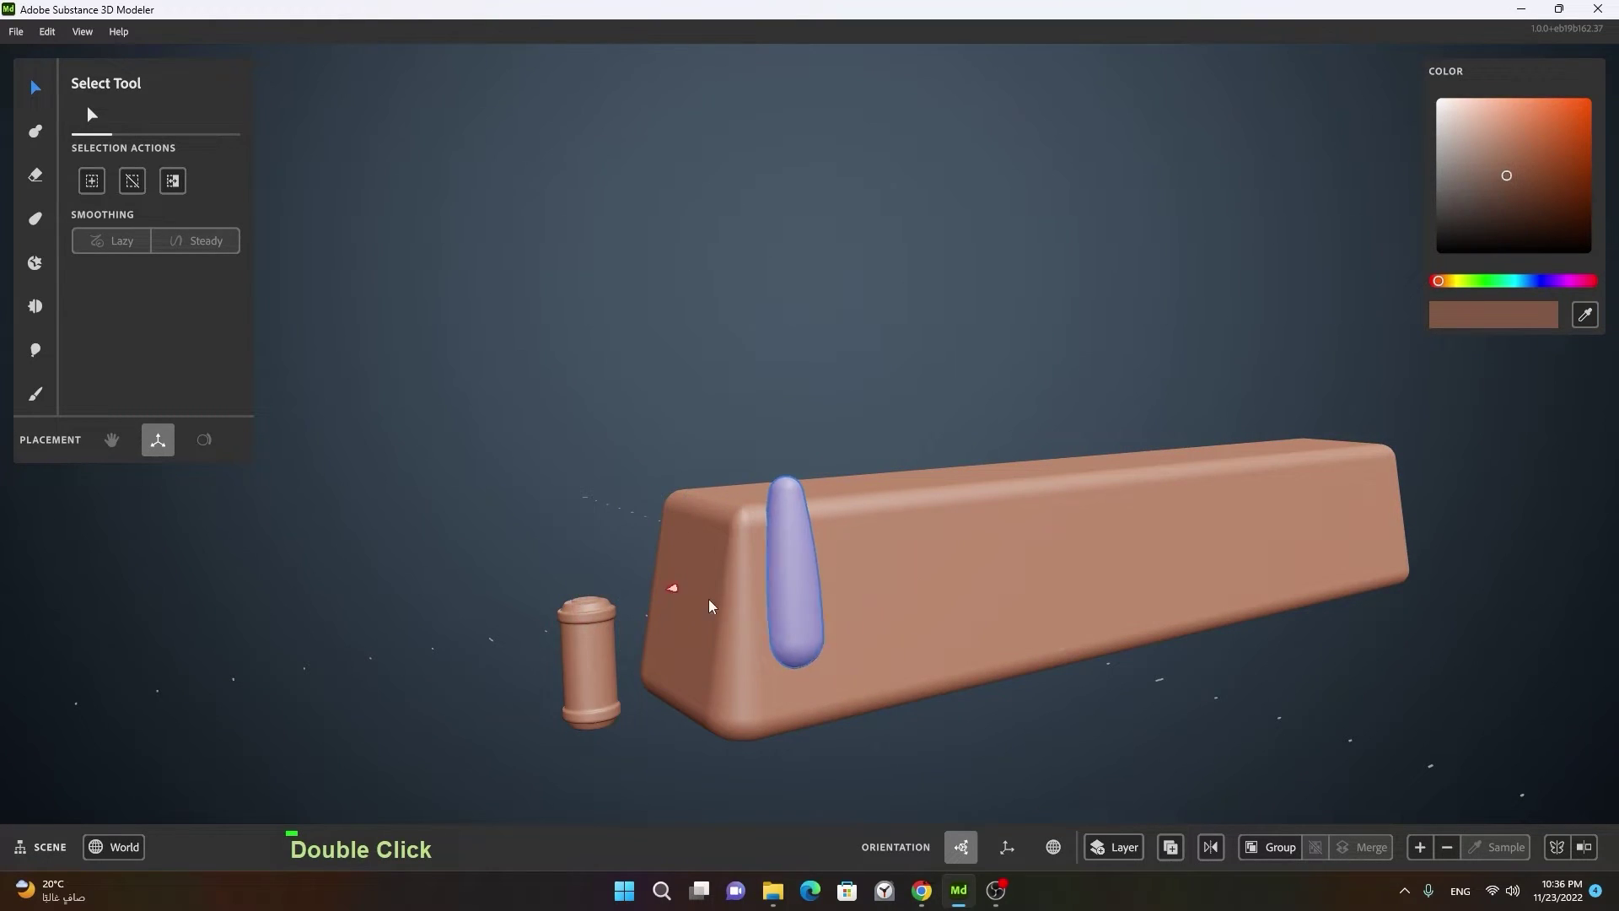
click(786, 759)
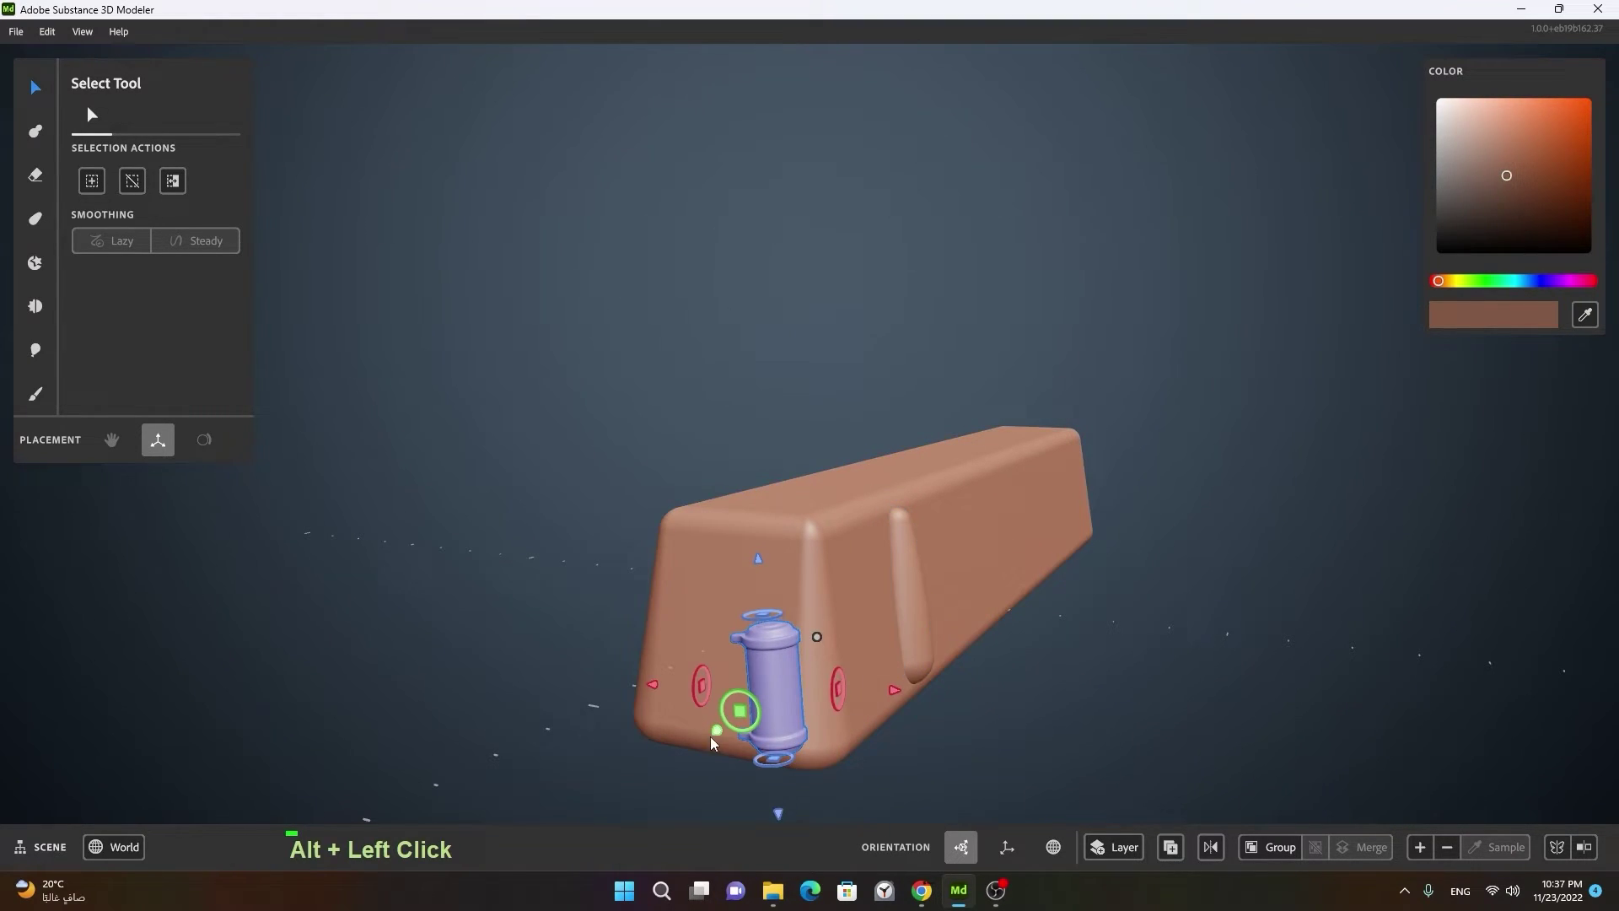
click(928, 667)
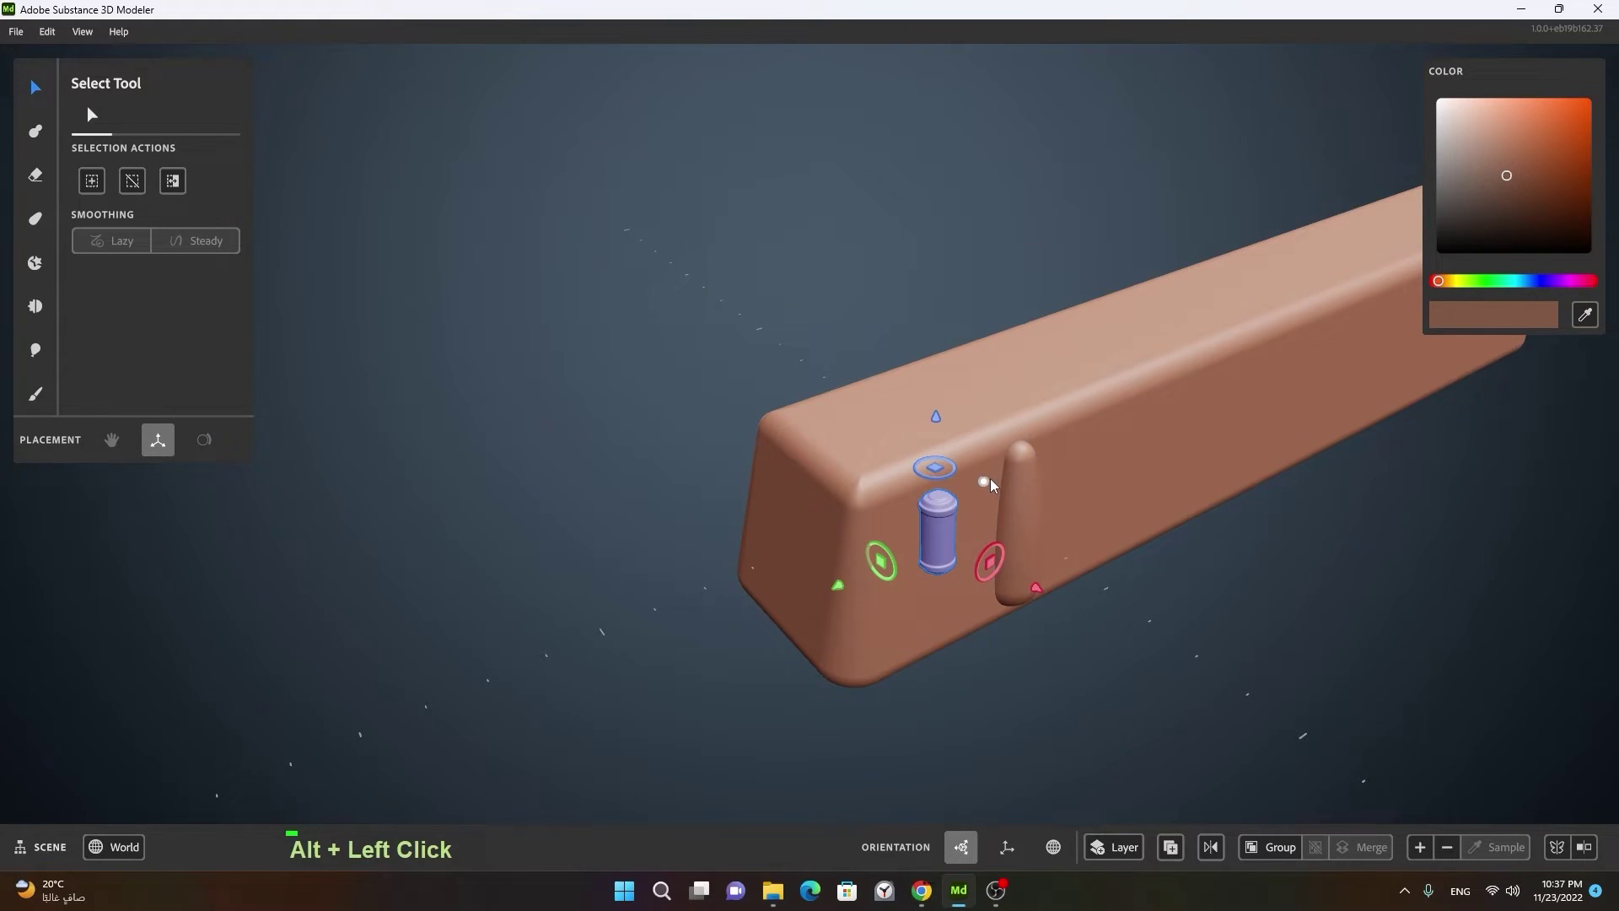
click(1055, 642)
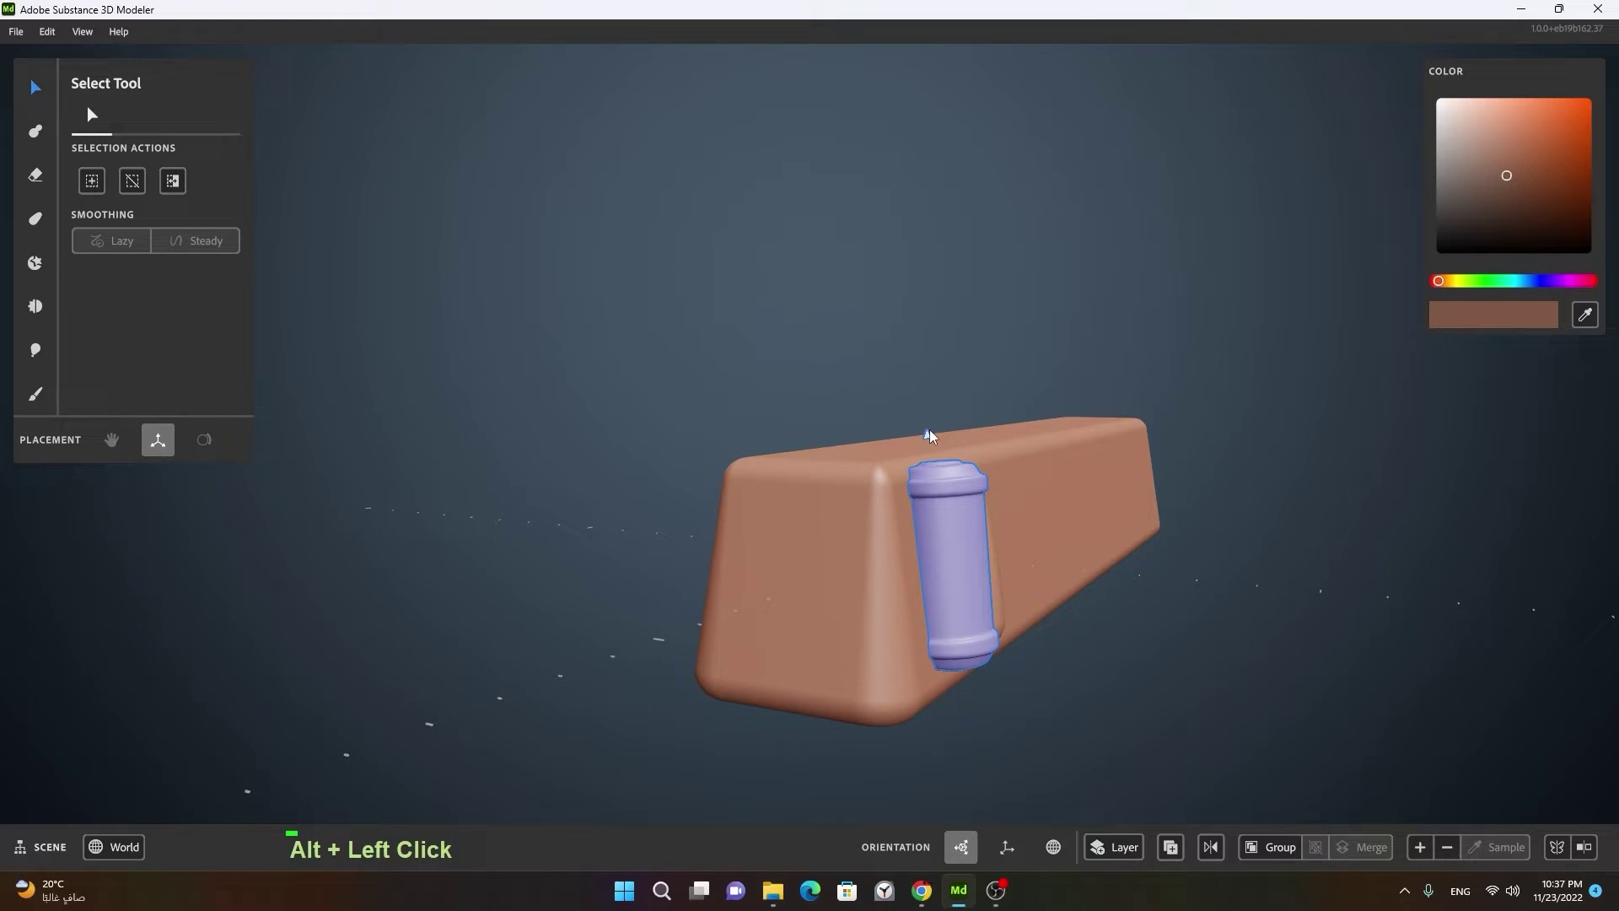
Step: Nudge the cylinder so it sits side by side with the pill near the bar's left end
click(1153, 631)
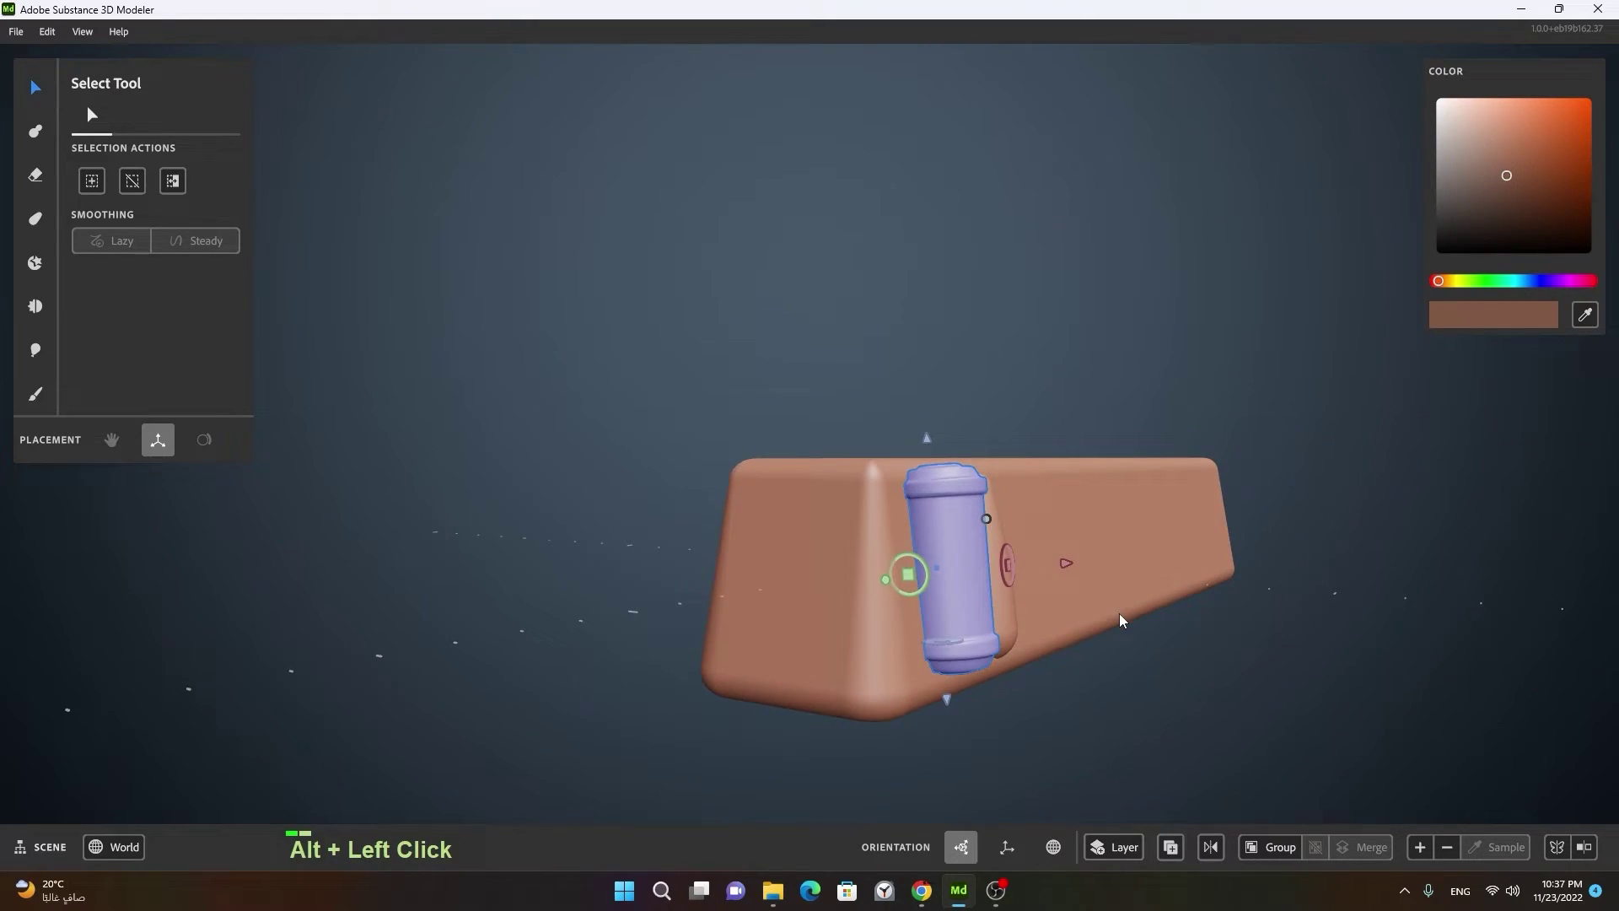
click(1186, 654)
right_click(1089, 656)
click(1139, 664)
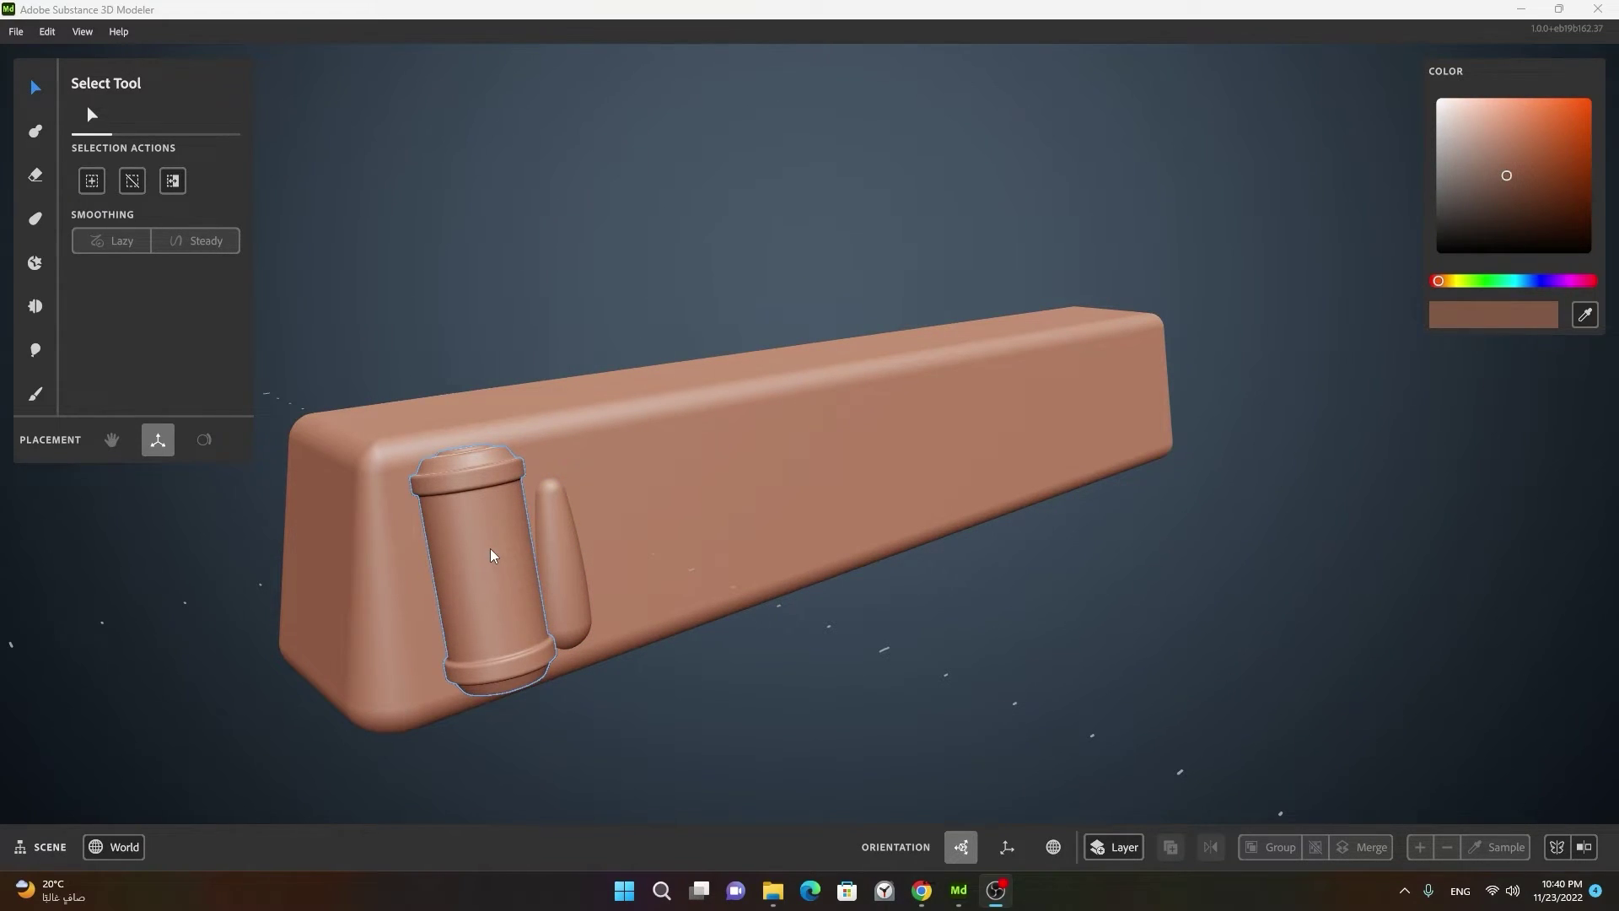
Step: Recolor the cylinder red and the pill green with the color picker
right_click(491, 541)
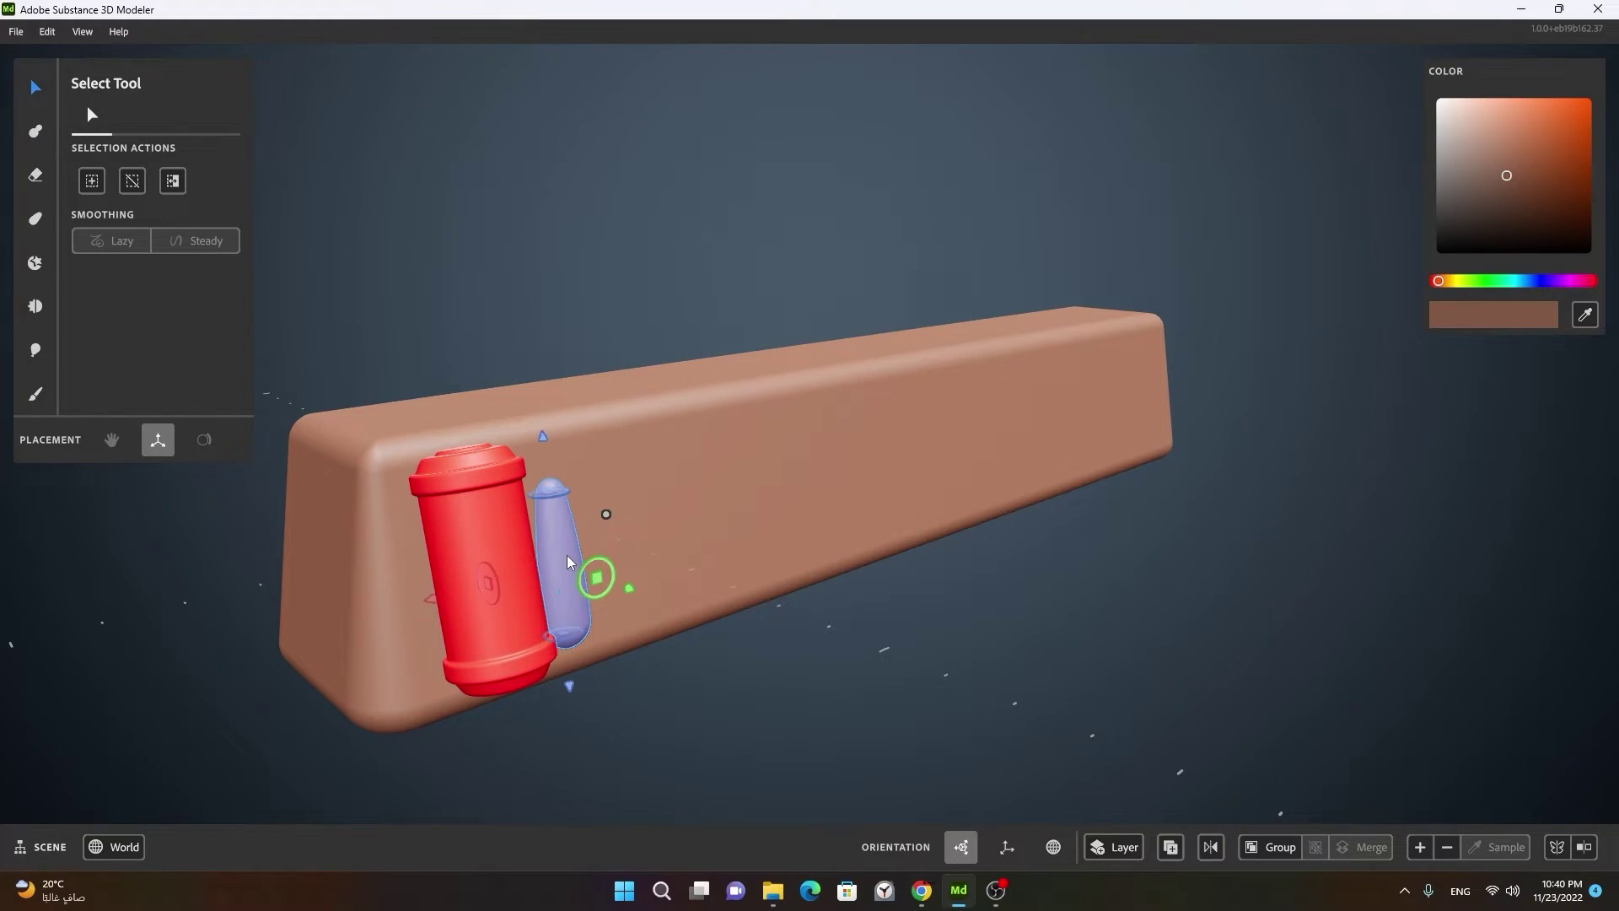
right_click(571, 564)
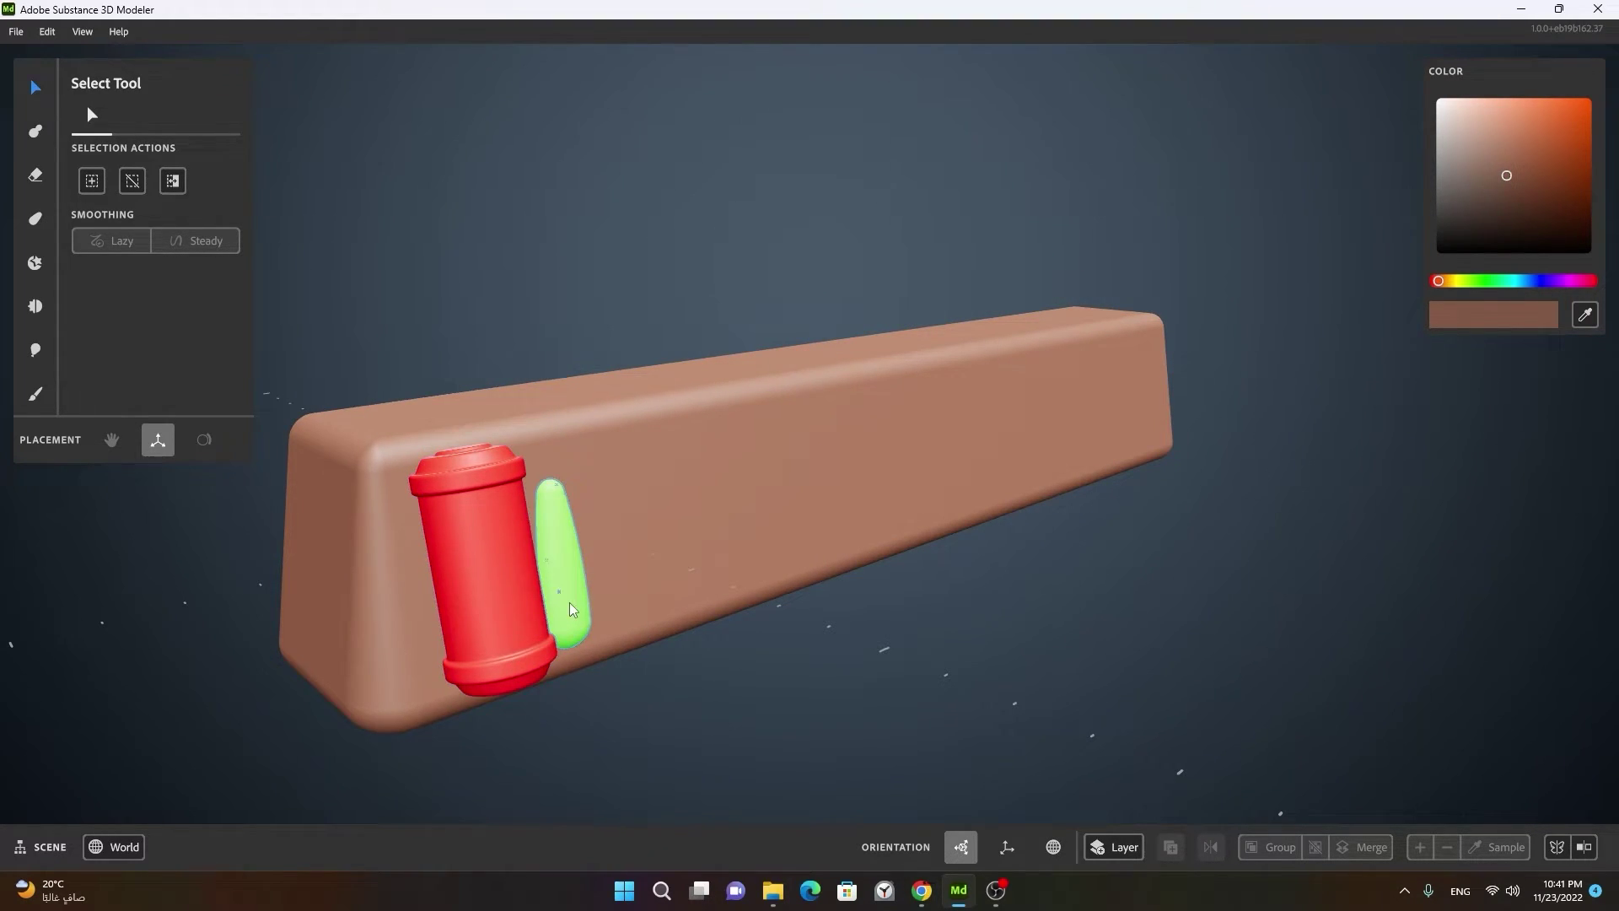
click(585, 617)
right_click(584, 616)
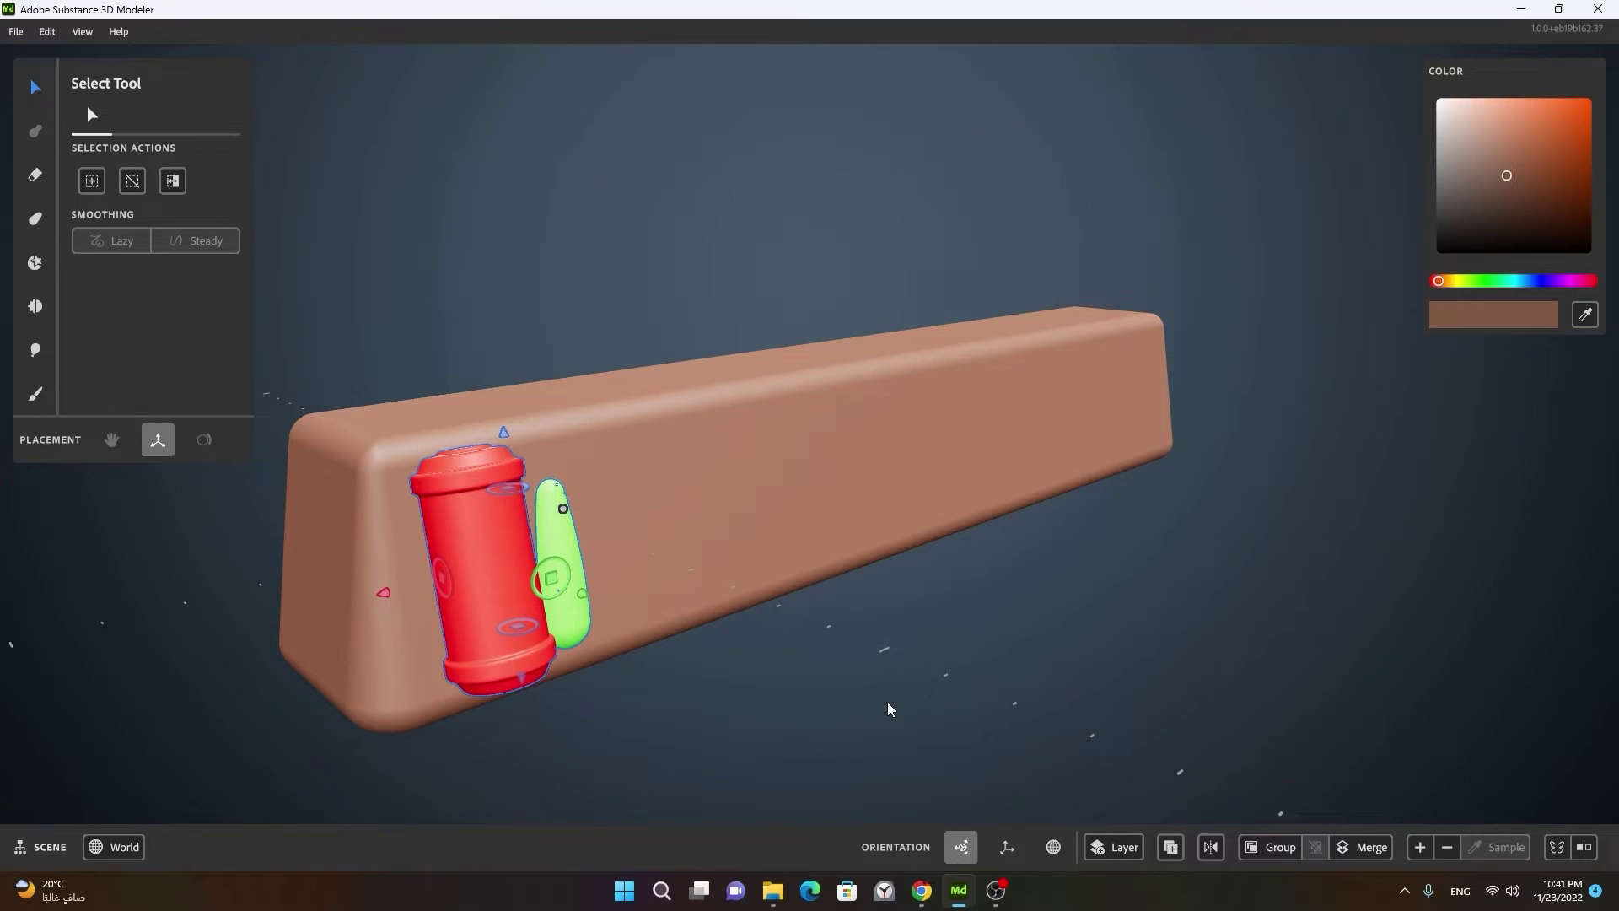
Step: Duplicate the cylinder-and-pill pair along the bar and set the shapes to subtract from it
click(789, 716)
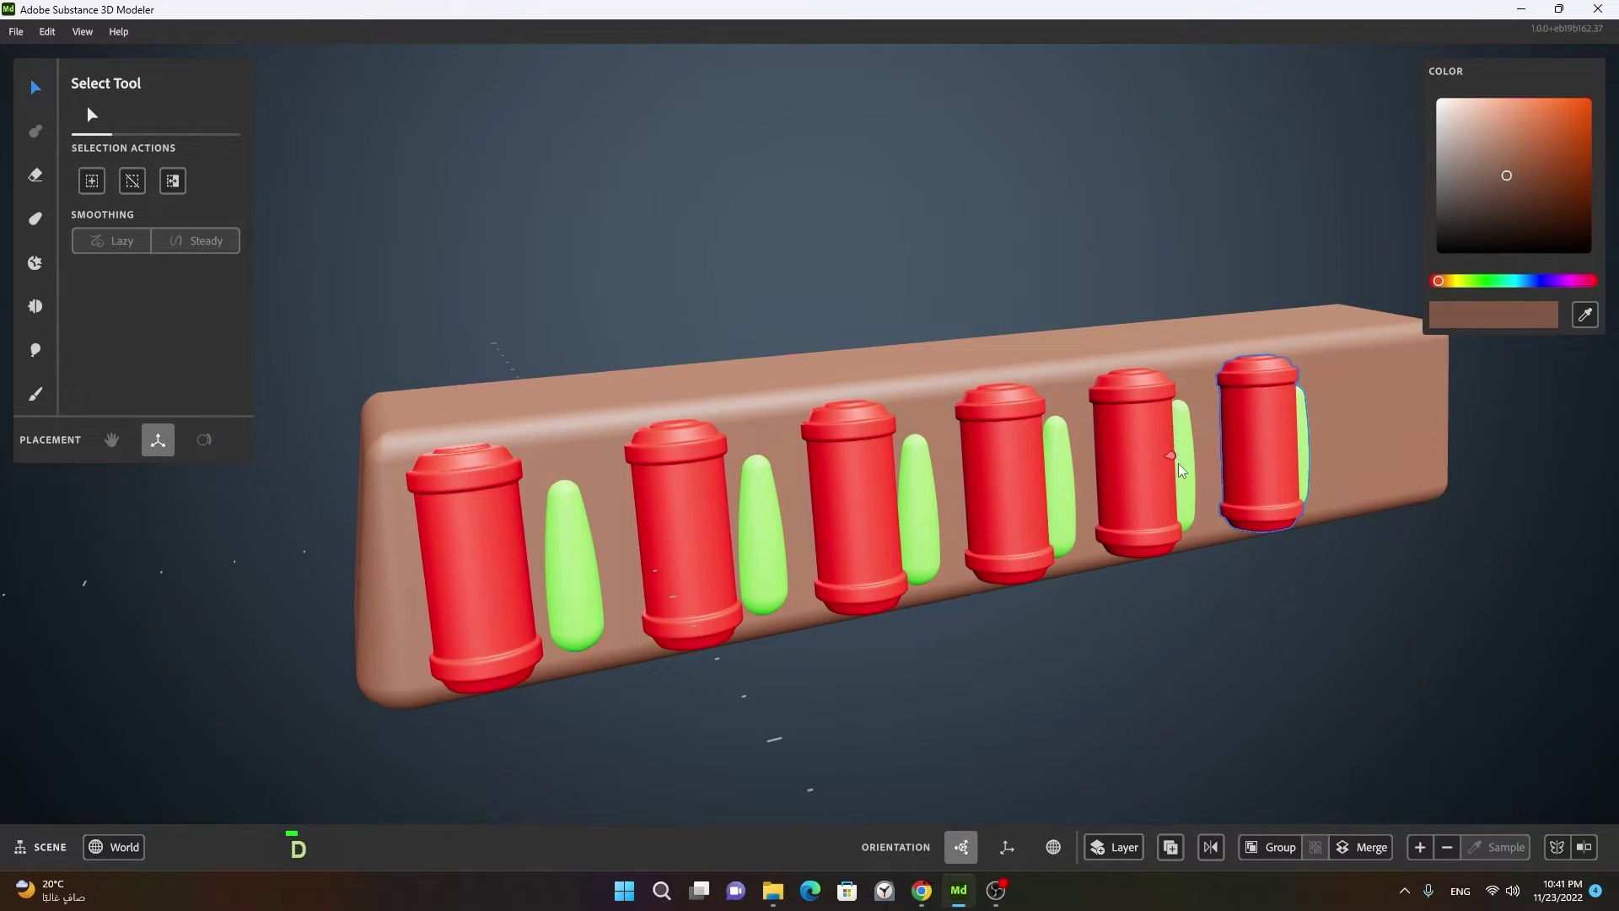
key(/)
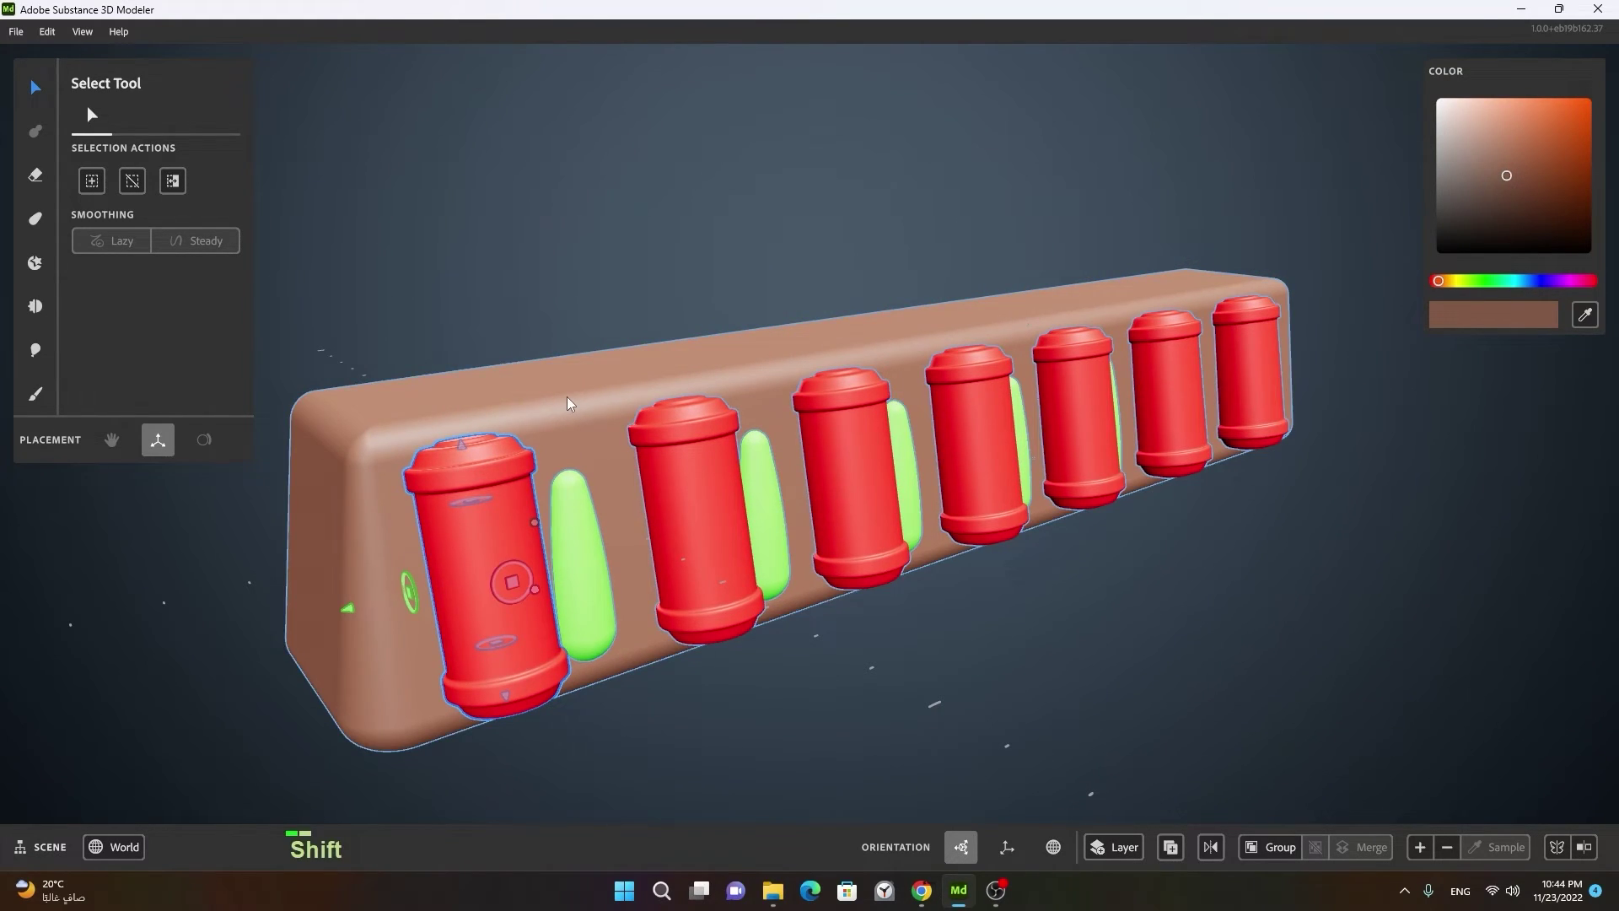
click(574, 403)
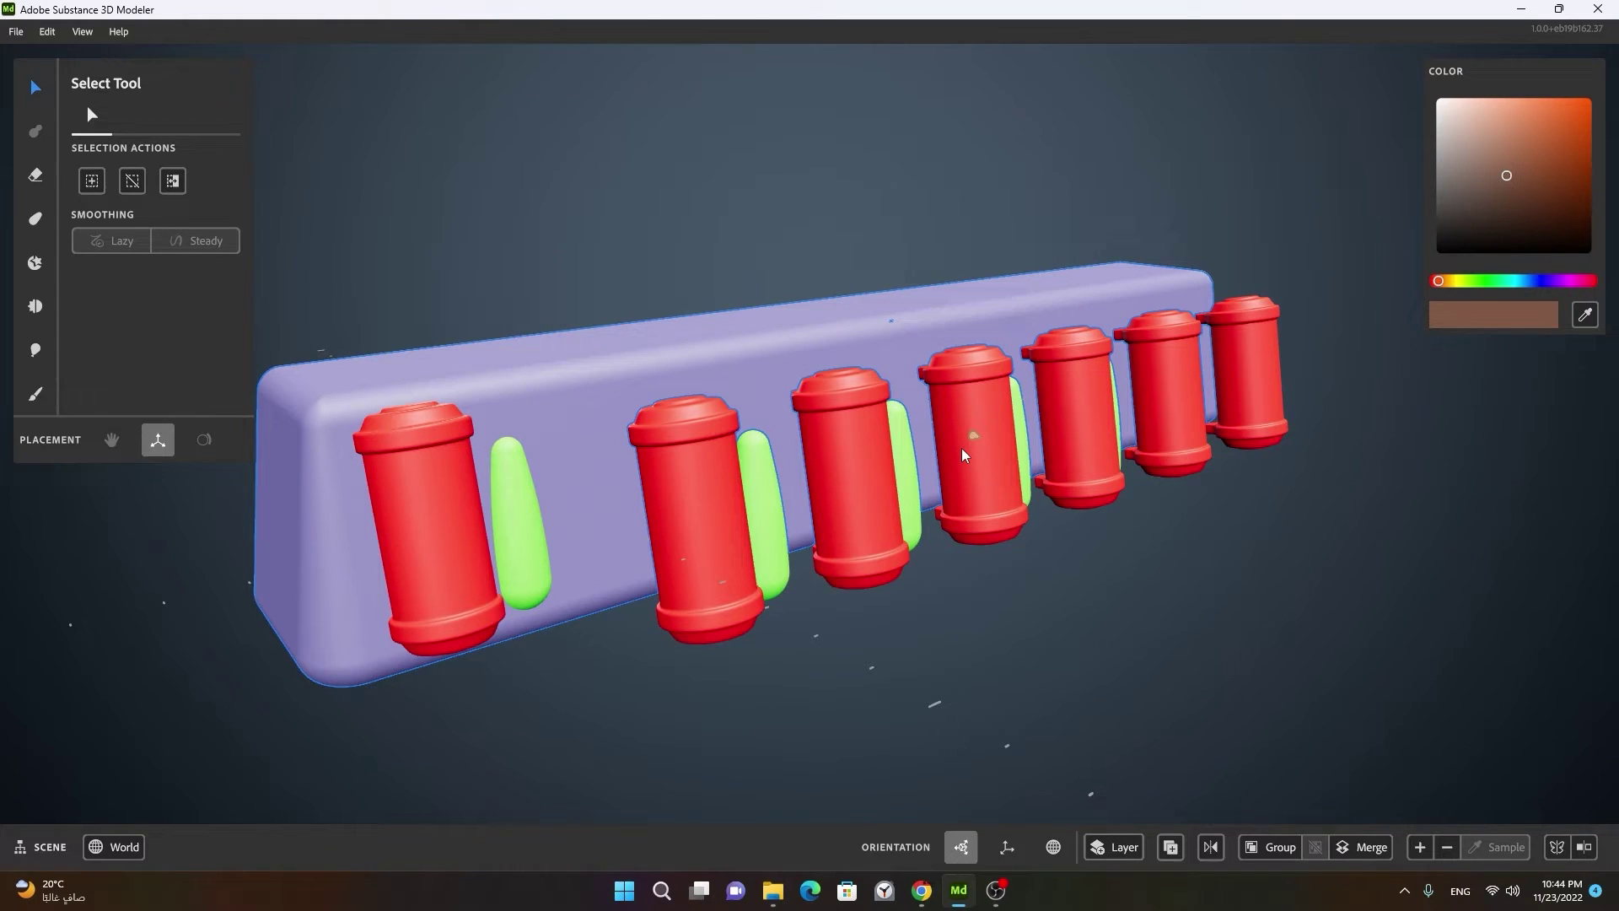
key(ctrl+z)
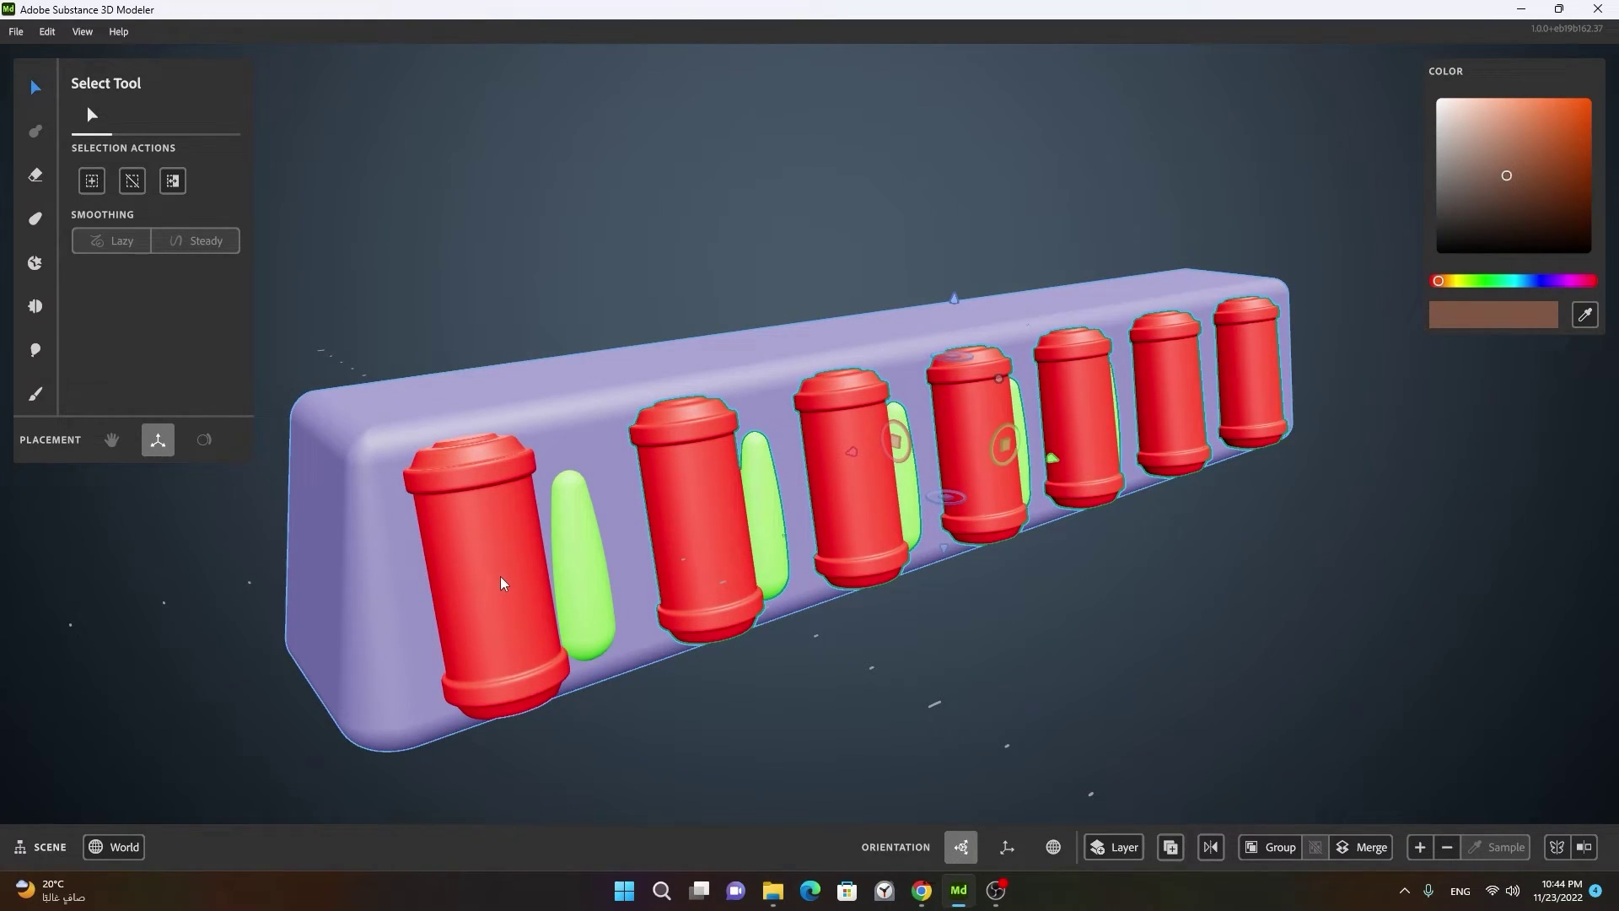
right_click(525, 579)
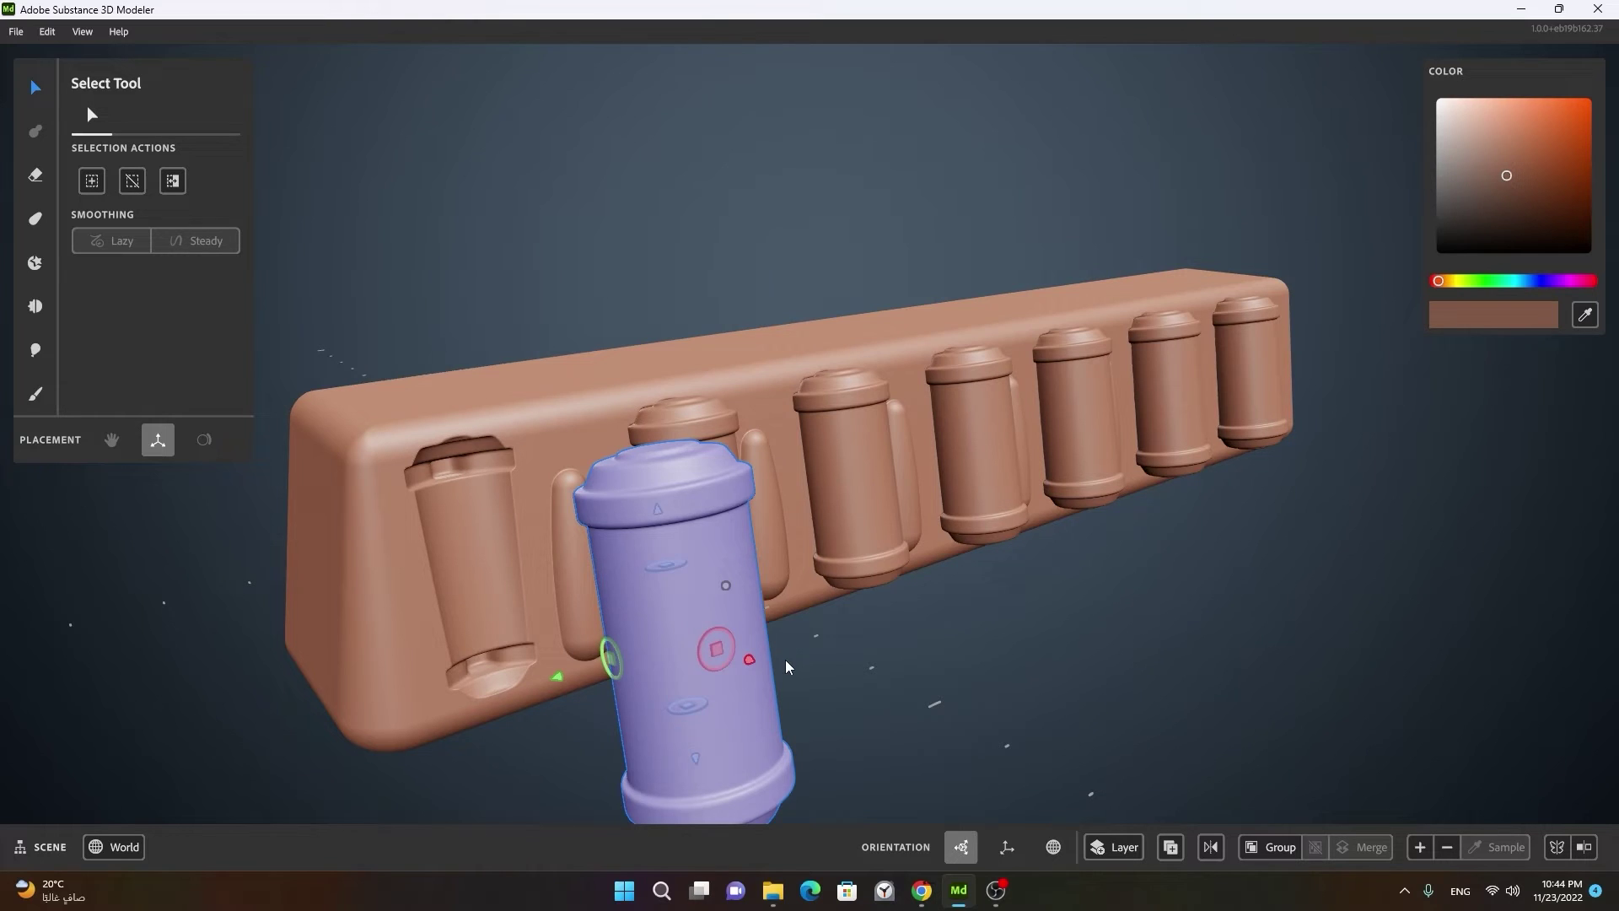
Step: Lift the bar off its cutters and inspect the recessed cylinder and pill slots
key(ctrl+z)
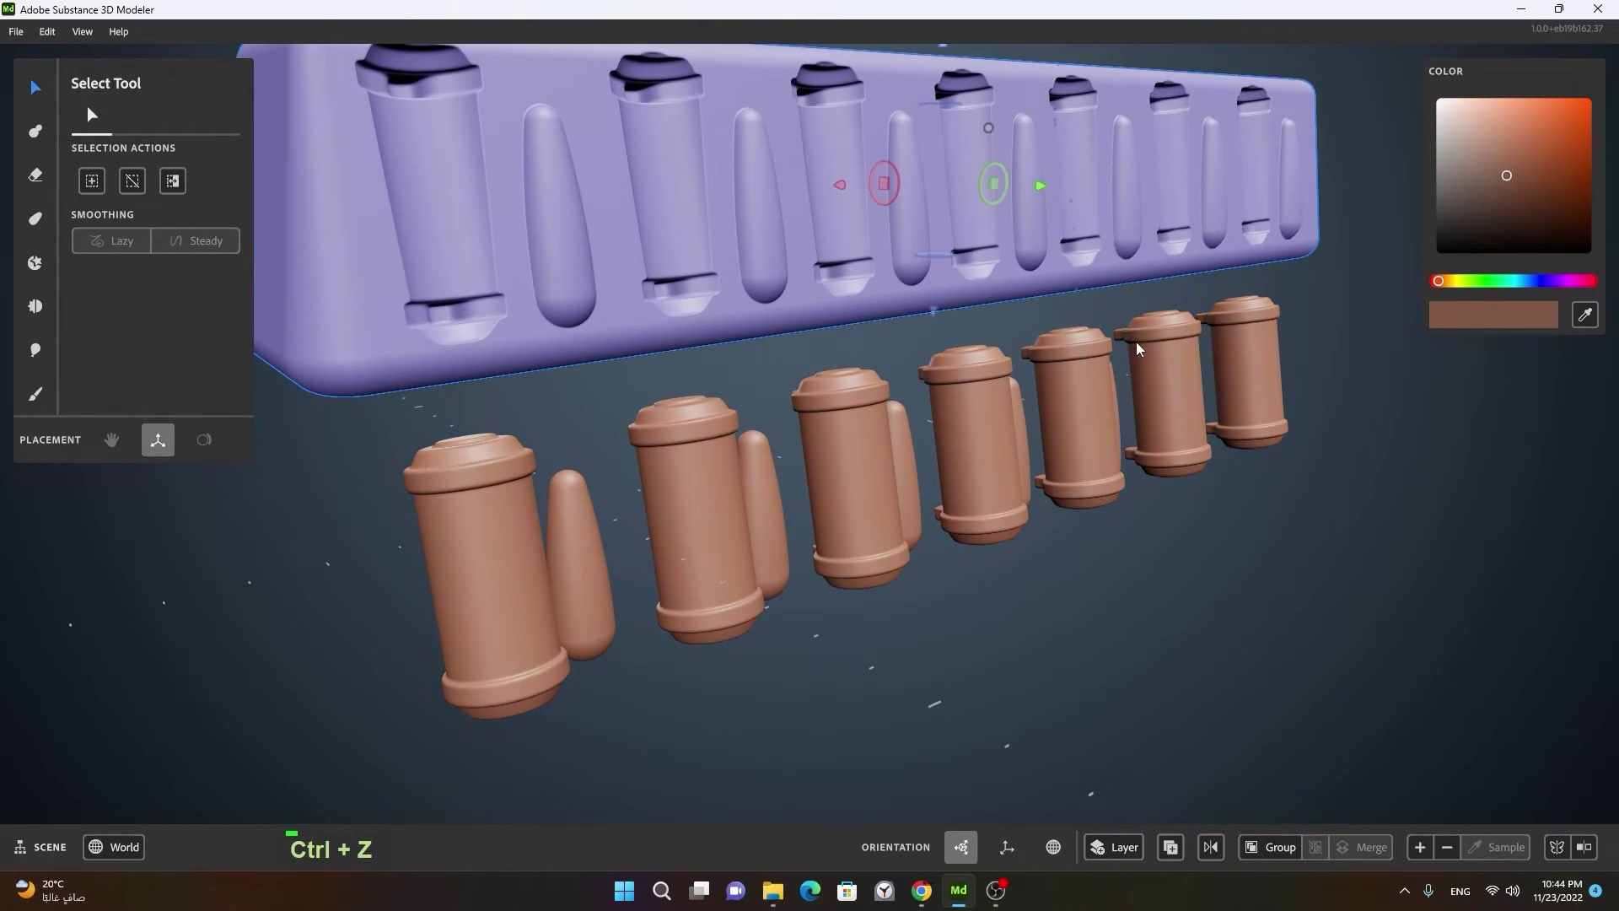
key(ctrl+z)
click(1176, 447)
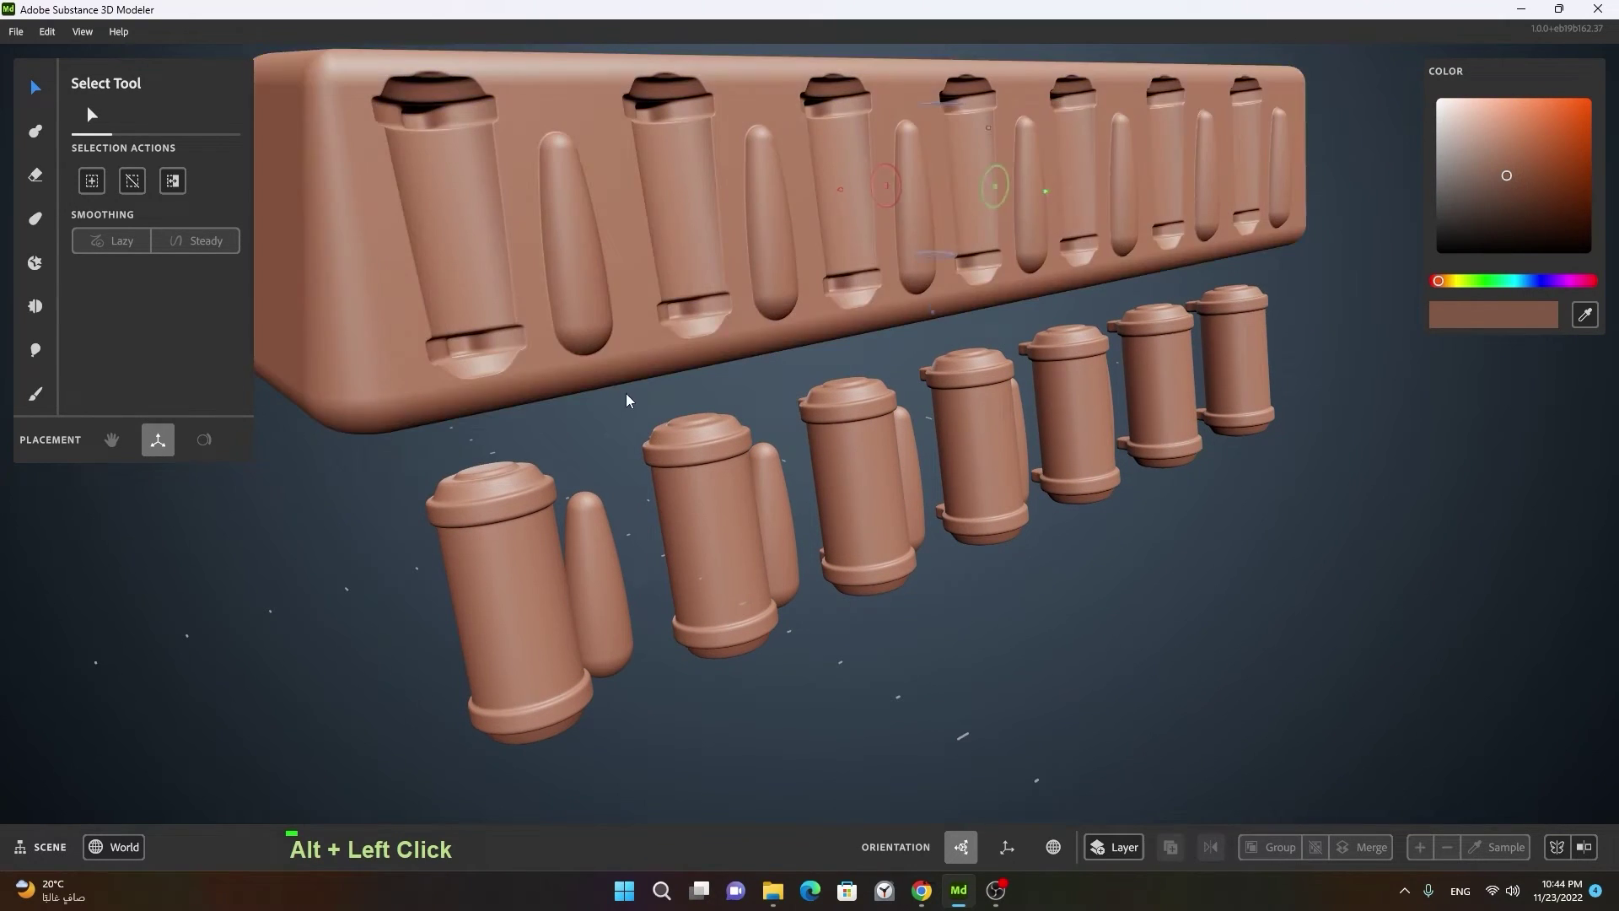
middle_click(723, 360)
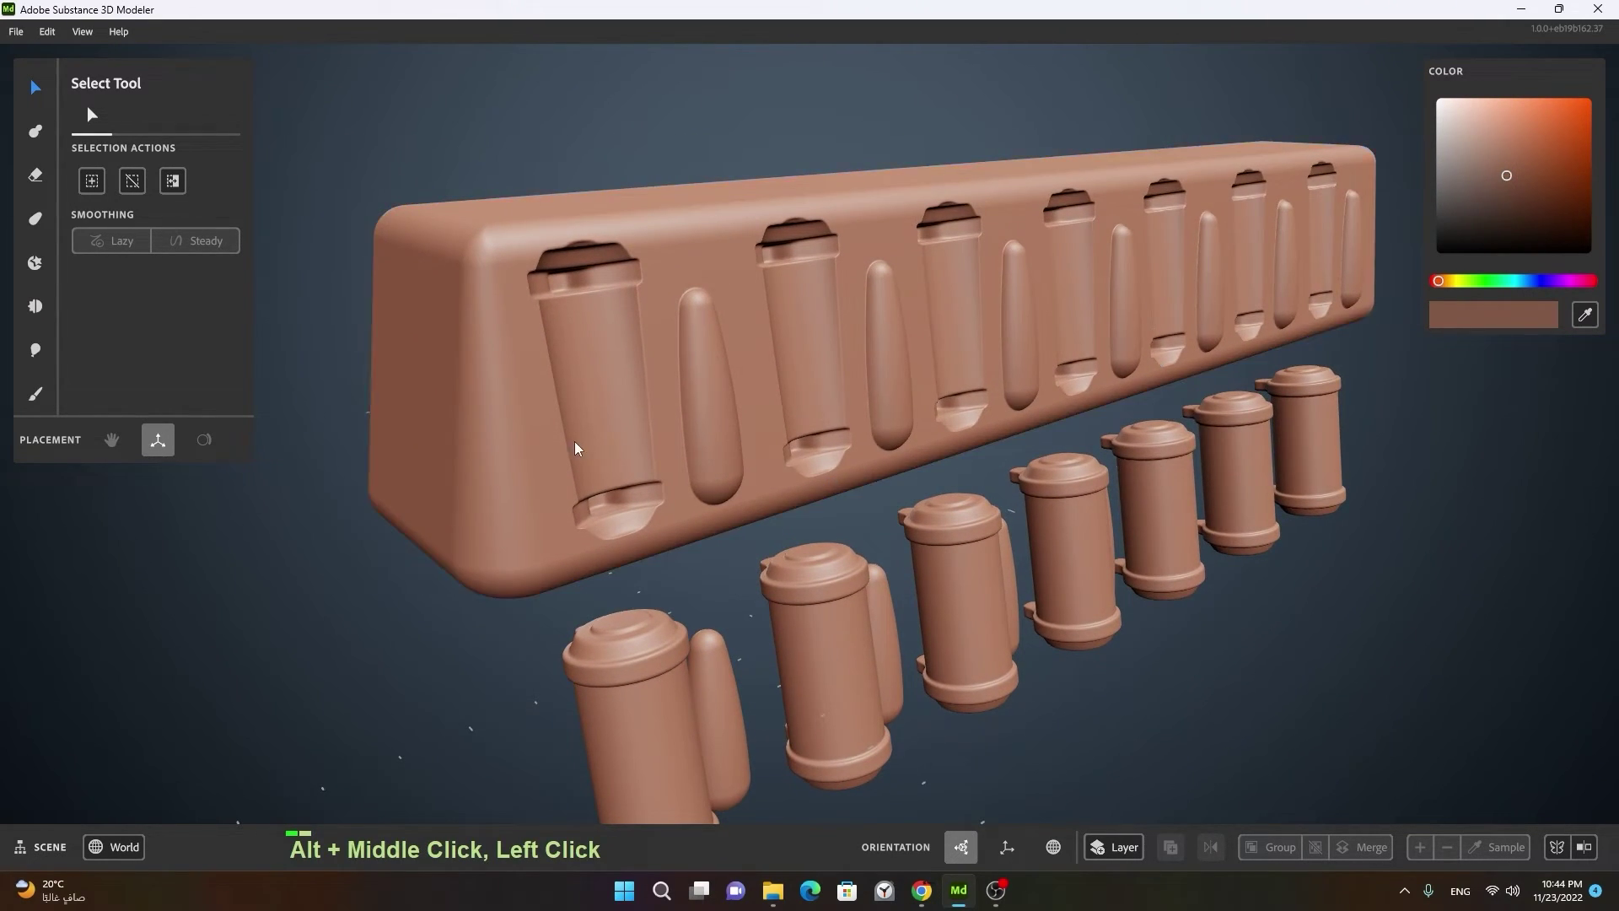
click(622, 439)
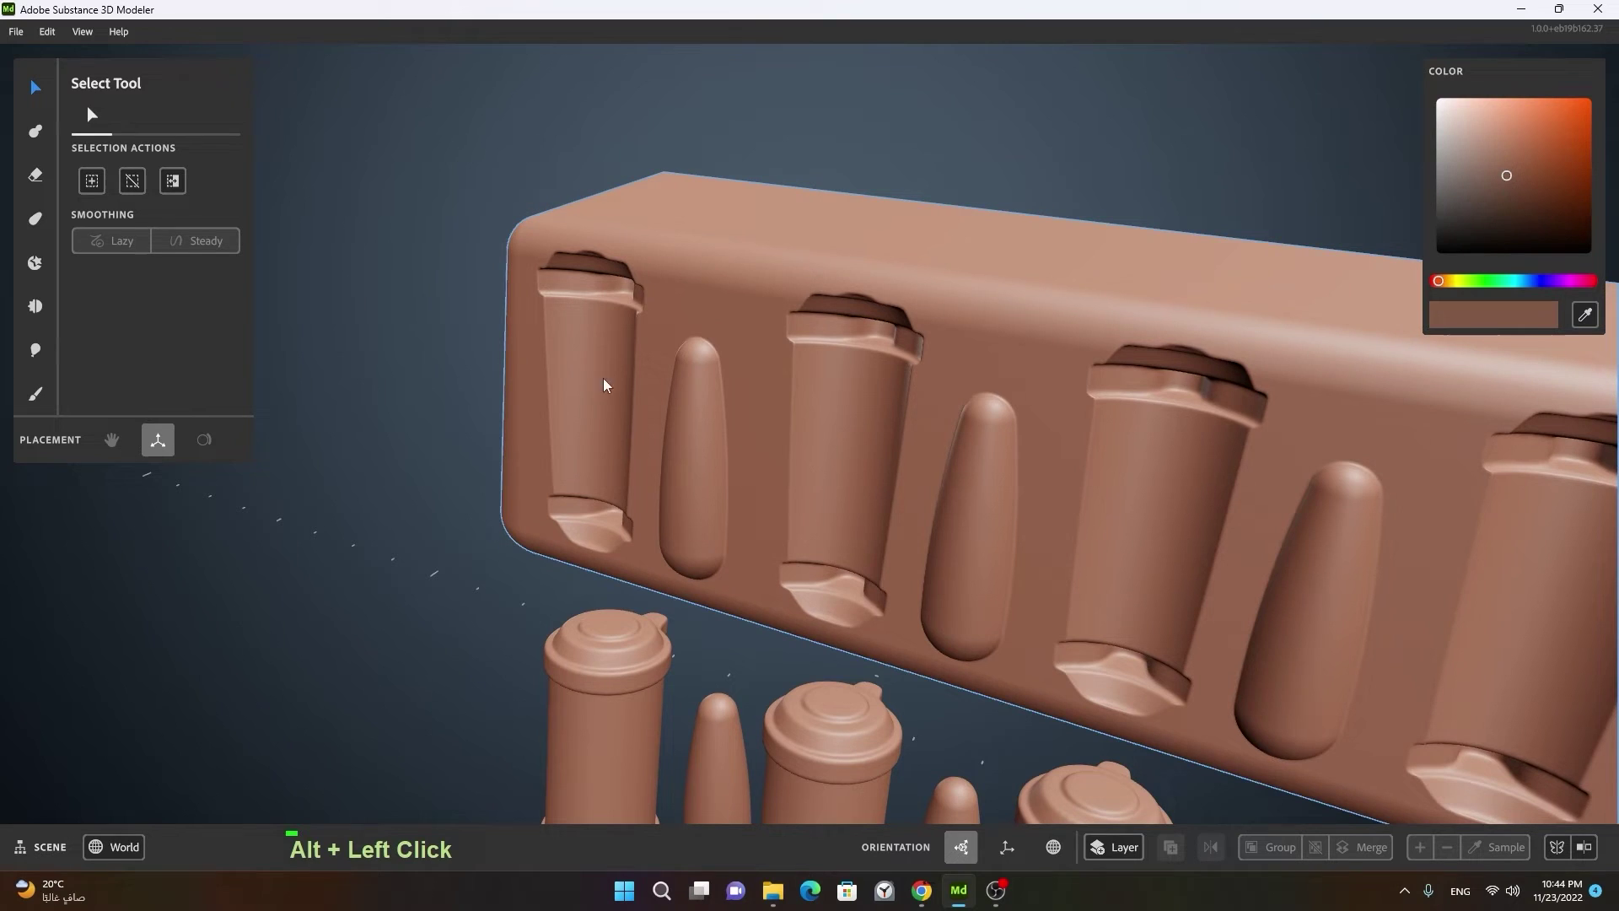
click(798, 508)
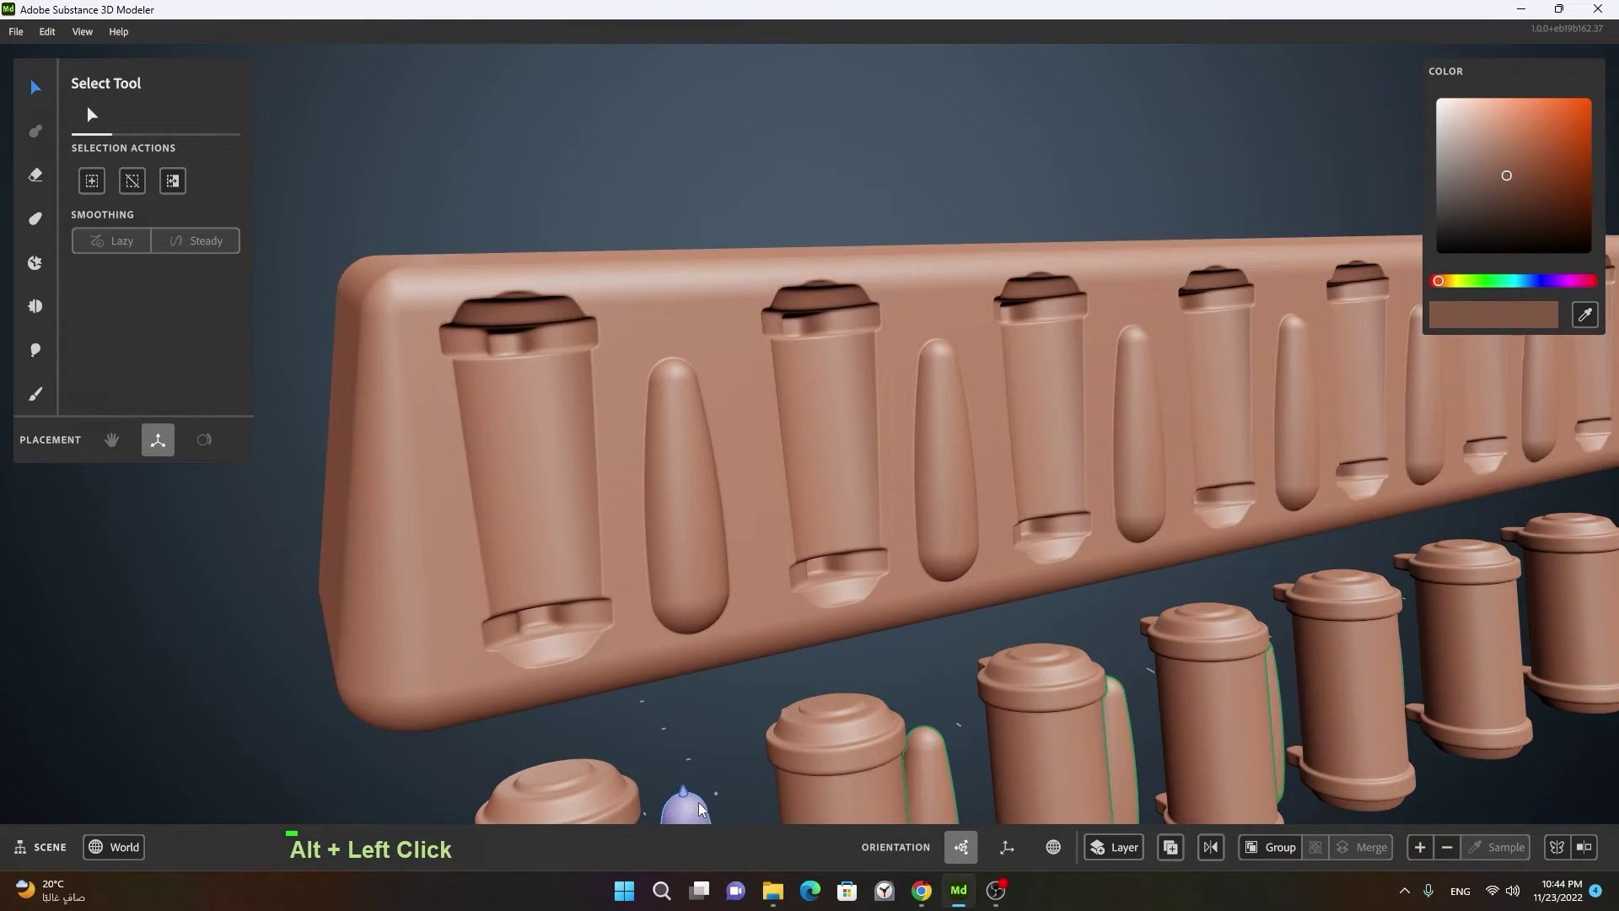
click(662, 518)
click(761, 477)
right_click(747, 451)
middle_click(815, 565)
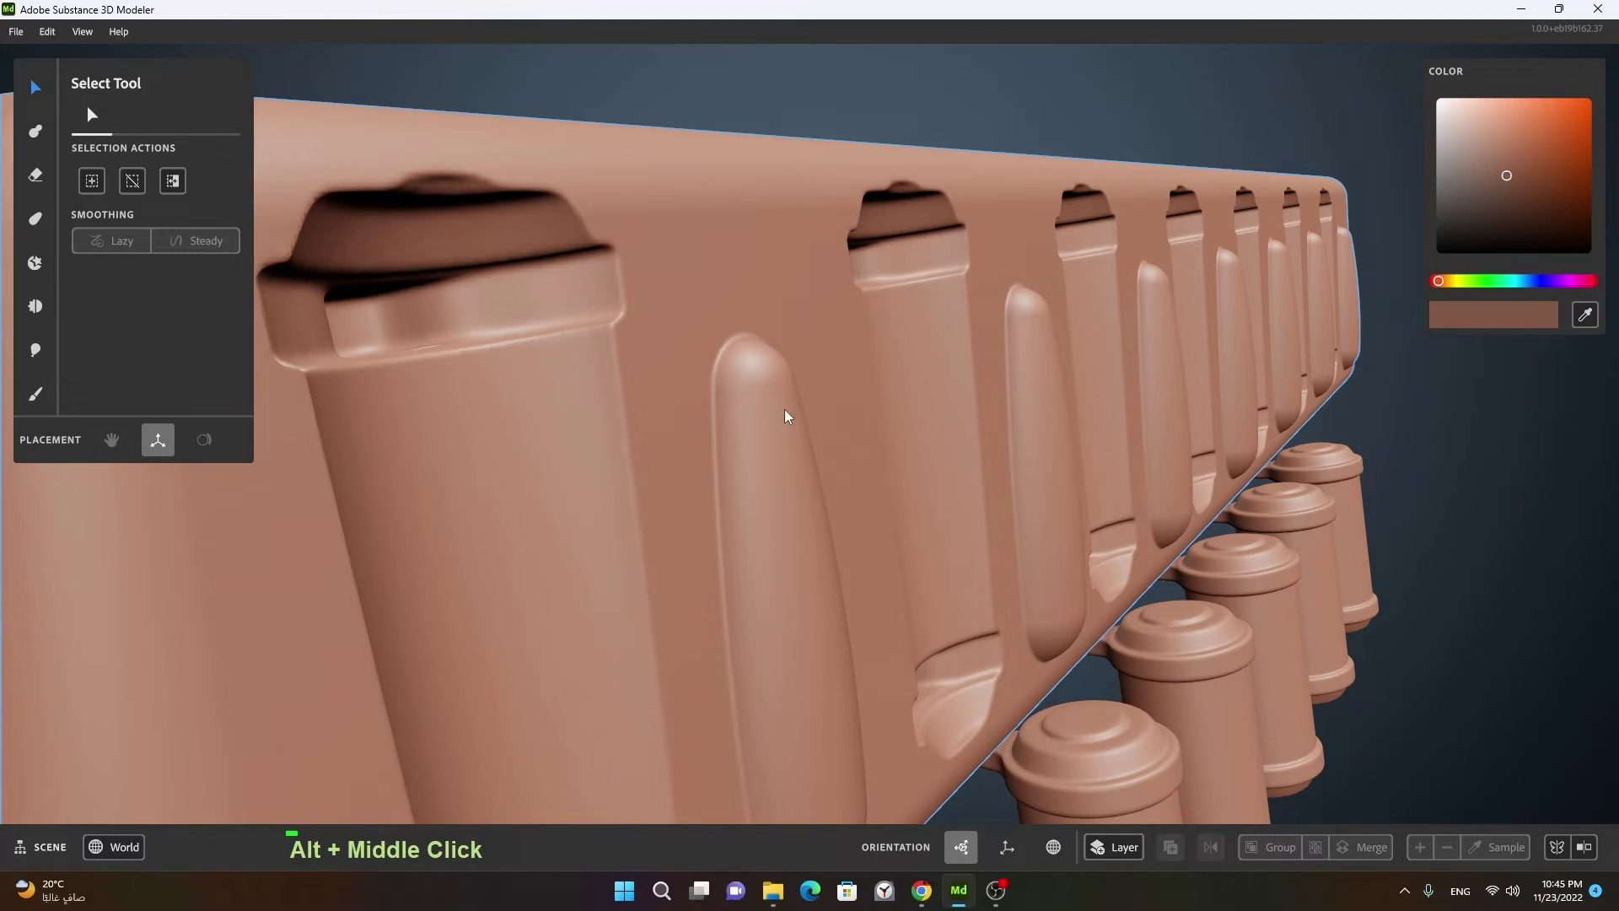
Step: Reset the scene to a new empty layer and start drawing out a Clay Tool primitive
right_click(815, 391)
click(836, 432)
middle_click(1122, 376)
scroll(up, 3)
click(1022, 467)
right_click(1207, 390)
click(930, 424)
right_click(1073, 379)
click(1018, 400)
middle_click(1139, 431)
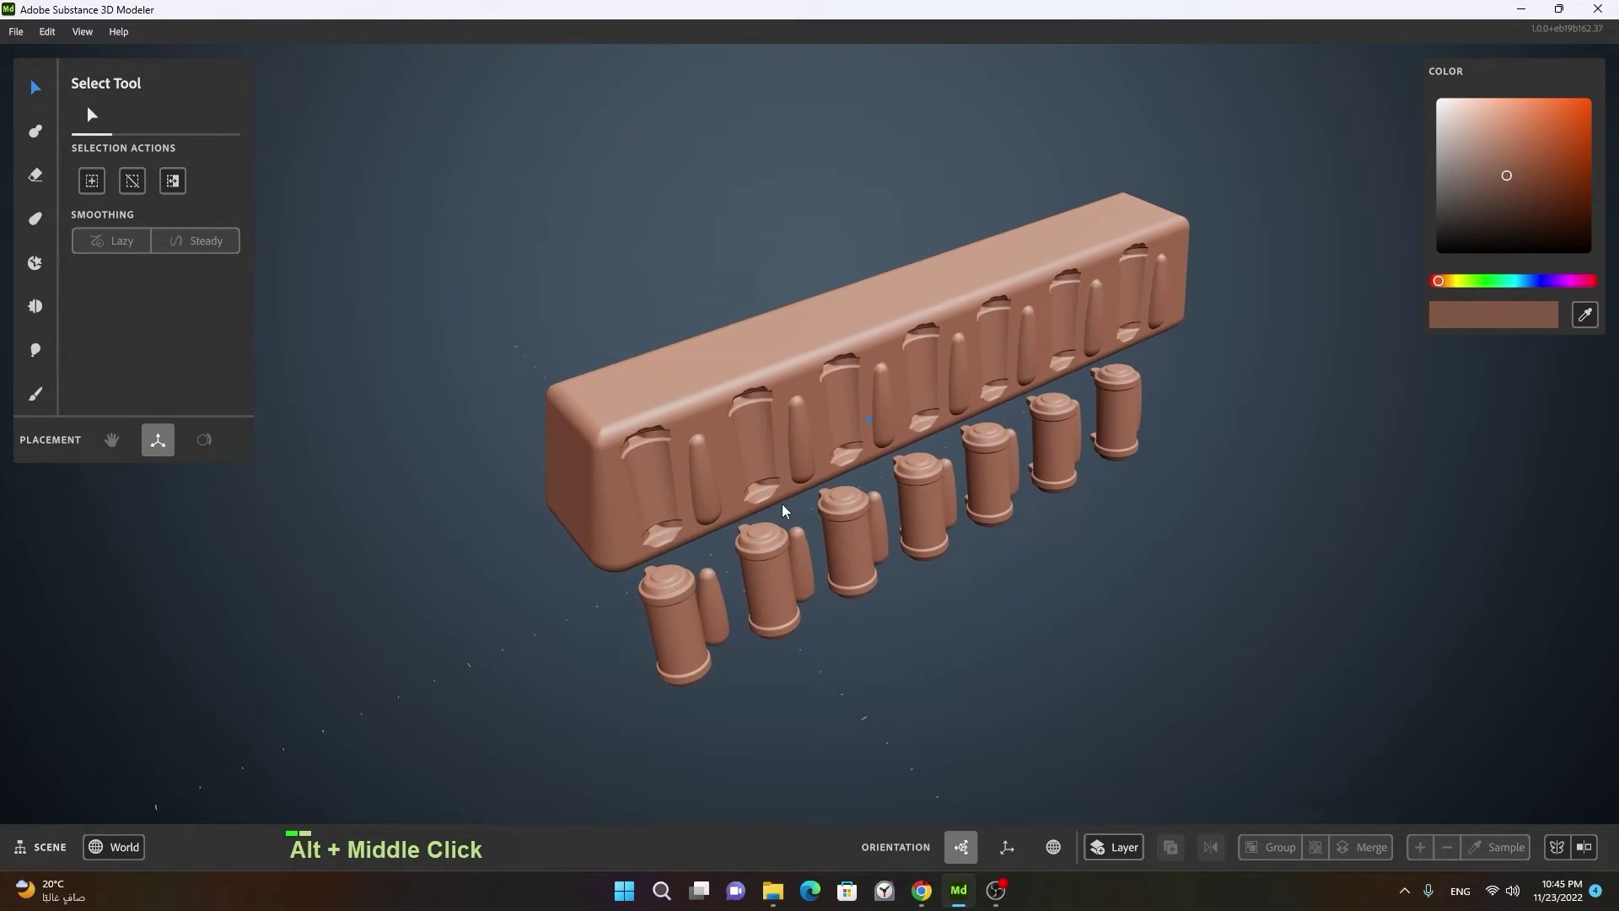
click(1043, 506)
right_click(925, 493)
Step: Place a brown cylinder with 14% taper and 15% fillet, apply it and select it as one object
click(973, 502)
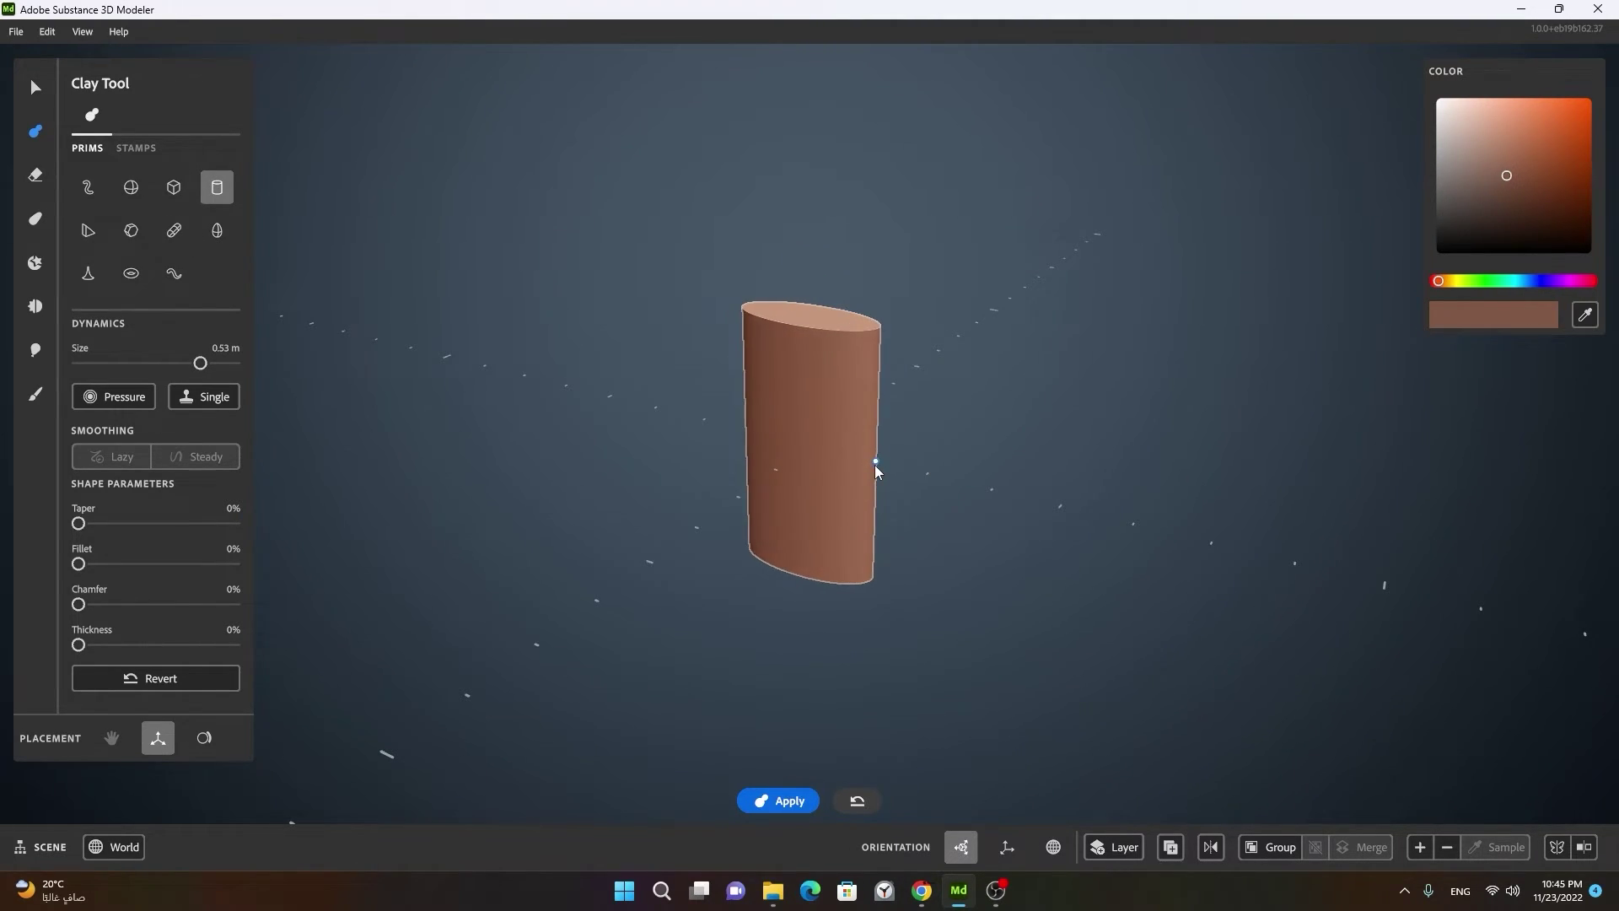
key(ctrl+z)
key(ctrl+z)
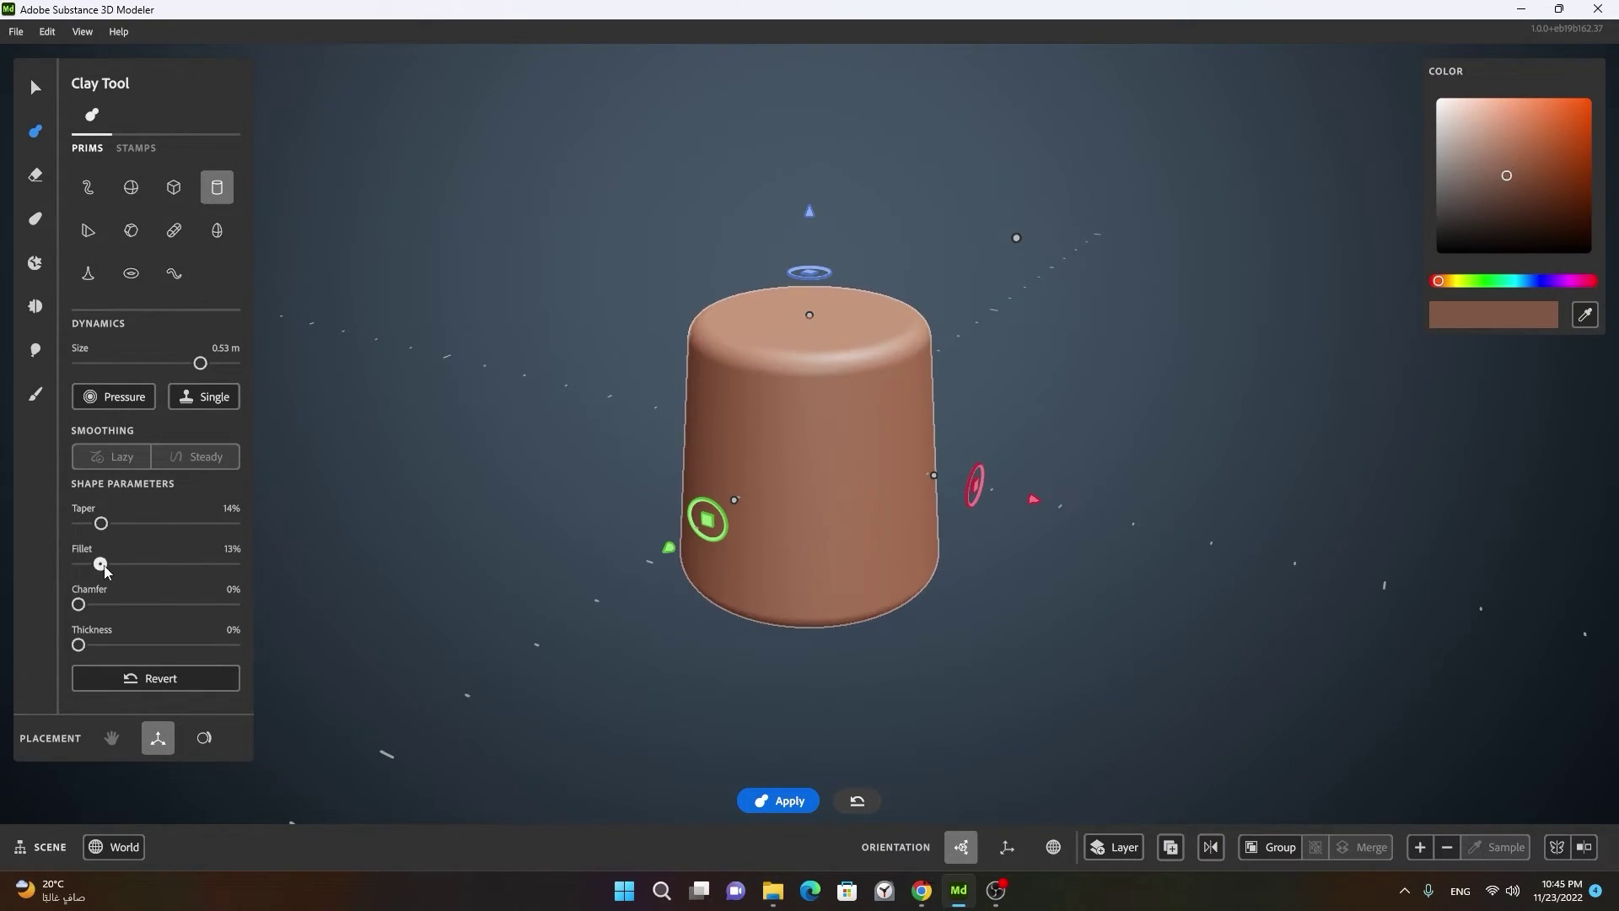
right_click(1052, 431)
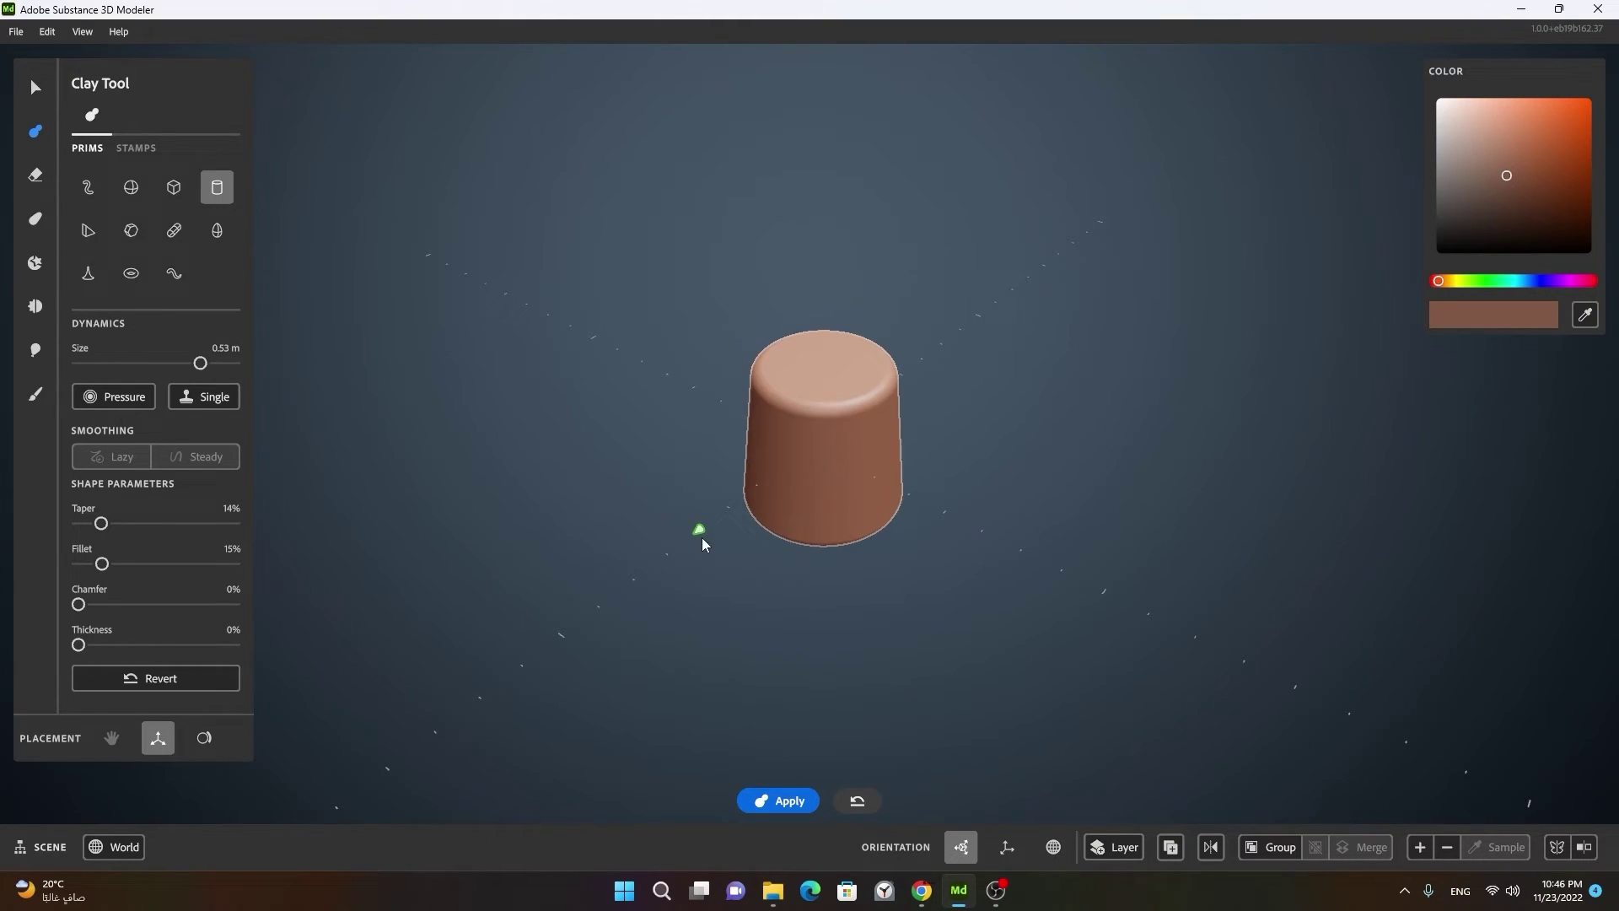
key(space)
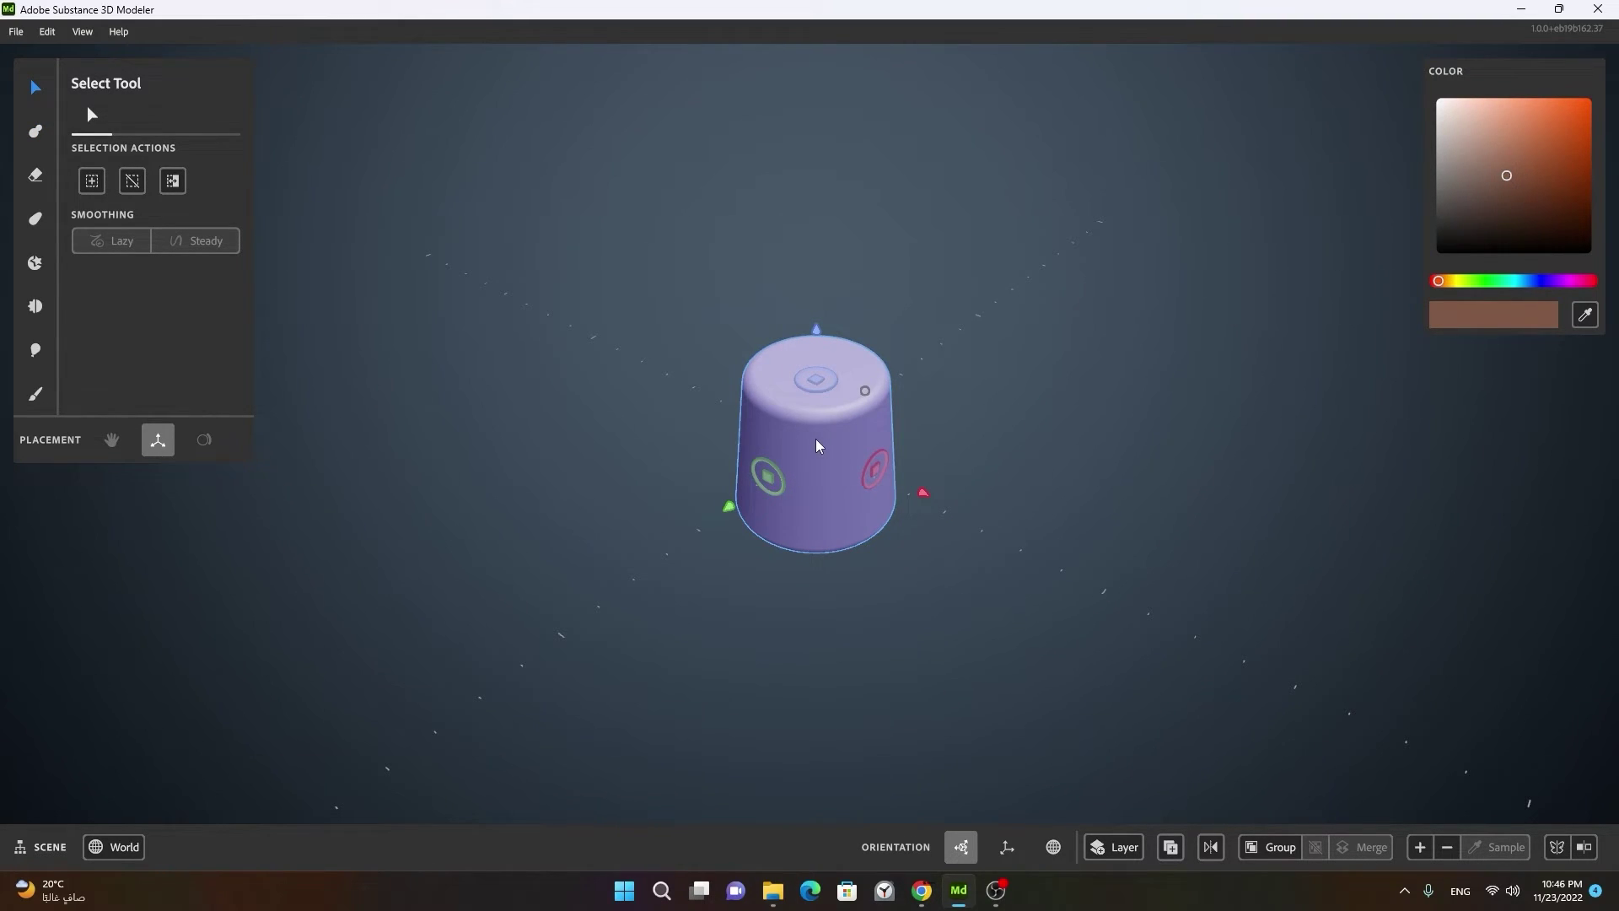
Step: Enable Radial Repetition with count 5 on the tapered cylinder via its Actions panel
right_click(822, 445)
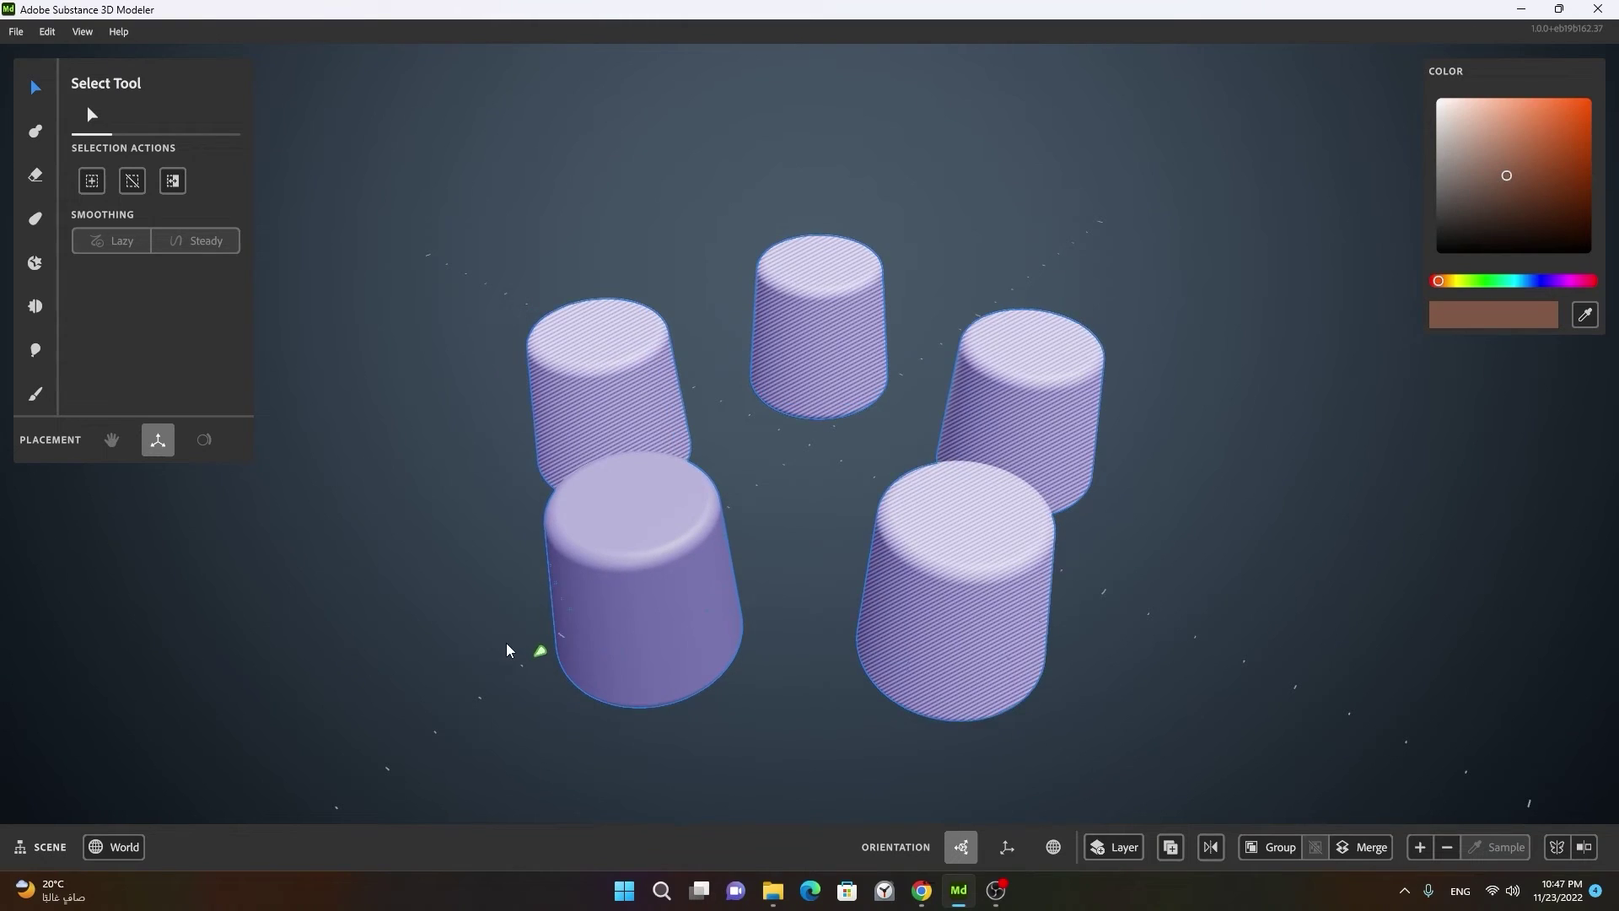
click(747, 635)
middle_click(893, 614)
click(984, 622)
Step: Orbit around the ring of five cylinders and reselect the Clay Tool on the front one
right_click(1007, 609)
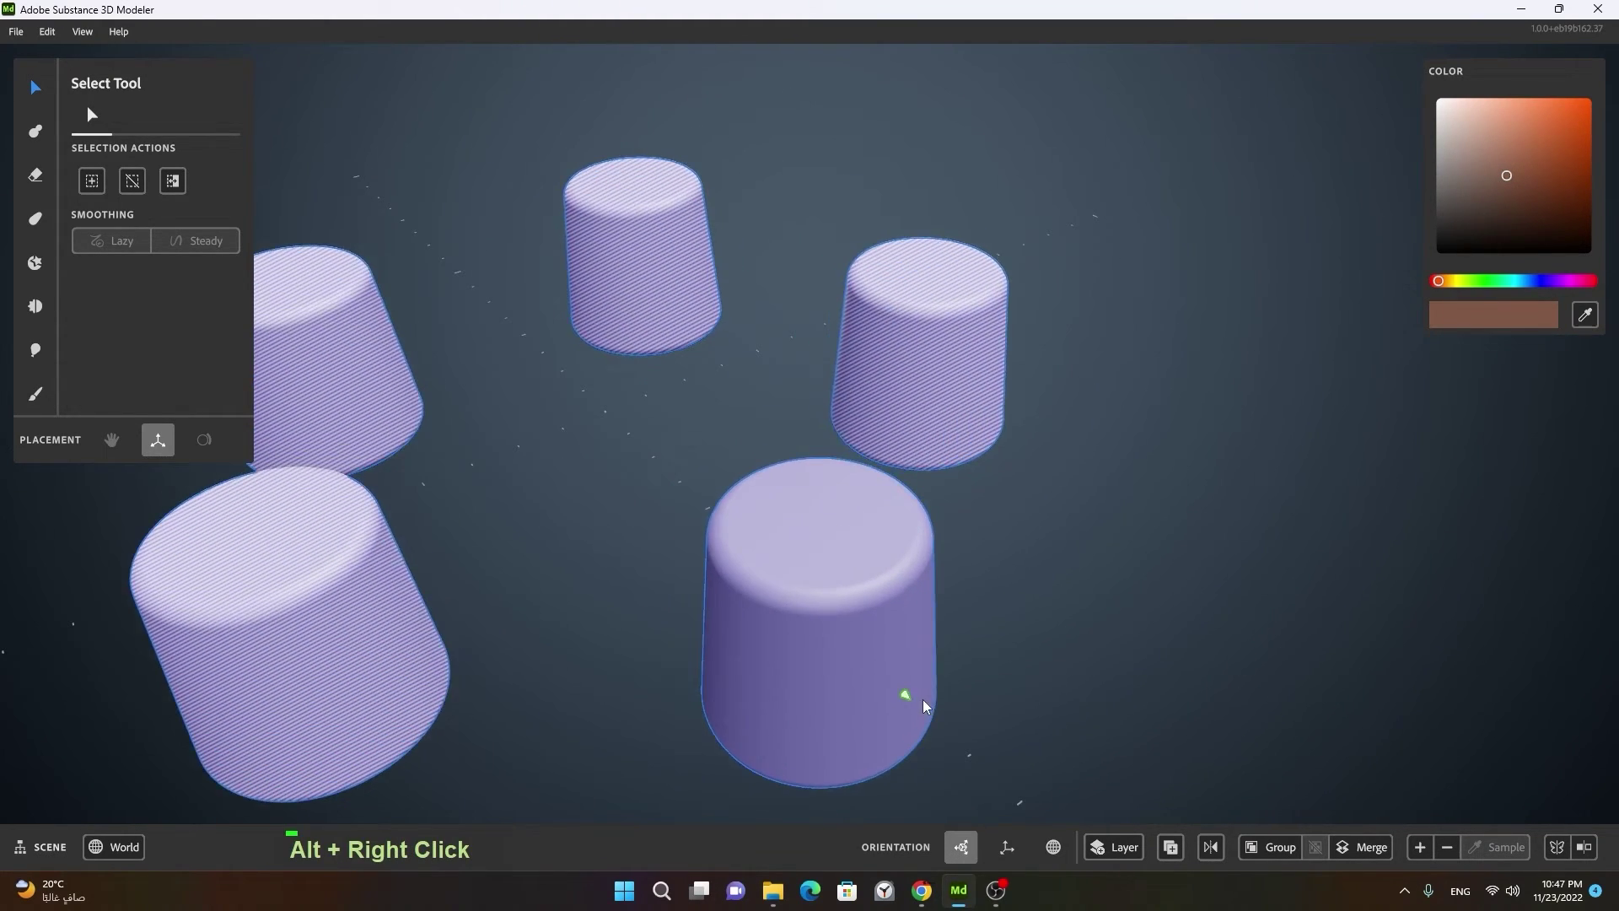
right_click(1066, 686)
click(967, 689)
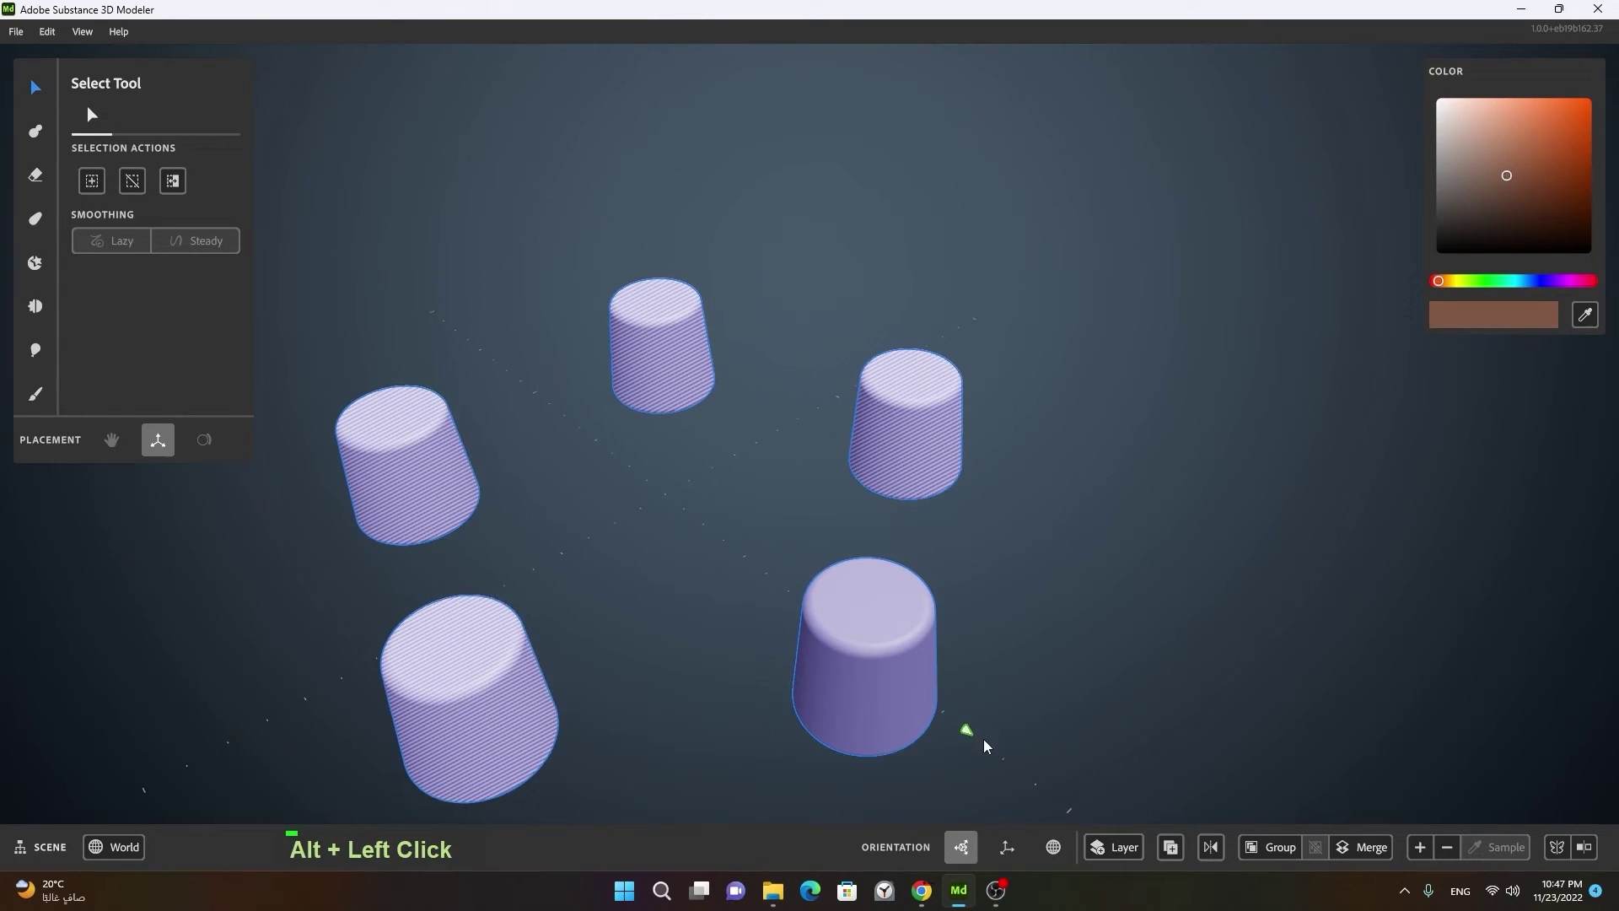
click(1017, 575)
right_click(1016, 597)
middle_click(1091, 593)
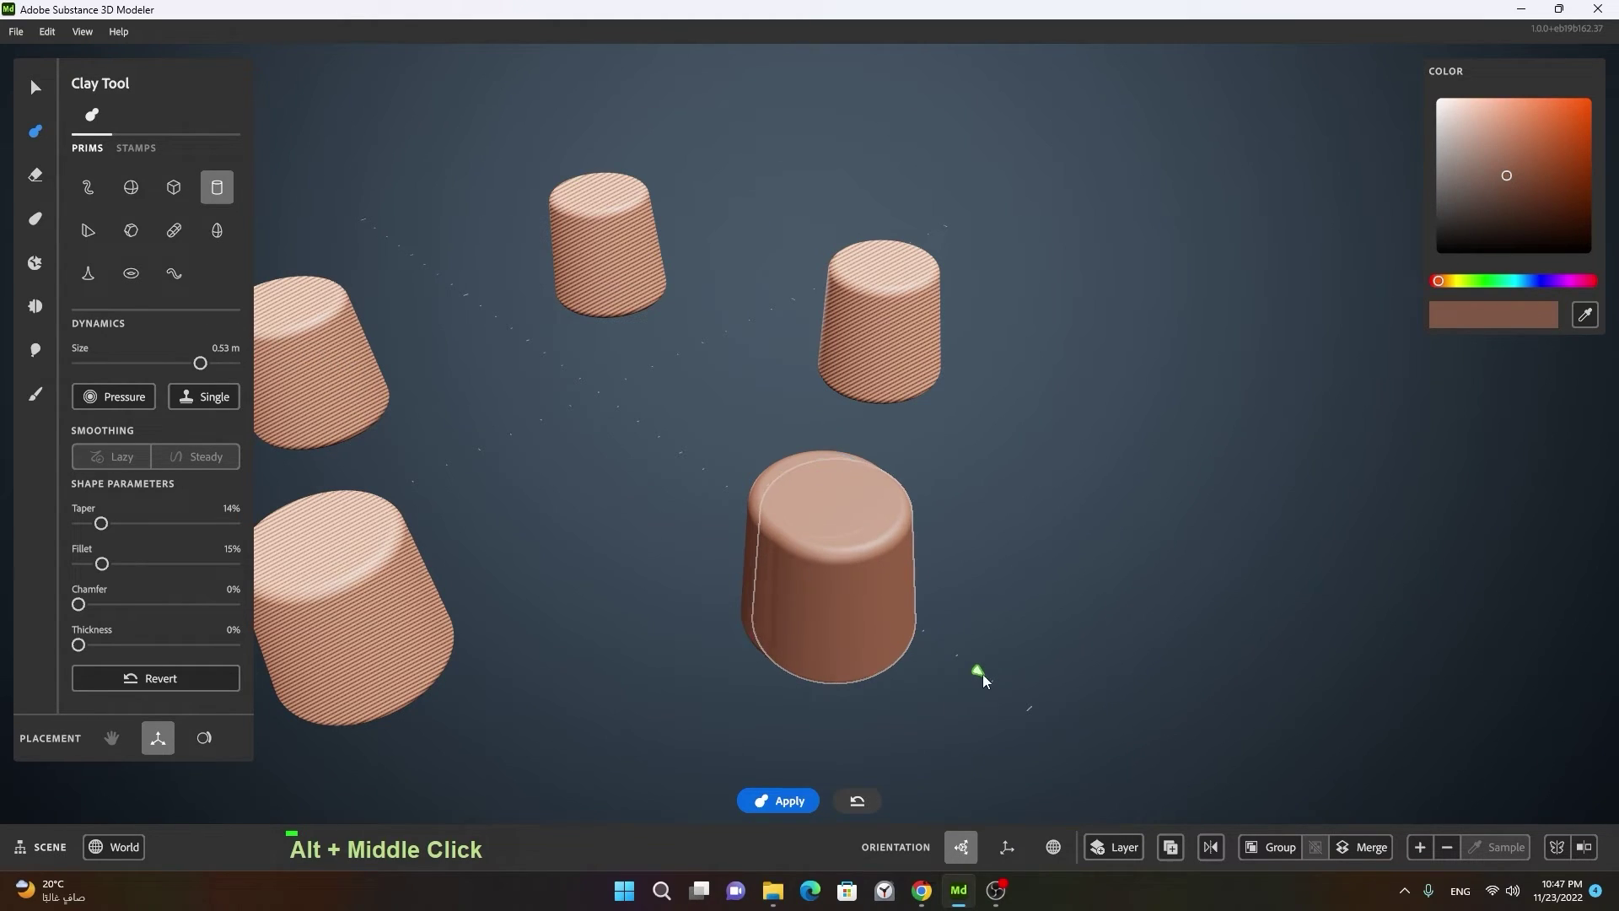
Step: Stamp a pill-shaped part from the Mechanical stamps folder onto the front cylinder's lower side
click(821, 673)
right_click(791, 609)
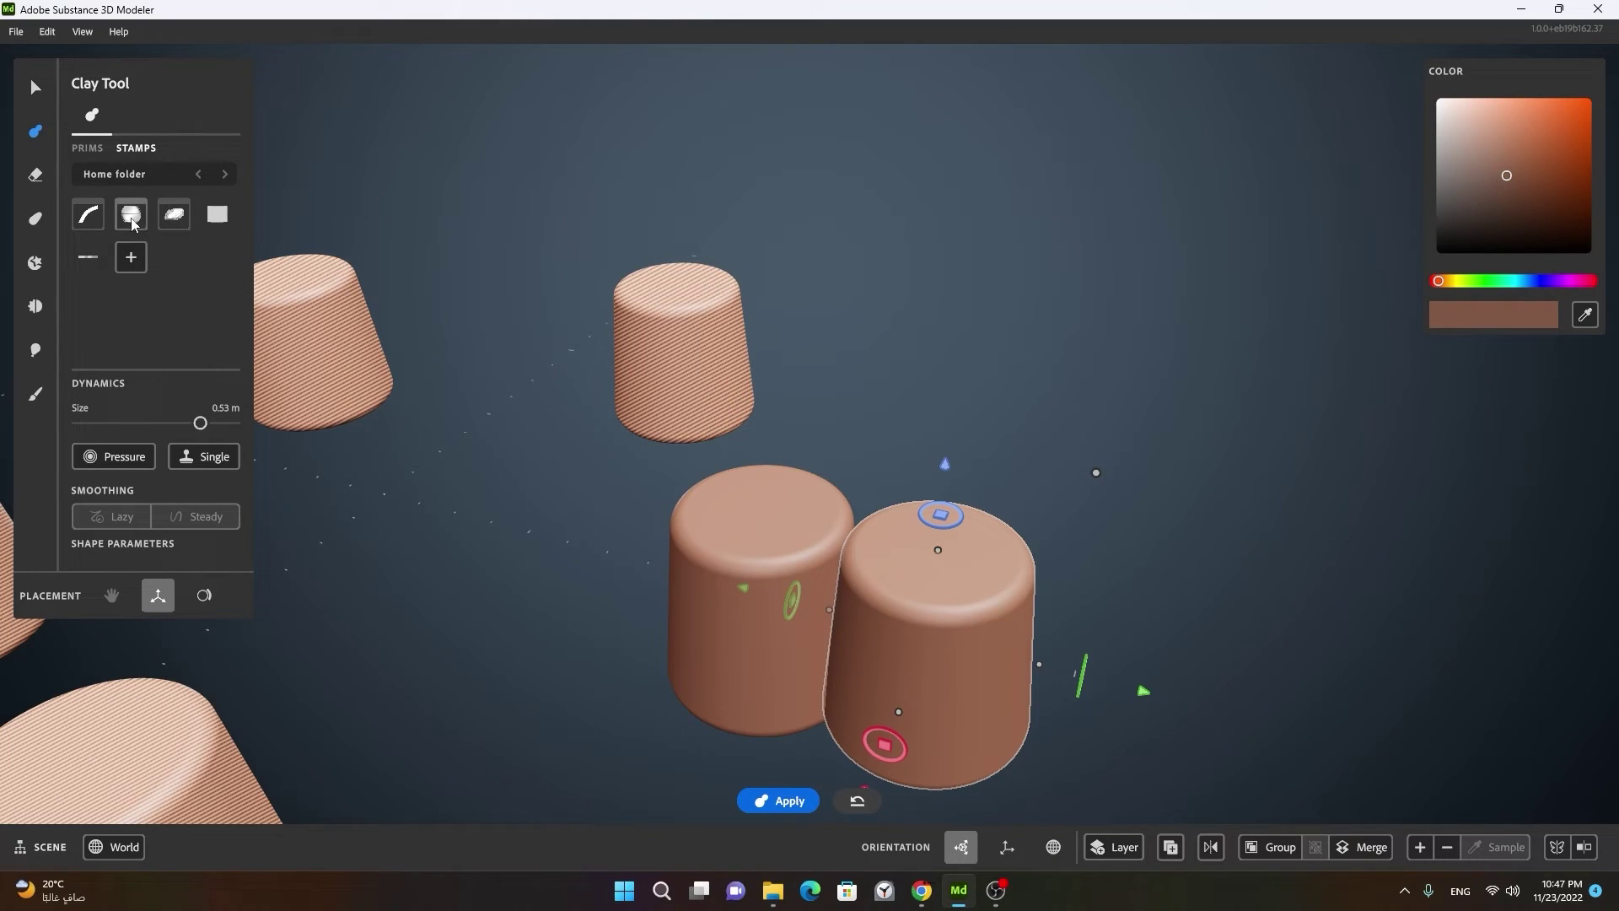
scroll(down, 3)
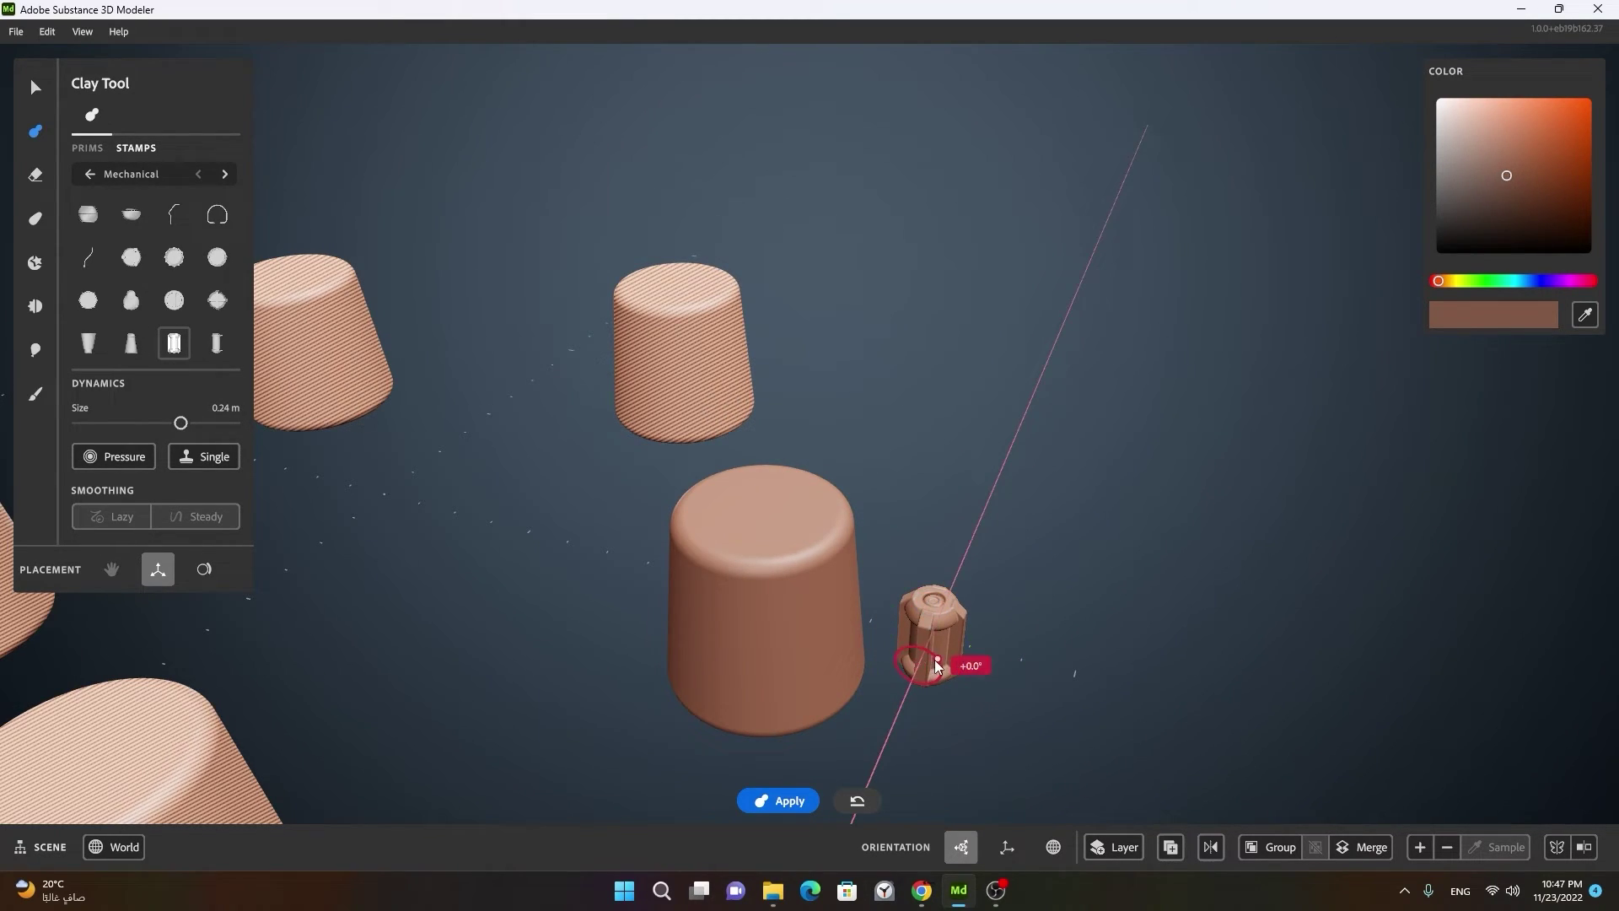
click(943, 693)
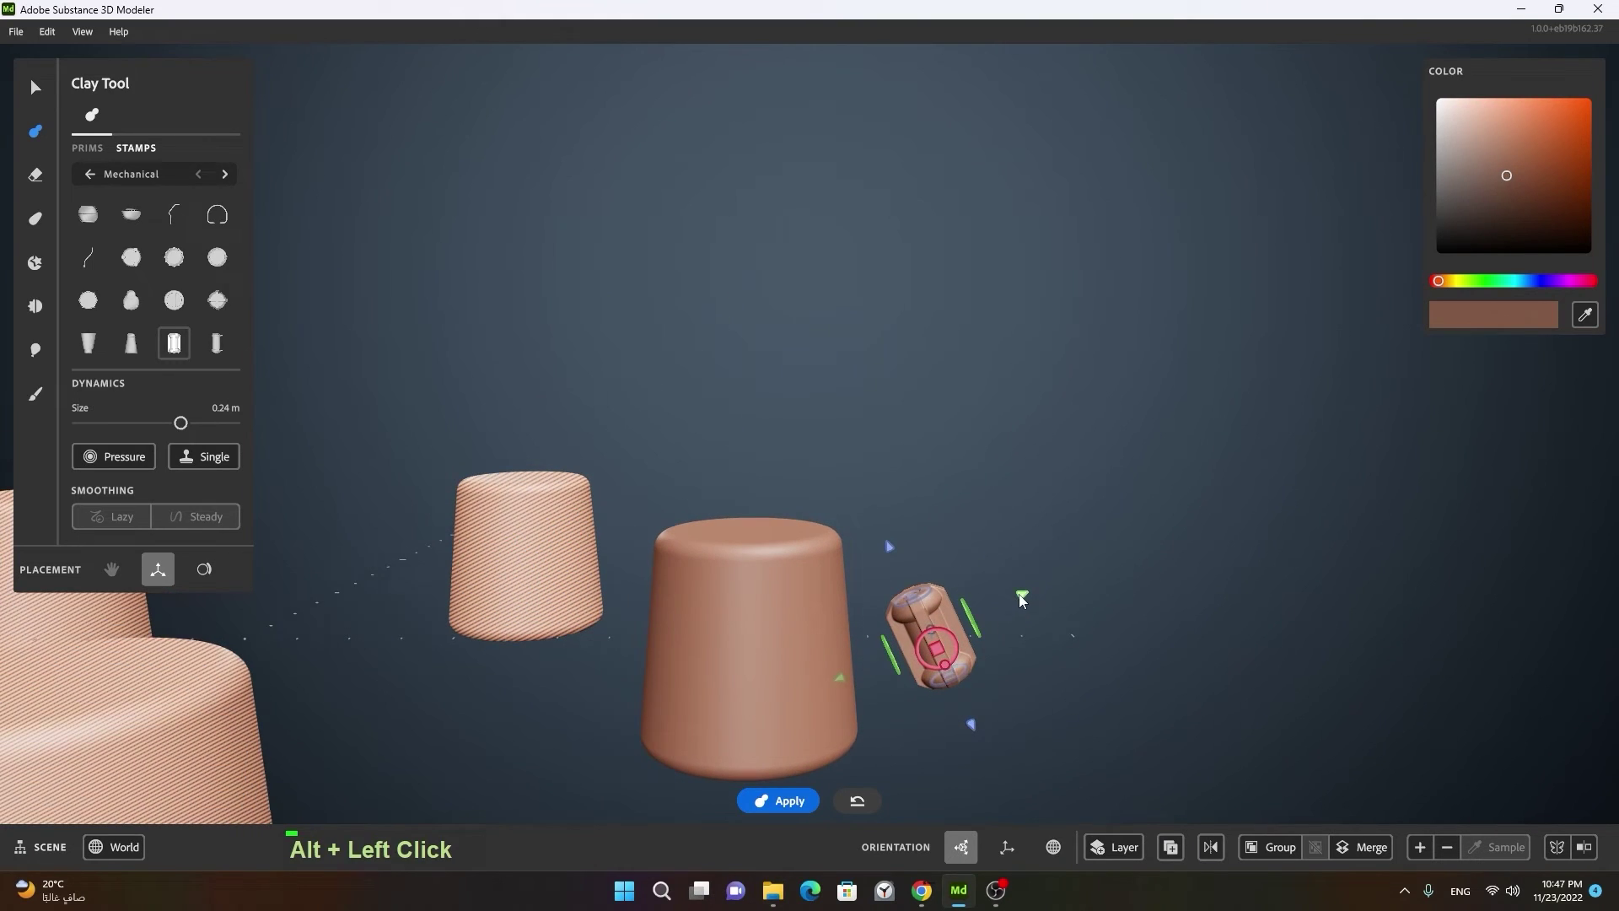
key(/)
click(1007, 657)
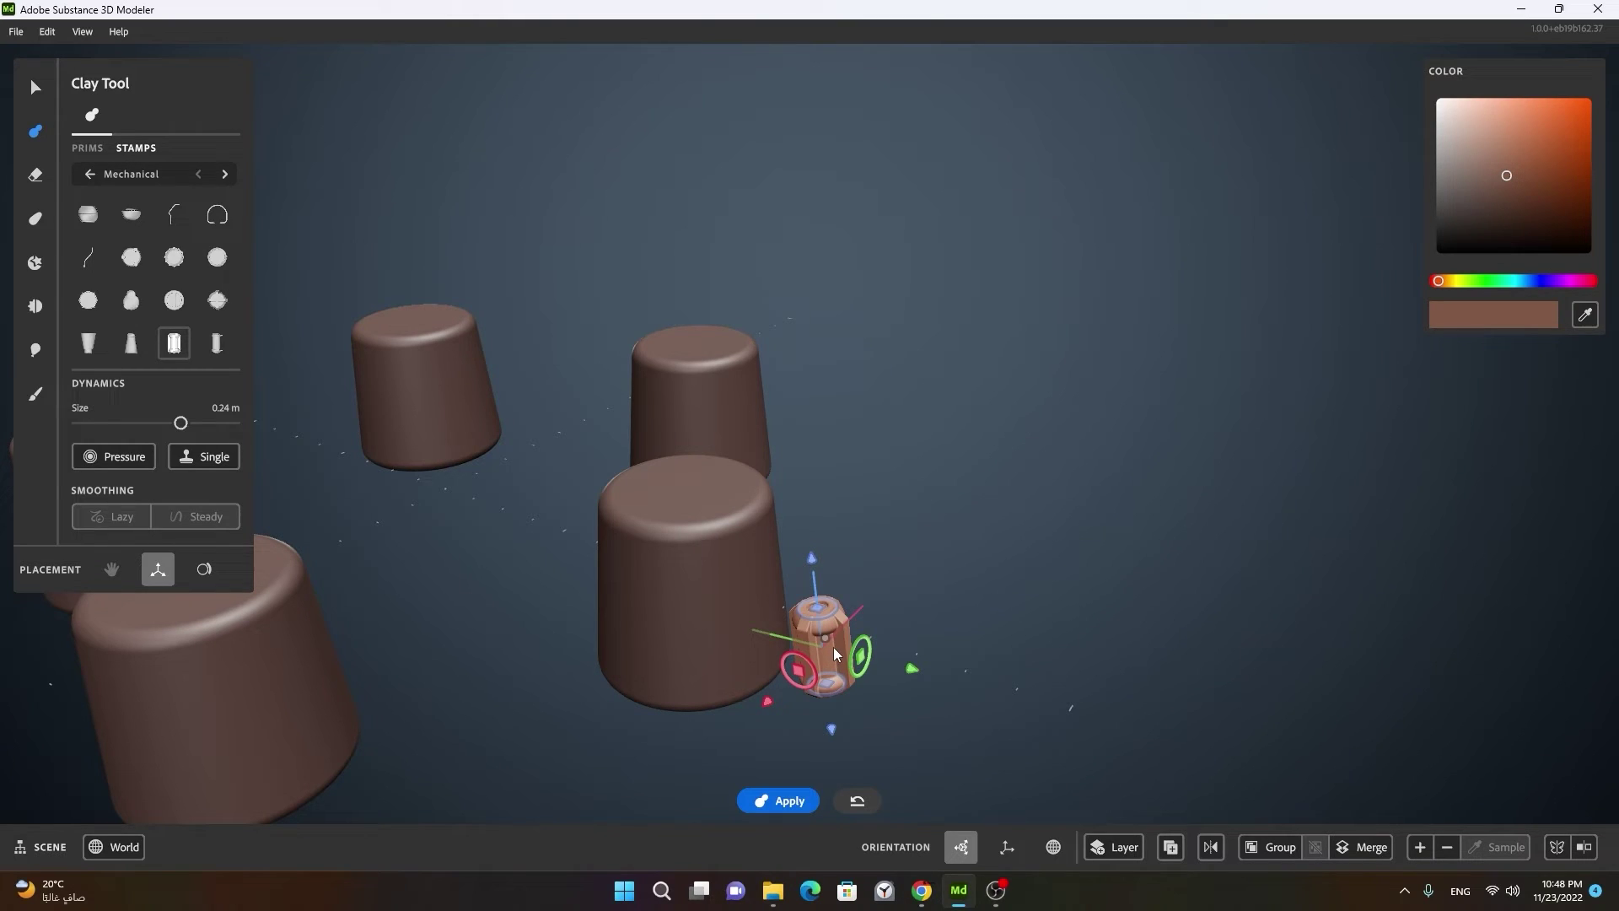
Step: Toggle radial symmetry on the stud so a ring of studs wraps evenly around the cylinder
right_click(838, 655)
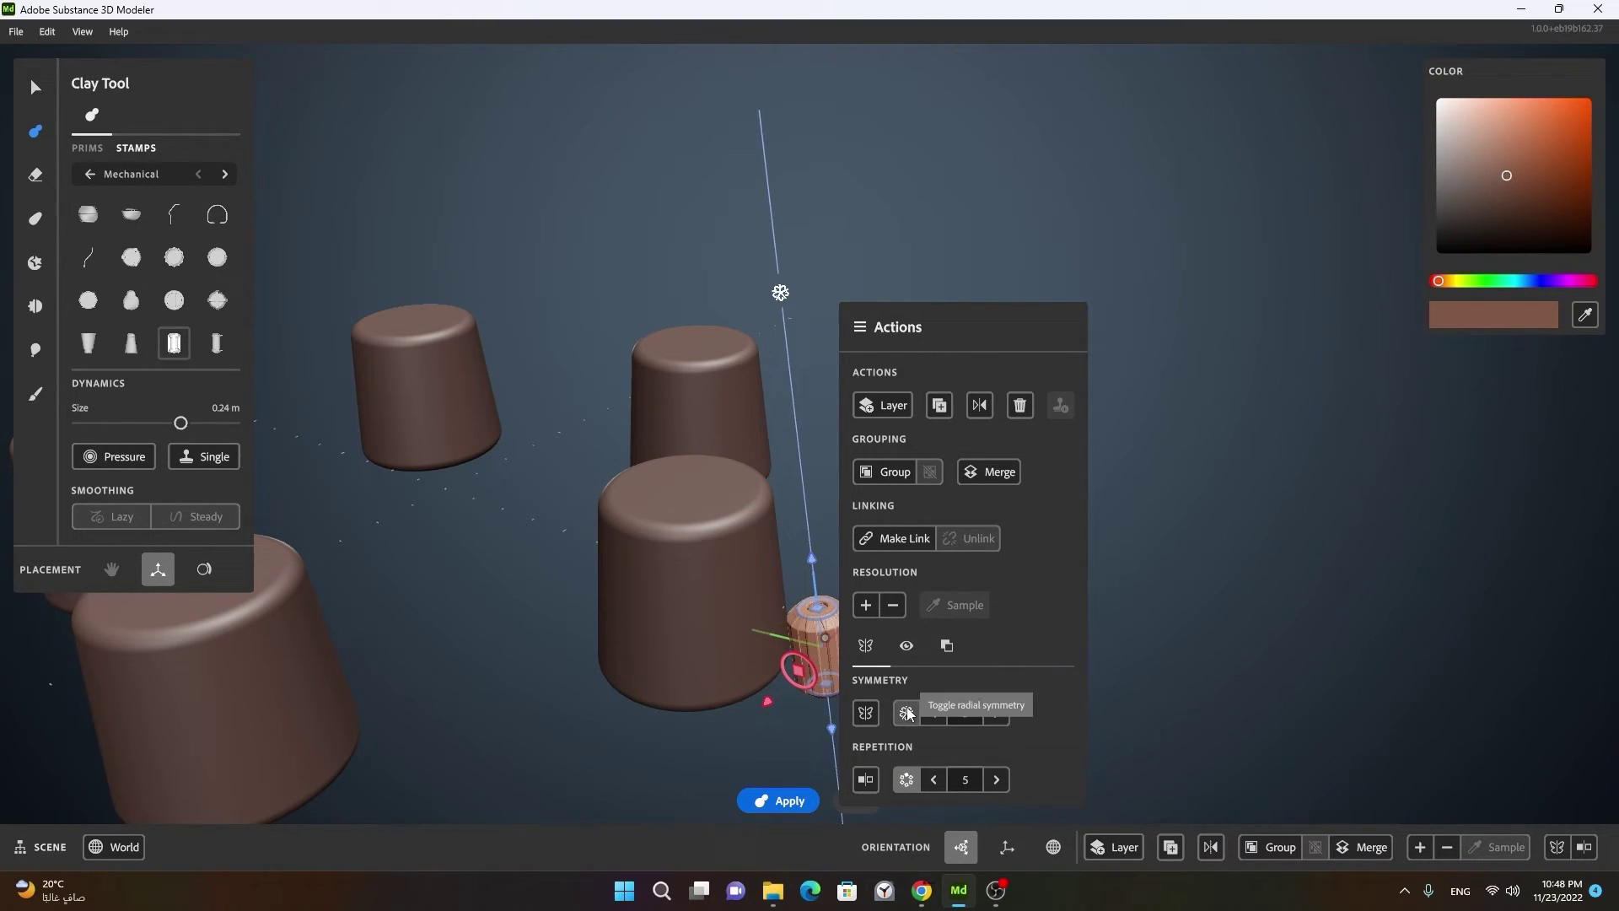
right_click(749, 721)
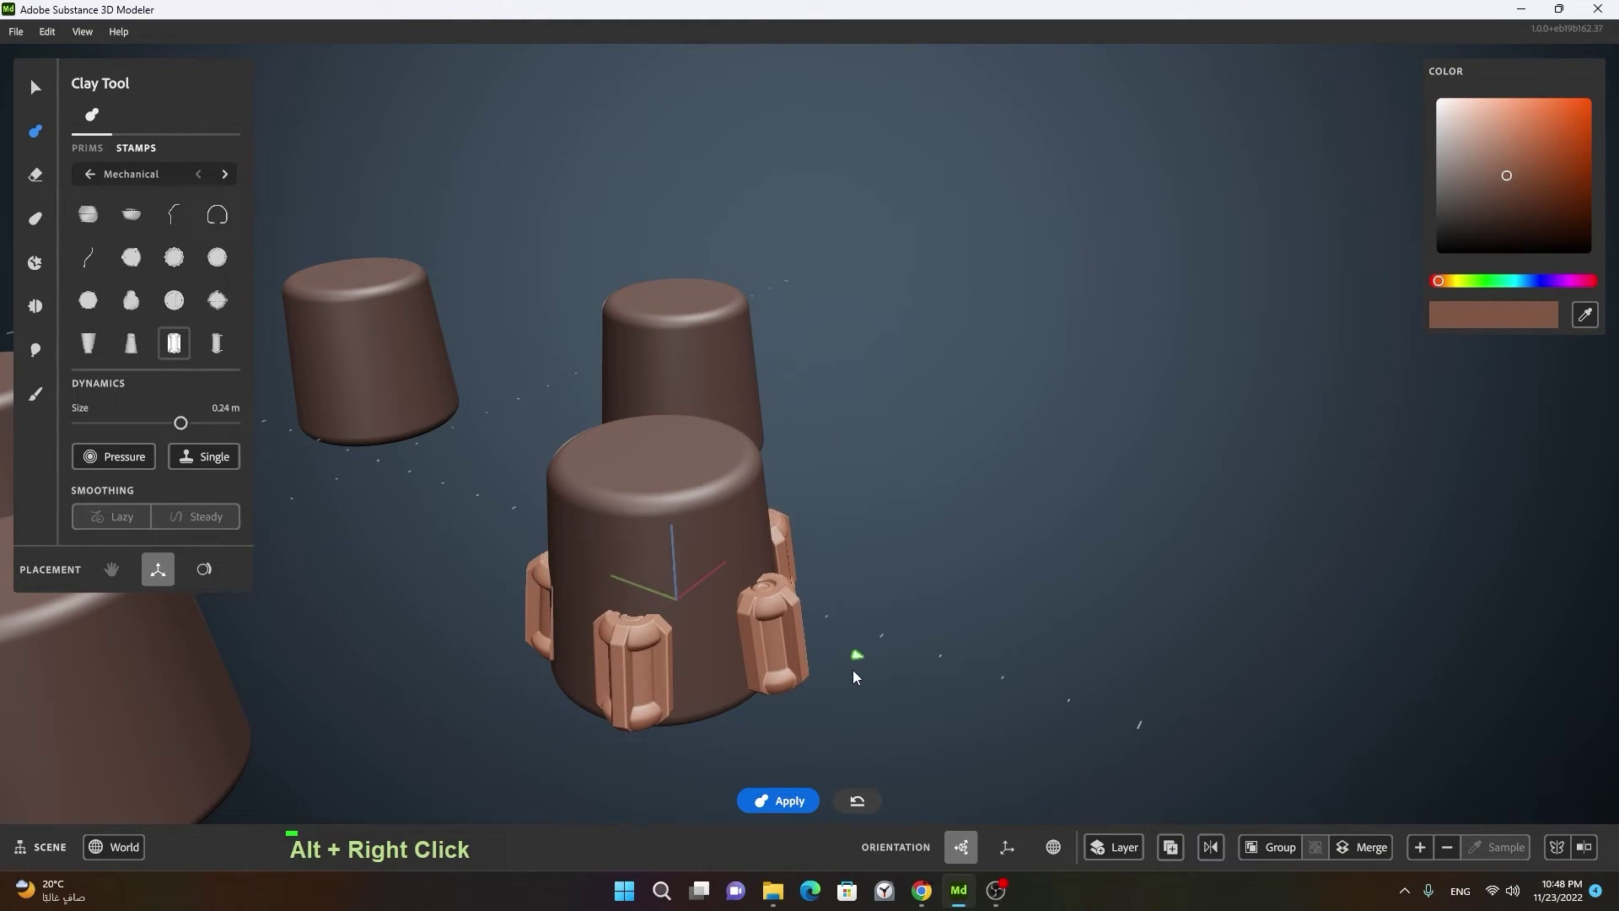
right_click(888, 698)
click(905, 702)
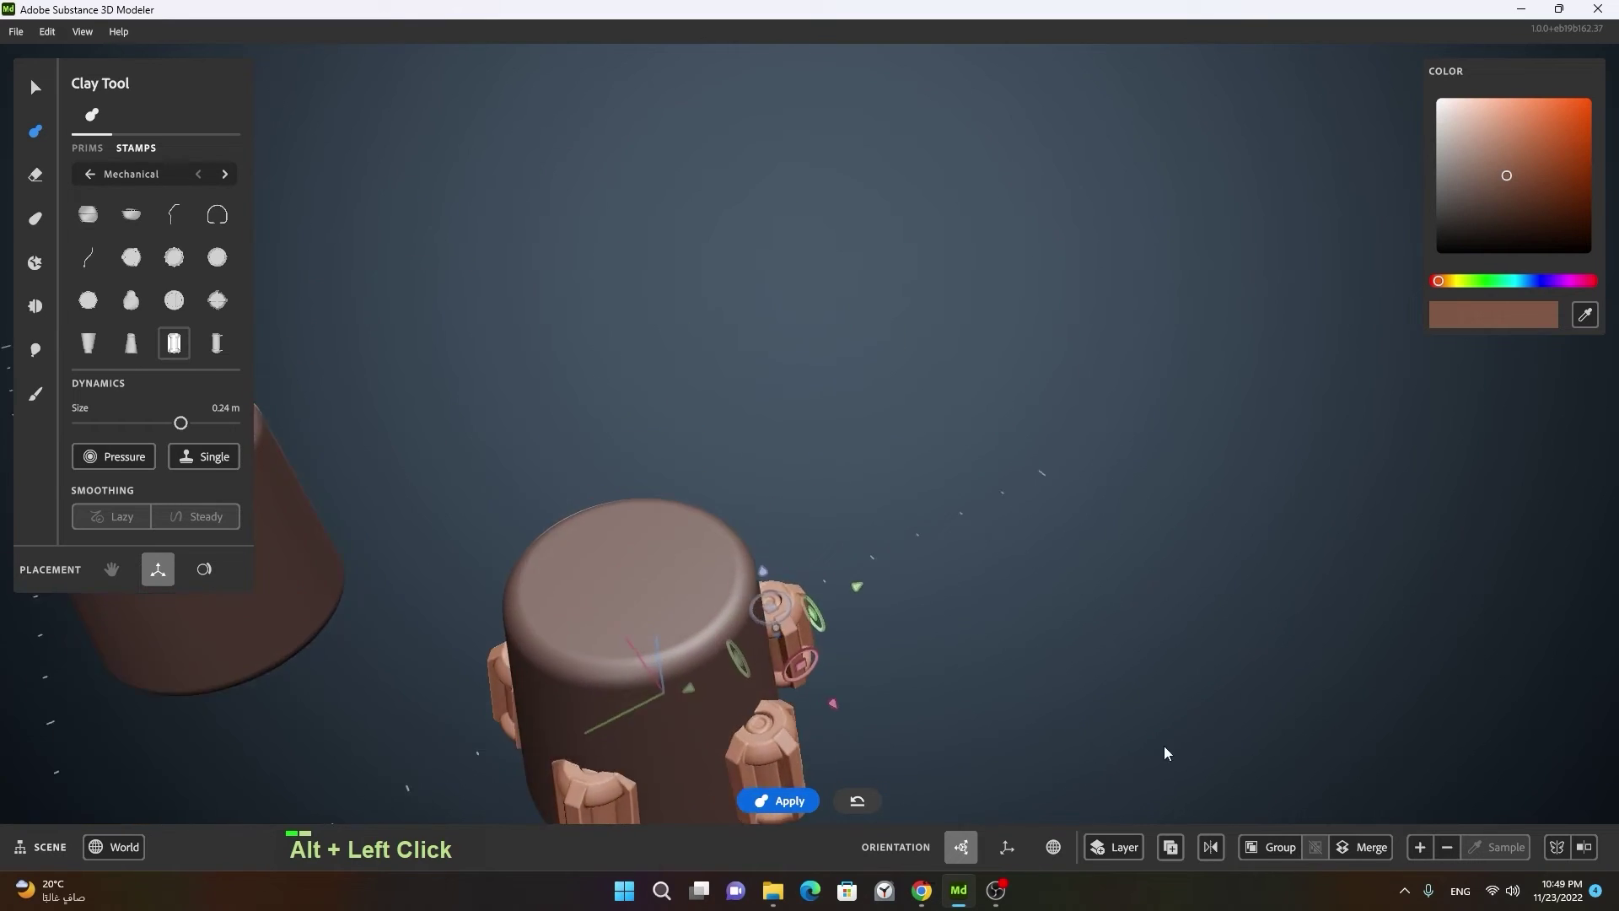
click(742, 694)
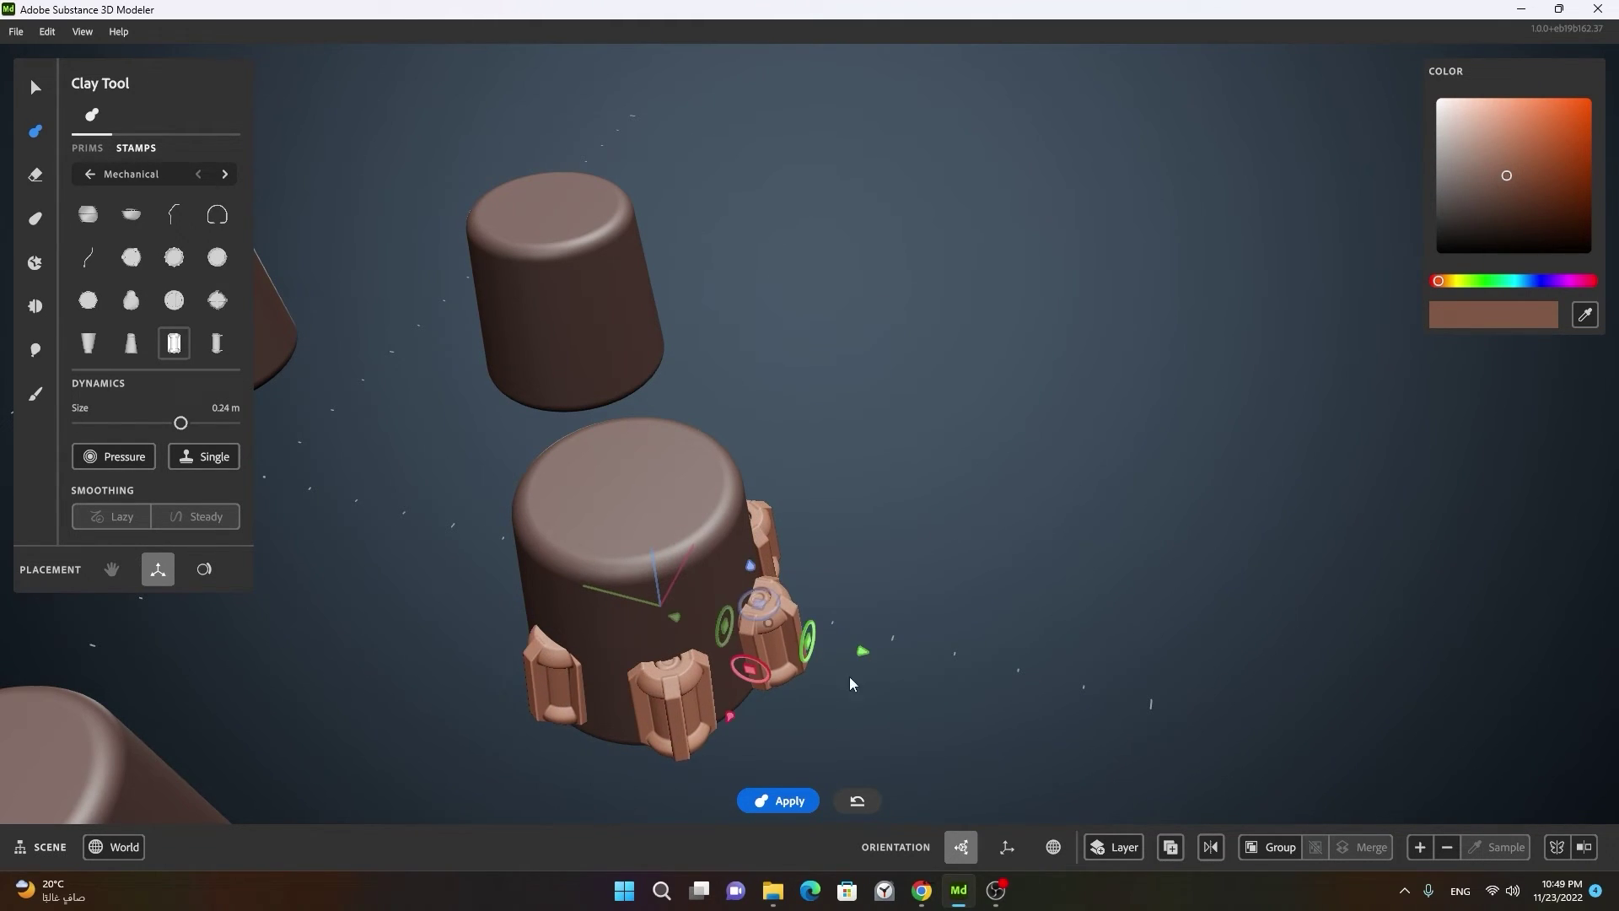
click(837, 706)
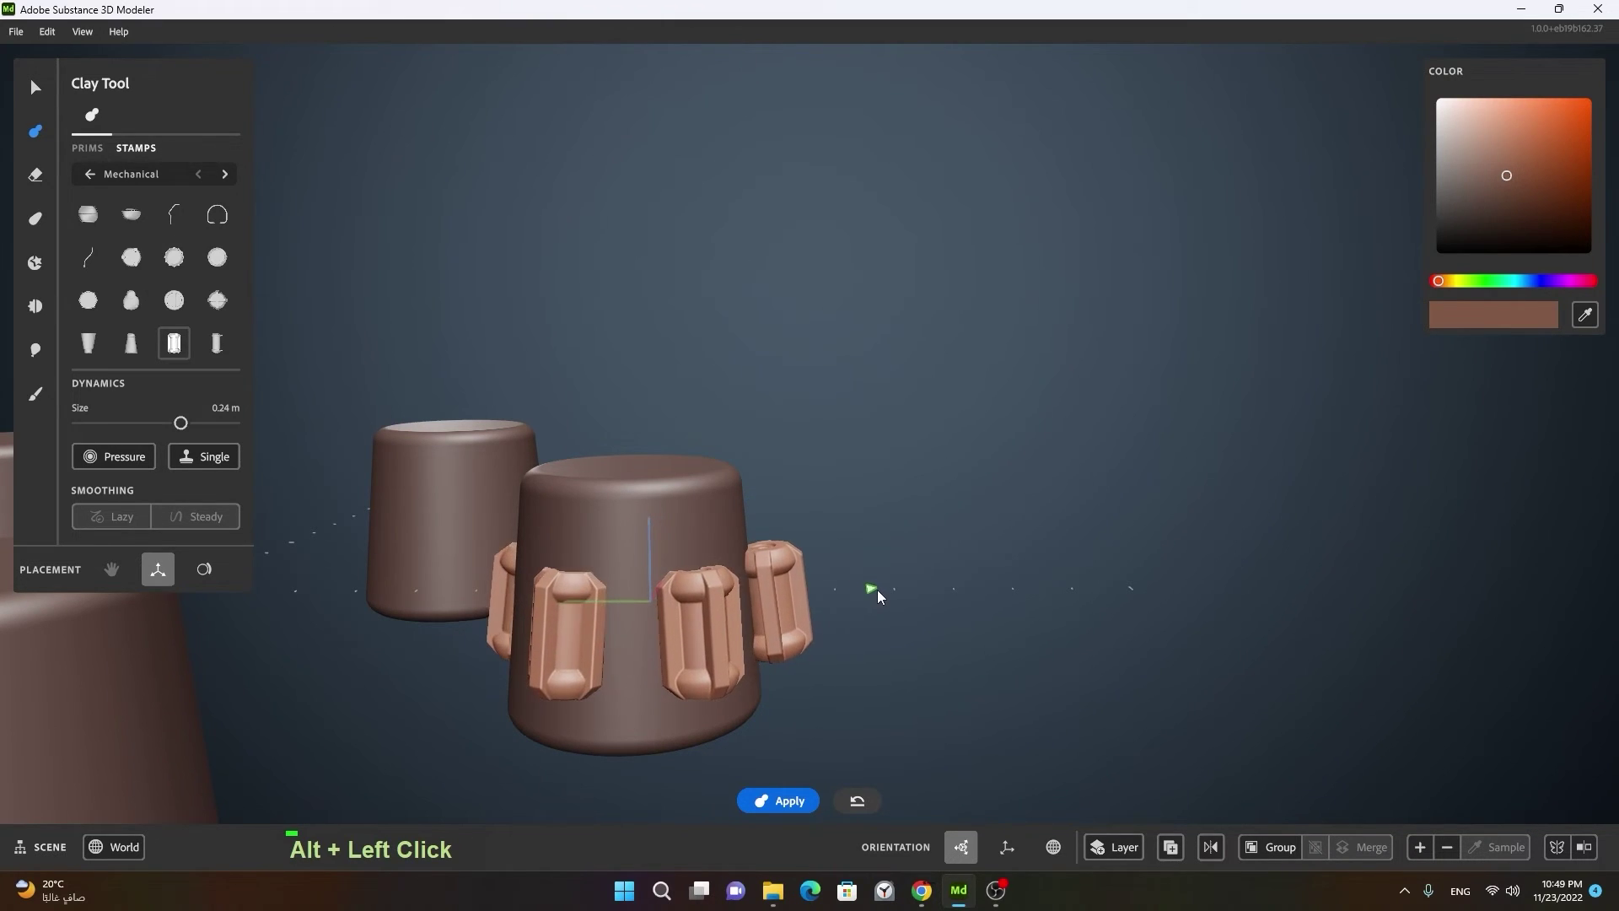
click(1049, 664)
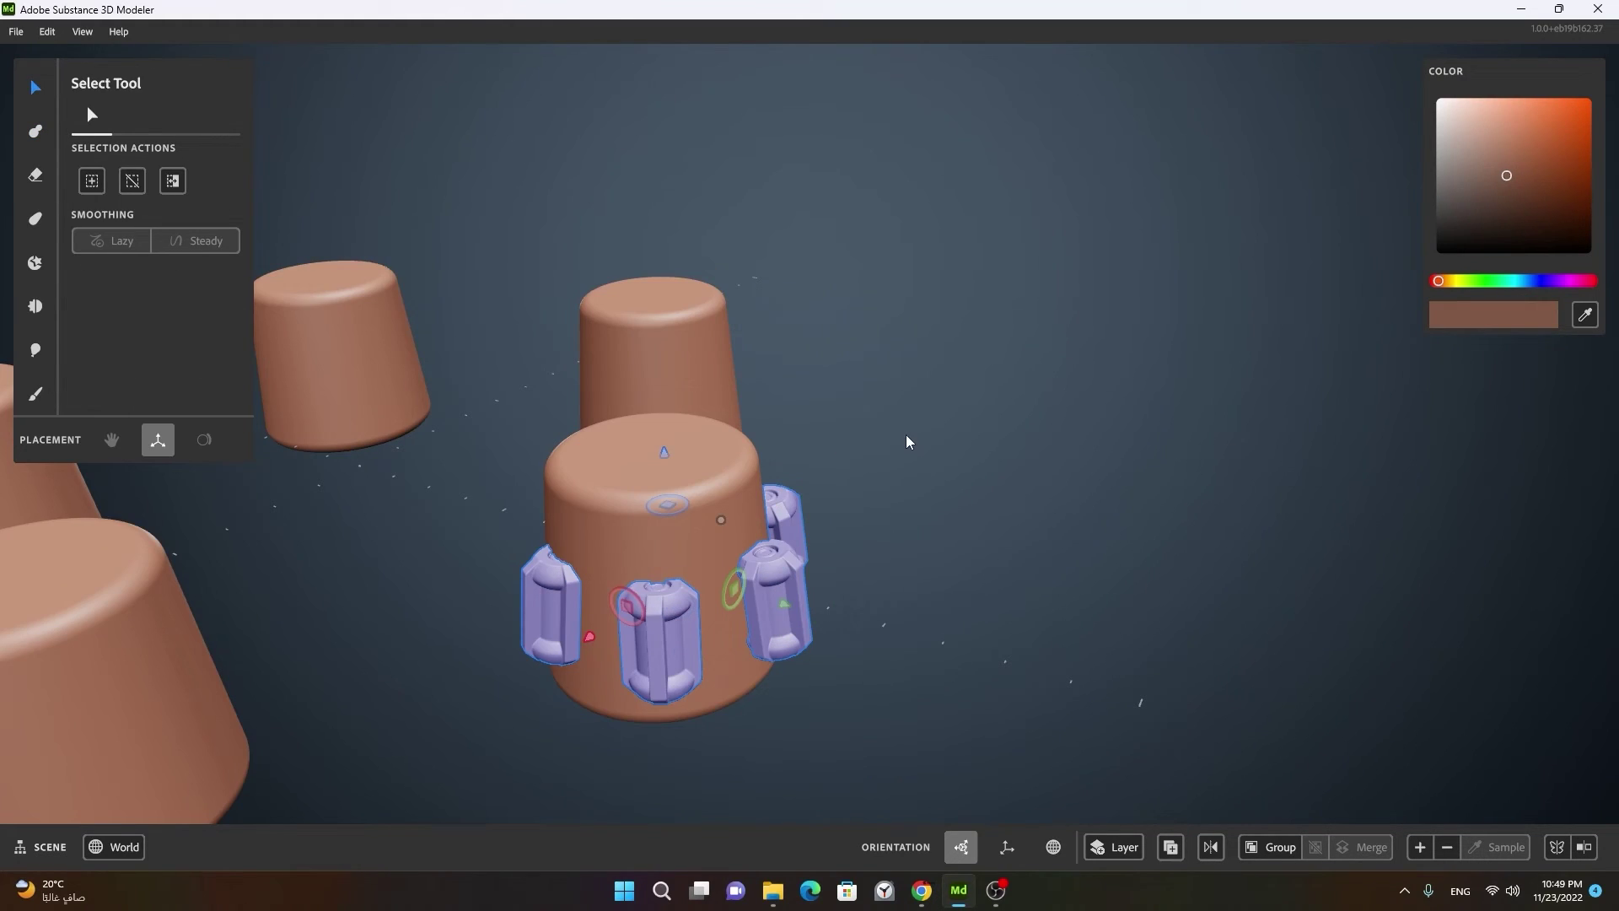
Step: Select the ring of studs and pull back to see them repeated on every cylinder
double_click(800, 590)
right_click(1007, 580)
click(989, 568)
middle_click(923, 586)
click(922, 611)
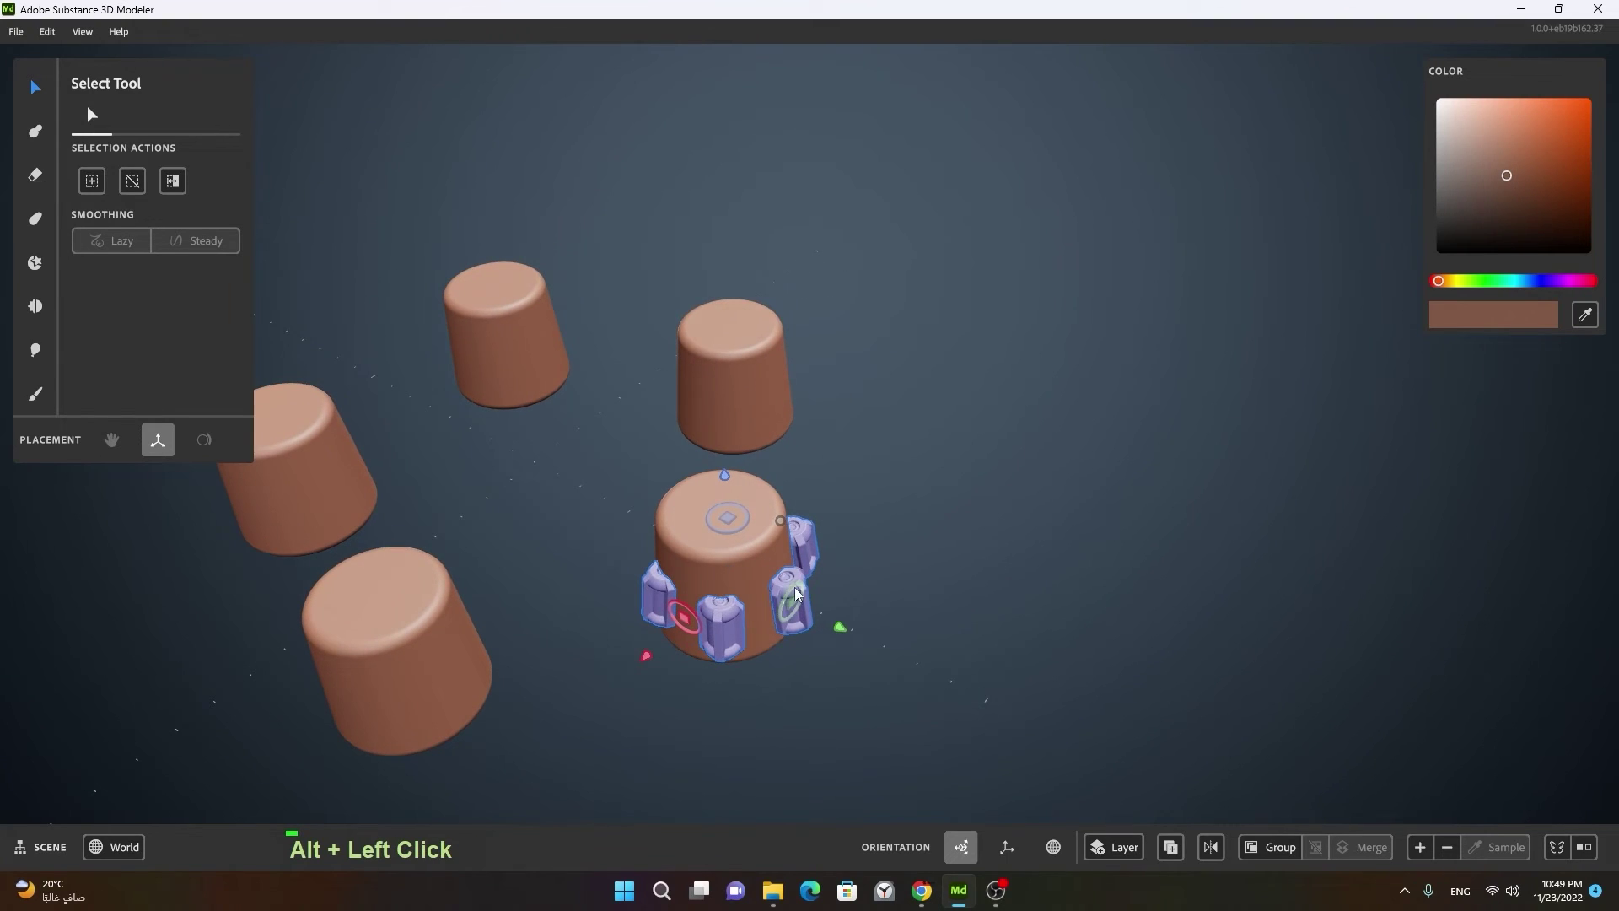
click(736, 631)
Step: Run Boolean Subtract on the studs to carve recessed pockets into the cylinder bodies
right_click(740, 631)
right_click(822, 584)
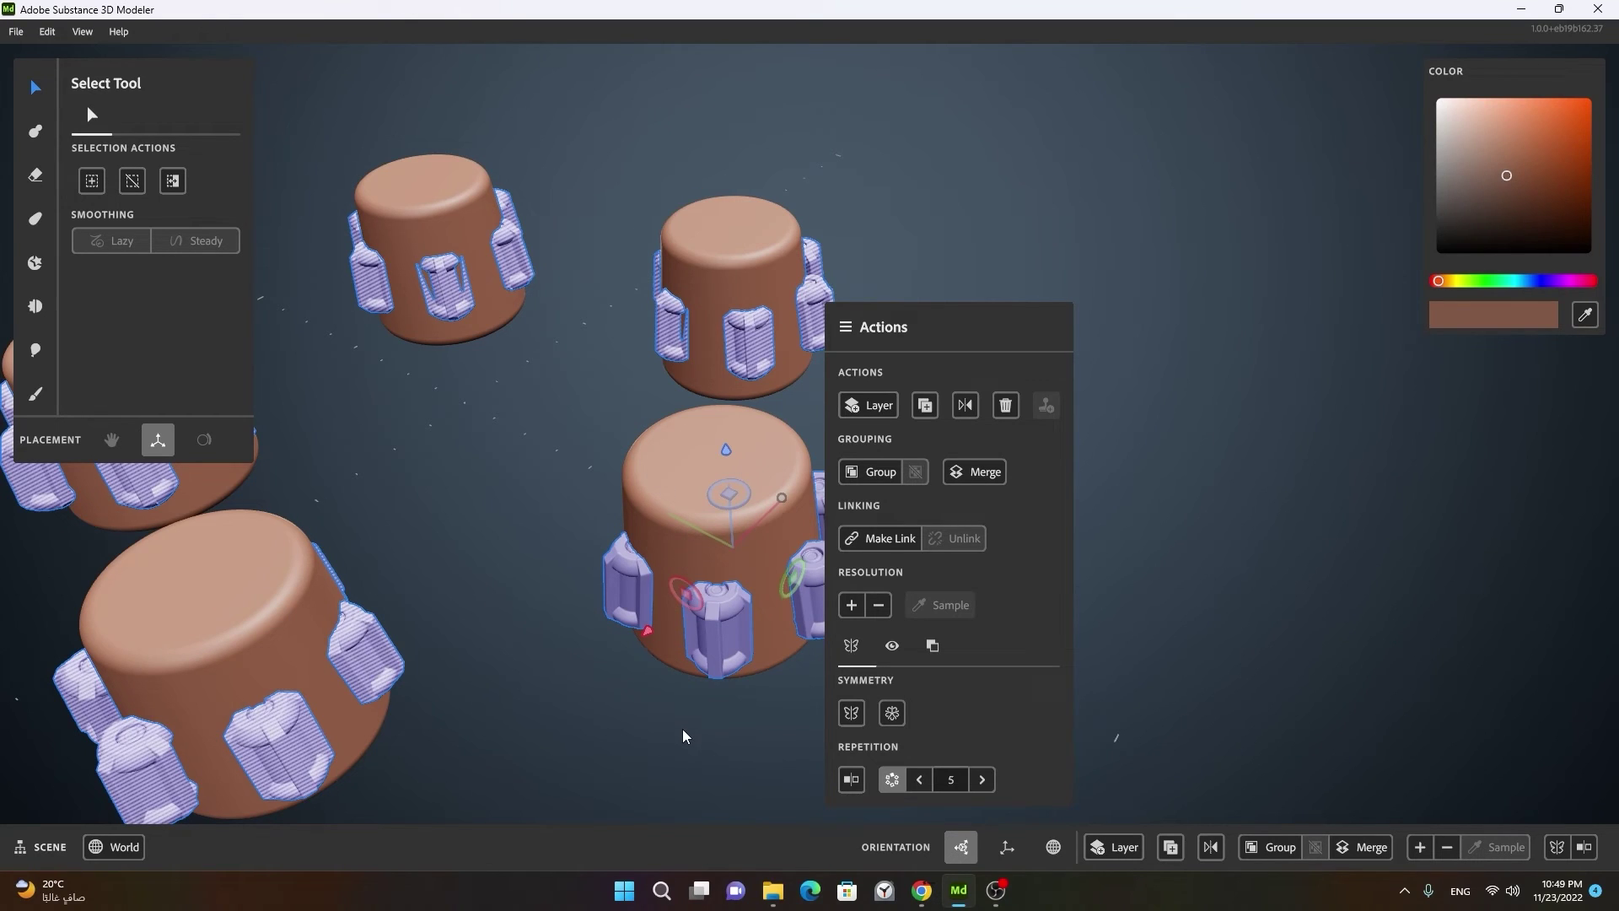
click(696, 734)
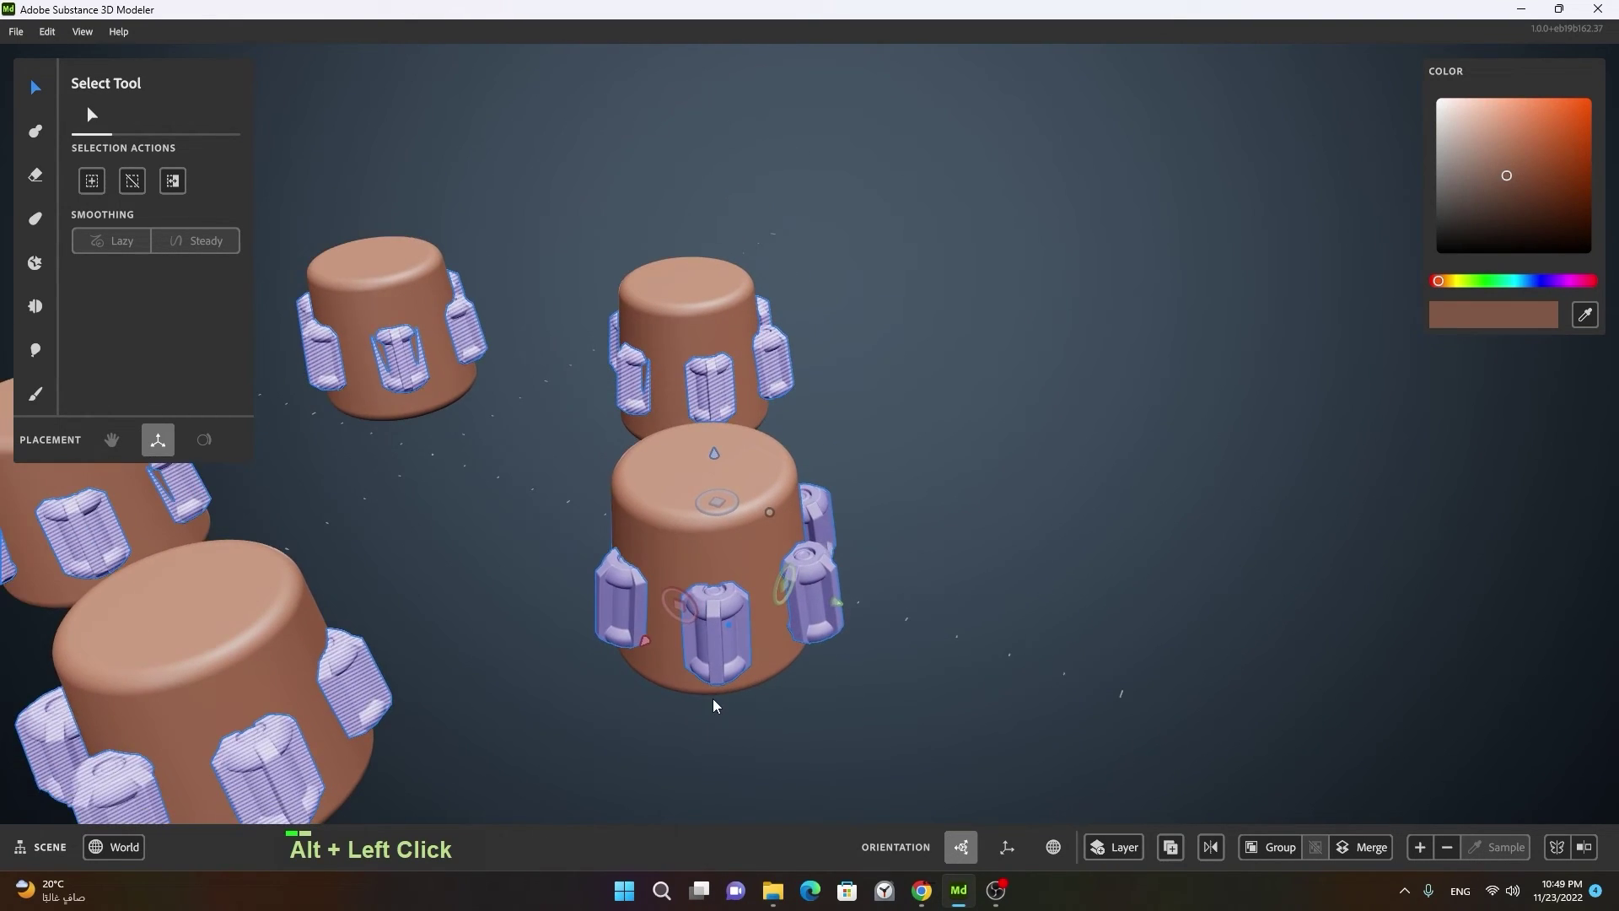
right_click(750, 704)
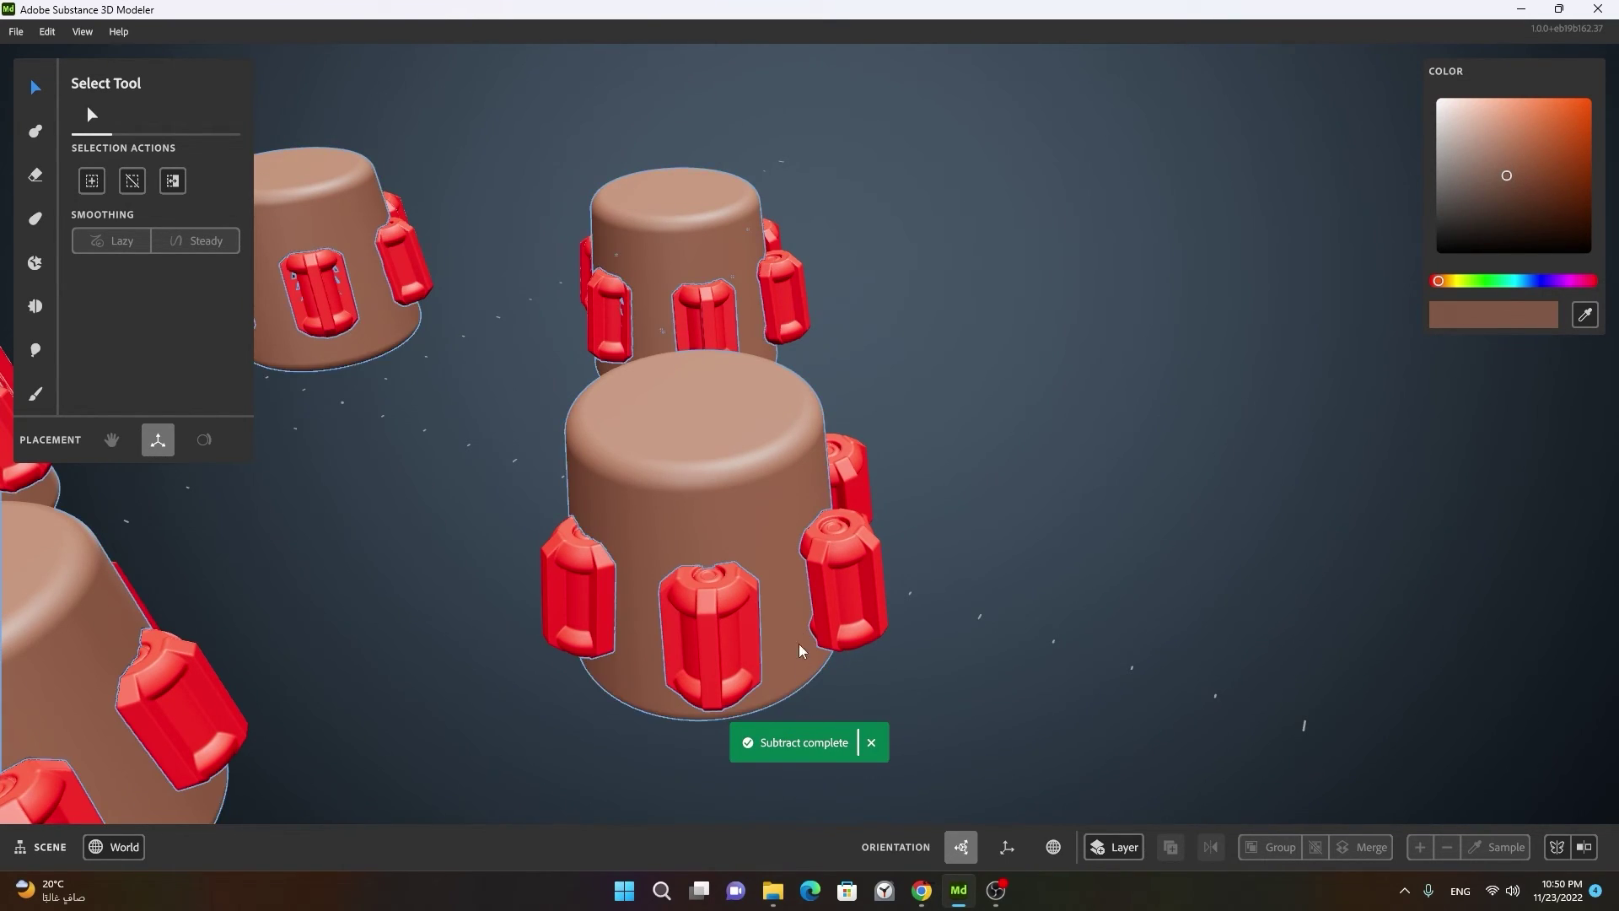
right_click(844, 609)
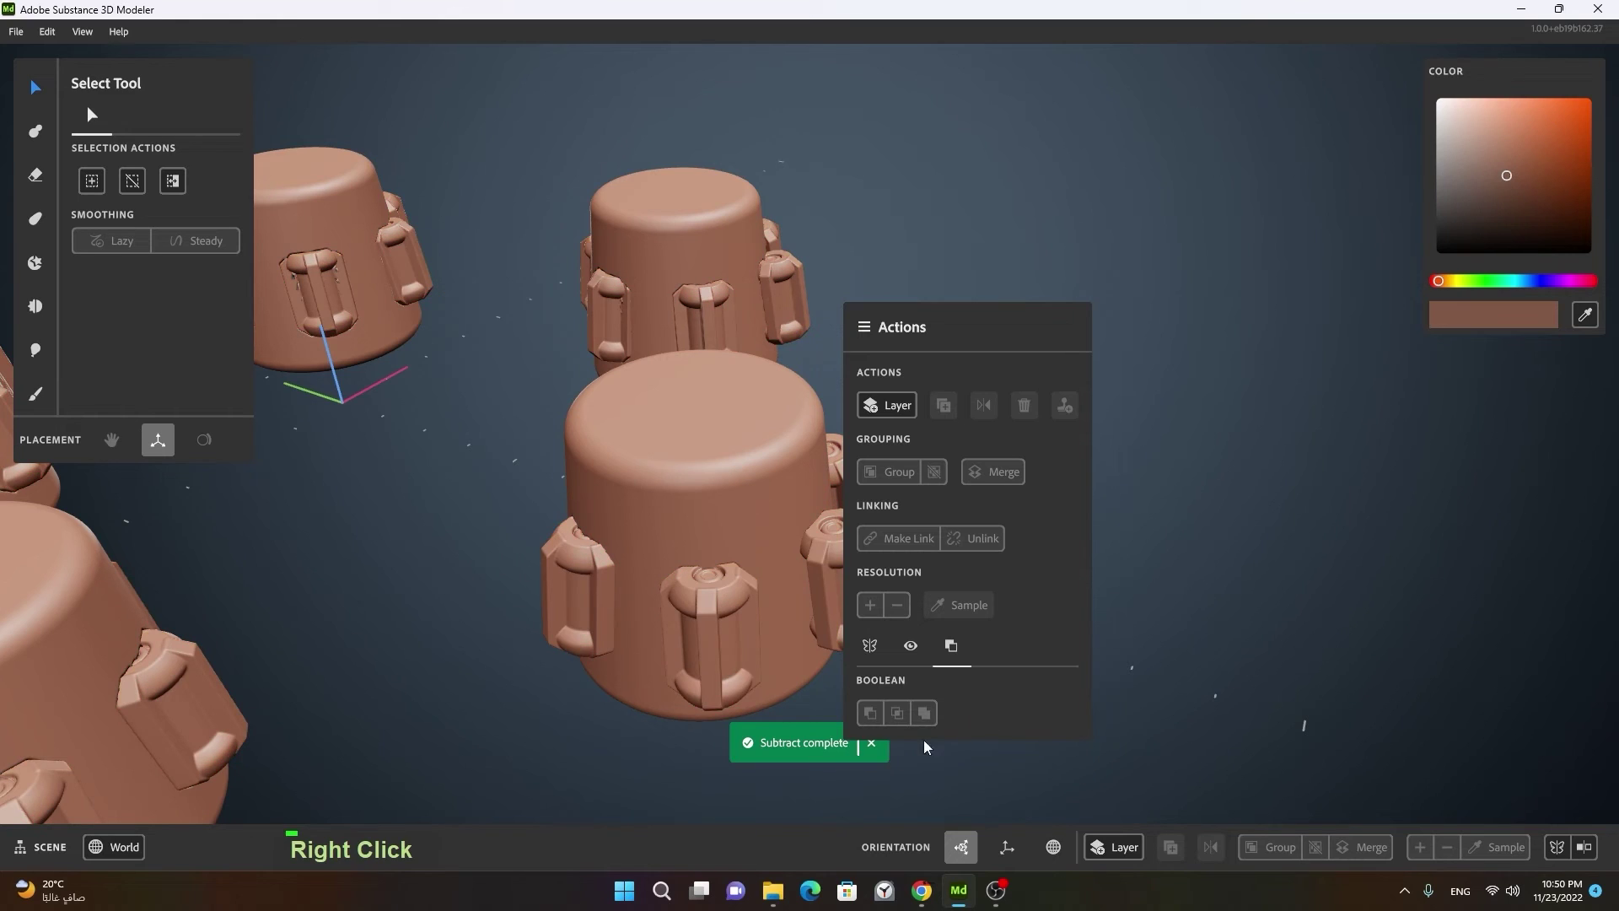
Step: Delete the leftover subtracted stud layer from the scene
double_click(893, 590)
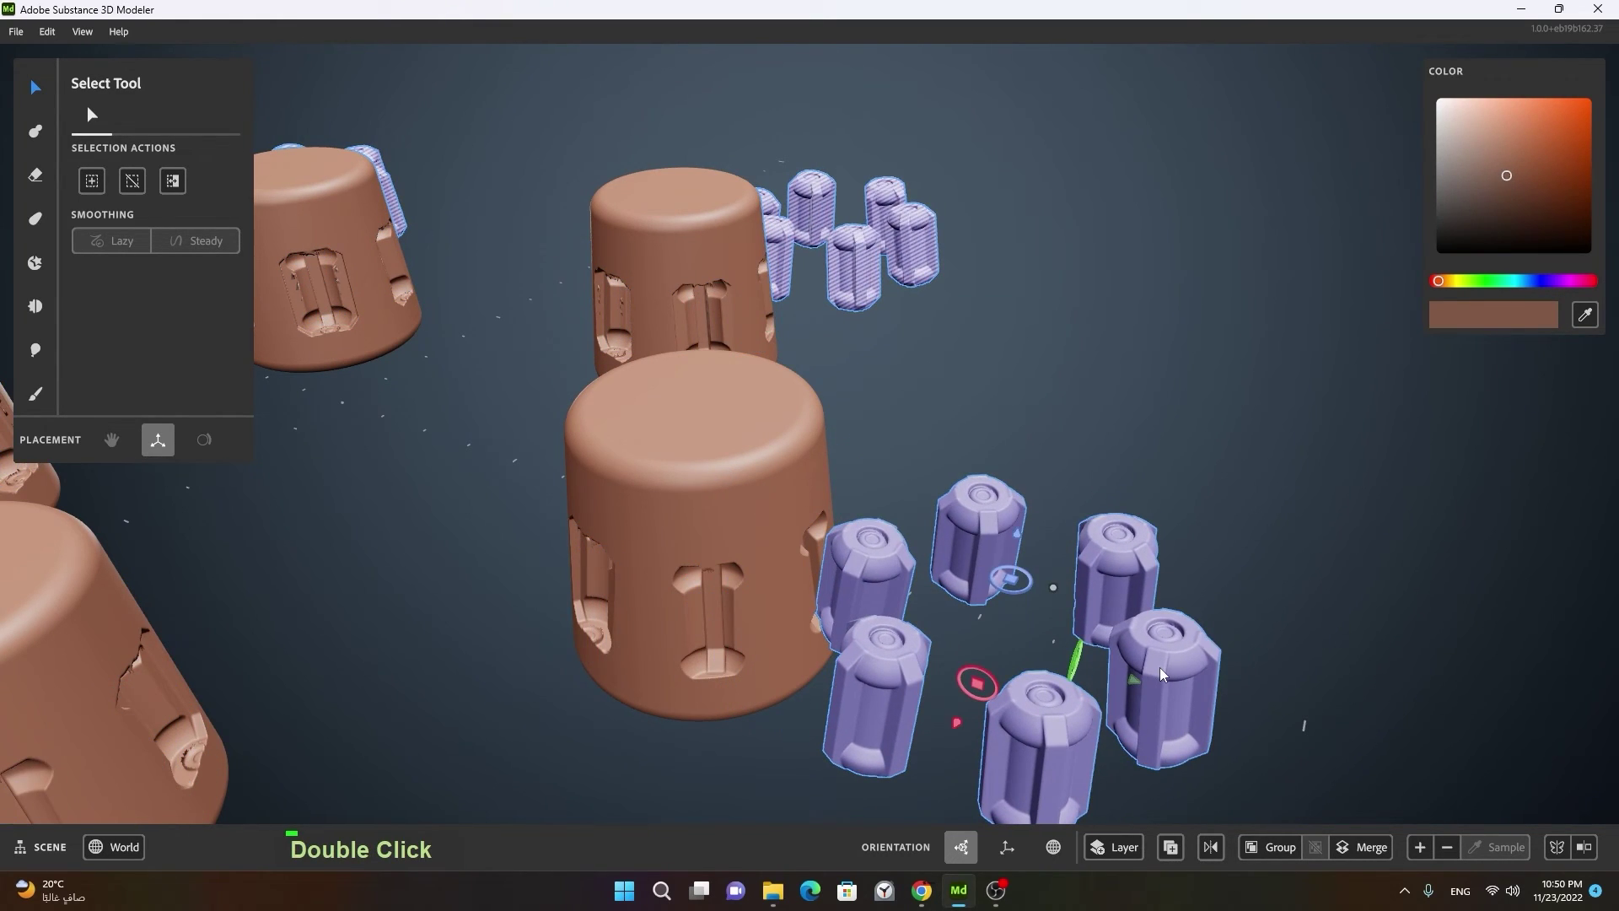
key(Delete)
click(957, 641)
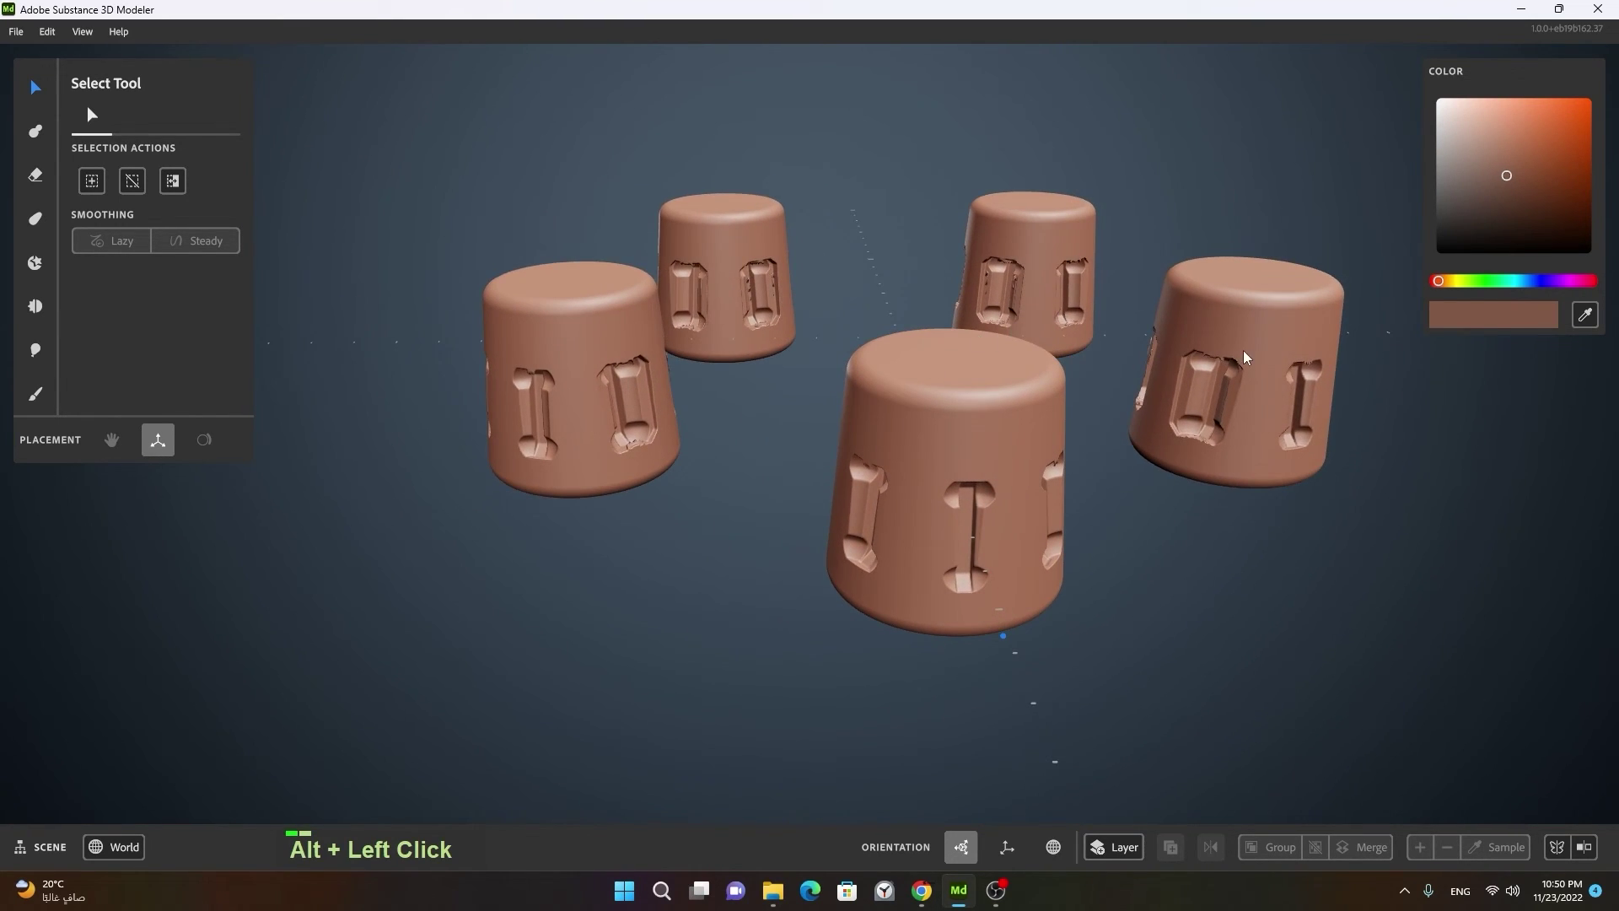
right_click(888, 470)
Step: Orbit the view to inspect the recessed slots on all five cylinders
click(796, 497)
middle_click(746, 531)
right_click(1139, 539)
click(1051, 589)
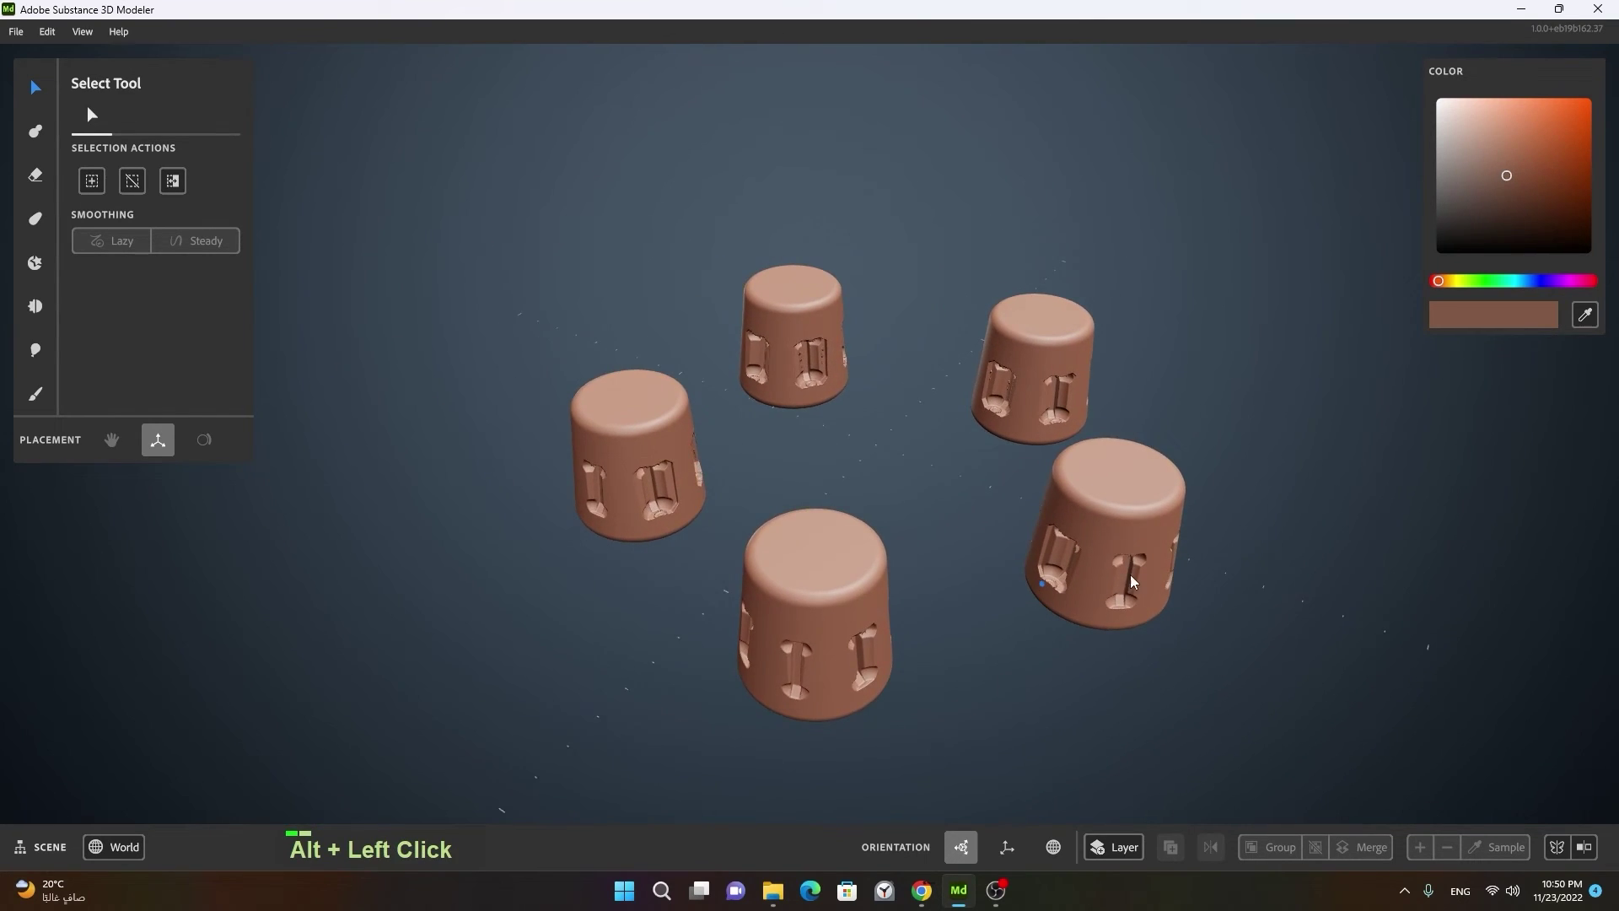
middle_click(1124, 573)
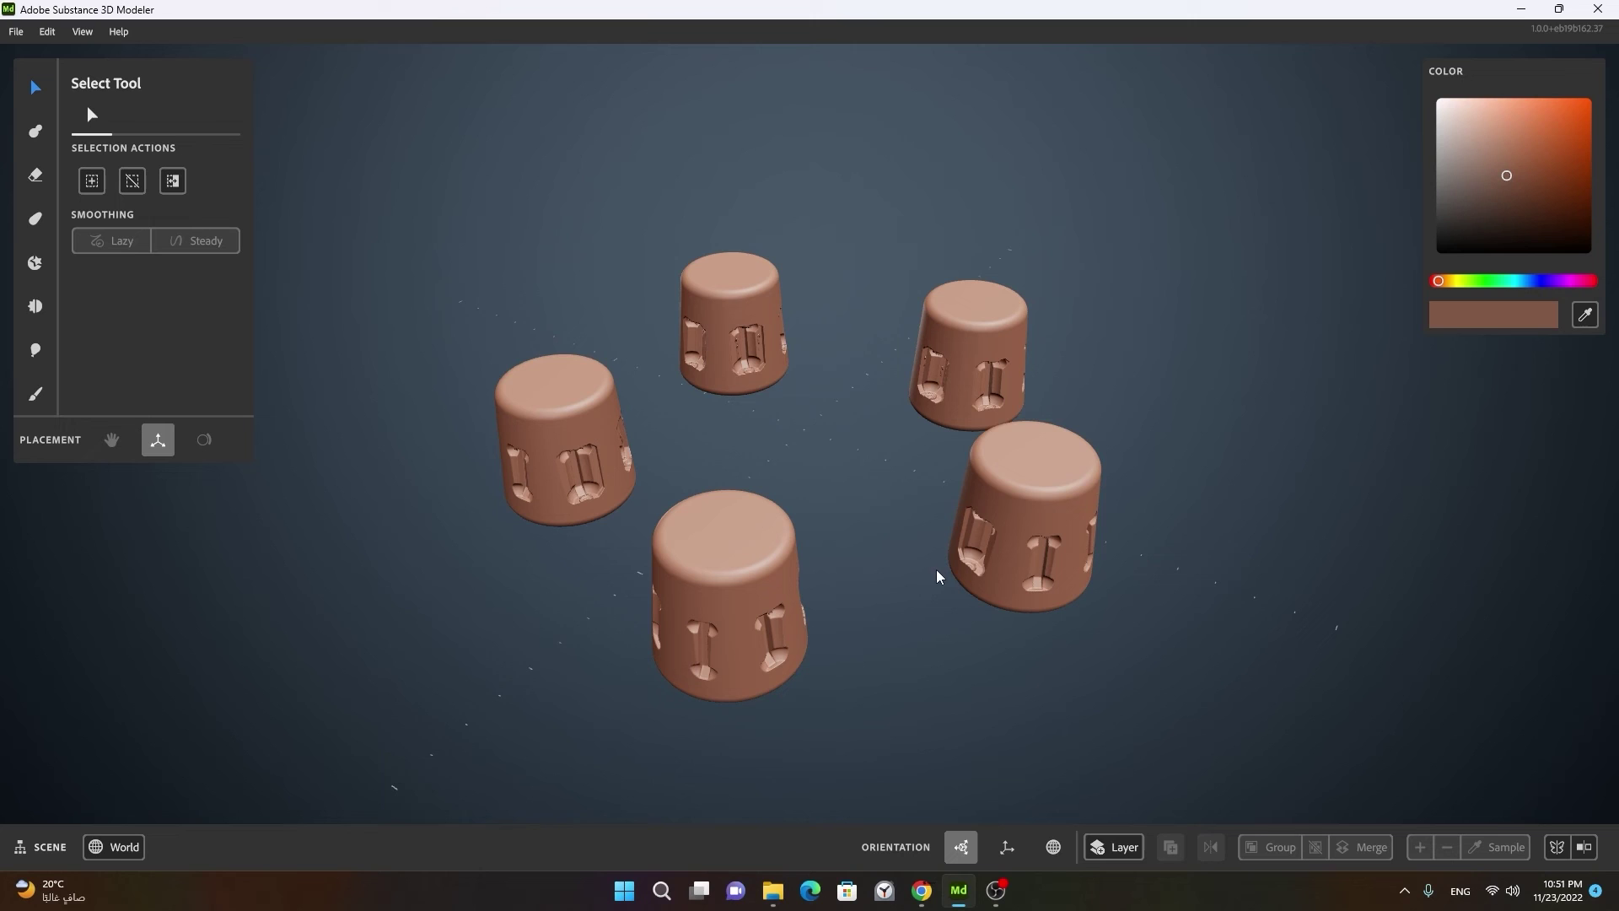
Step: Move the repeated slotted cylinders together so they overlap at the center
right_click(800, 543)
click(726, 548)
right_click(912, 559)
middle_click(627, 571)
click(831, 560)
right_click(656, 600)
click(552, 630)
right_click(812, 554)
click(571, 629)
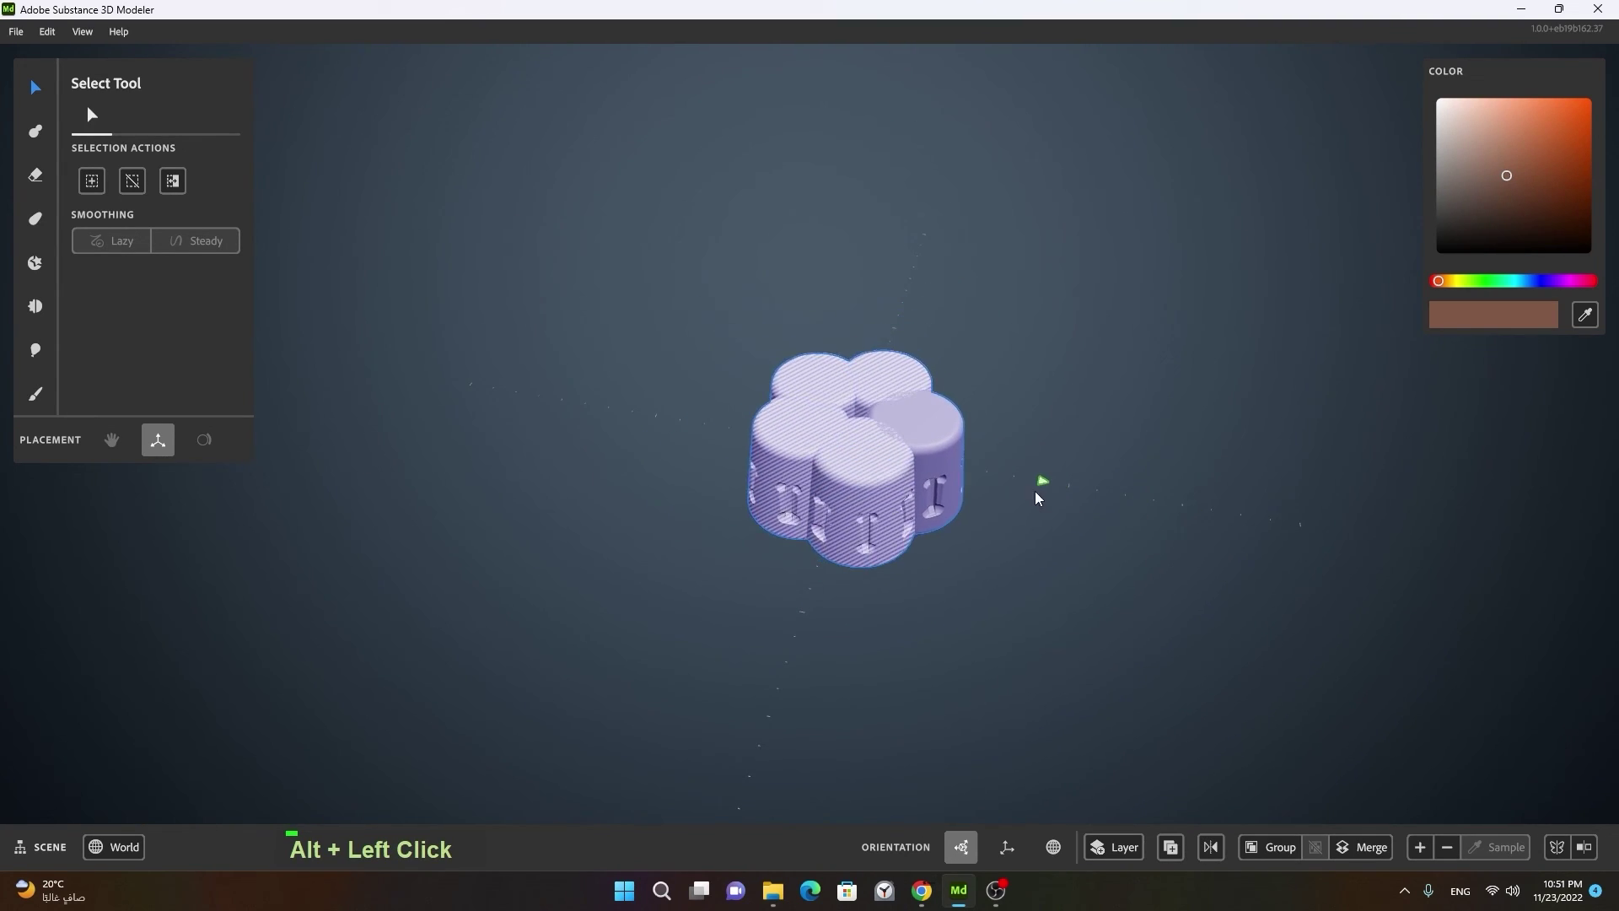
click(889, 529)
Step: Merge the cylinders into one five-lobed drum with radial slots and check the result
right_click(917, 529)
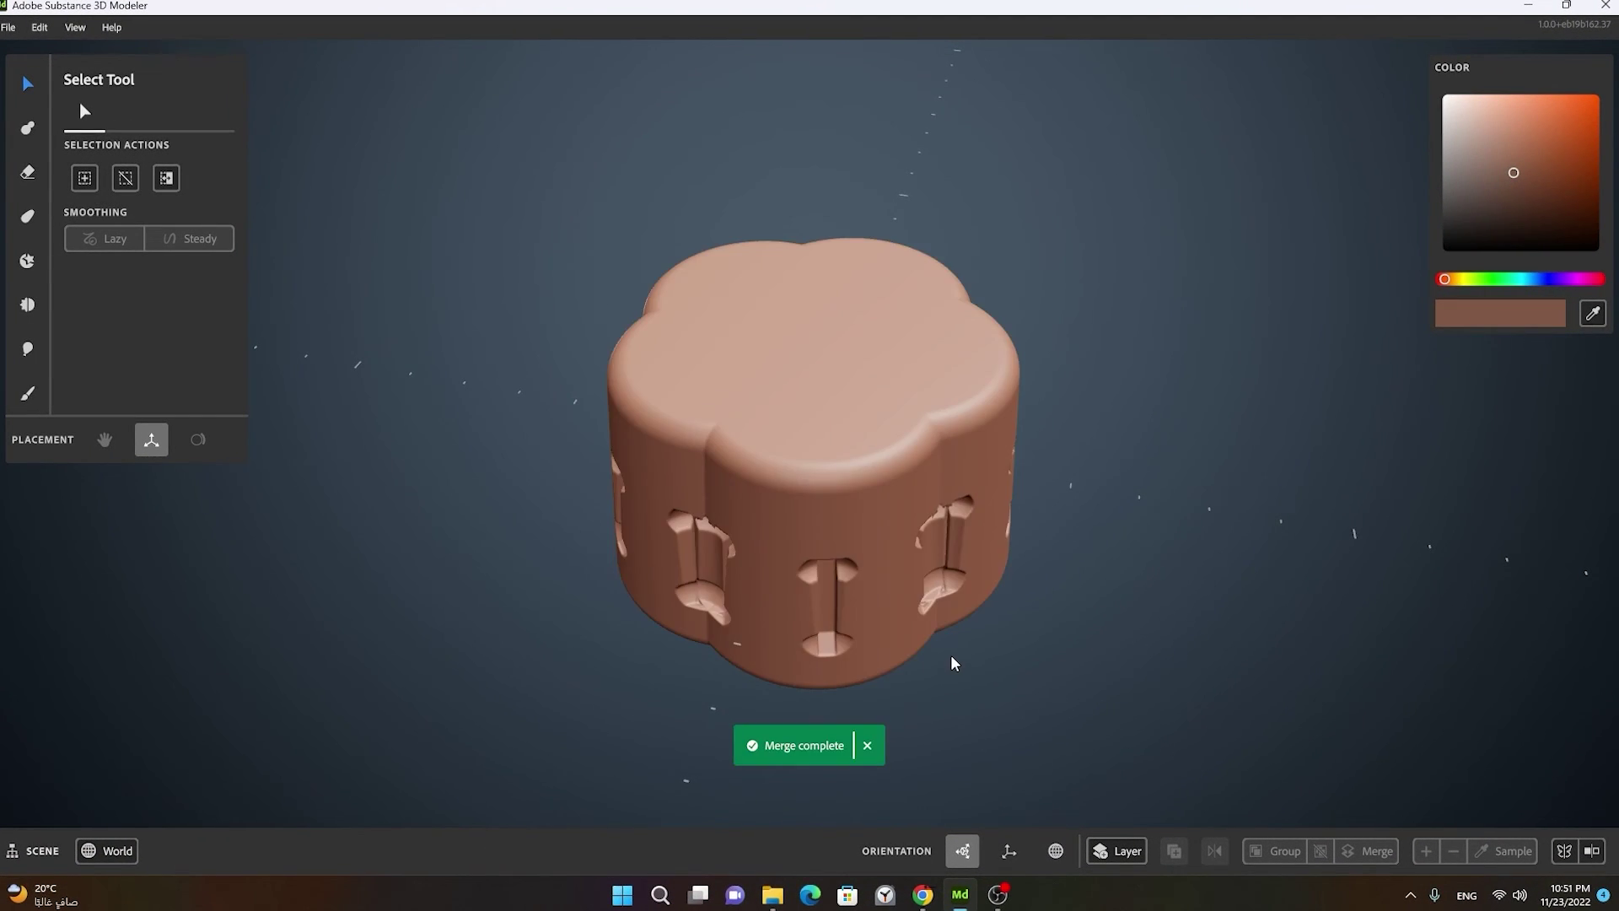
double_click(873, 471)
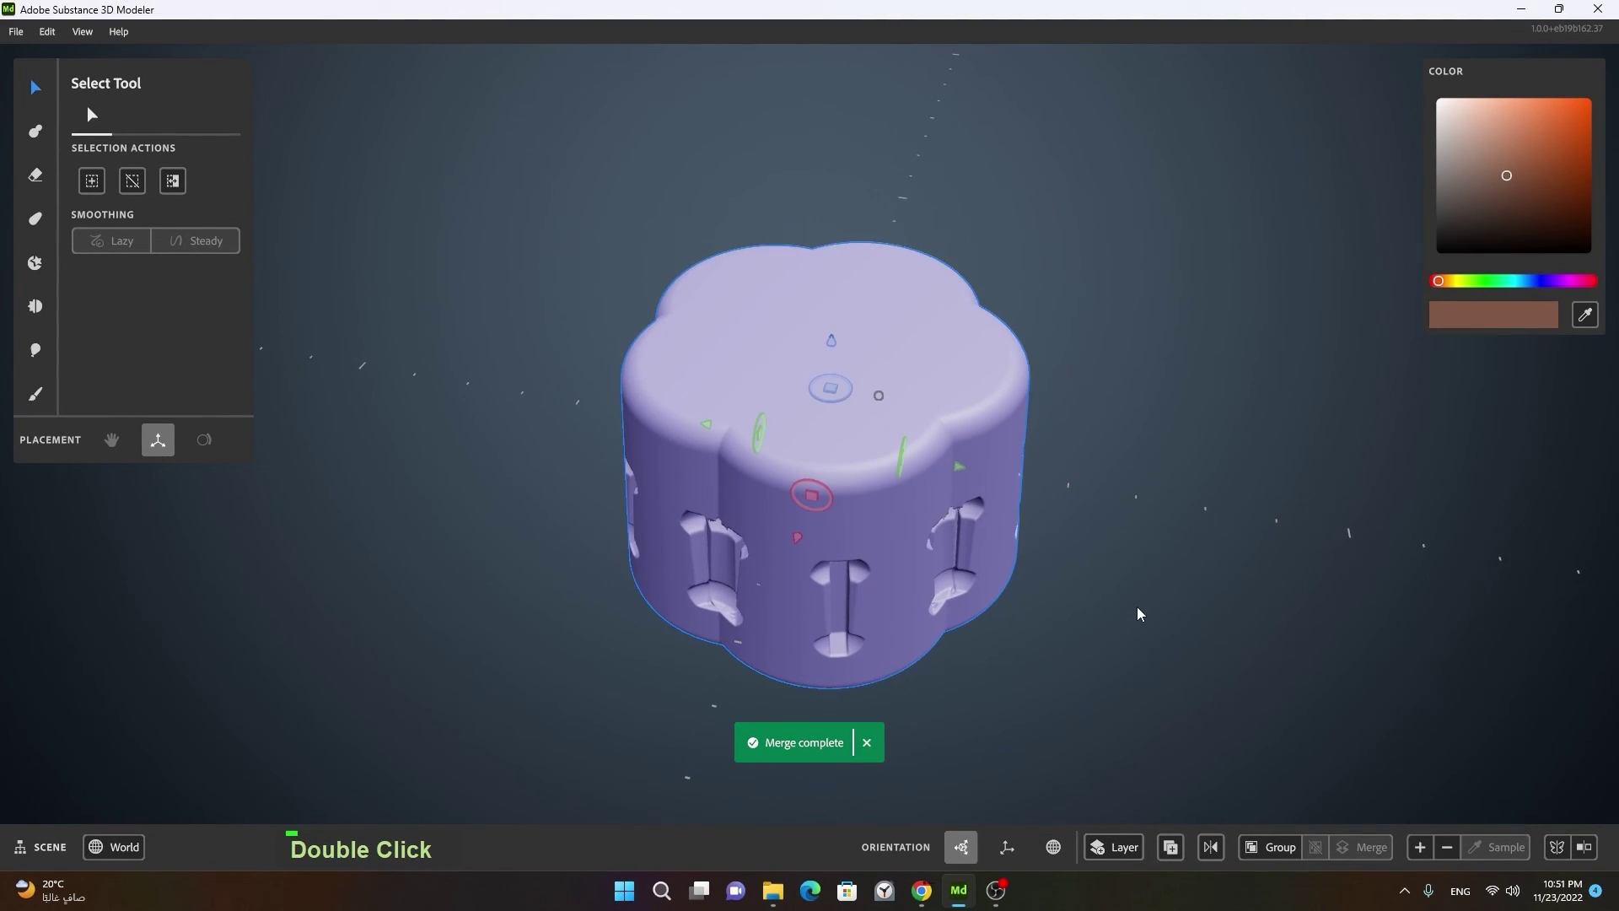
click(1067, 714)
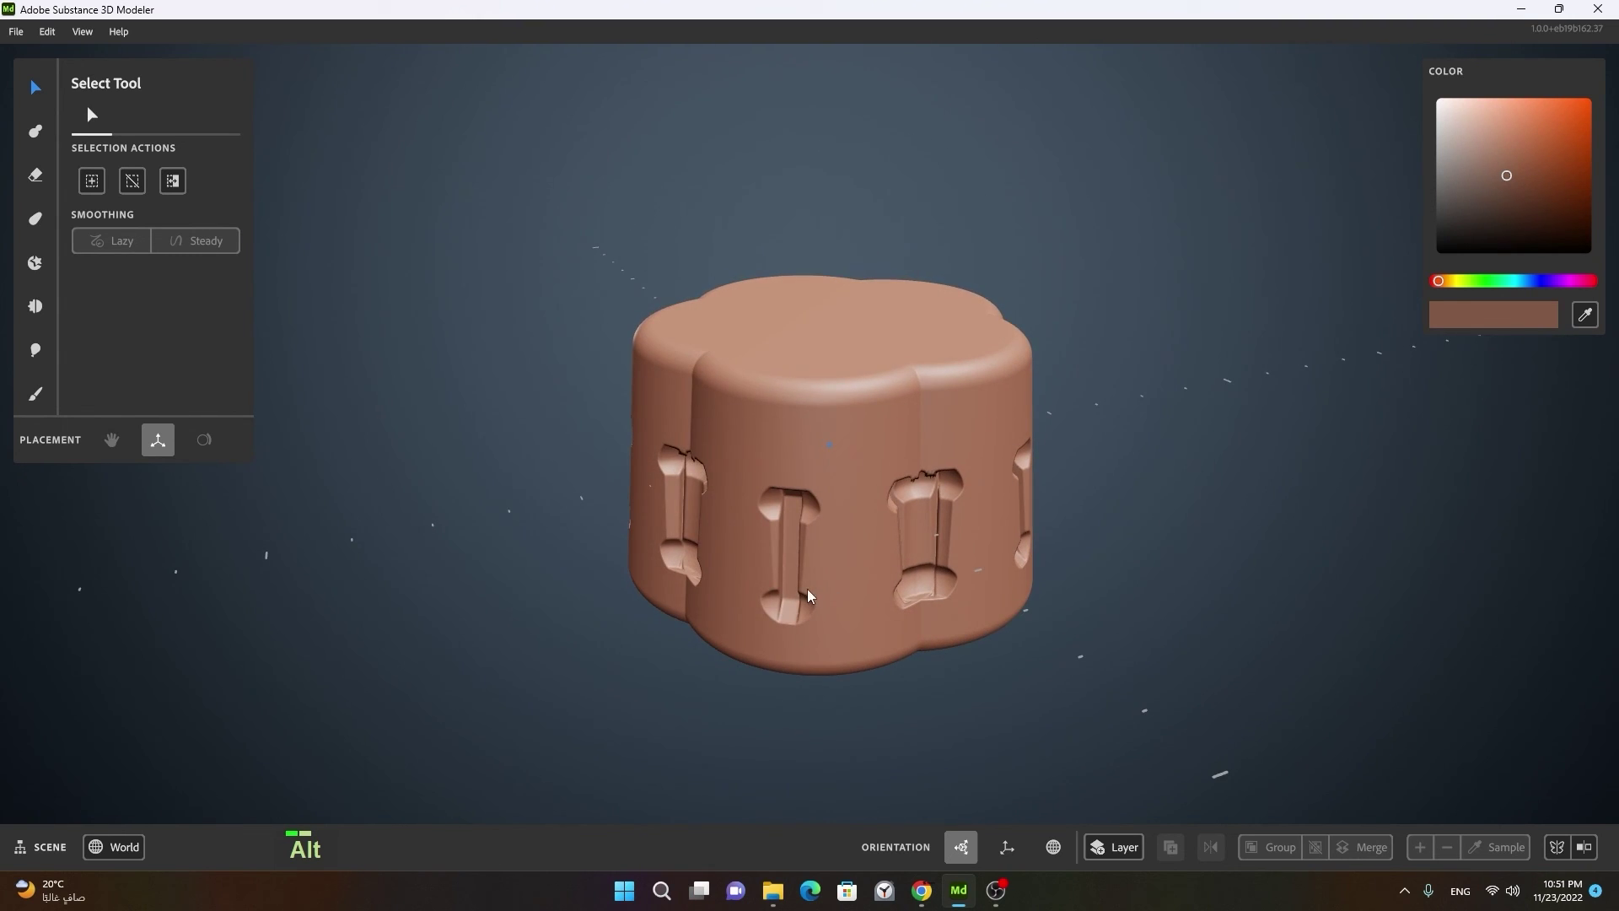
click(829, 595)
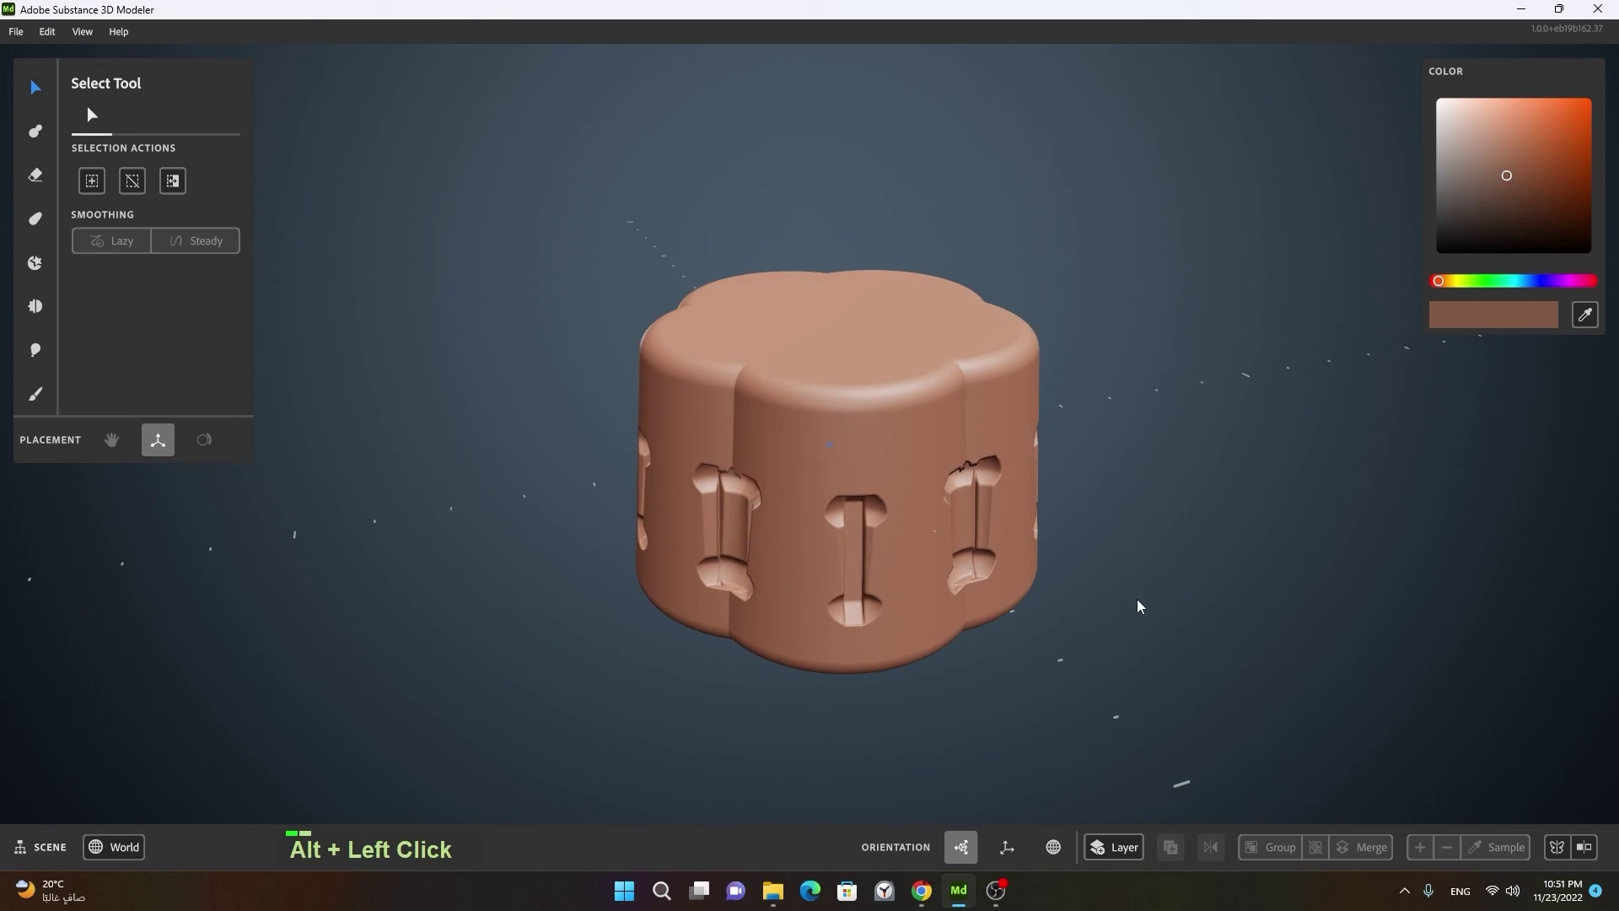